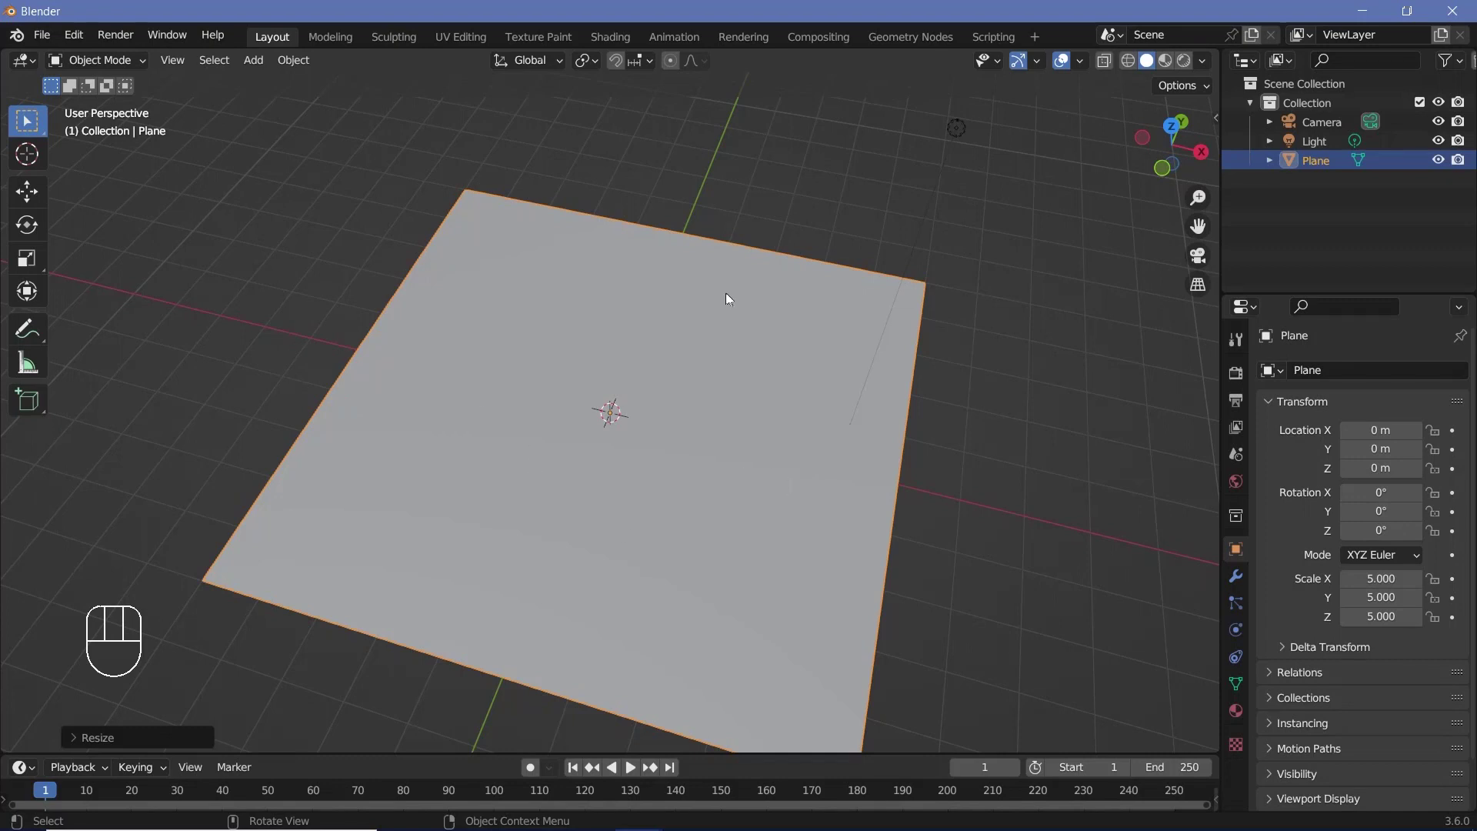
Step: Look straight down on the scaled-up plane from top view
{"action": "left_click_drag", "start_coordinate": [732, 621], "coordinate": [775, 400]}
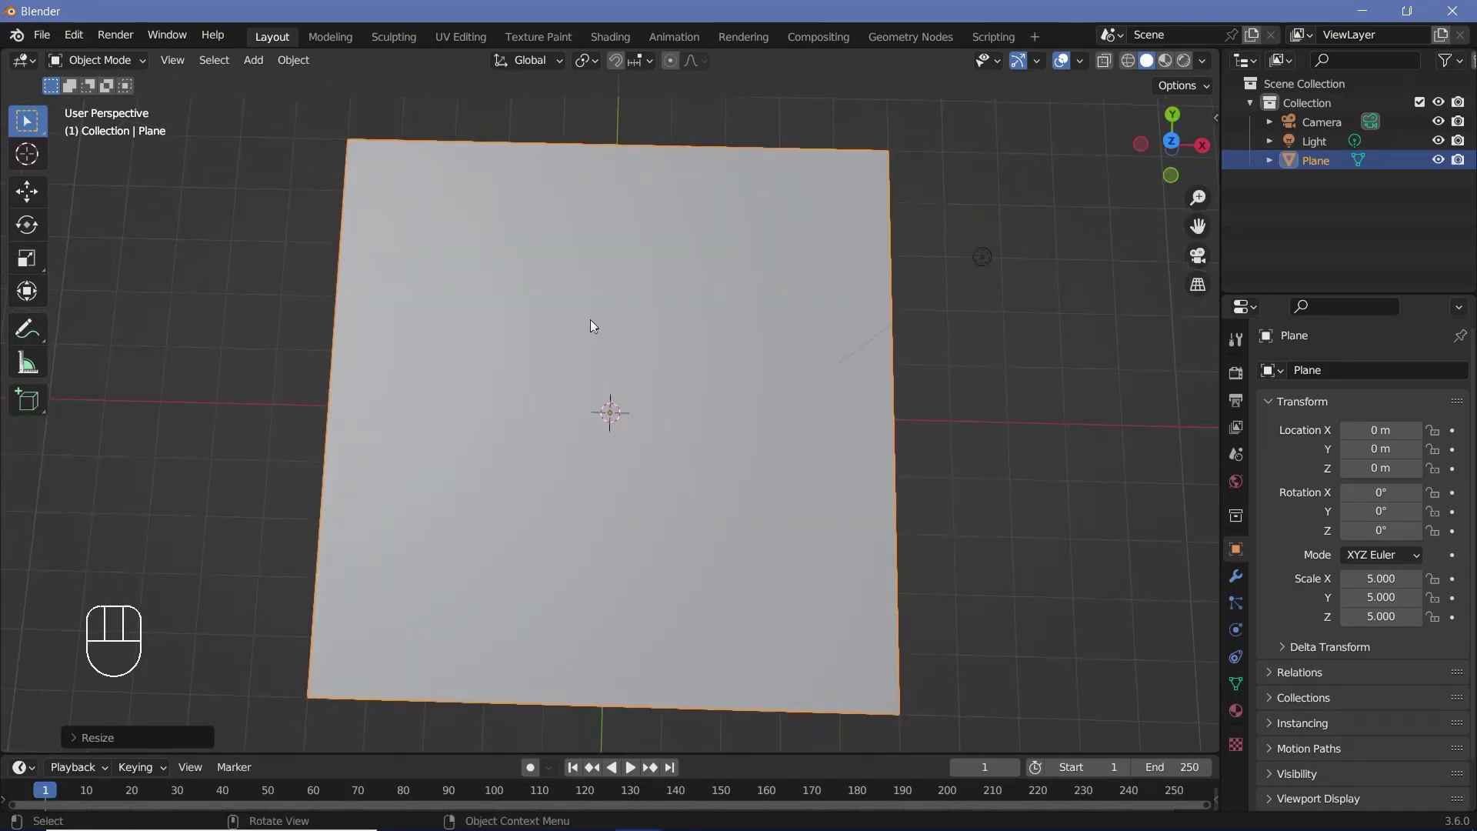
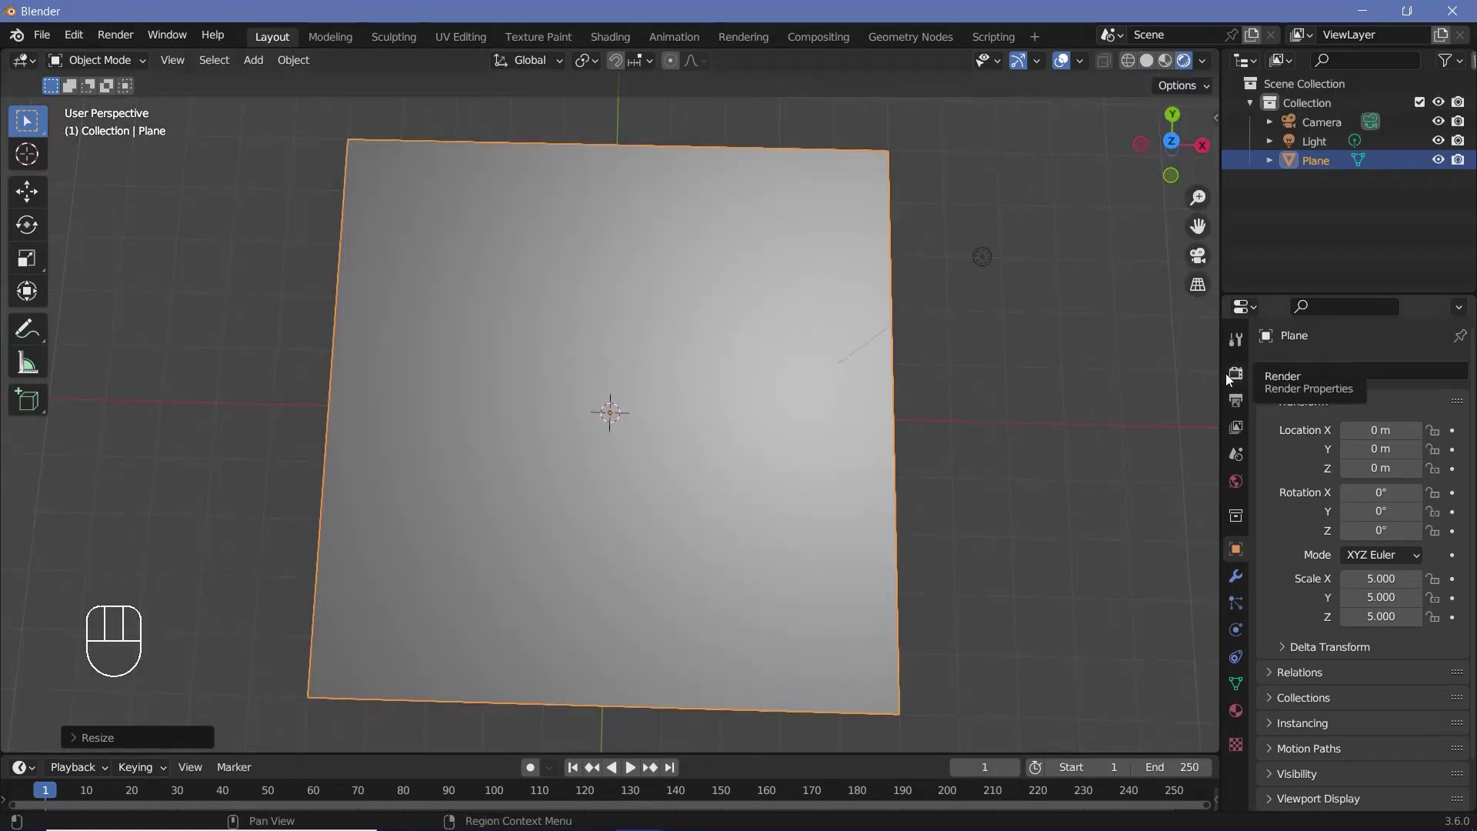
Step: Enable Eevee Bloom (intensity 0.02, clamp 4) and delete the default light
{"action": "left_click", "coordinate": [1232, 378]}
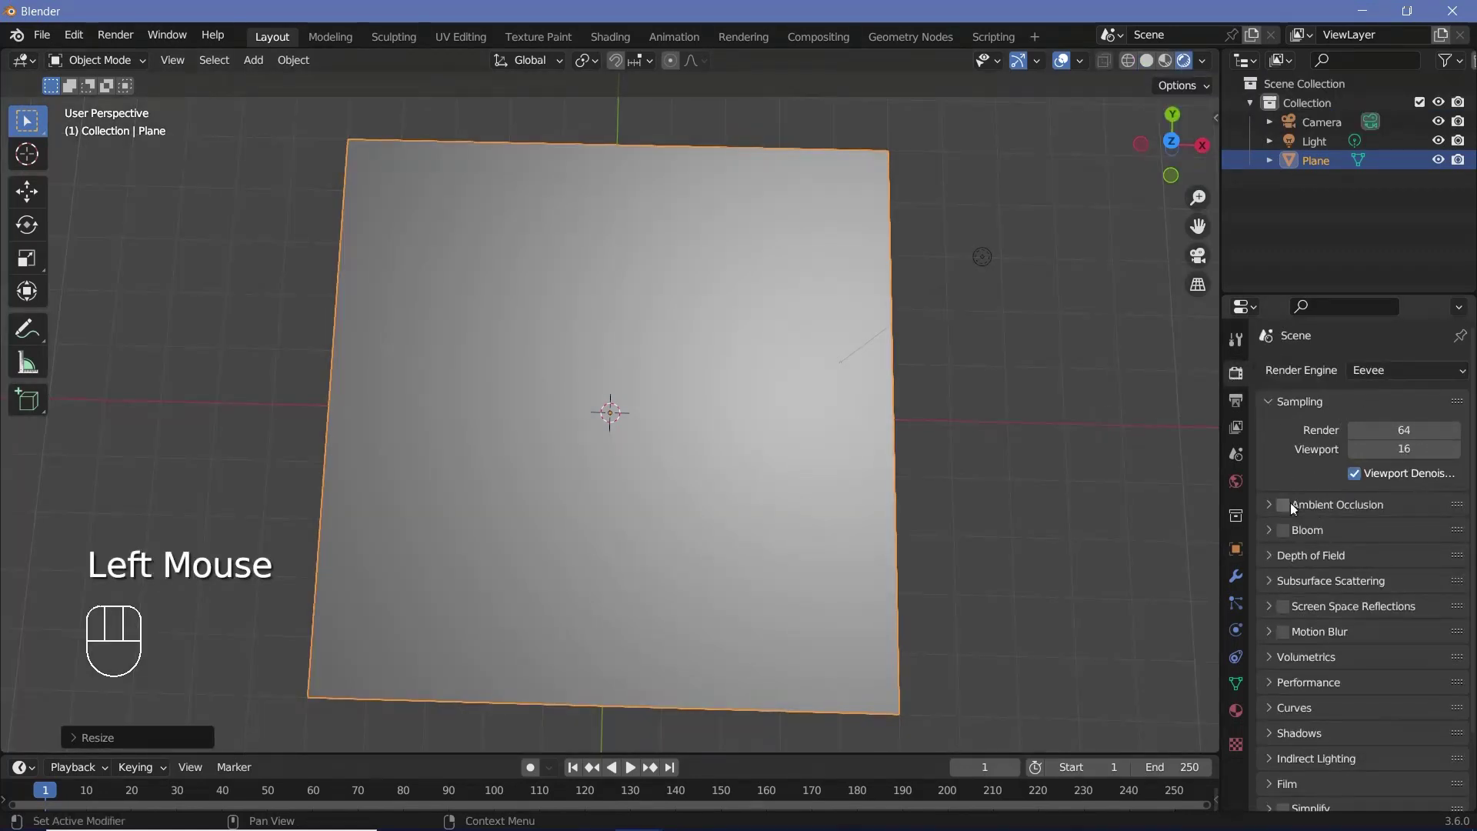
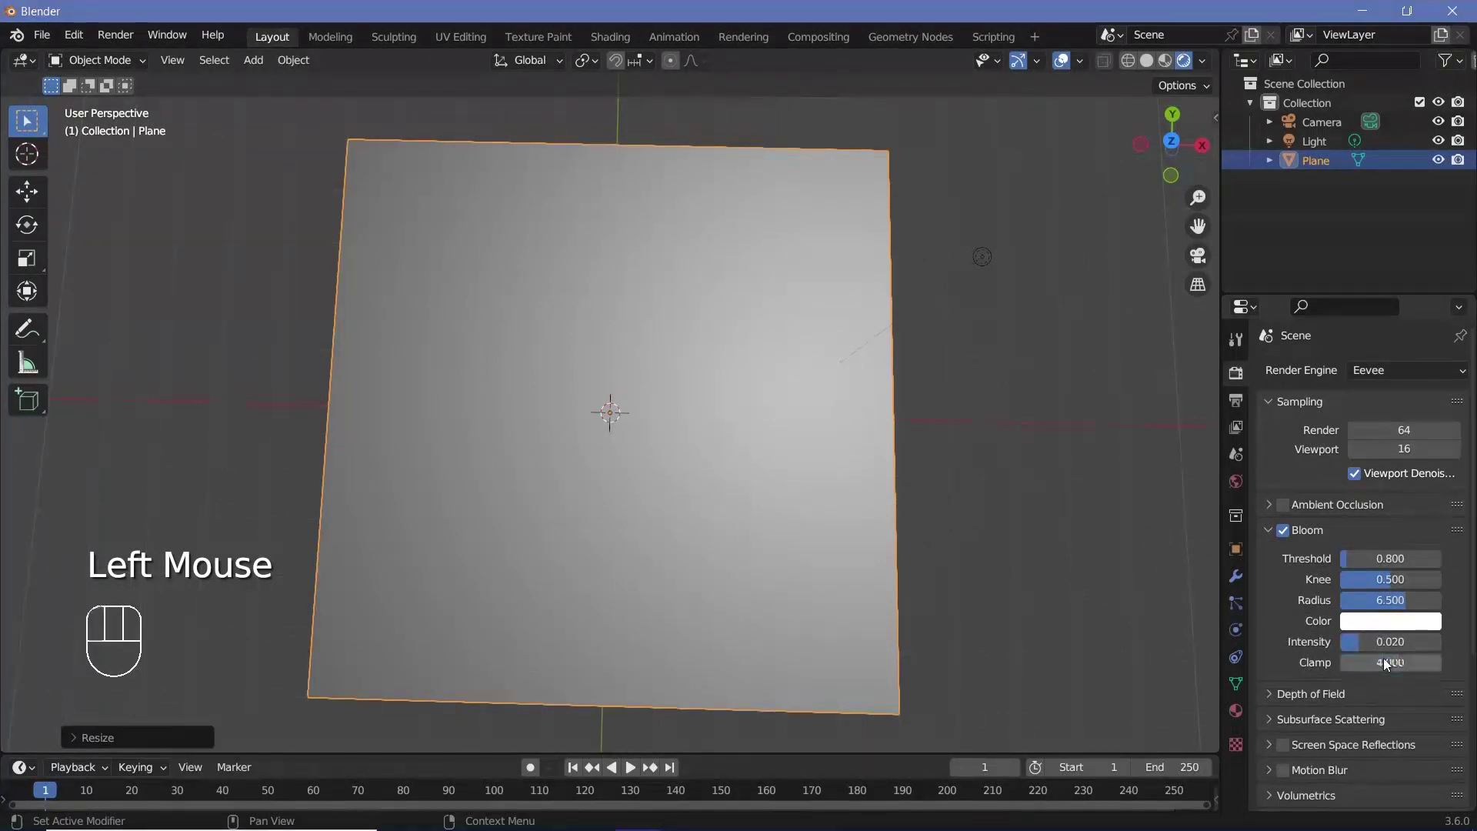
{"action": "left_click", "coordinate": [978, 267]}
{"action": "key", "text": "x"}
{"action": "middle_click", "coordinate": [955, 563]}
{"action": "middle_click", "coordinate": [961, 546]}
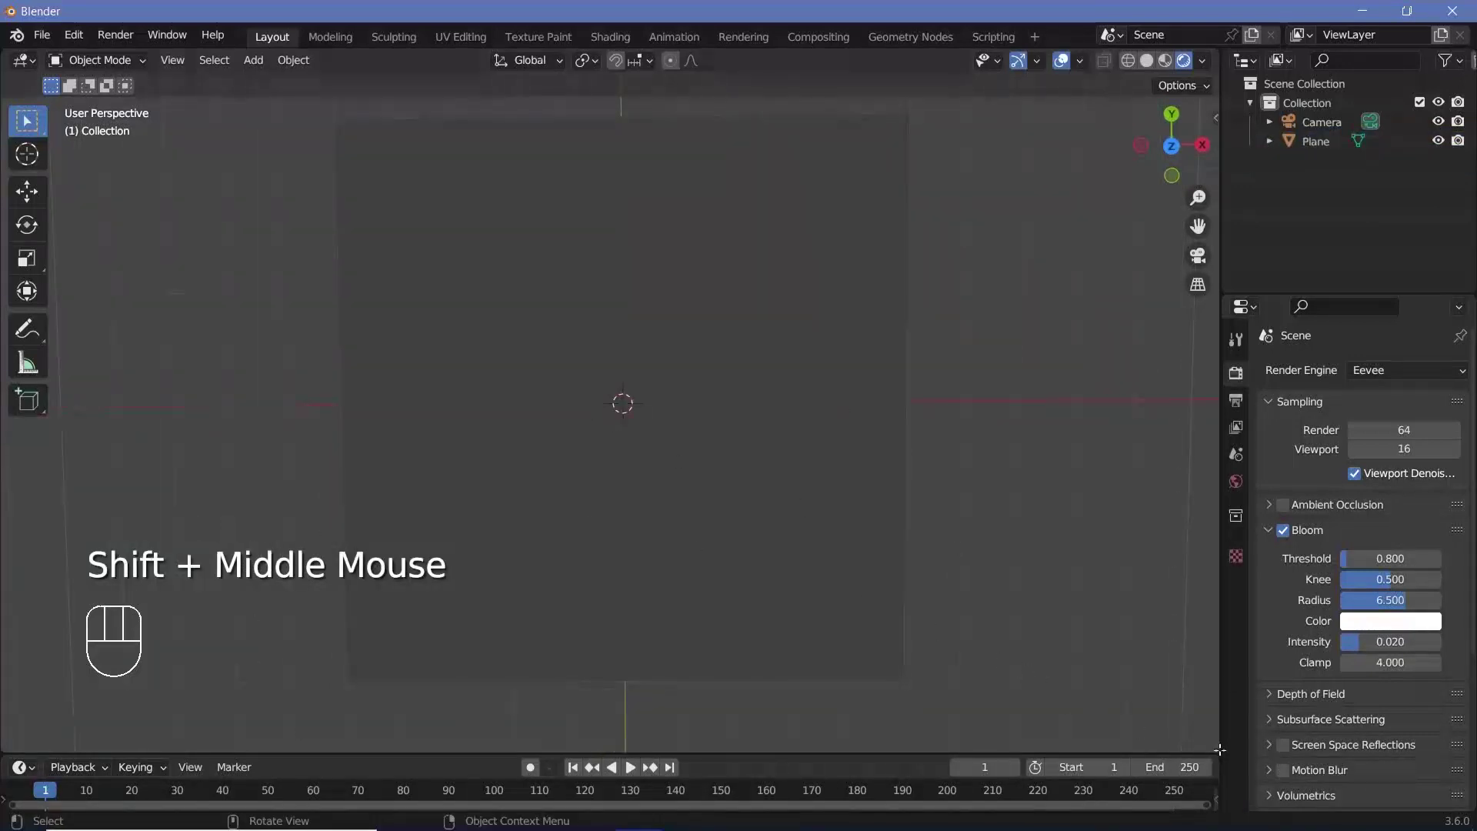
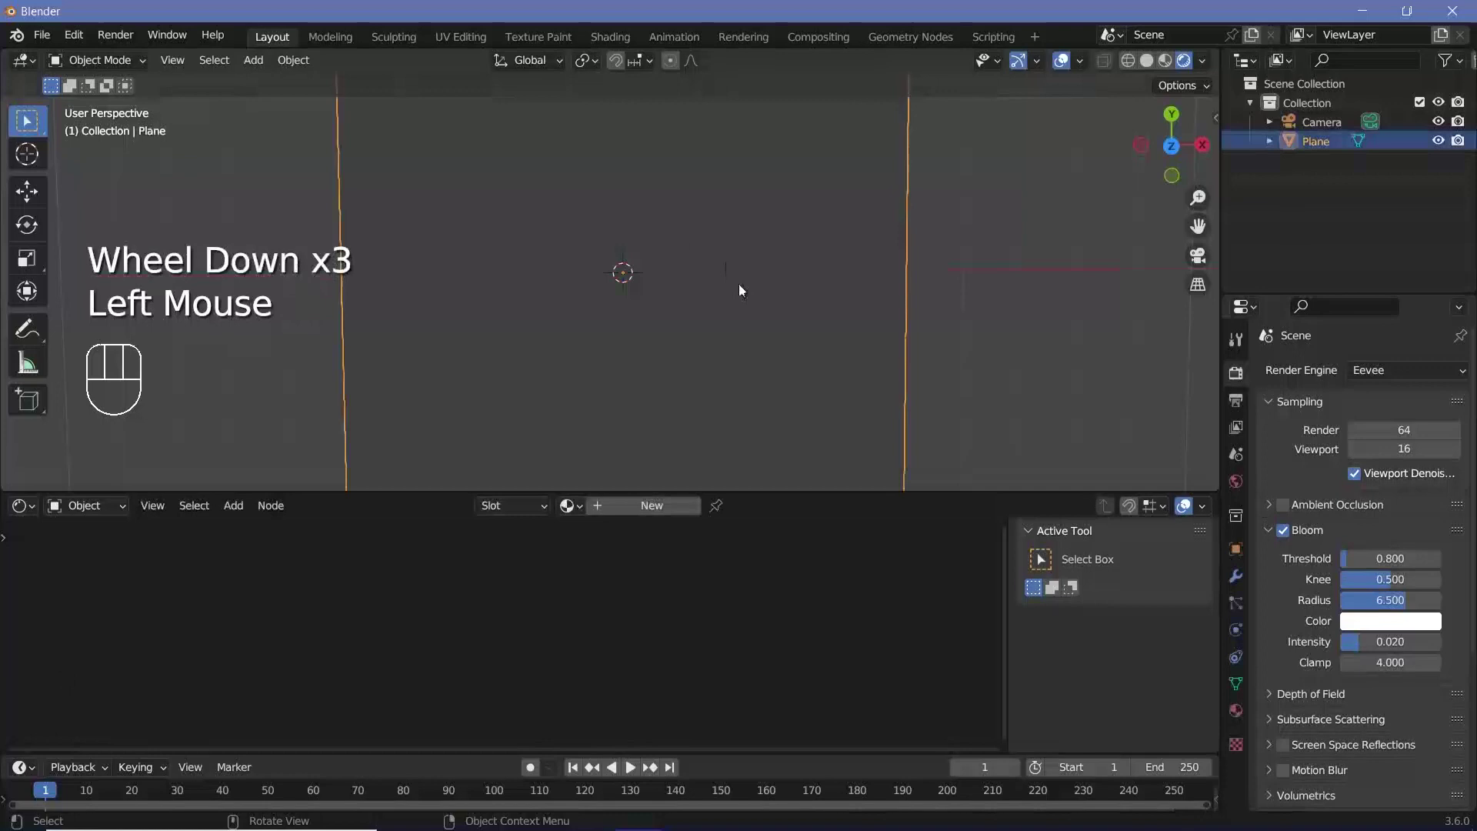
Step: Create a new material on the plane and bring its nodes into view in the Shader Editor
{"action": "scroll", "scroll_direction": "up", "scroll_amount": 3}
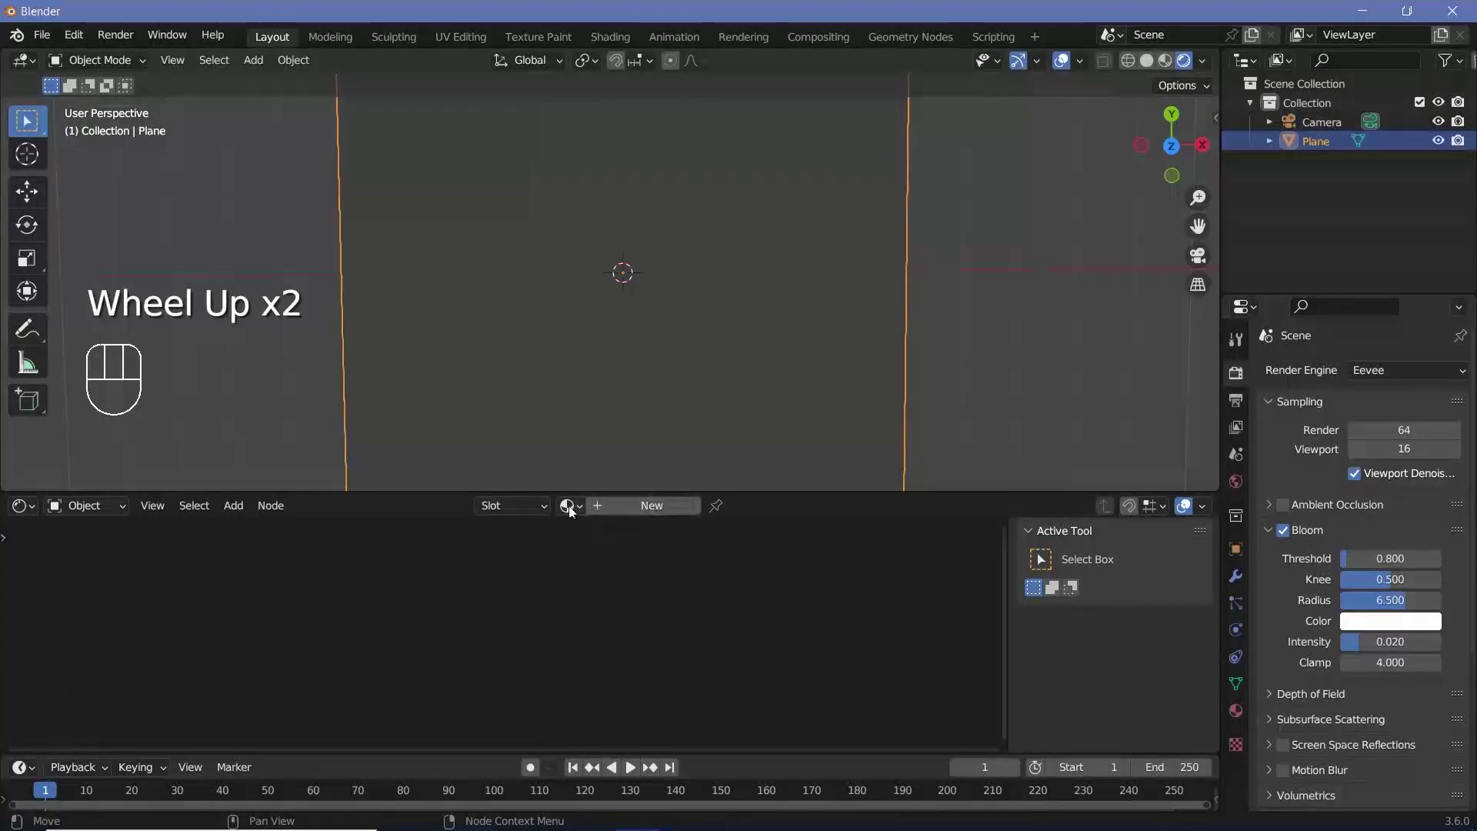
{"action": "left_click_drag", "start_coordinate": [571, 512], "coordinate": [551, 566]}
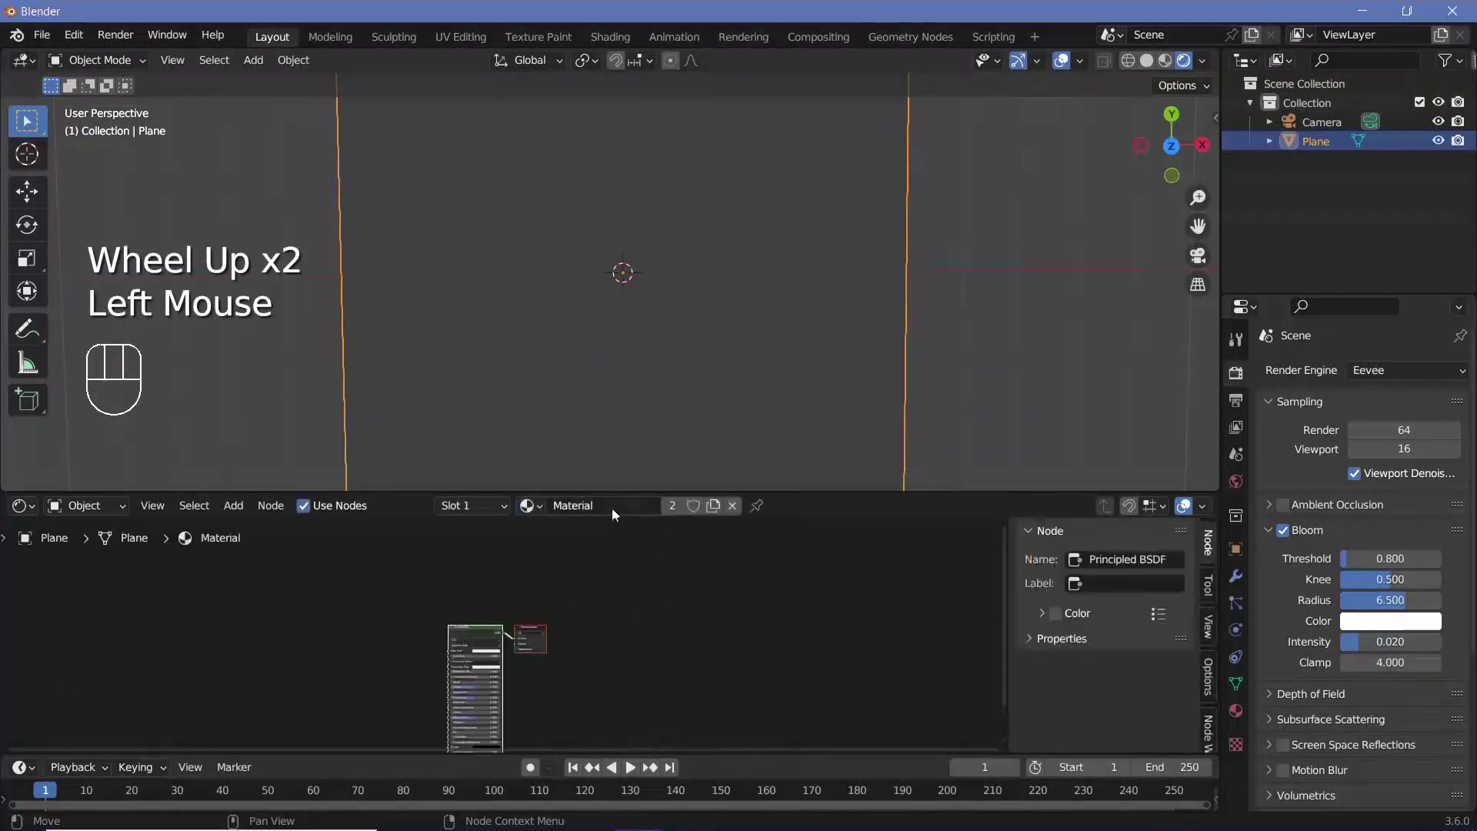
{"action": "left_click_drag", "start_coordinate": [616, 512], "coordinate": [617, 512]}
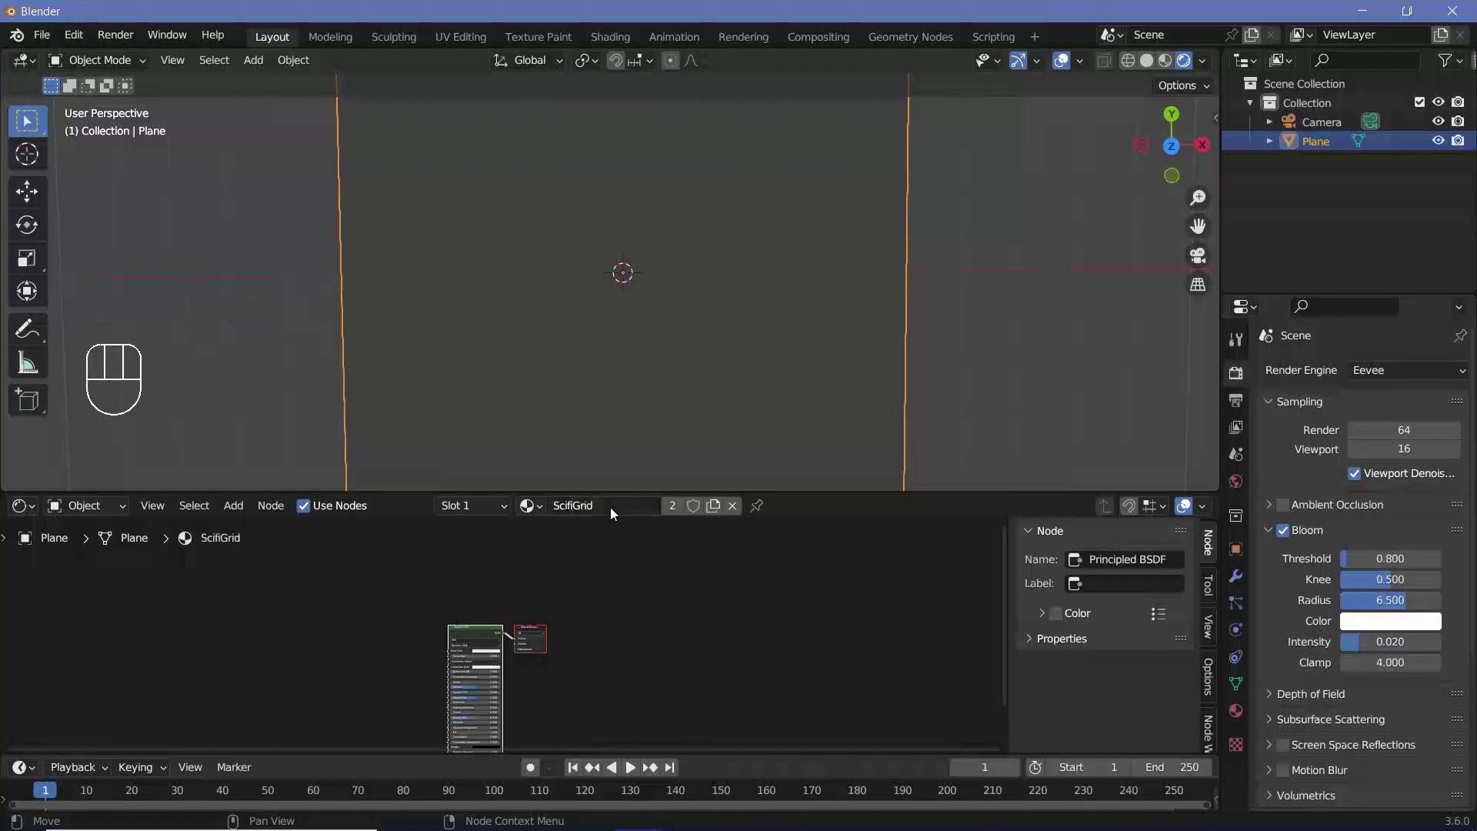
{"action": "middle_click", "coordinate": [513, 626]}
{"action": "scroll", "scroll_direction": "down", "scroll_amount": 3}
Step: Delete the Principled BSDF and wire a Gradient Texture's color into Material Output Surface
{"action": "left_click", "coordinate": [611, 566]}
{"action": "key", "text": "x"}
{"action": "middle_click", "coordinate": [492, 649]}
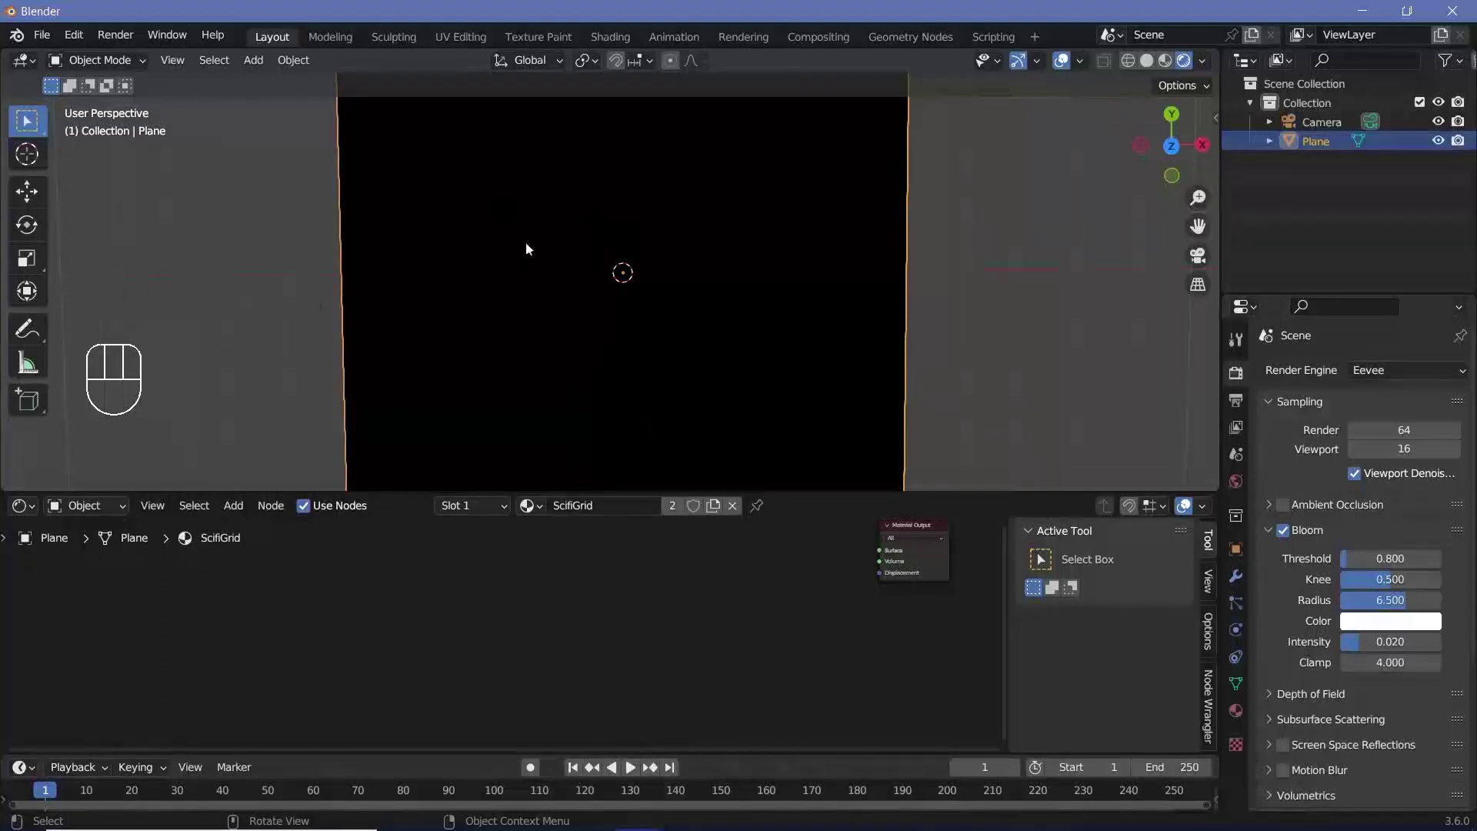
{"action": "key", "text": "shift+a"}
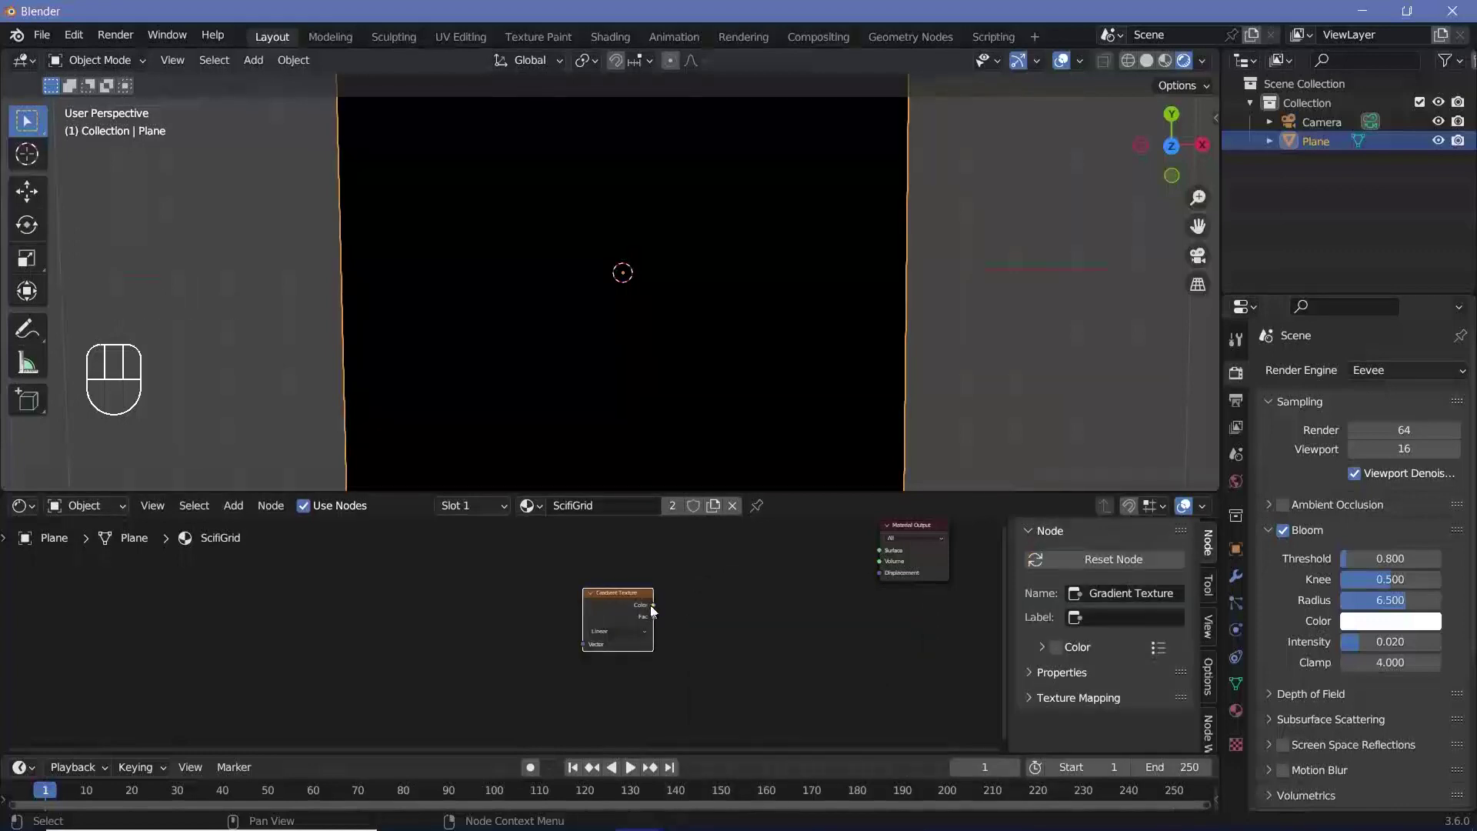
{"action": "right_click", "coordinate": [848, 584]}
{"action": "left_click_drag", "start_coordinate": [627, 605], "coordinate": [688, 549]}
Step: Set the Gradient Texture to Spherical so the plane shows a radial gradient
{"action": "scroll", "scroll_direction": "down", "scroll_amount": 3}
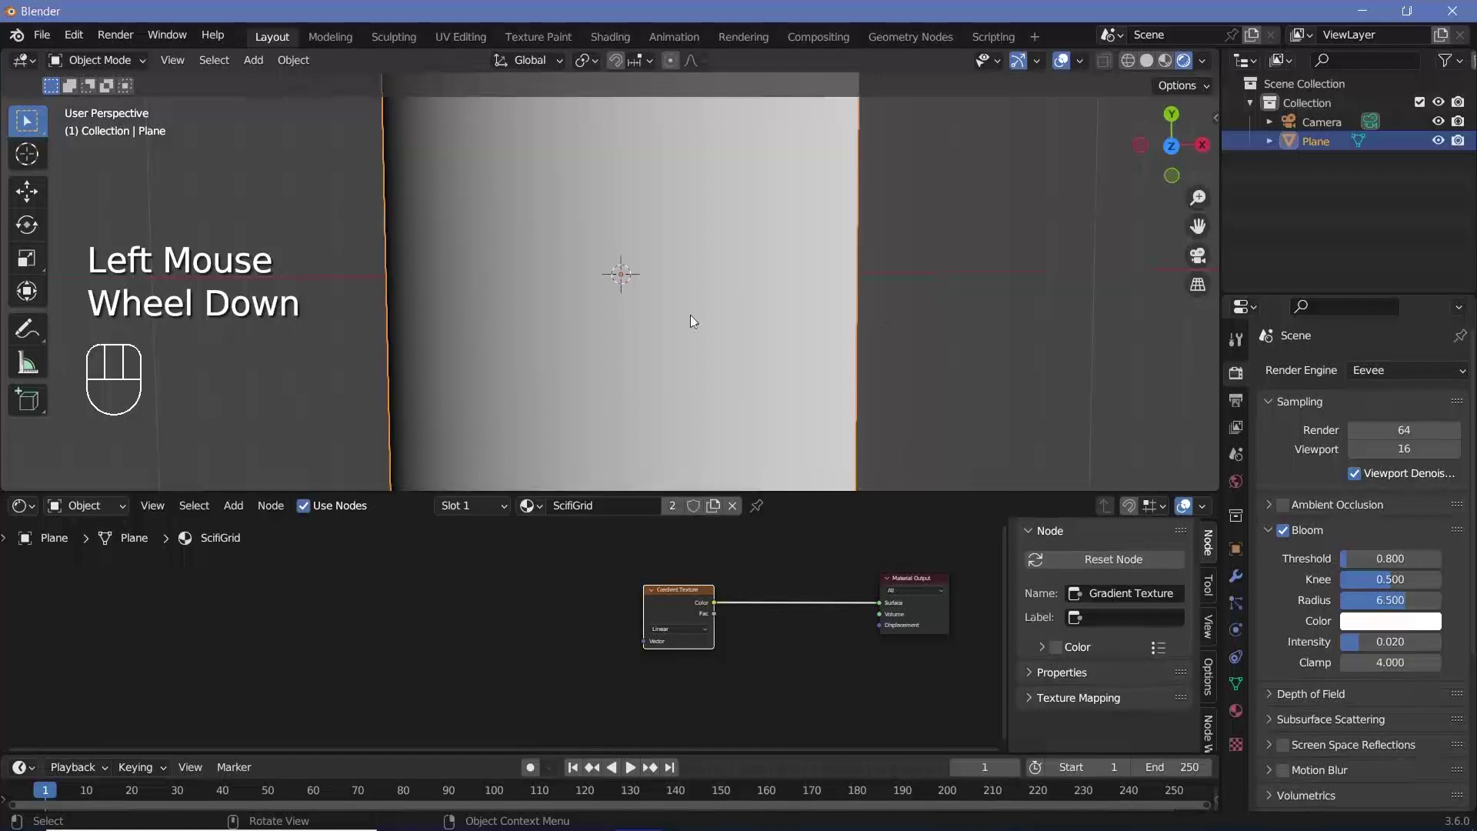
{"action": "scroll", "scroll_direction": "up", "scroll_amount": 3}
{"action": "middle_click", "coordinate": [615, 360]}
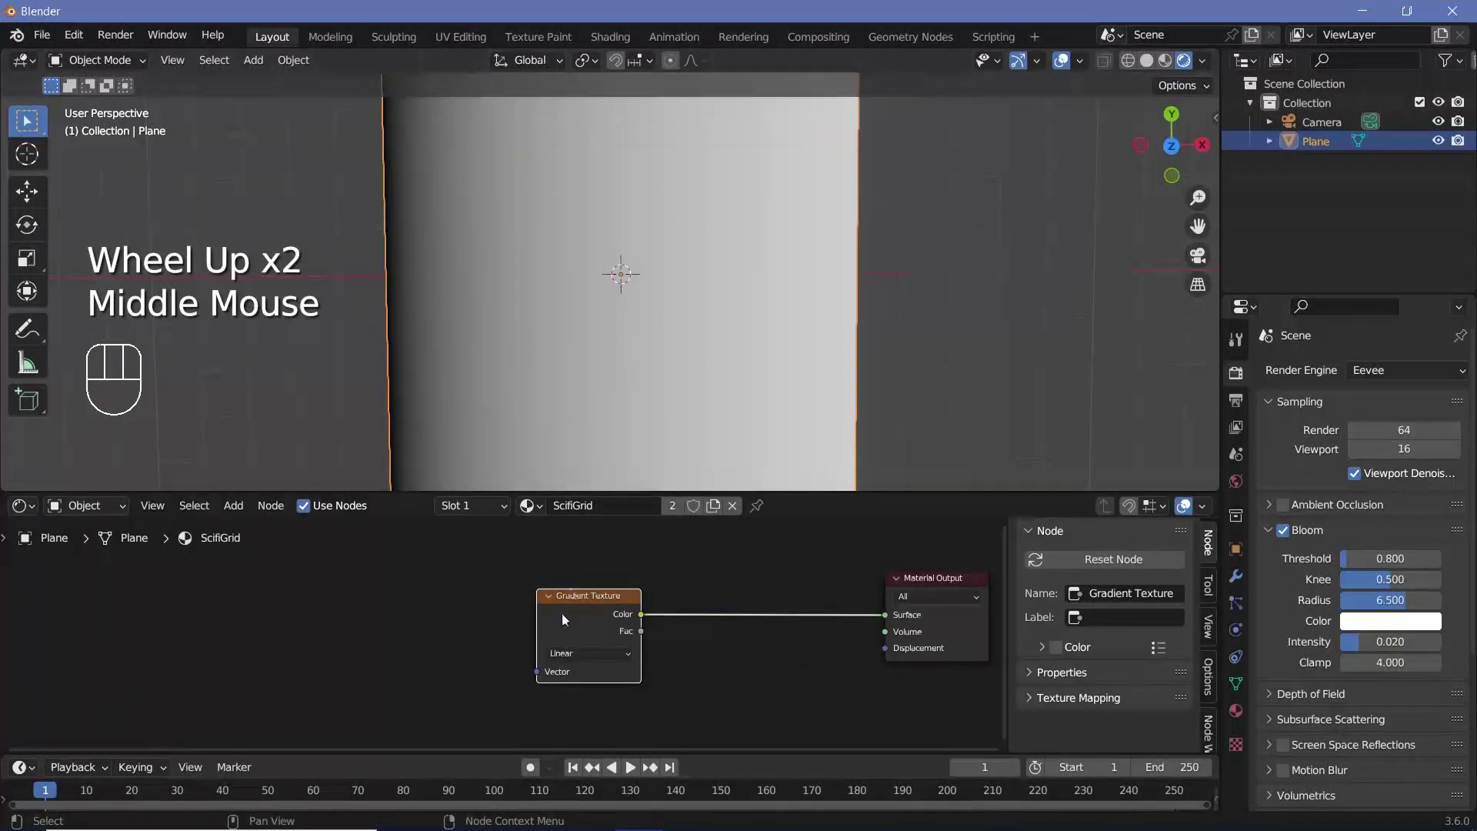
{"action": "left_click_drag", "start_coordinate": [574, 657], "coordinate": [611, 468]}
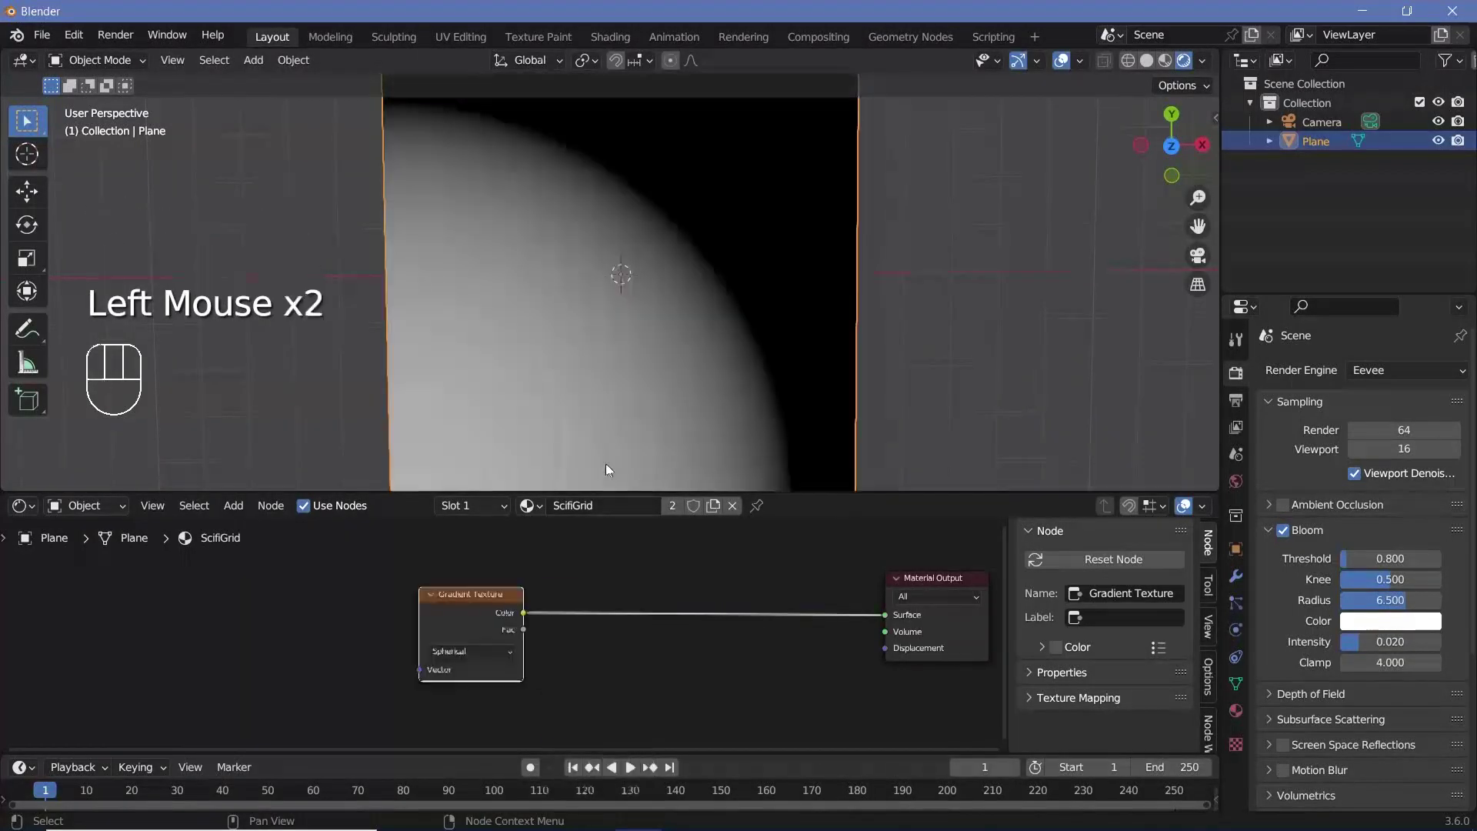
{"action": "scroll", "scroll_direction": "down", "scroll_amount": 3}
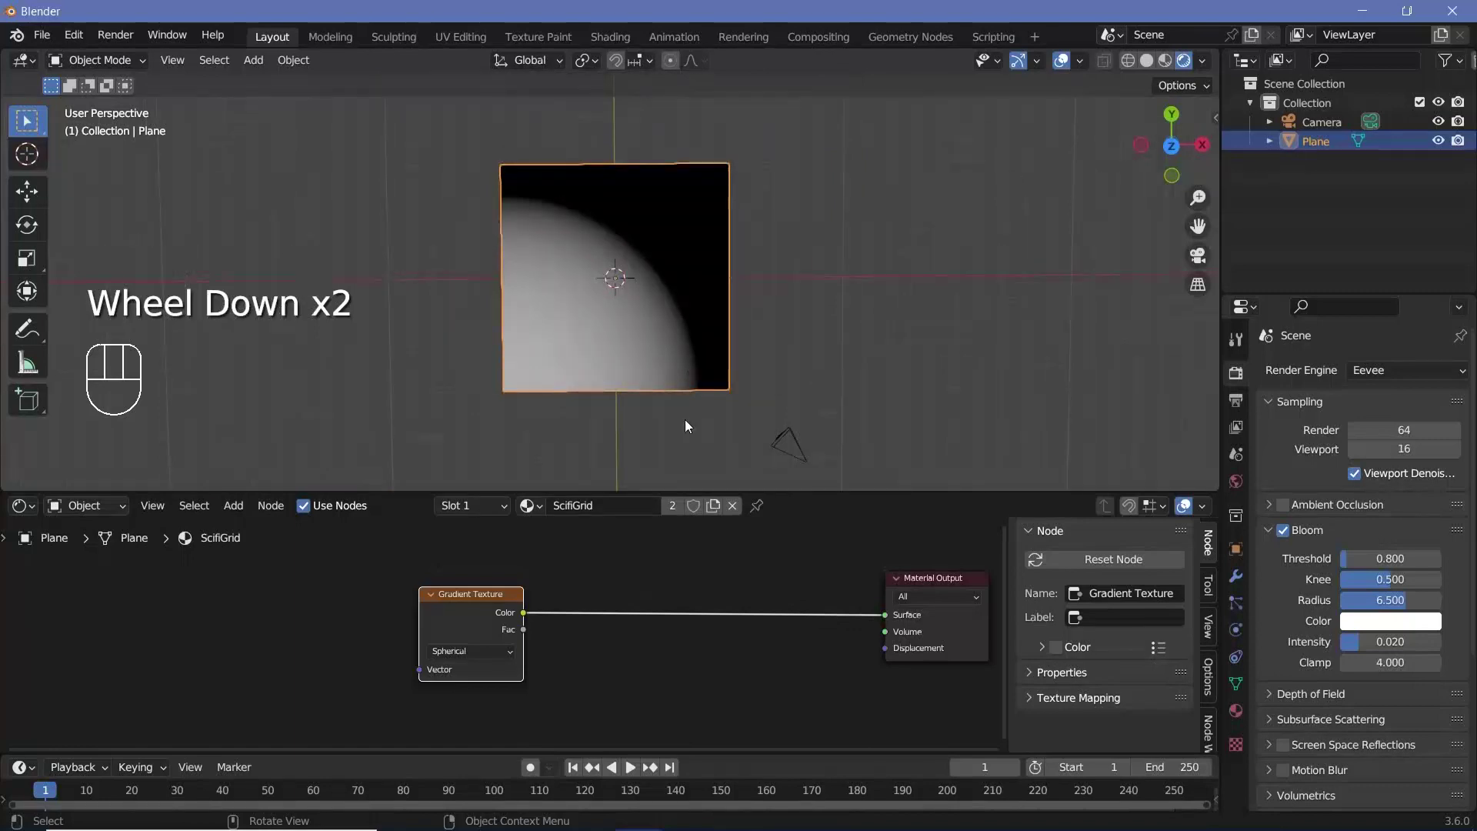
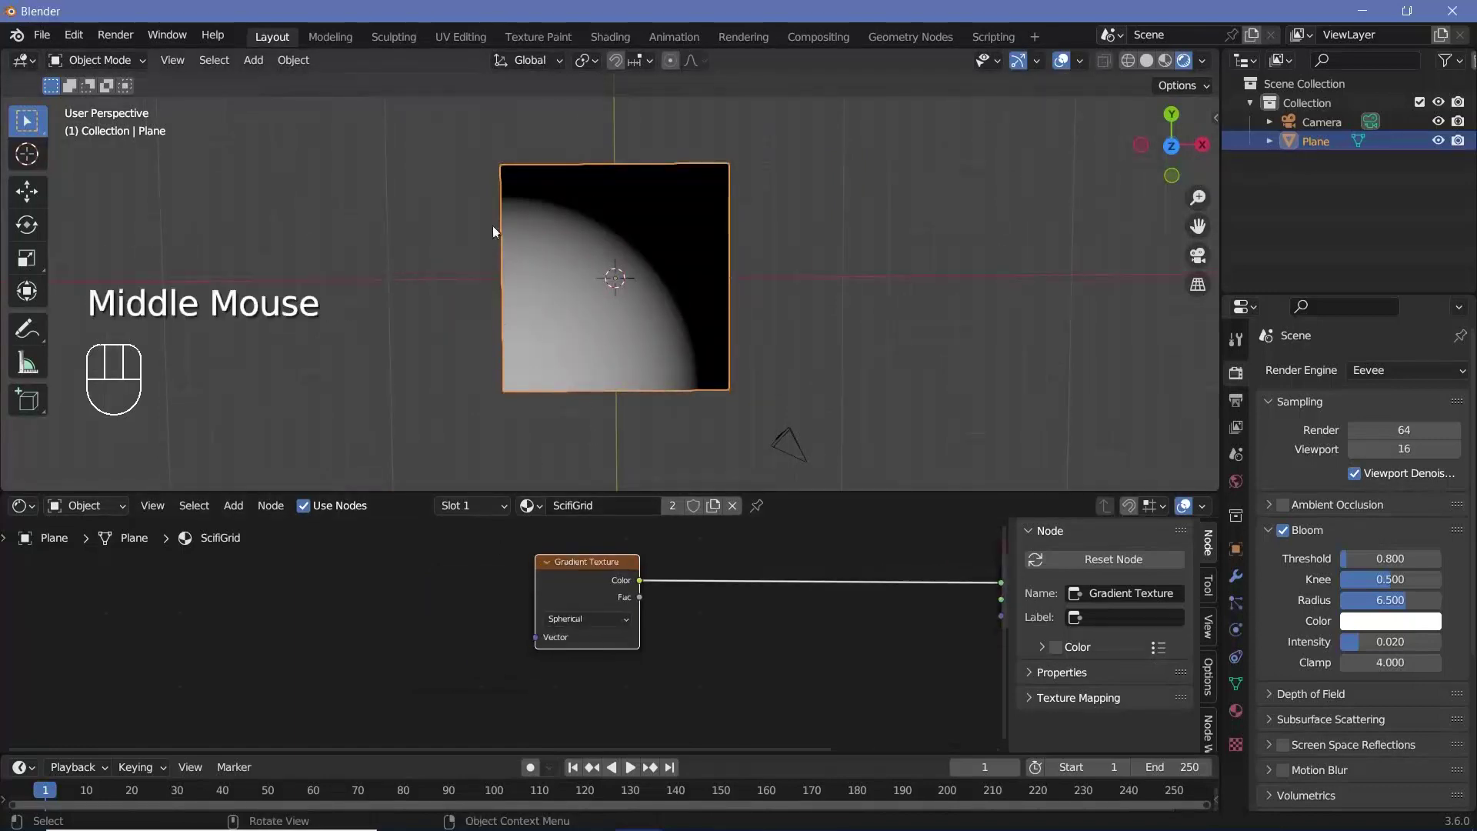
{"action": "scroll", "scroll_direction": "up", "scroll_amount": 3}
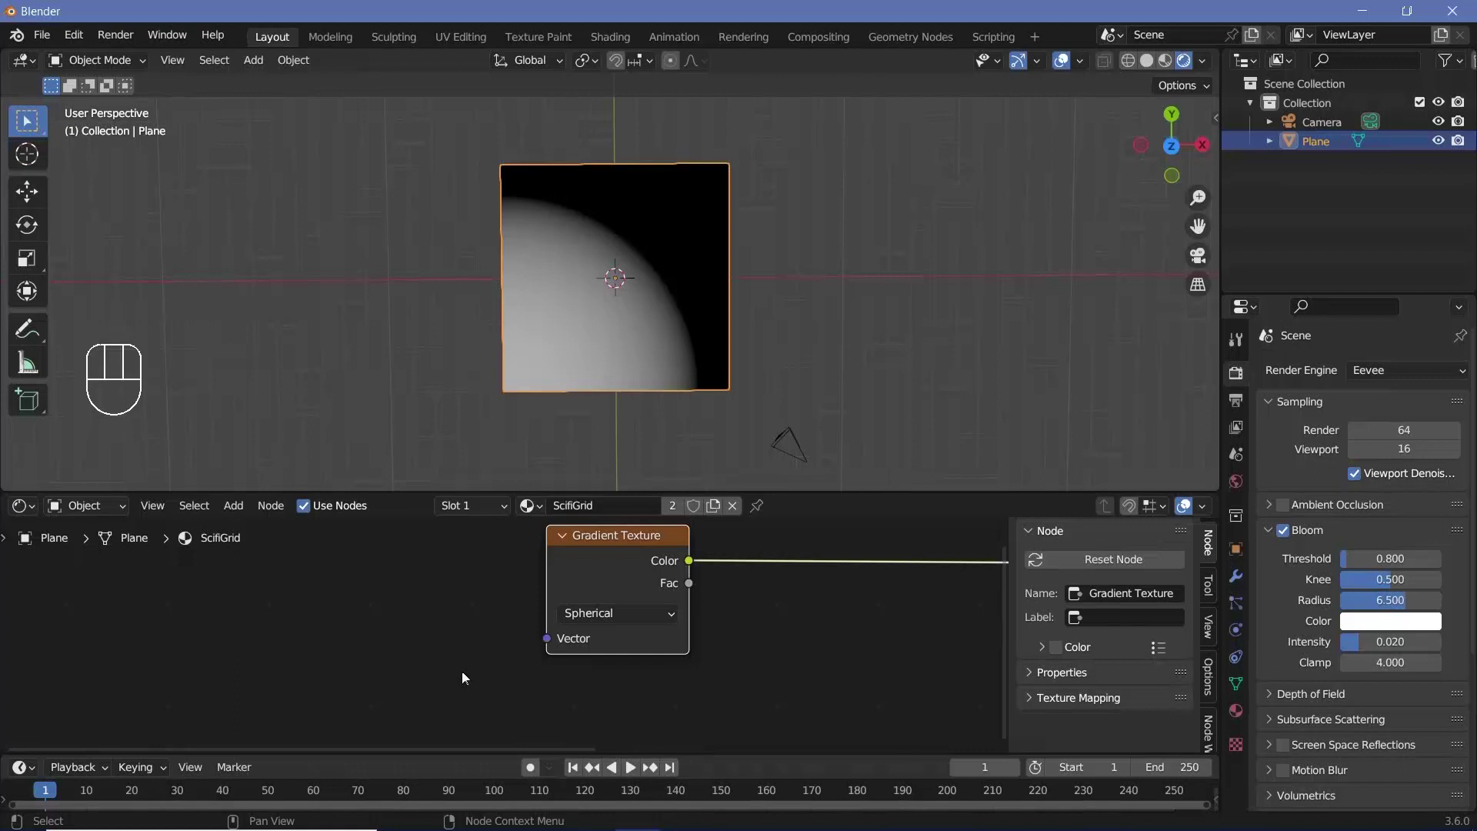
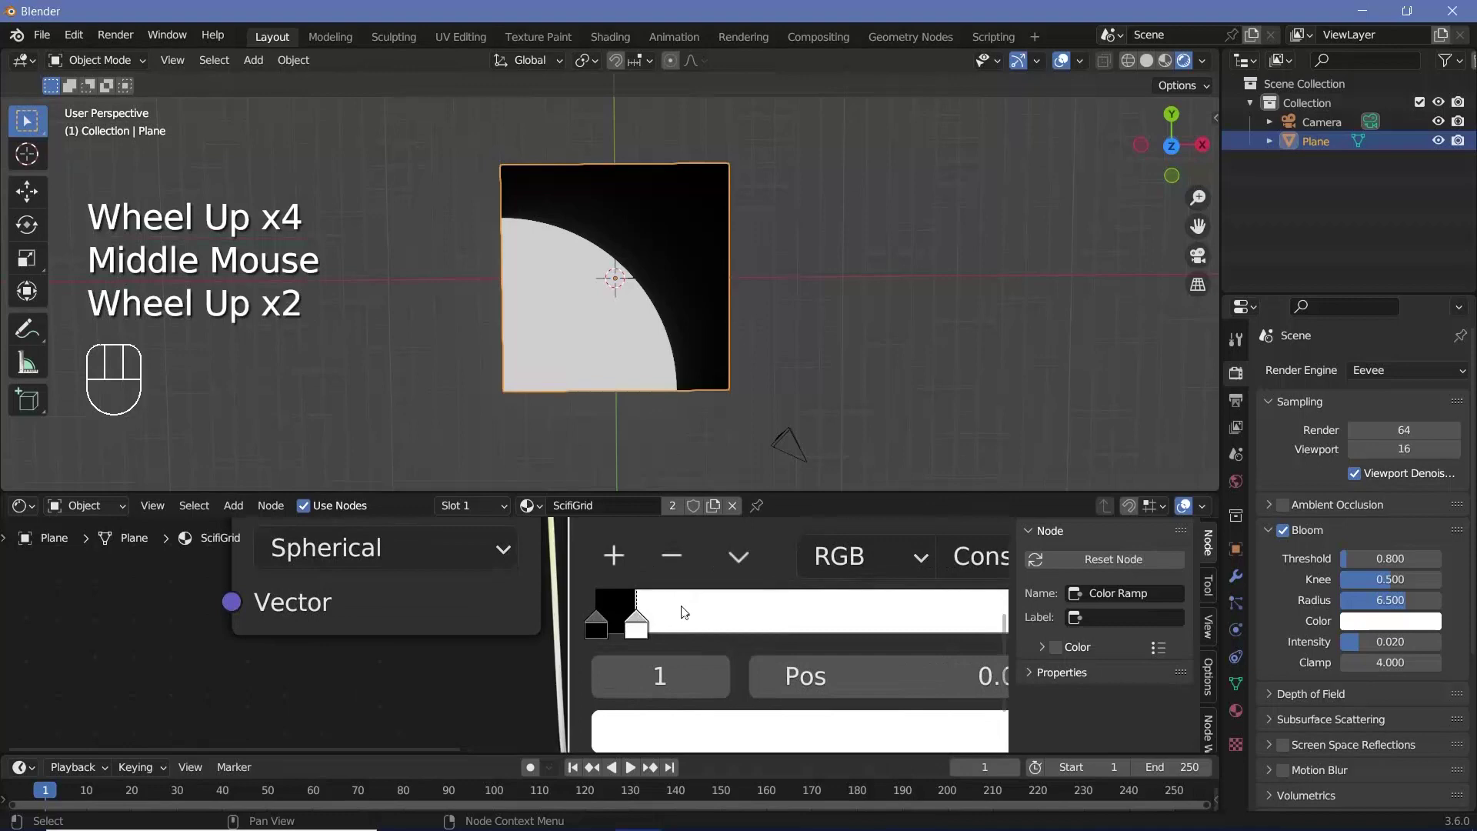
Step: Move the constant Color Ramp stops together so only a thin white ring remains on the plane
{"action": "left_click", "coordinate": [673, 634]}
{"action": "left_click", "coordinate": [678, 632]}
{"action": "double_click", "coordinate": [529, 675]}
{"action": "middle_click", "coordinate": [529, 675]}
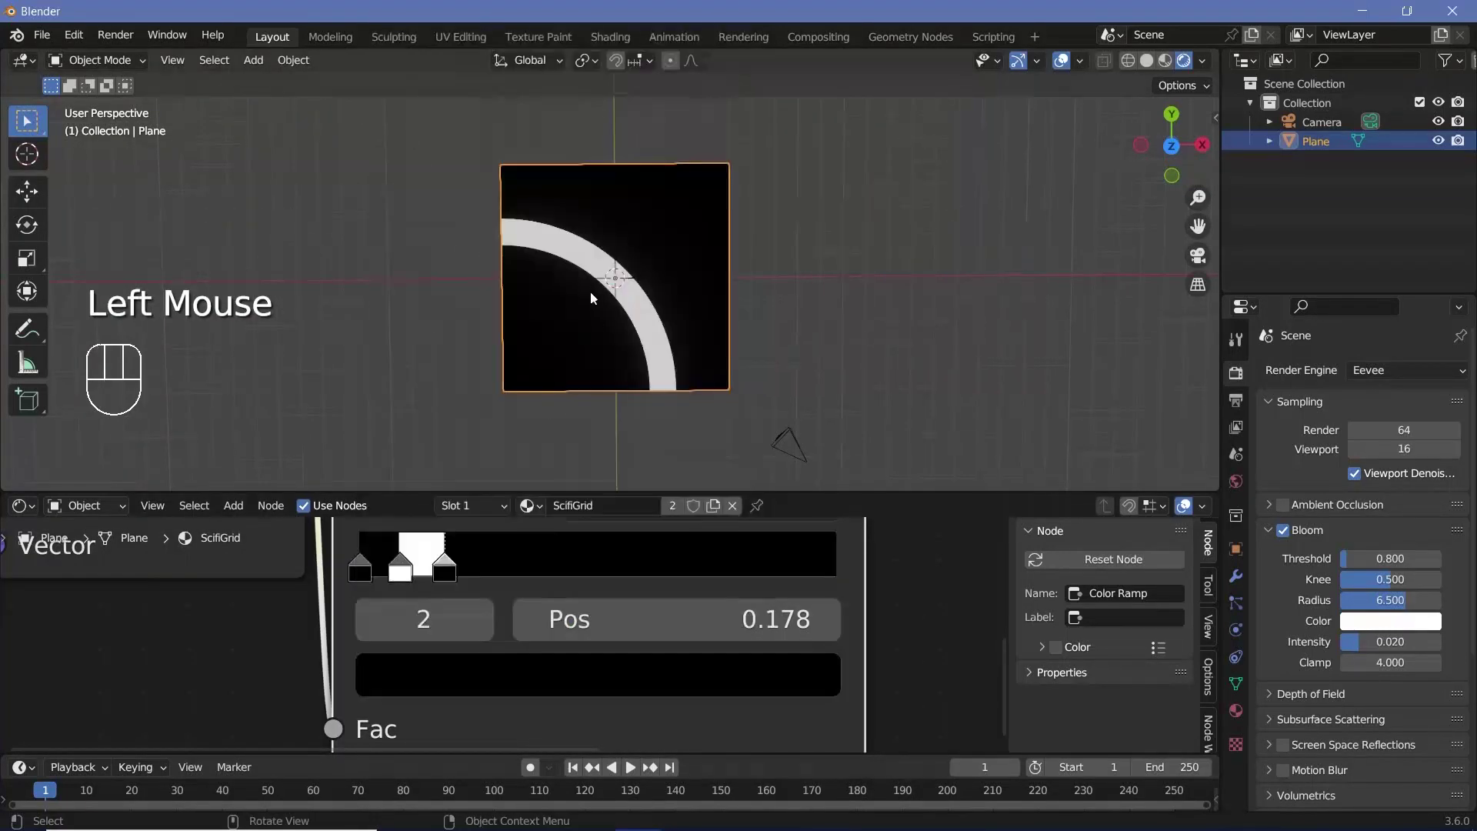
{"action": "middle_click", "coordinate": [515, 636]}
{"action": "scroll", "scroll_direction": "up", "scroll_amount": 3}
{"action": "left_click_drag", "start_coordinate": [508, 636], "coordinate": [490, 641]}
{"action": "left_click", "coordinate": [458, 635]}
{"action": "left_click_drag", "start_coordinate": [431, 635], "coordinate": [474, 644]}
{"action": "scroll", "scroll_direction": "down", "scroll_amount": 3}
Step: Add Texture Coordinate and Mapping nodes to the Gradient Texture with Node Wrangler Ctrl+T
{"action": "middle_click", "coordinate": [475, 429]}
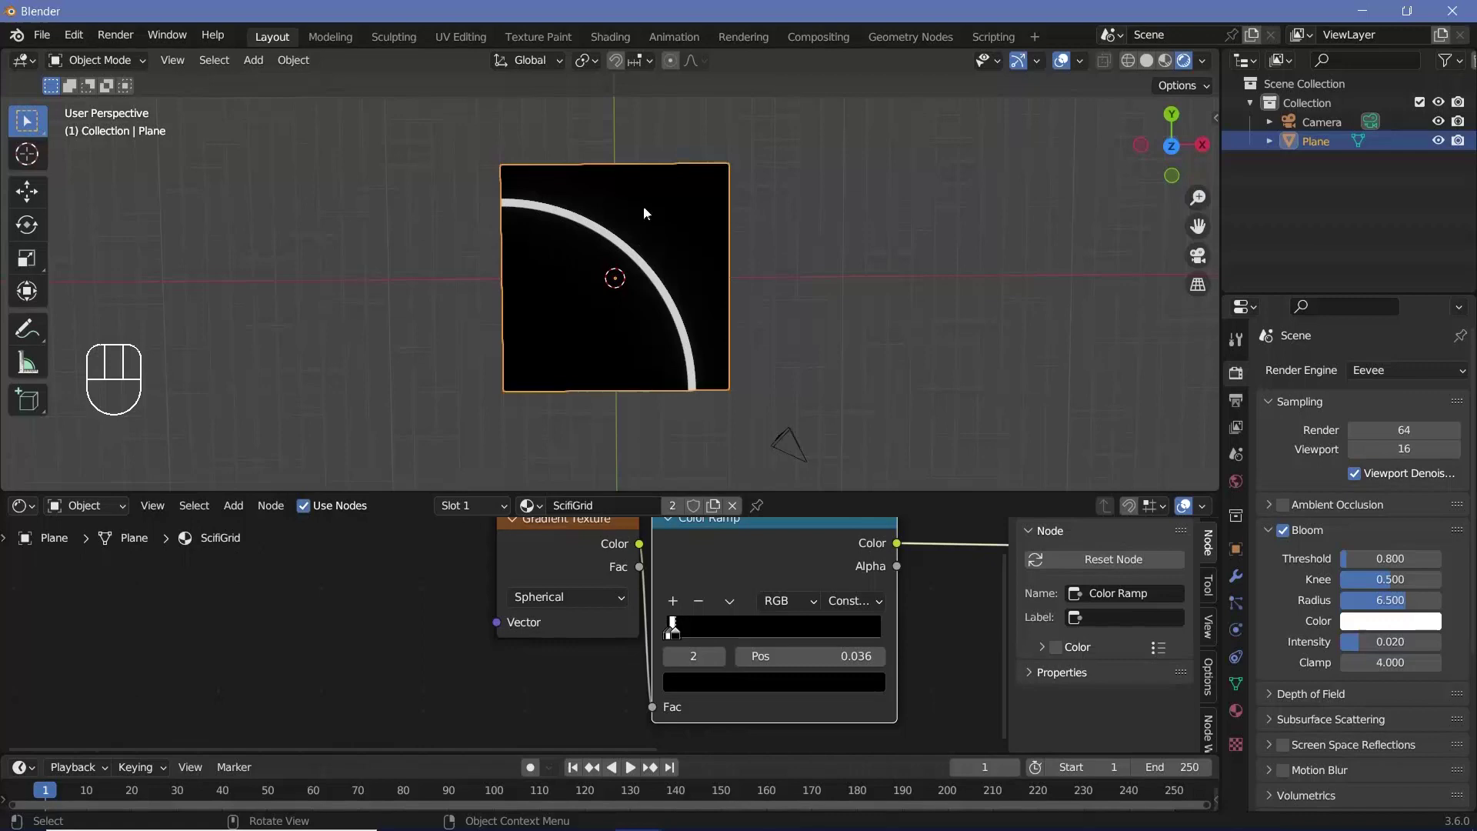
{"action": "scroll", "scroll_direction": "down", "scroll_amount": 3}
{"action": "left_click", "coordinate": [780, 545]}
{"action": "middle_click", "coordinate": [682, 574]}
{"action": "key", "text": "ctrl+t"}
{"action": "middle_click", "coordinate": [545, 621]}
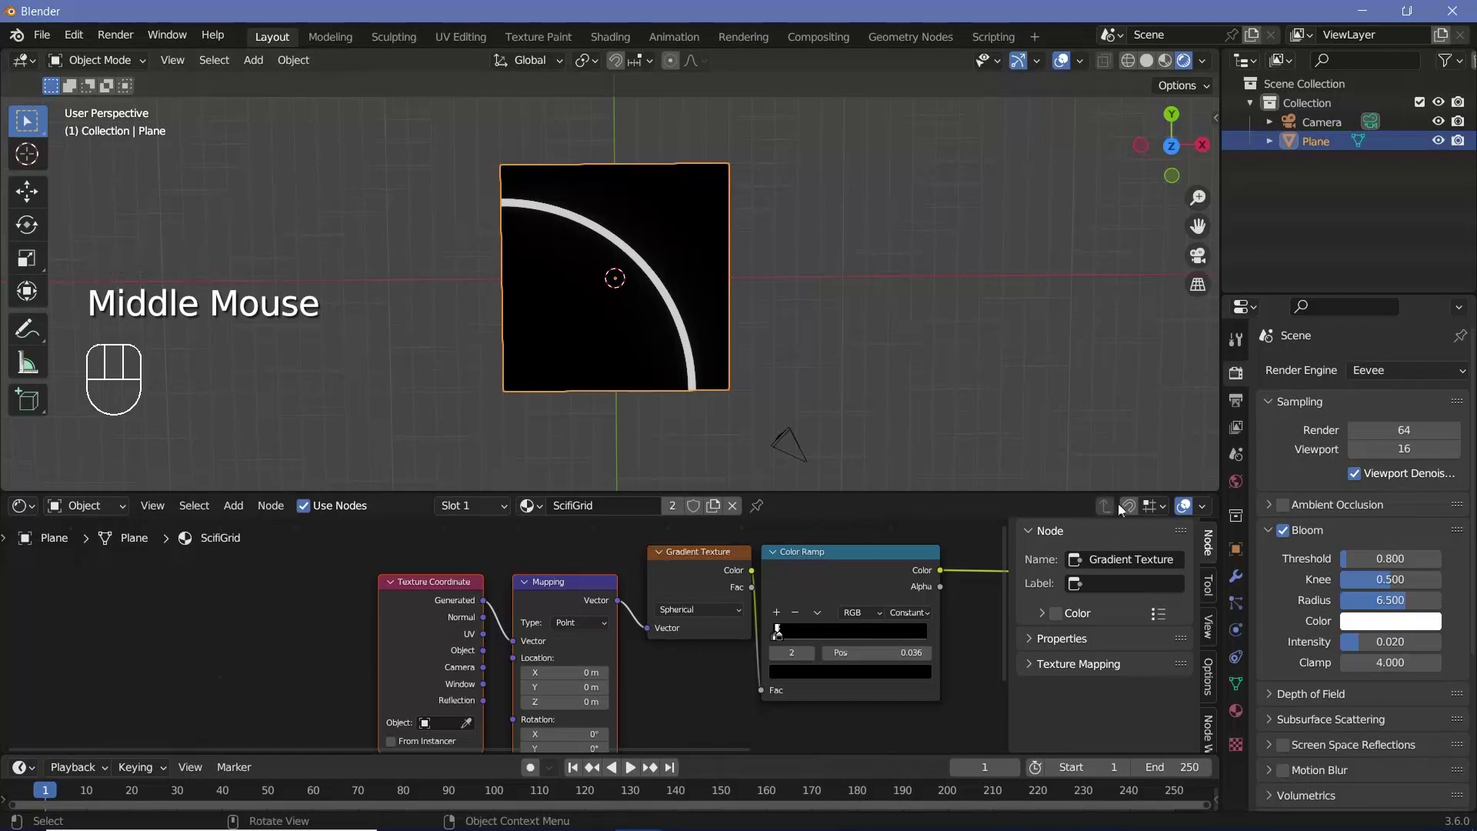
{"action": "left_click", "coordinate": [983, 541]}
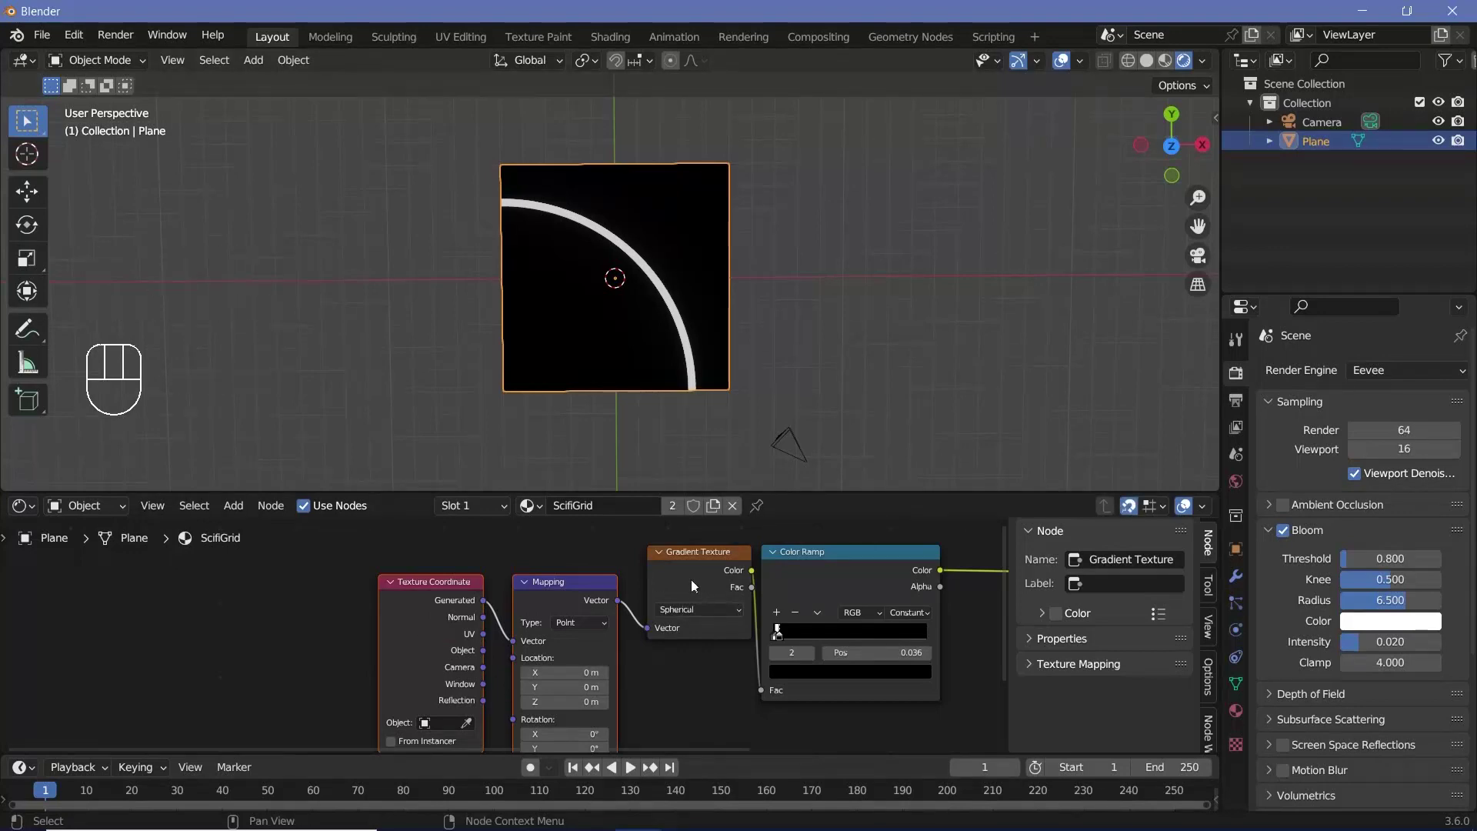
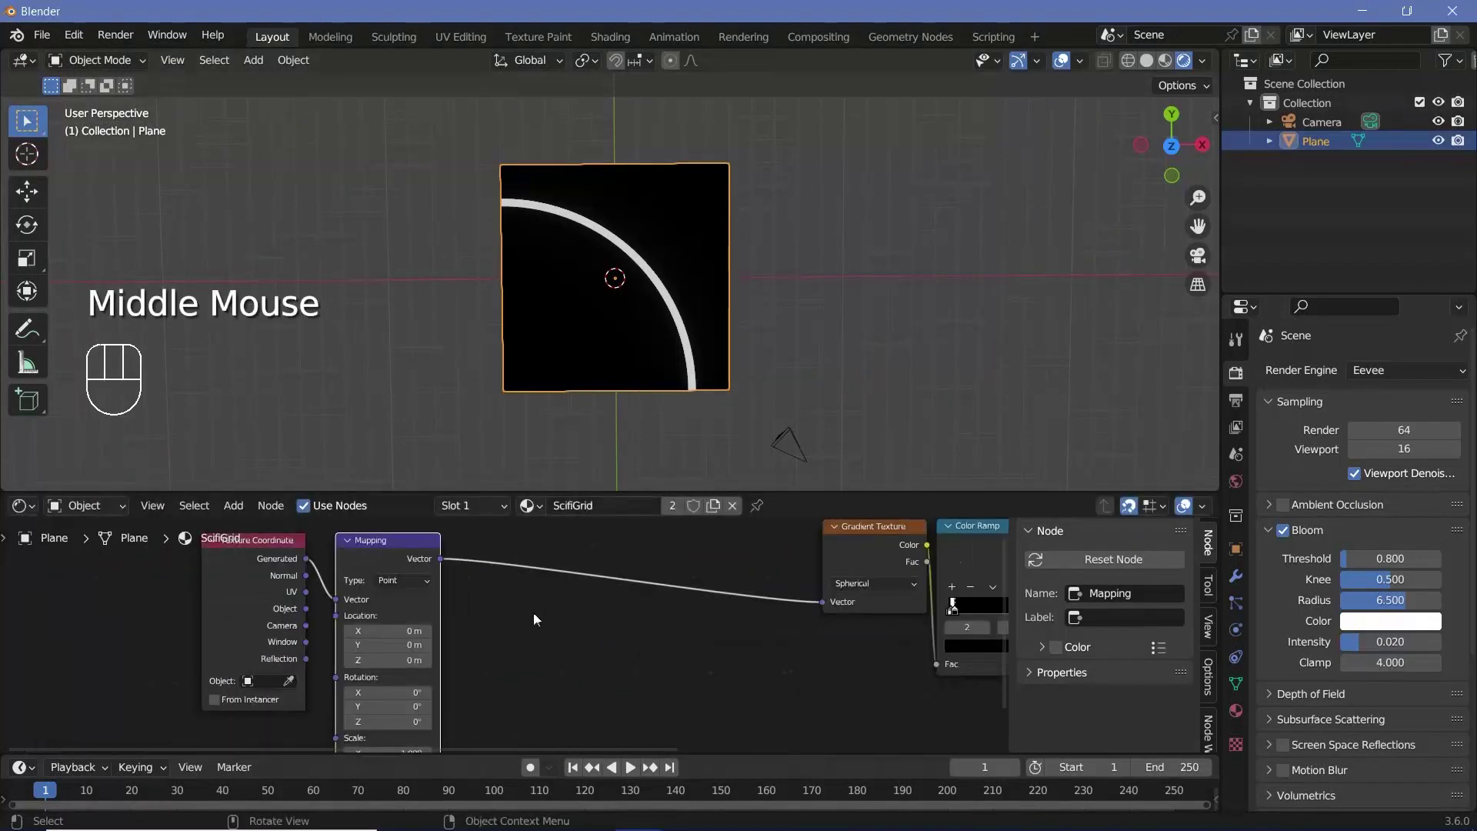
Step: Pan the node editor over to the Gradient Texture's vector input
{"action": "middle_click", "coordinate": [498, 650]}
{"action": "scroll", "scroll_direction": "up", "scroll_amount": 3}
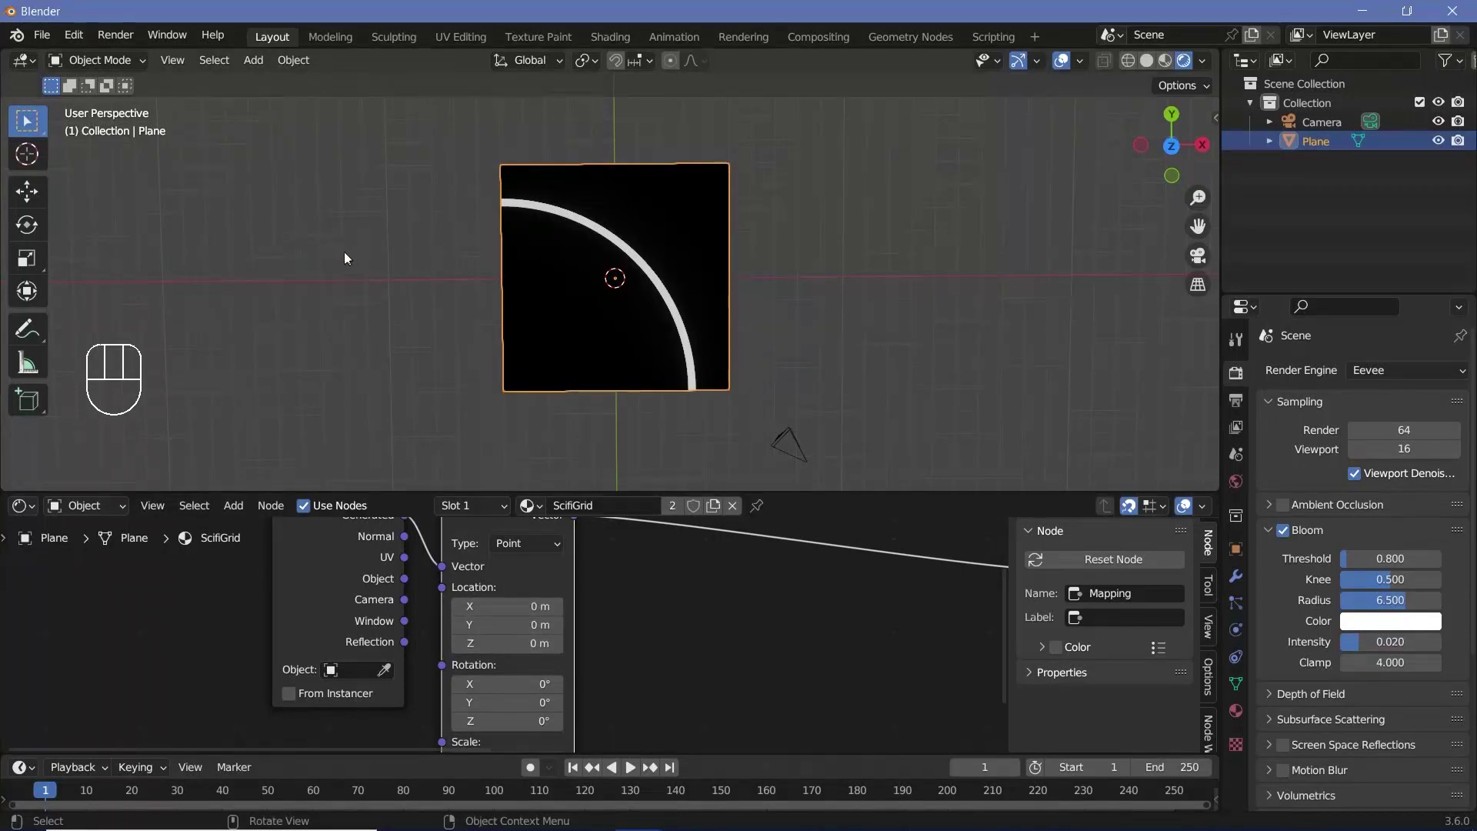
{"action": "left_click", "coordinate": [560, 667]}
{"action": "scroll", "scroll_direction": "down", "scroll_amount": 3}
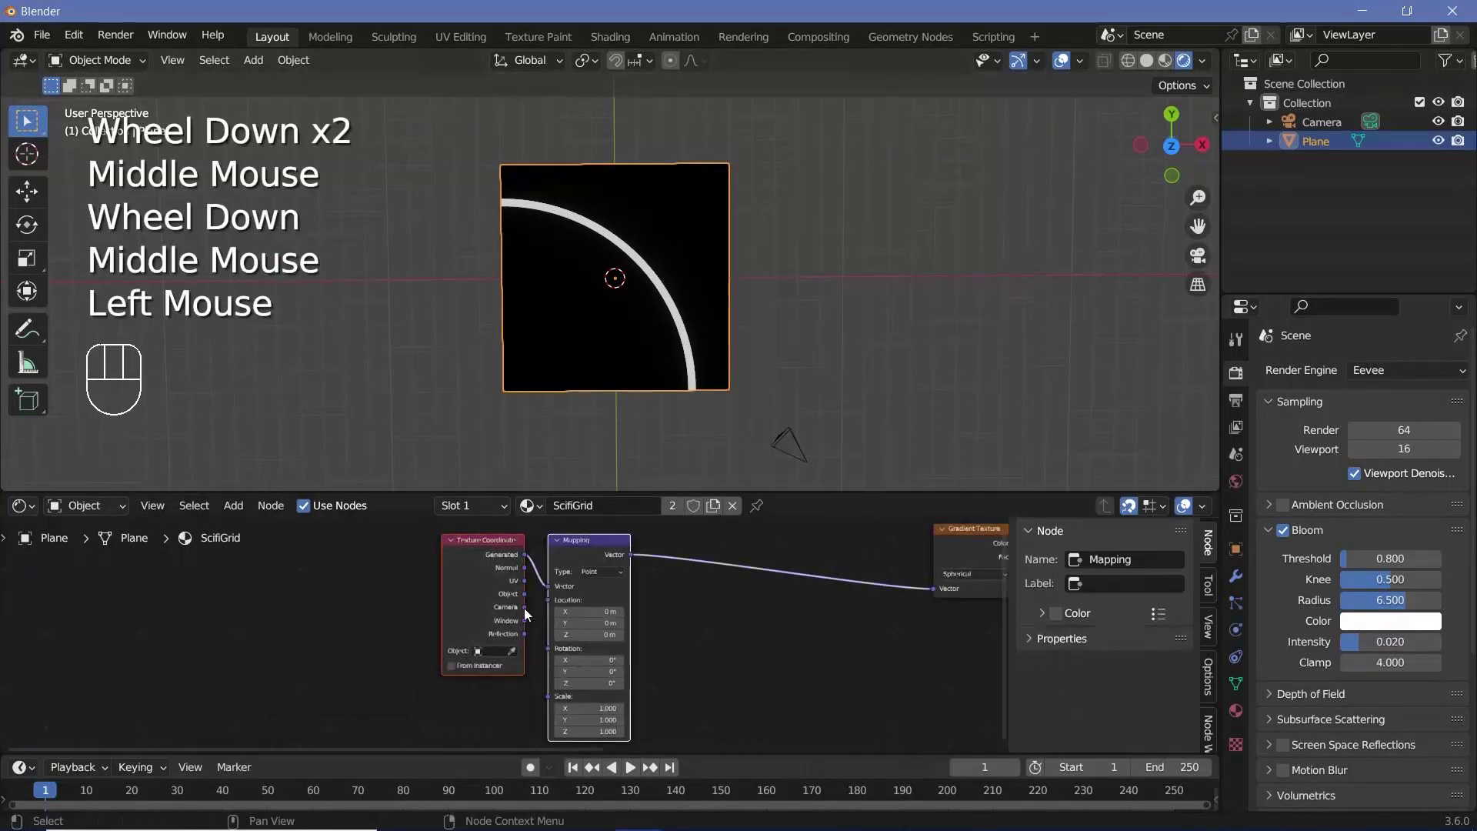
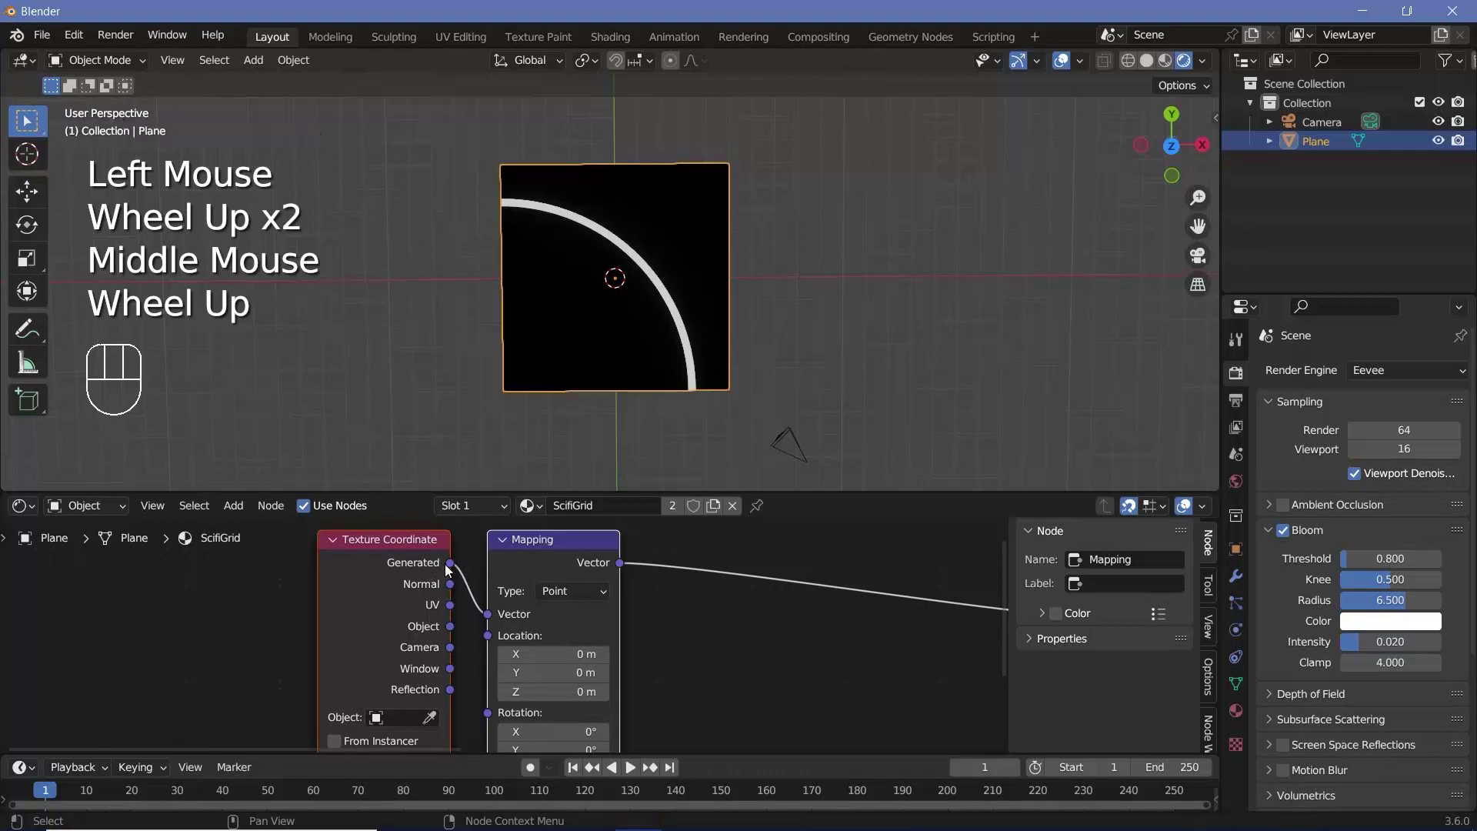
{"action": "left_click_drag", "start_coordinate": [474, 615], "coordinate": [653, 324]}
{"action": "middle_click", "coordinate": [653, 324]}
{"action": "scroll", "scroll_direction": "down", "scroll_amount": 3}
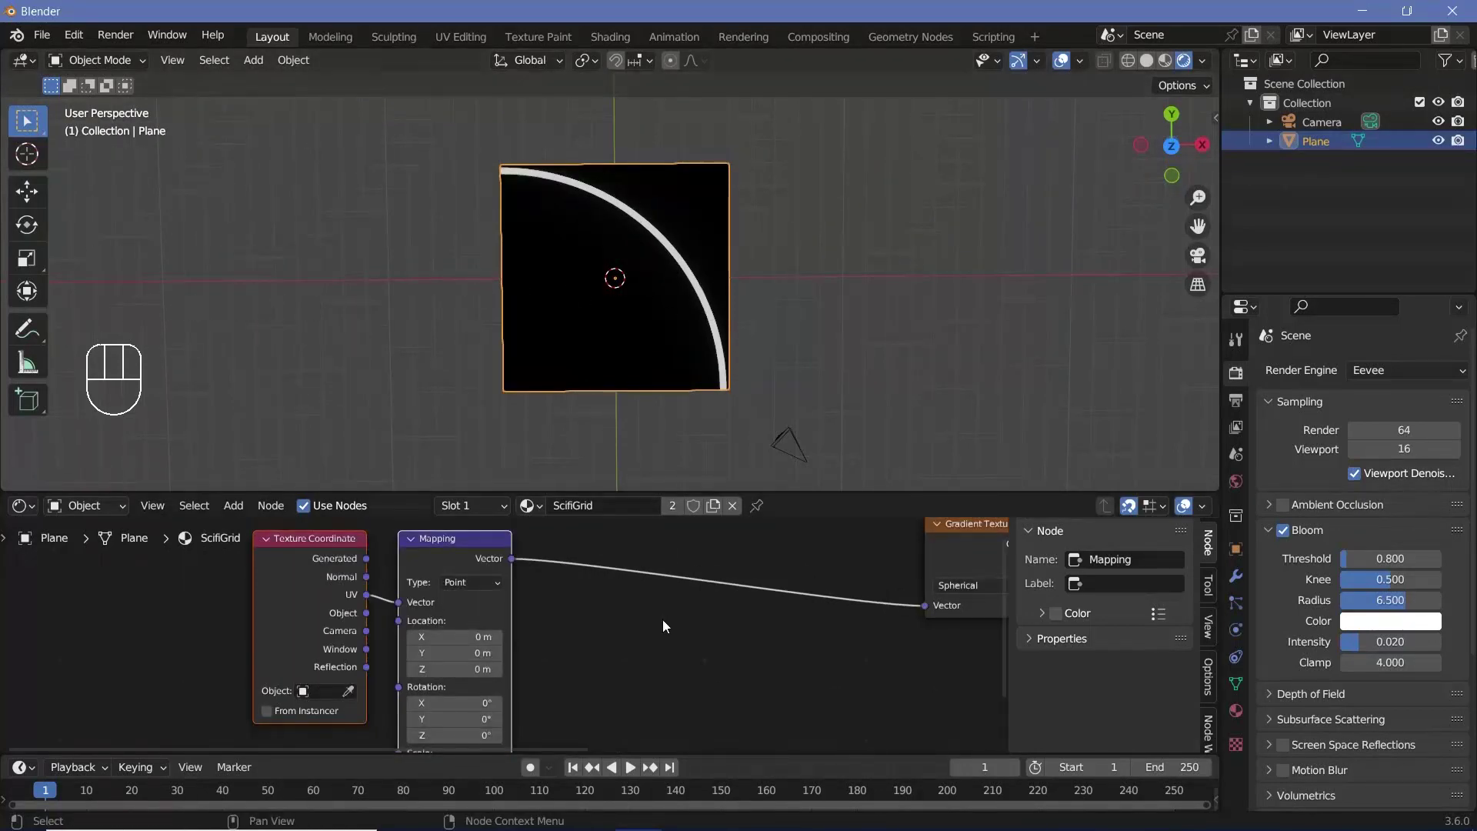
{"action": "middle_click", "coordinate": [650, 313]}
Step: Insert Separate XYZ and Combine XYZ on the vector link and wire the coordinates through them
{"action": "key", "text": "shift+a"}
{"action": "key", "text": "s"}
{"action": "left_click_drag", "start_coordinate": [603, 564], "coordinate": [661, 613]}
{"action": "key", "text": "shift+a"}
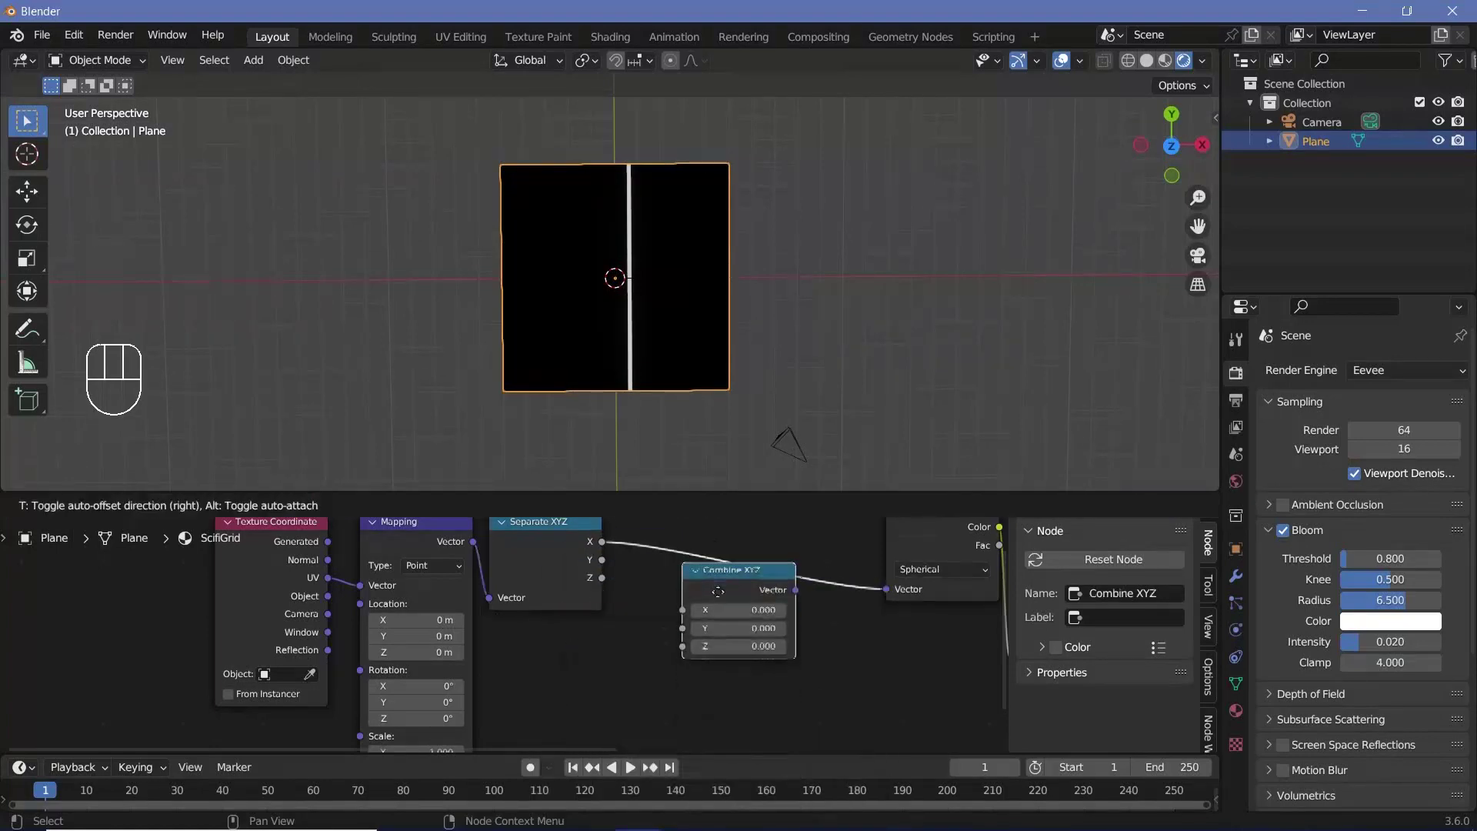
{"action": "left_click_drag", "start_coordinate": [760, 575], "coordinate": [610, 657]}
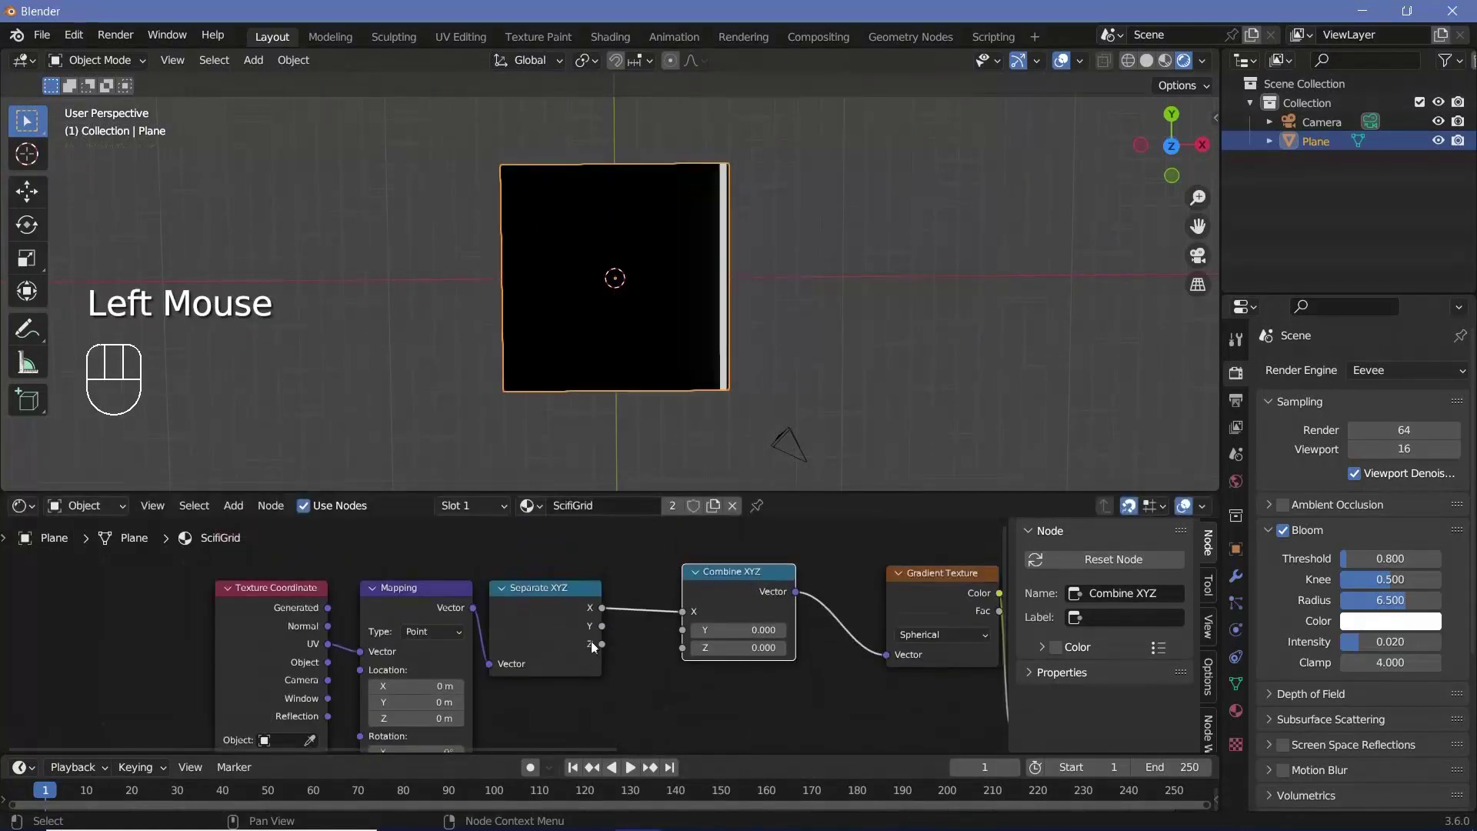
{"action": "left_click_drag", "start_coordinate": [621, 636], "coordinate": [596, 666]}
{"action": "left_click_drag", "start_coordinate": [655, 661], "coordinate": [584, 693]}
Step: Add a Math node set to Add into the coordinate chain feeding Combine XYZ
{"action": "middle_click", "coordinate": [535, 653]}
{"action": "scroll", "scroll_direction": "down", "scroll_amount": 3}
{"action": "left_click_drag", "start_coordinate": [584, 624], "coordinate": [415, 624]}
{"action": "scroll", "scroll_direction": "up", "scroll_amount": 3}
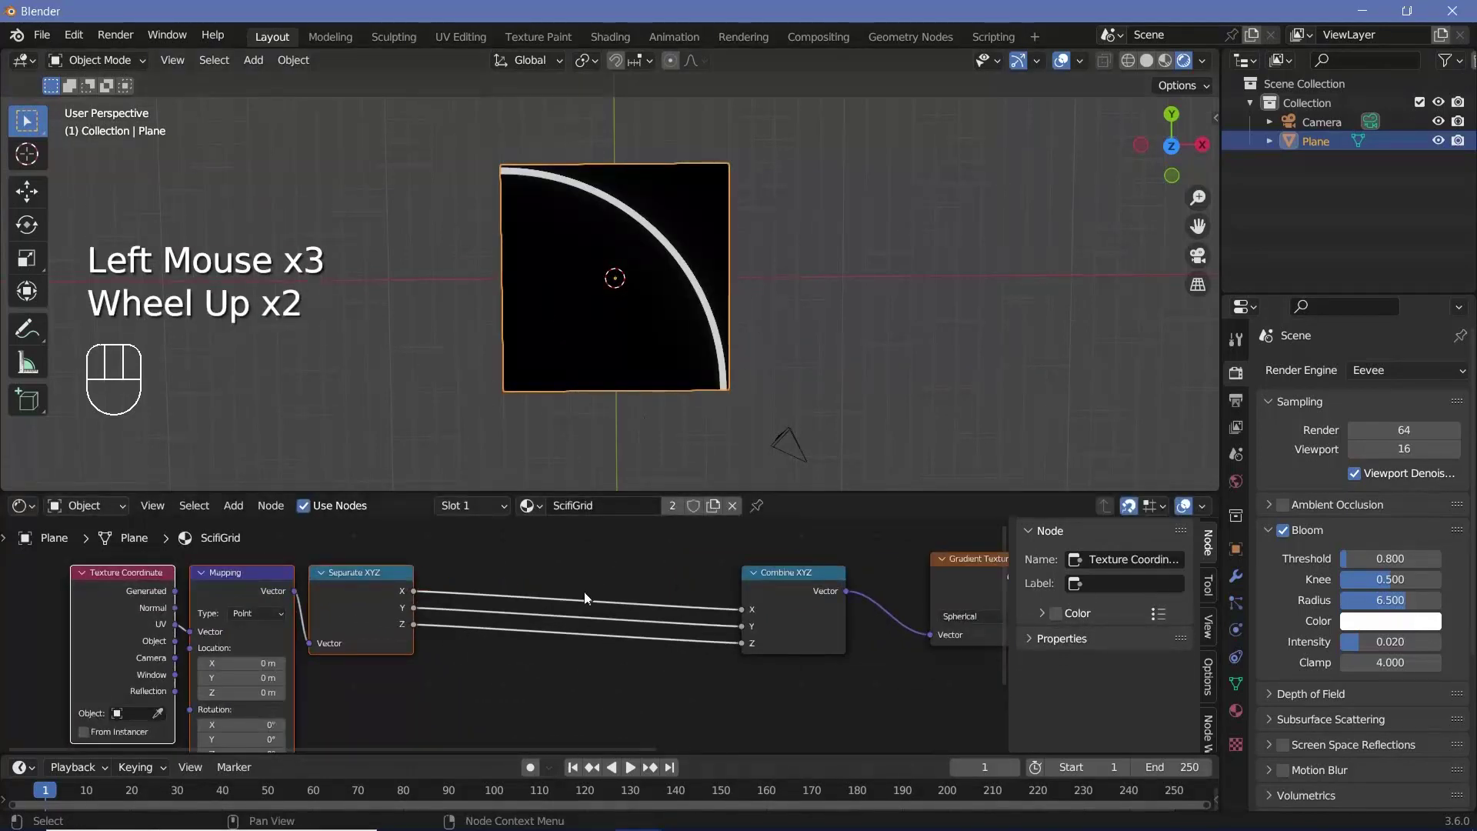
{"action": "key", "text": "shift+a"}
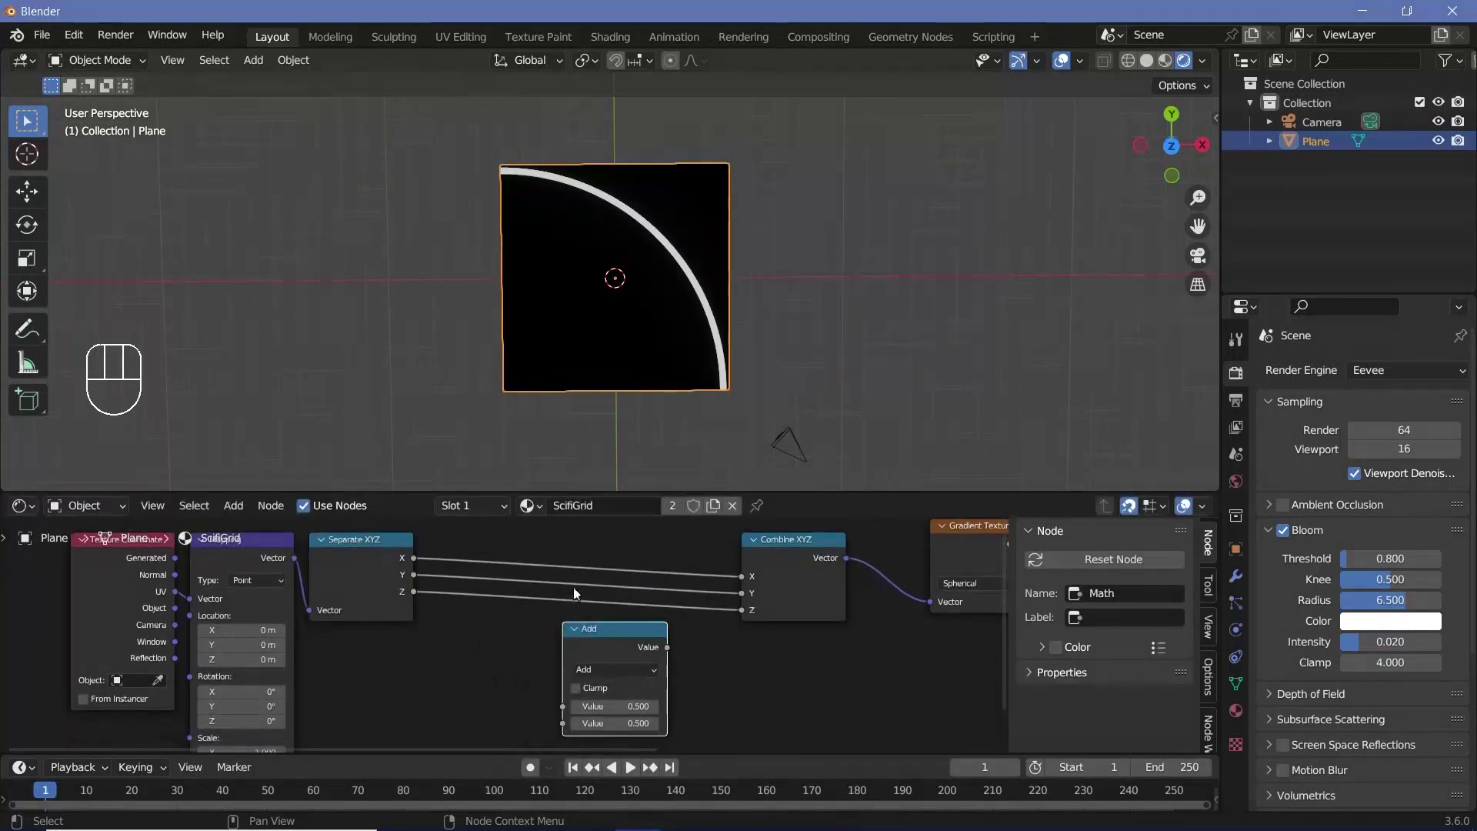
{"action": "scroll", "scroll_direction": "up", "scroll_amount": 3}
{"action": "double_click", "coordinate": [653, 659]}
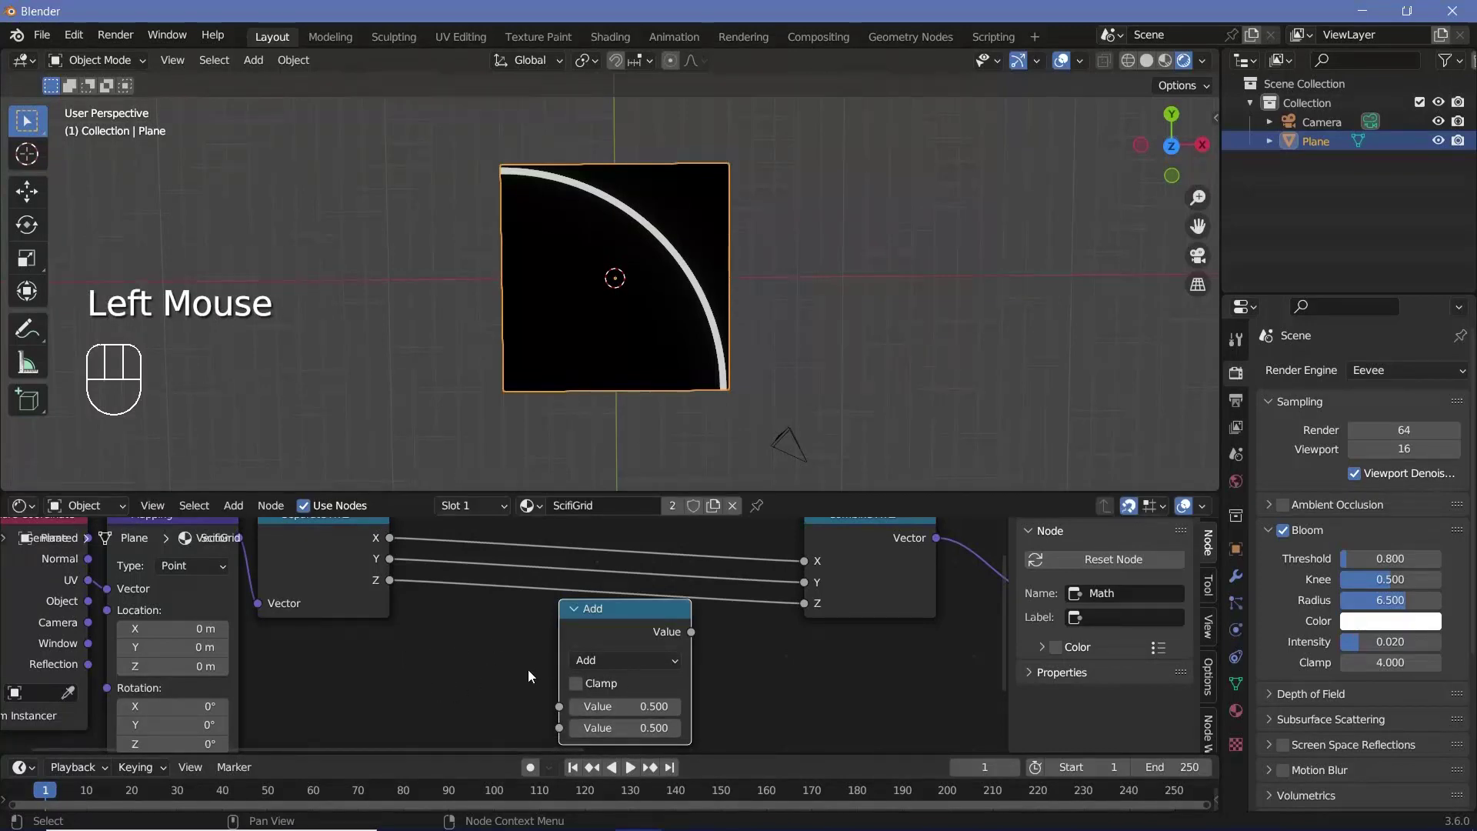
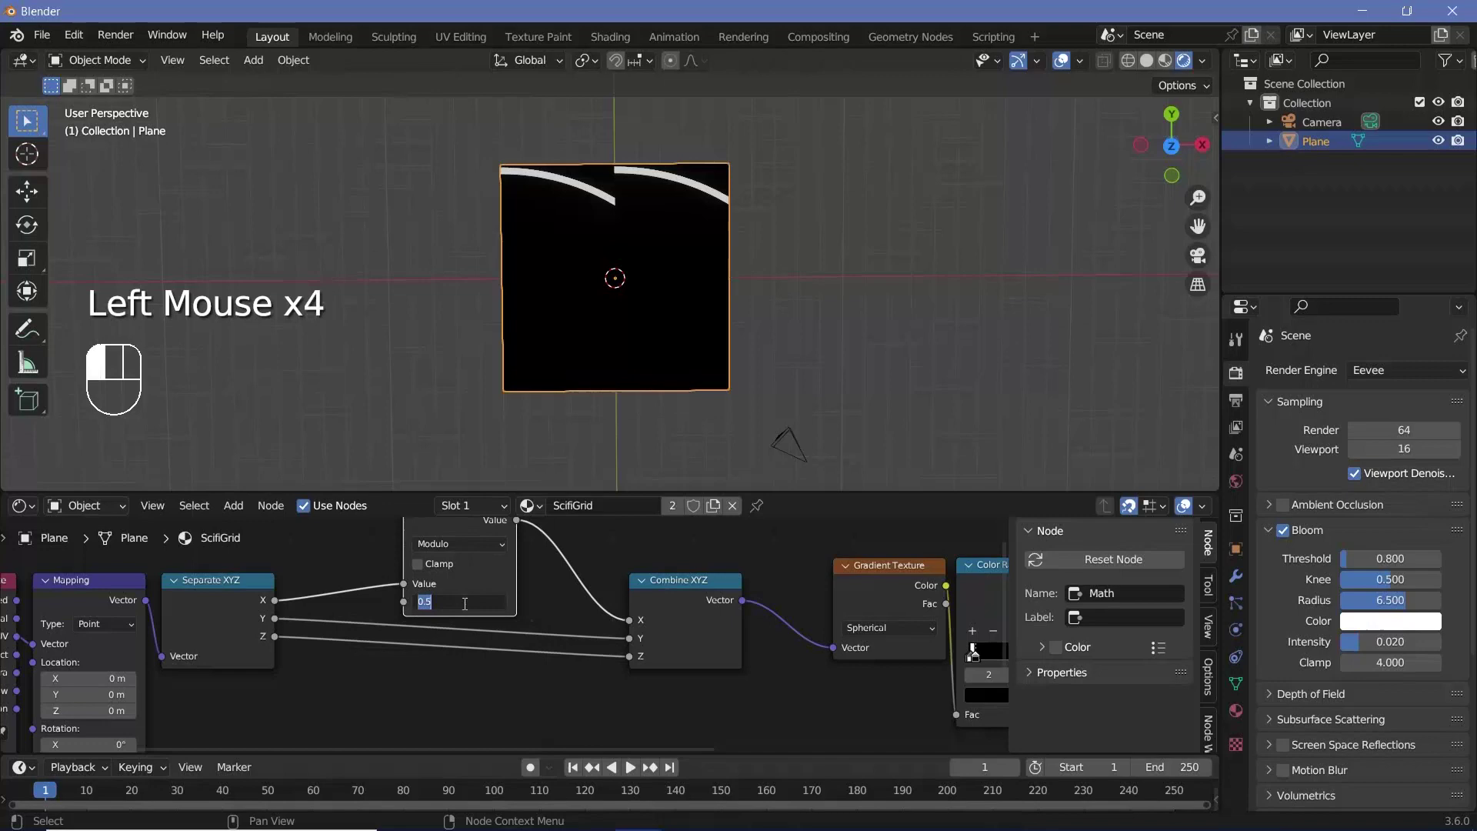
Step: Wire a second Modulo Math node so the arcs repeat across the plane like scales
{"action": "left_click_drag", "start_coordinate": [533, 578], "coordinate": [476, 601]}
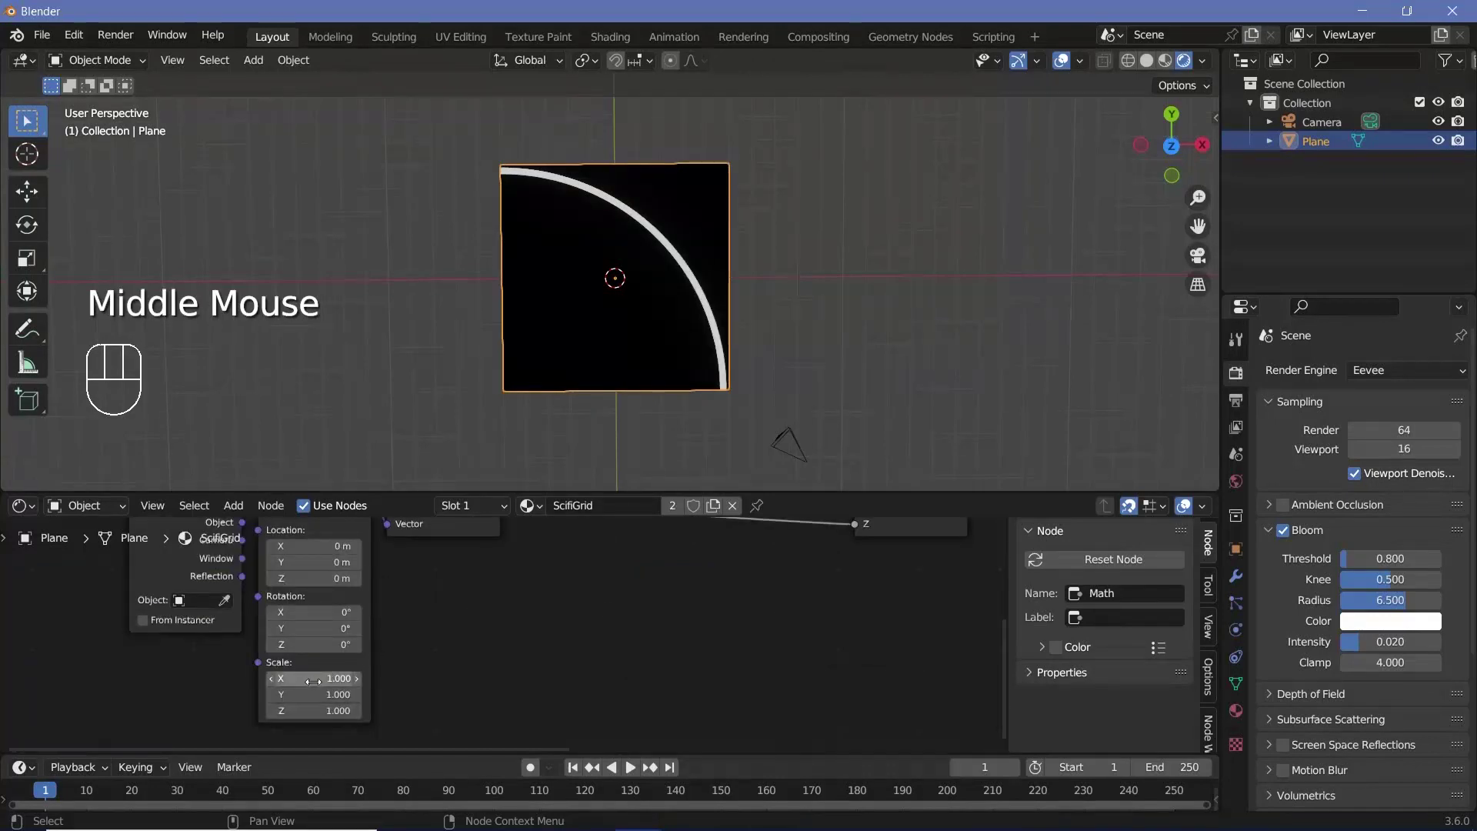
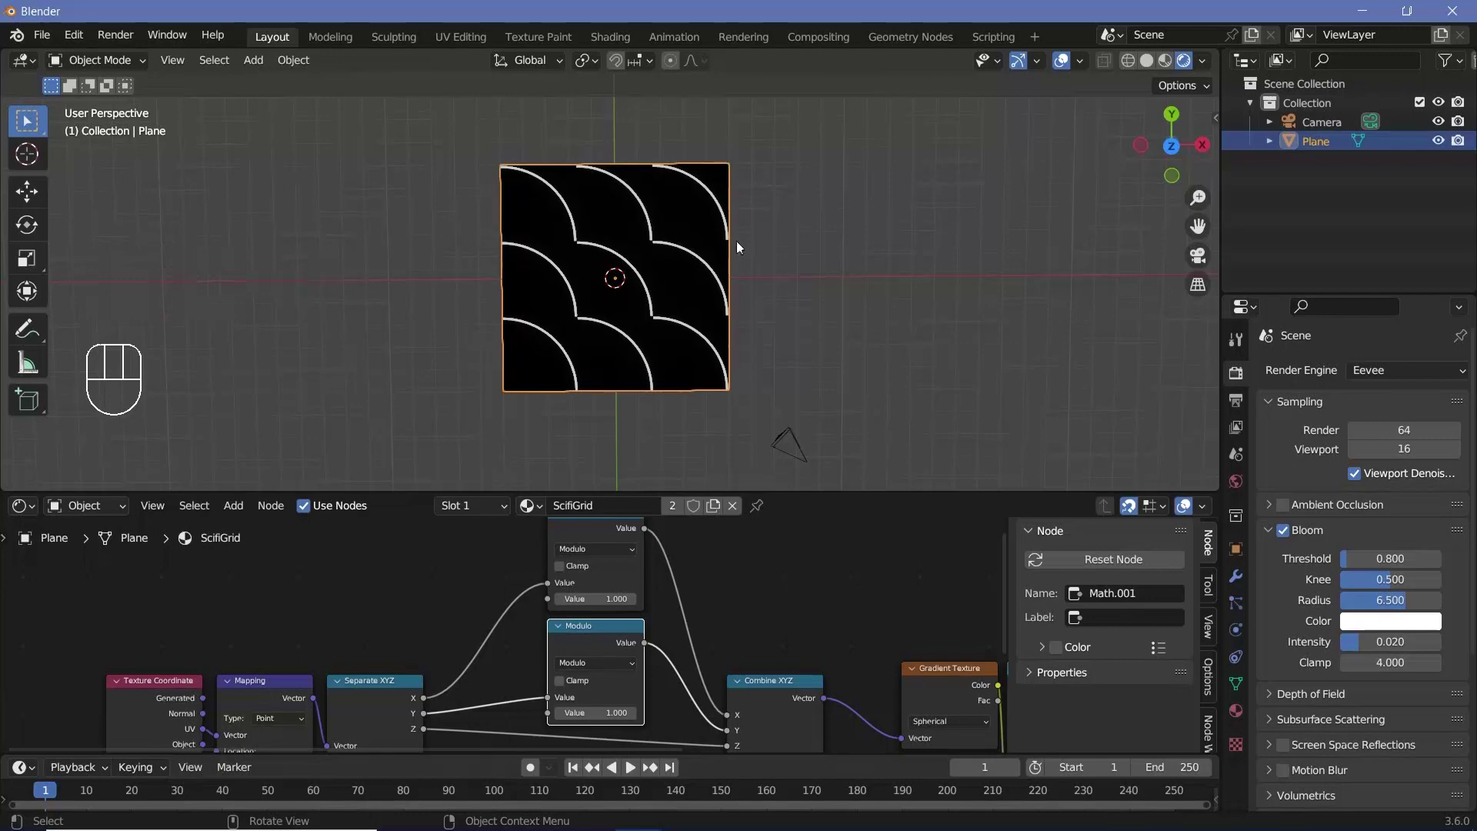
{"action": "middle_click", "coordinate": [691, 651]}
{"action": "scroll", "scroll_direction": "down", "scroll_amount": 3}
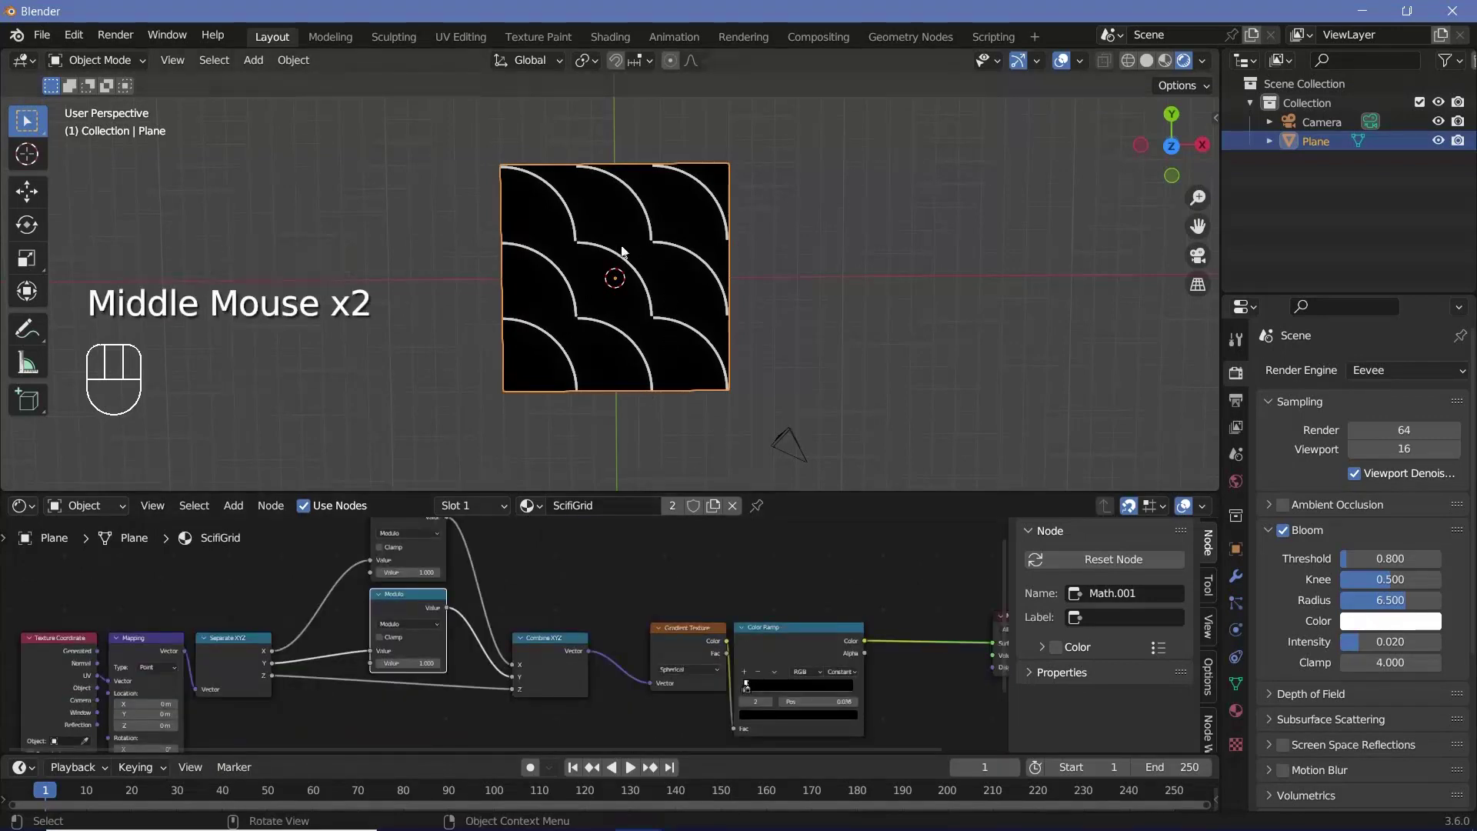
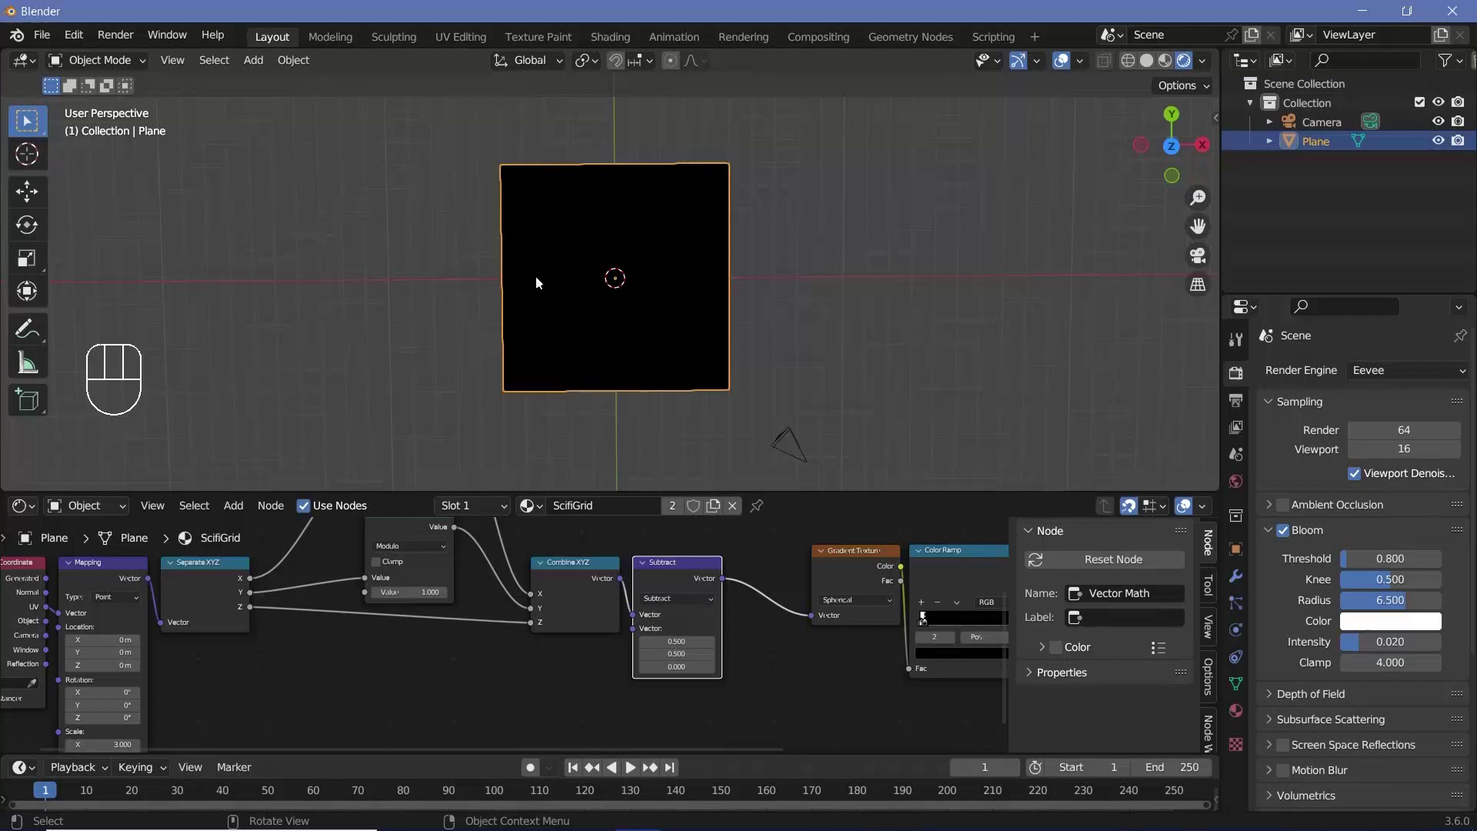
Step: Add a Vector Math node before the gradient so the arcs become a grid of full rings
{"action": "middle_click", "coordinate": [683, 309]}
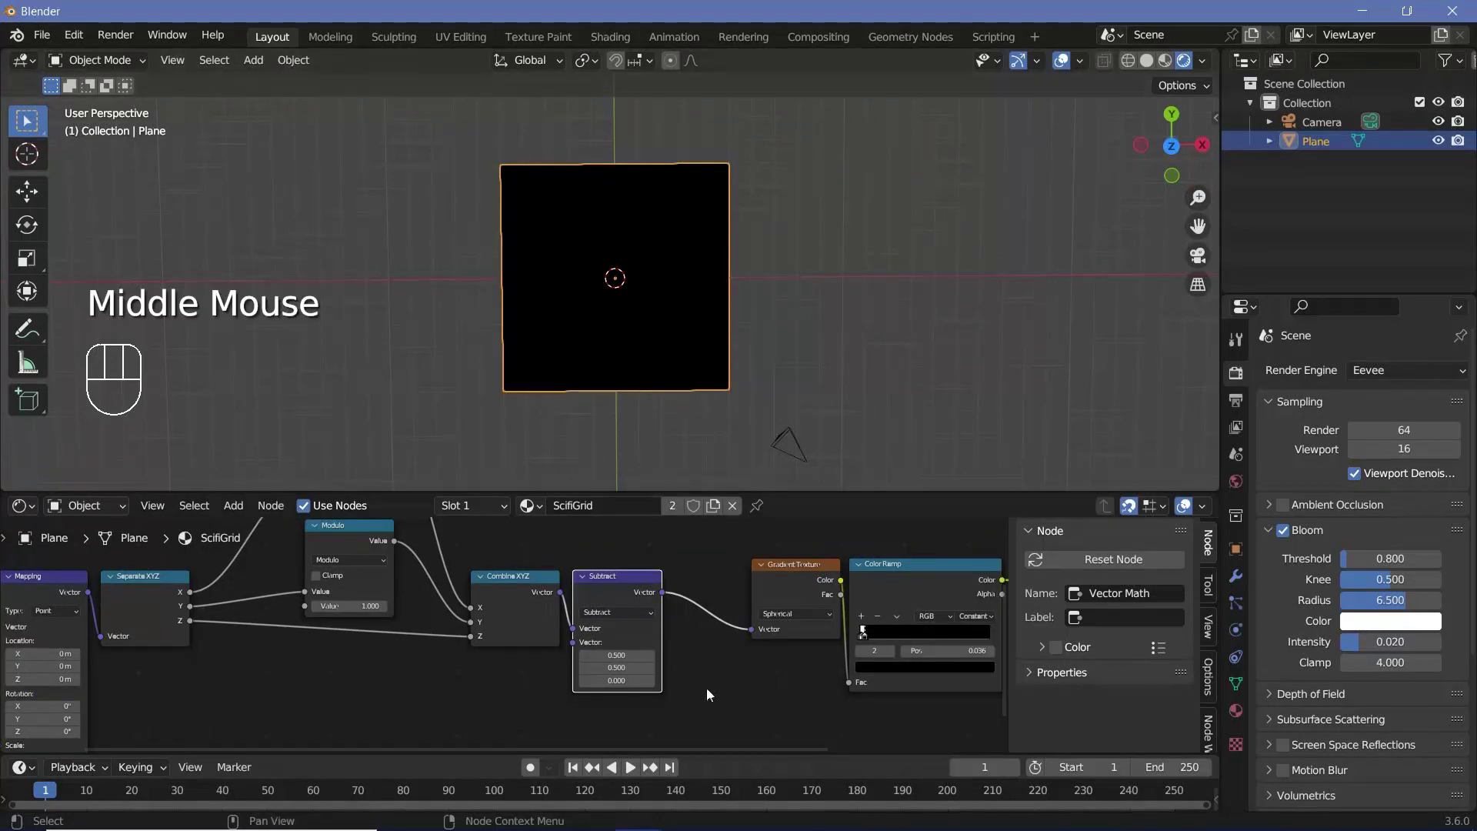
{"action": "middle_click", "coordinate": [669, 675]}
{"action": "scroll", "scroll_direction": "up", "scroll_amount": 3}
{"action": "key", "text": "shift+a"}
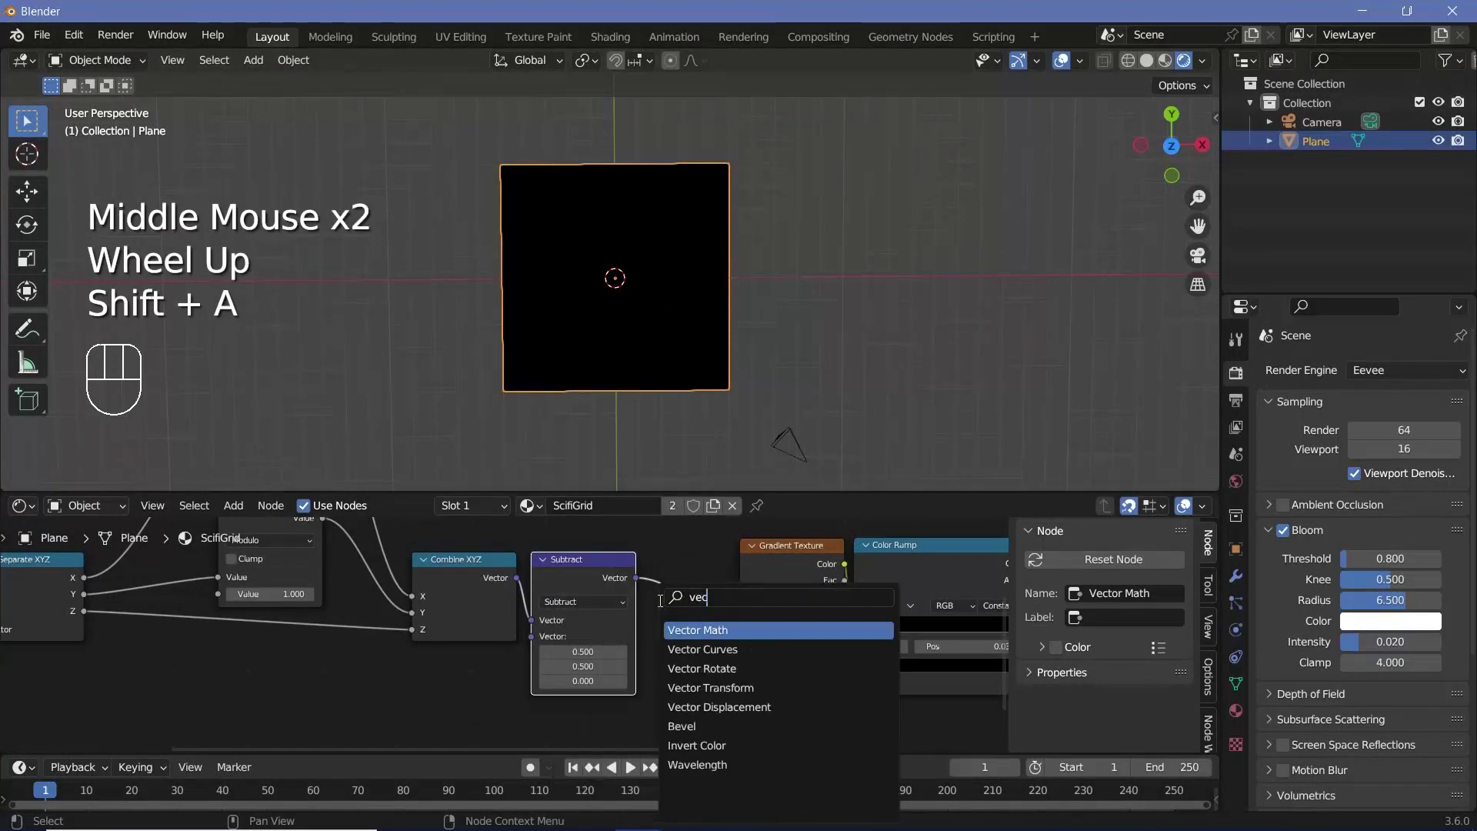
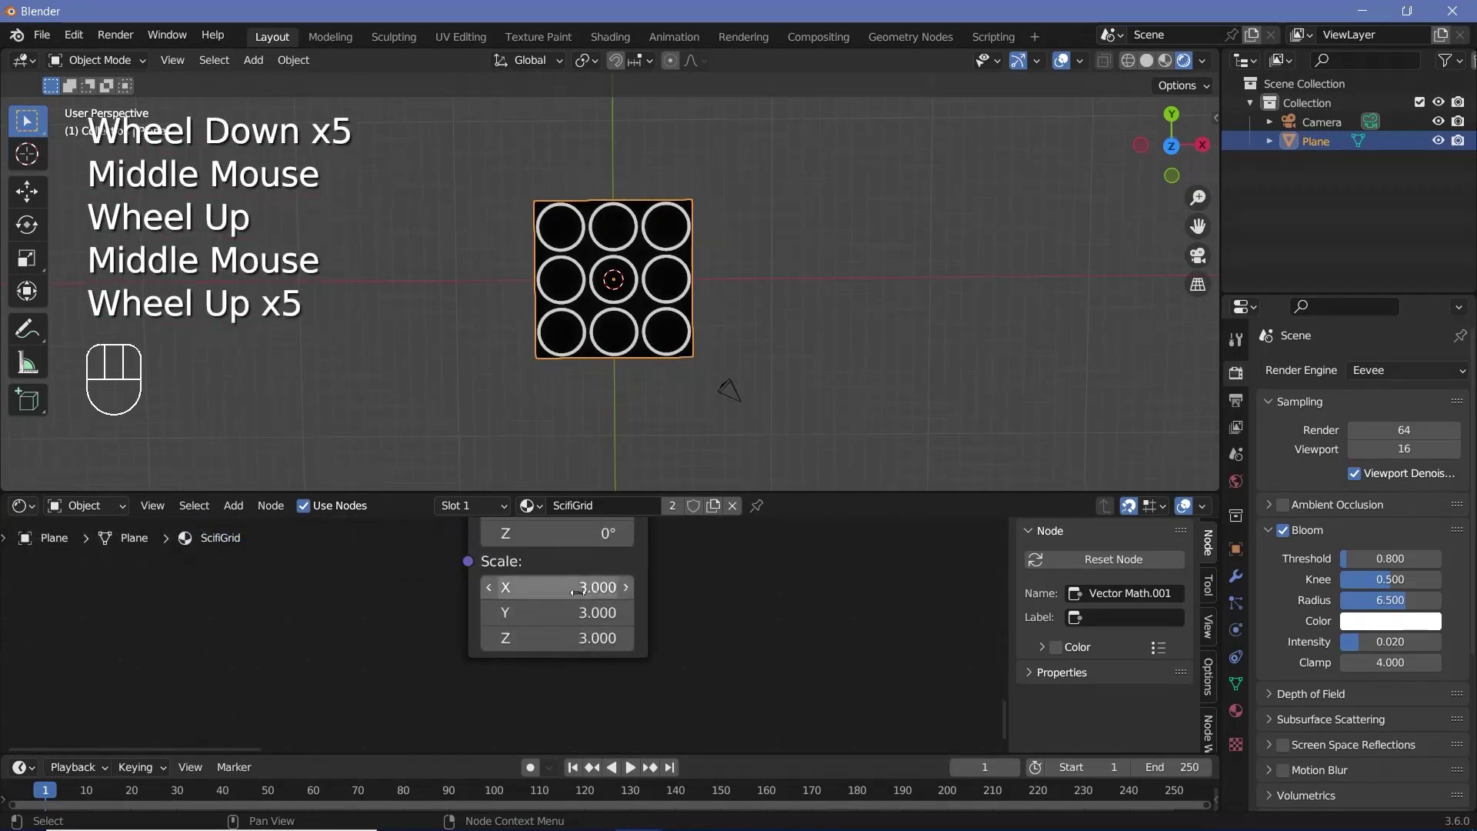
{"action": "scroll", "scroll_direction": "down", "scroll_amount": 3}
Step: Add a Value node and a Voronoi Texture beside the ring pattern nodes
{"action": "middle_click", "coordinate": [546, 635]}
{"action": "scroll", "scroll_direction": "down", "scroll_amount": 3}
{"action": "middle_click", "coordinate": [497, 666]}
{"action": "key", "text": "shift+a"}
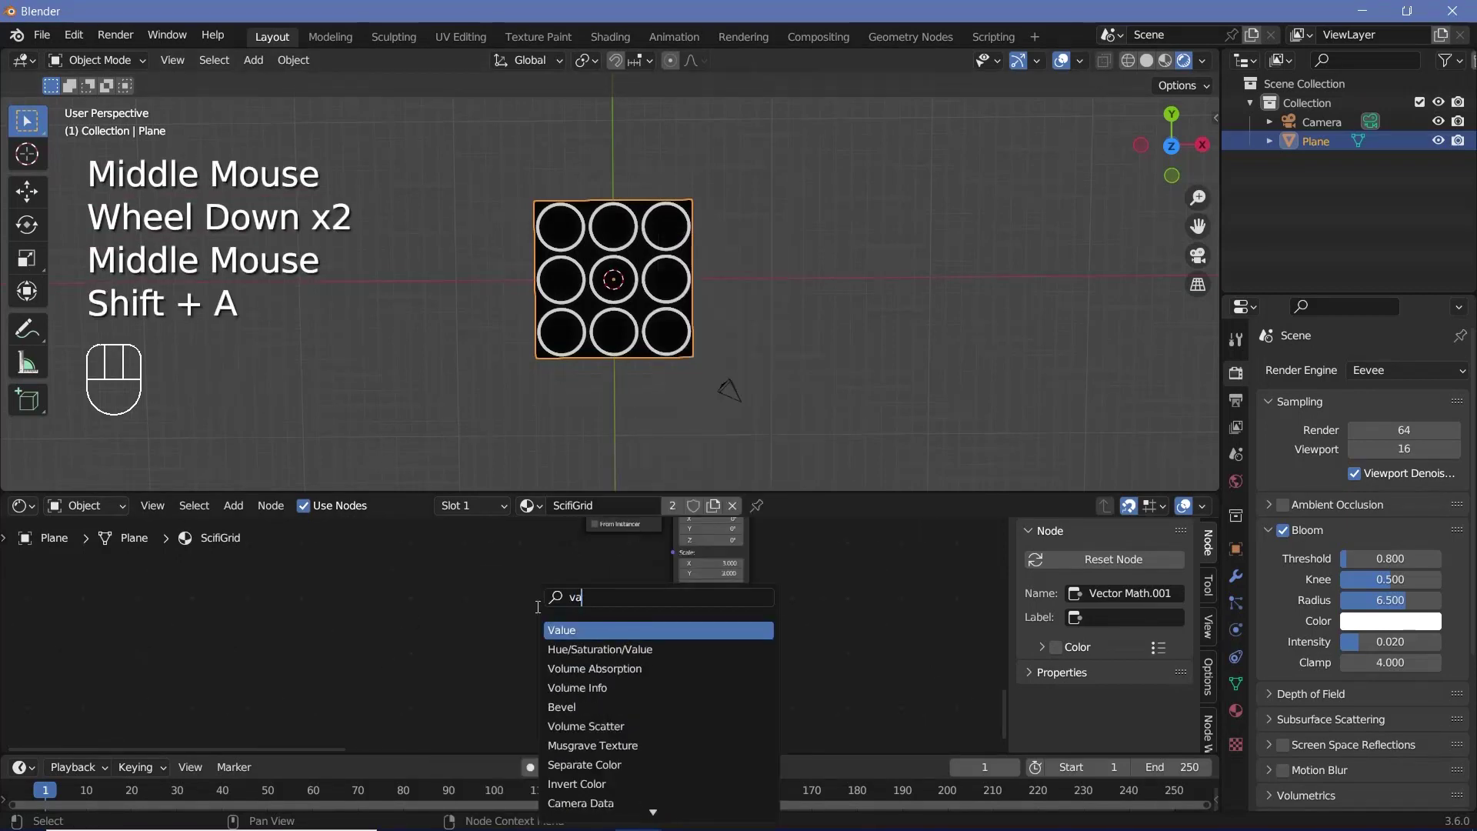
{"action": "key", "text": "shift+a"}
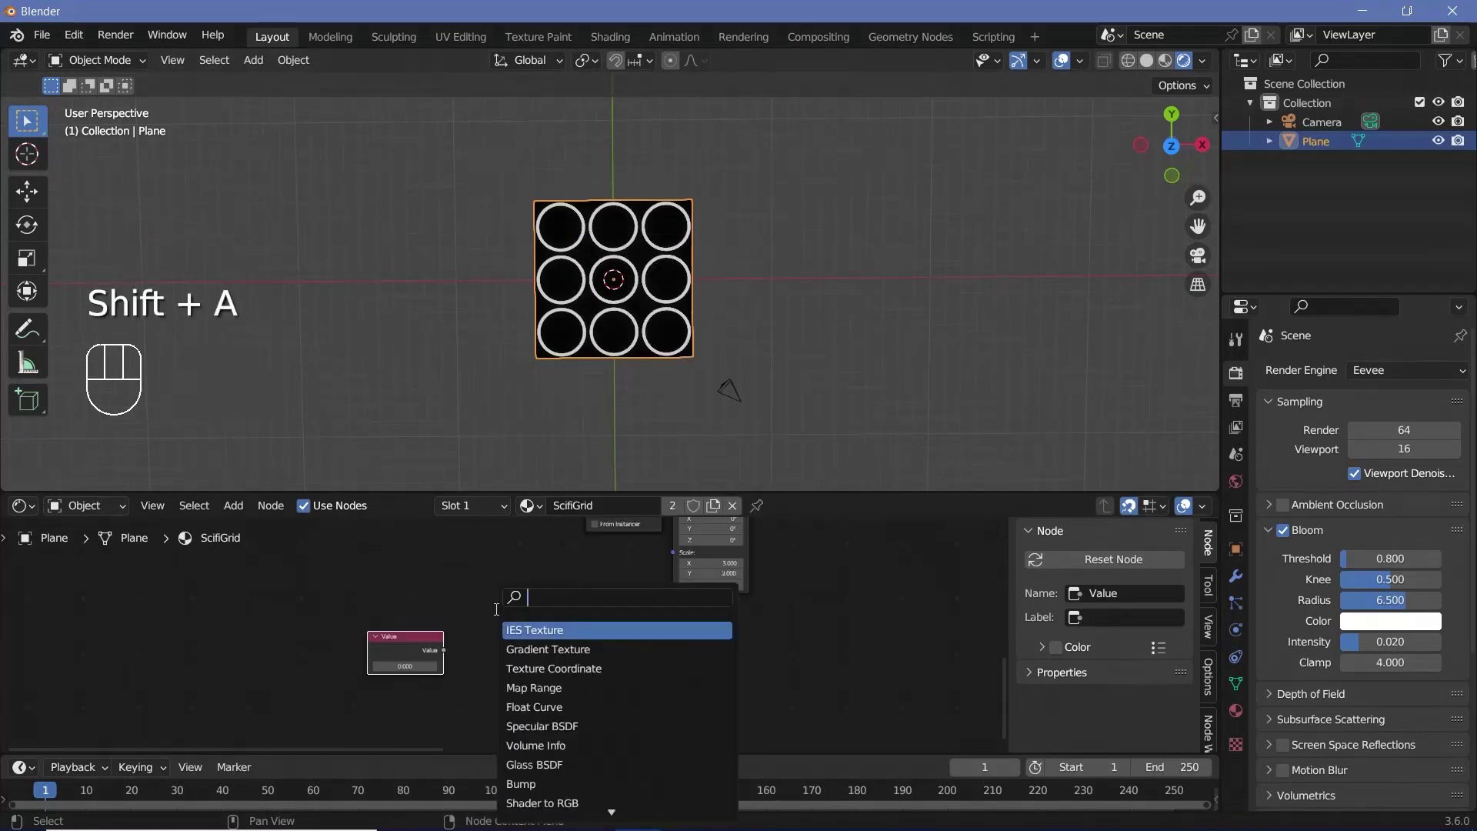
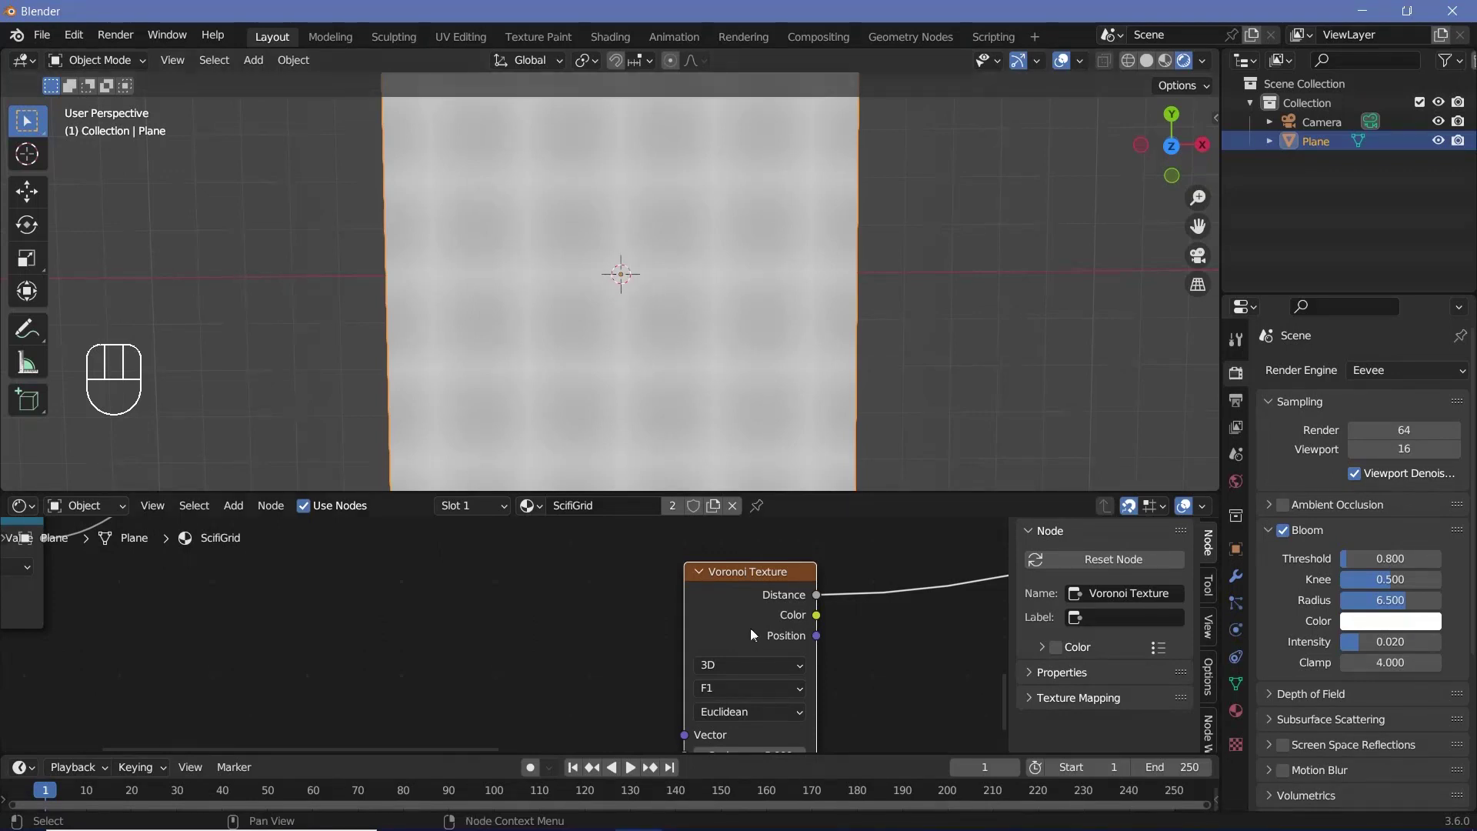
Step: Preview the Voronoi colour through a new constant Color Ramp, dragging its stop to split black and white cells
{"action": "left_click", "coordinate": [740, 606]}
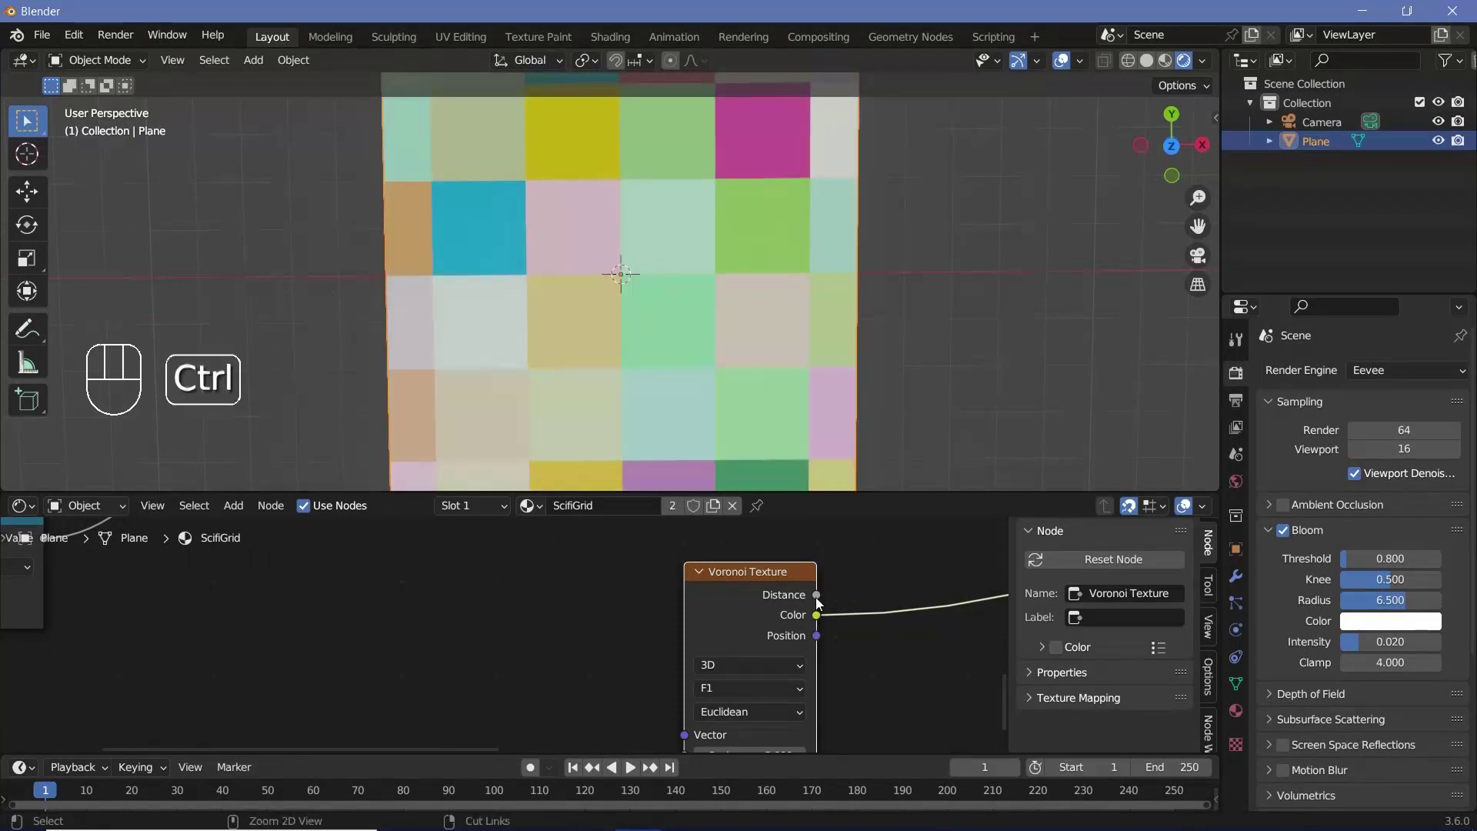
{"action": "middle_click", "coordinate": [640, 601]}
{"action": "scroll", "scroll_direction": "down", "scroll_amount": 3}
{"action": "left_click", "coordinate": [640, 600]}
{"action": "key", "text": "shift+a"}
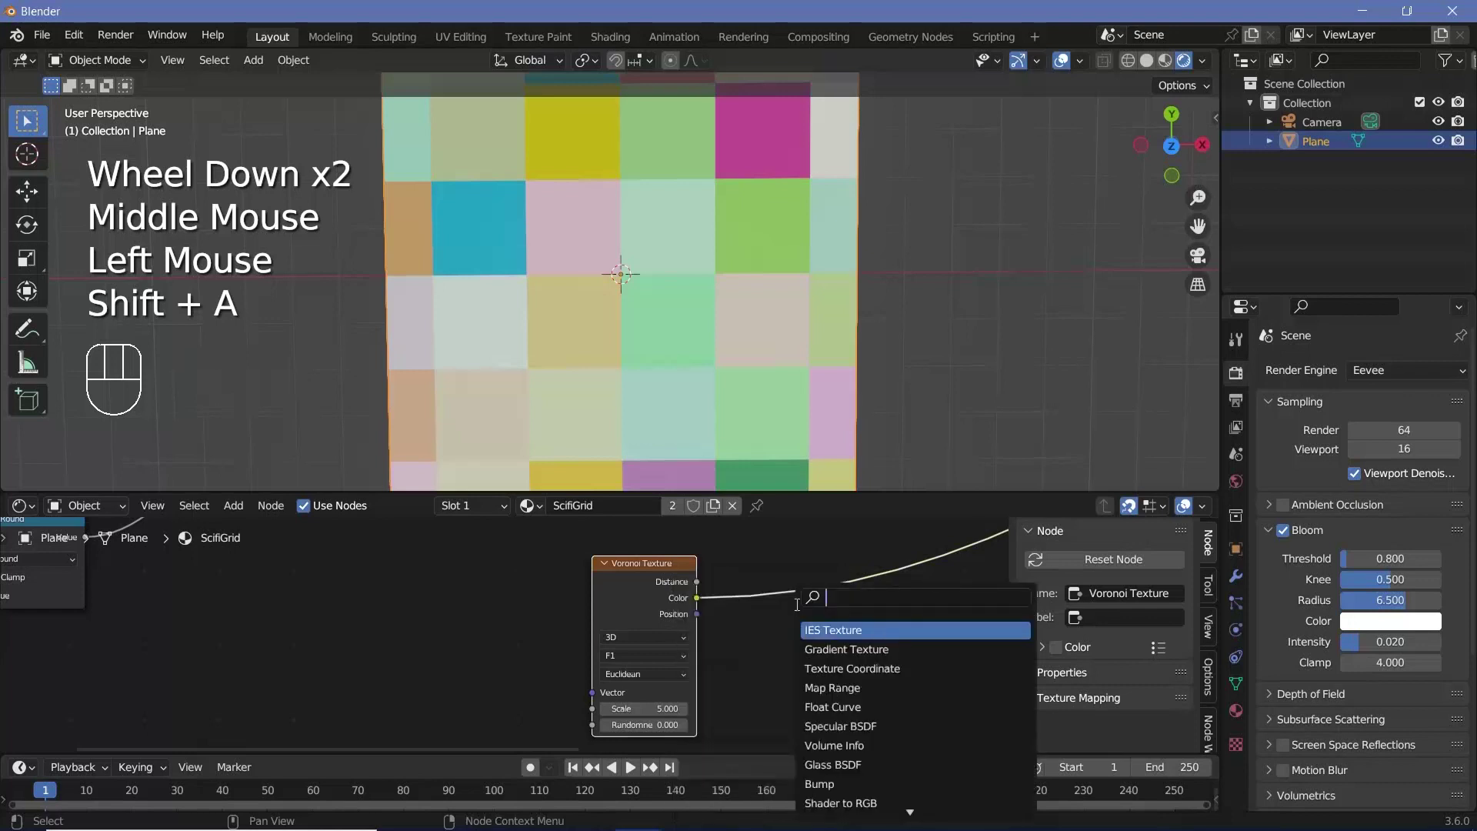
{"action": "left_click", "coordinate": [797, 595]}
{"action": "left_click_drag", "start_coordinate": [877, 619], "coordinate": [814, 651]}
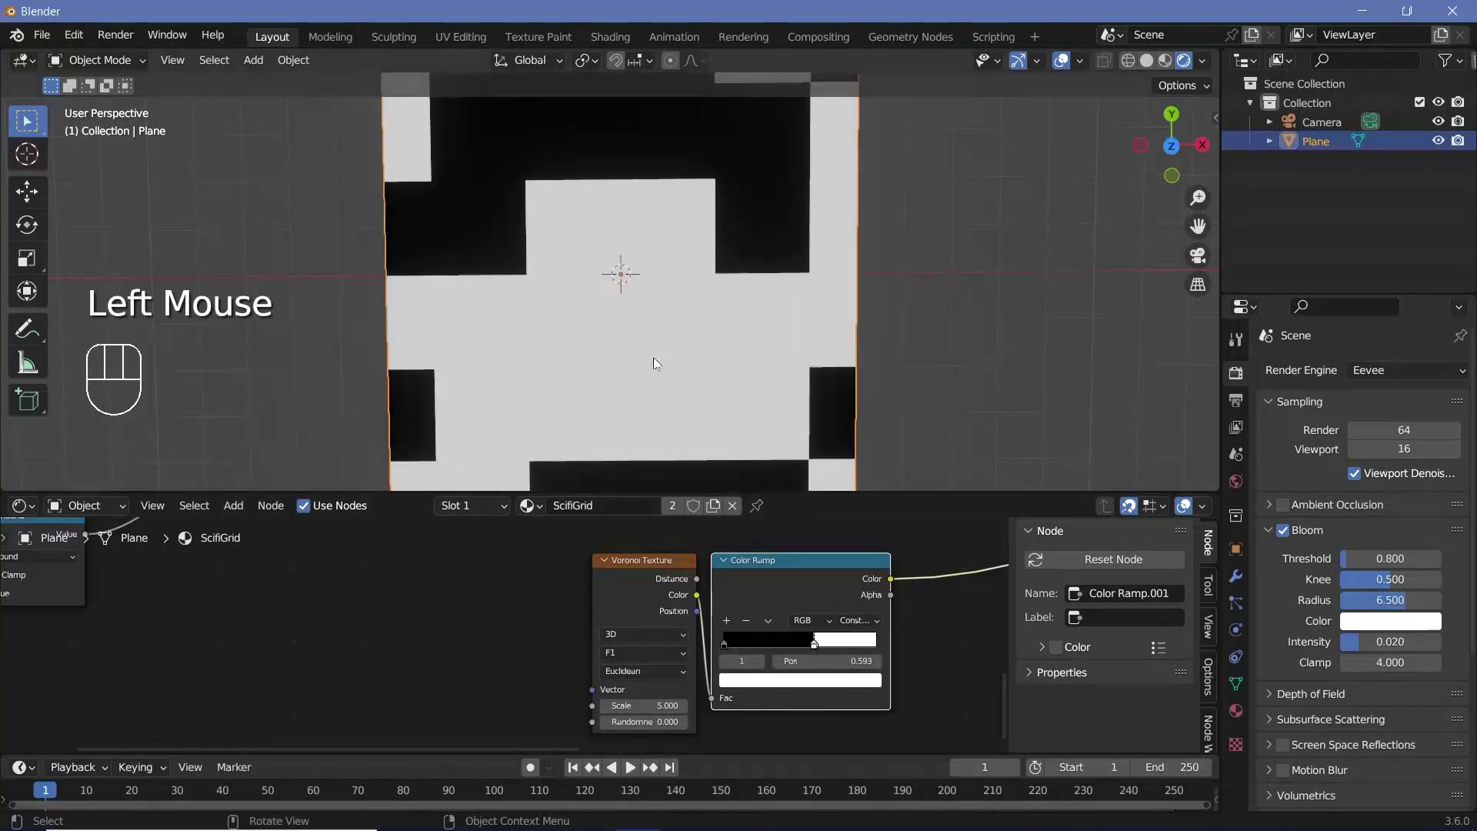
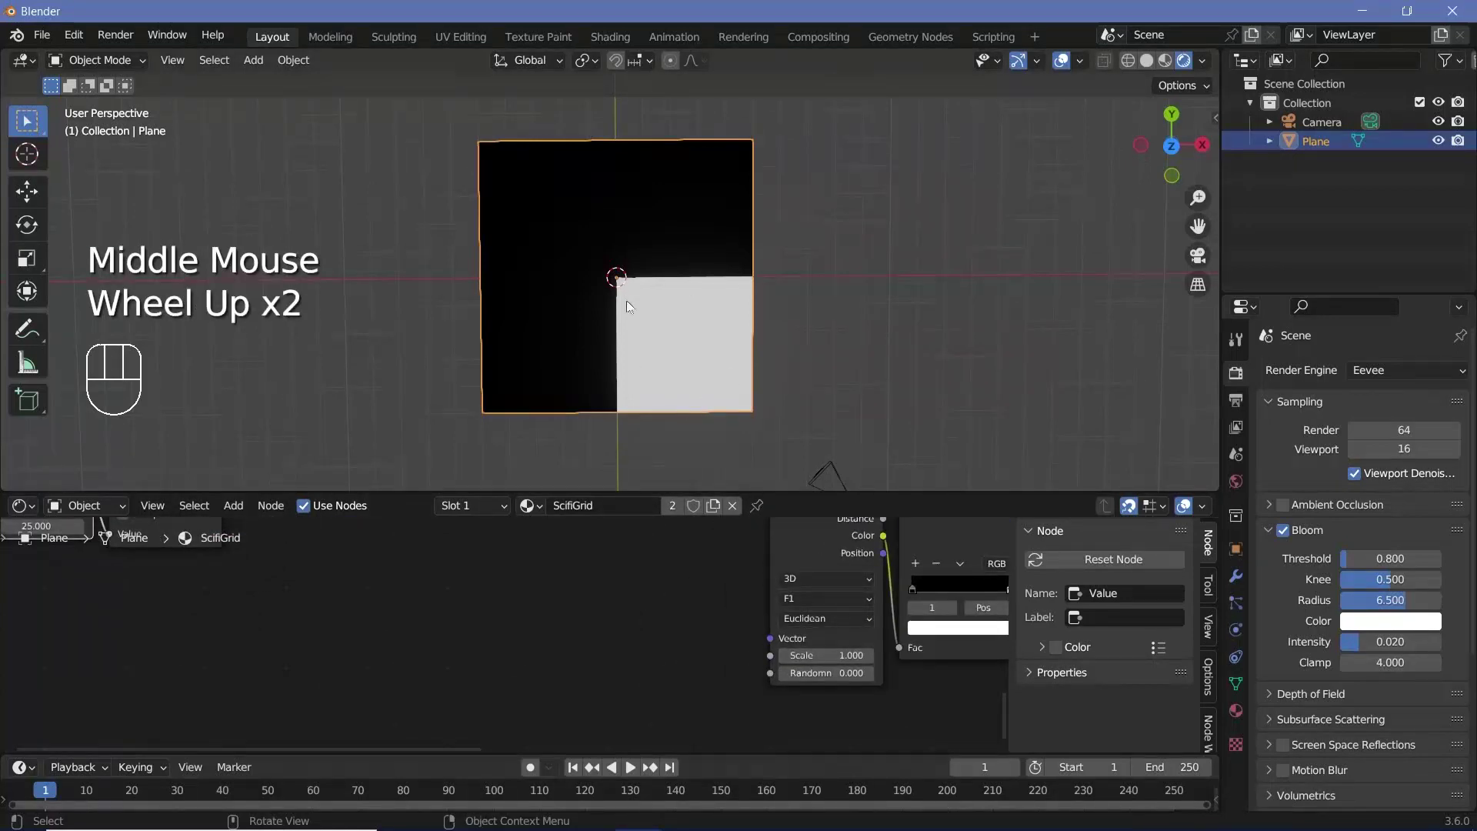
Step: Feed a Mapping node offset 0.5 m in Location X/Y into the Voronoi Vector input
{"action": "middle_click", "coordinate": [698, 586]}
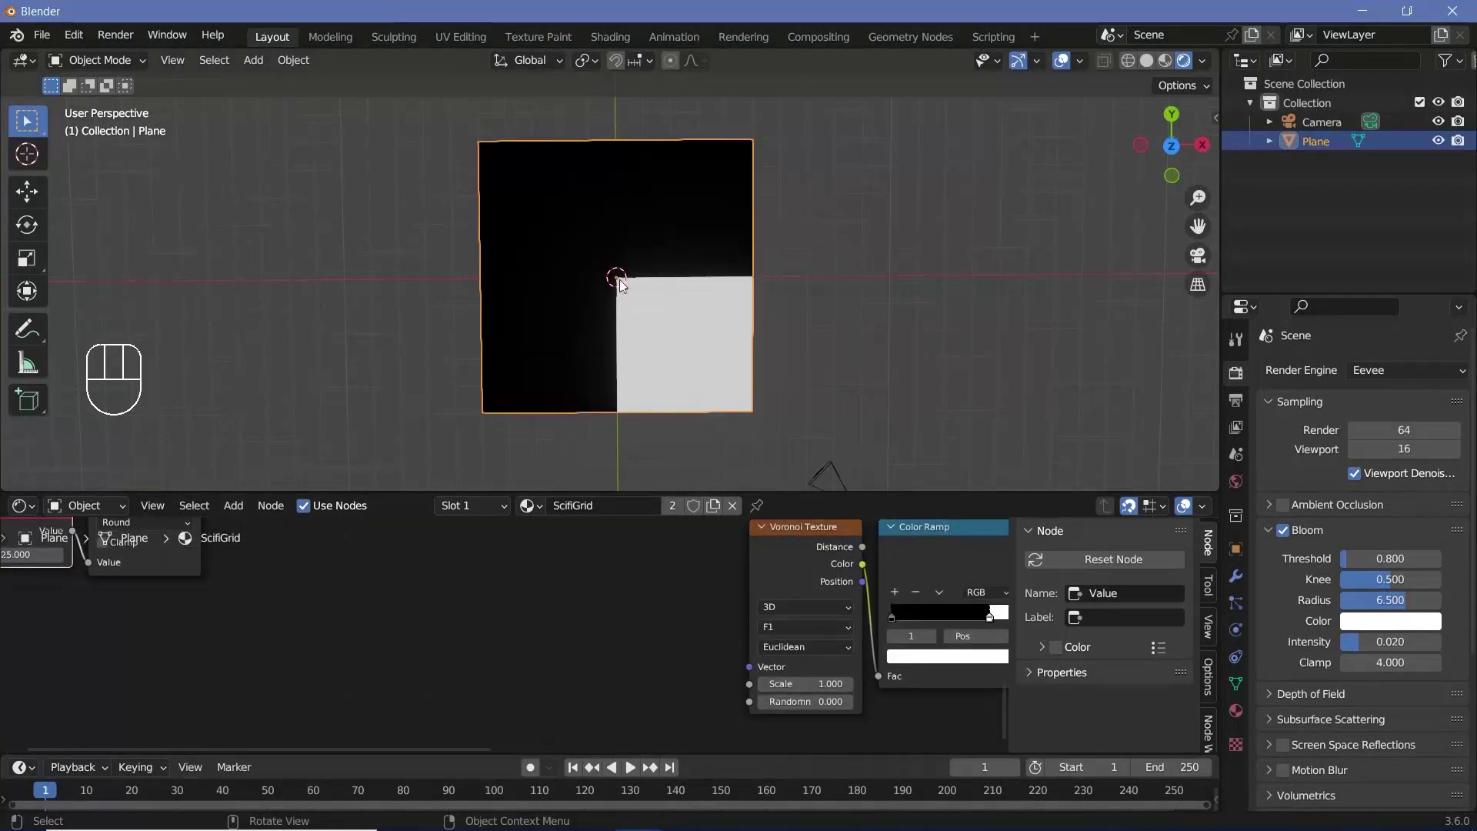
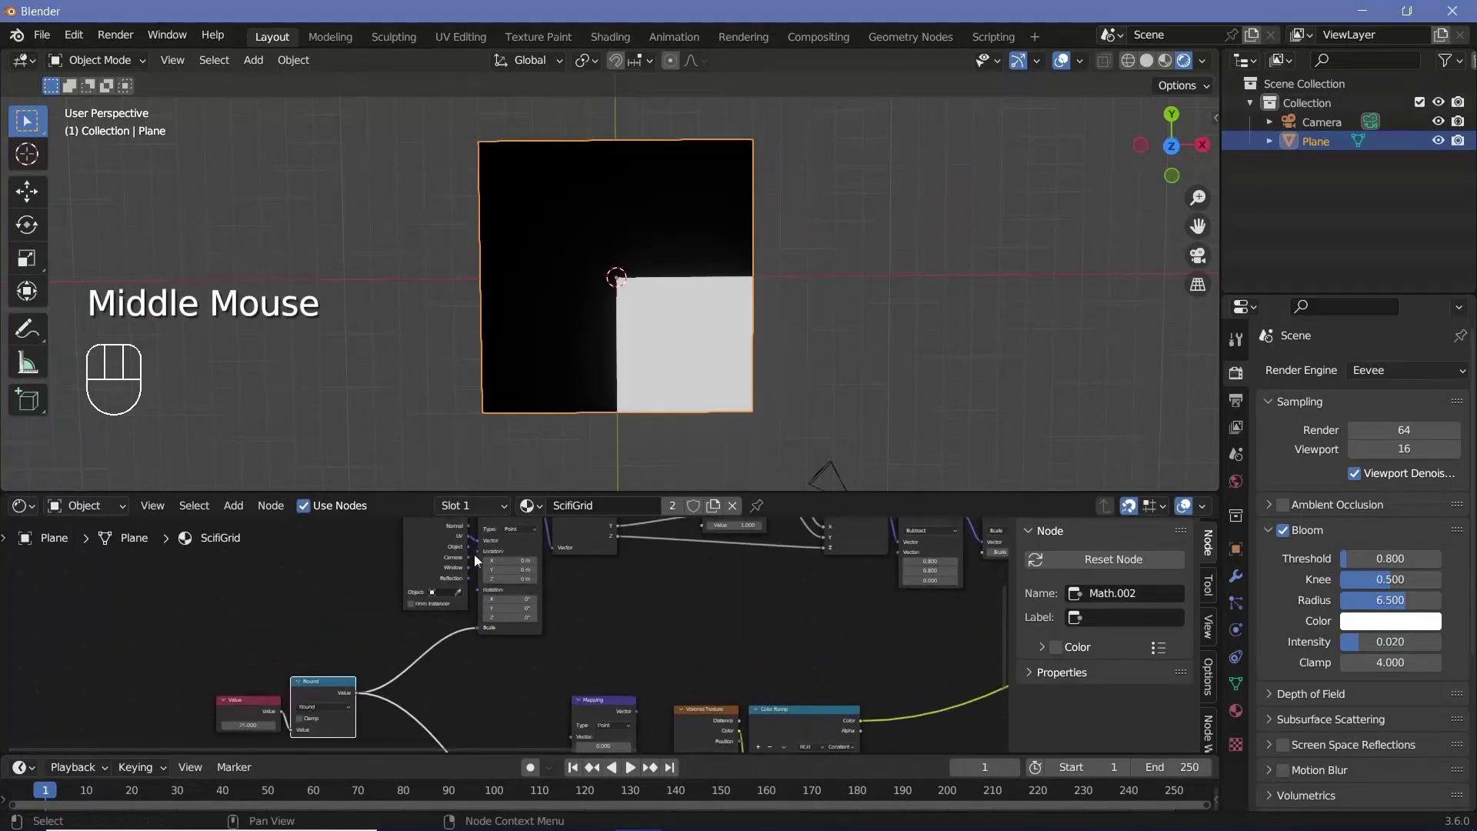
{"action": "left_click_drag", "start_coordinate": [487, 581], "coordinate": [484, 716]}
{"action": "middle_click", "coordinate": [652, 571]}
{"action": "scroll", "scroll_direction": "up", "scroll_amount": 3}
{"action": "left_click_drag", "start_coordinate": [662, 623], "coordinate": [718, 628]}
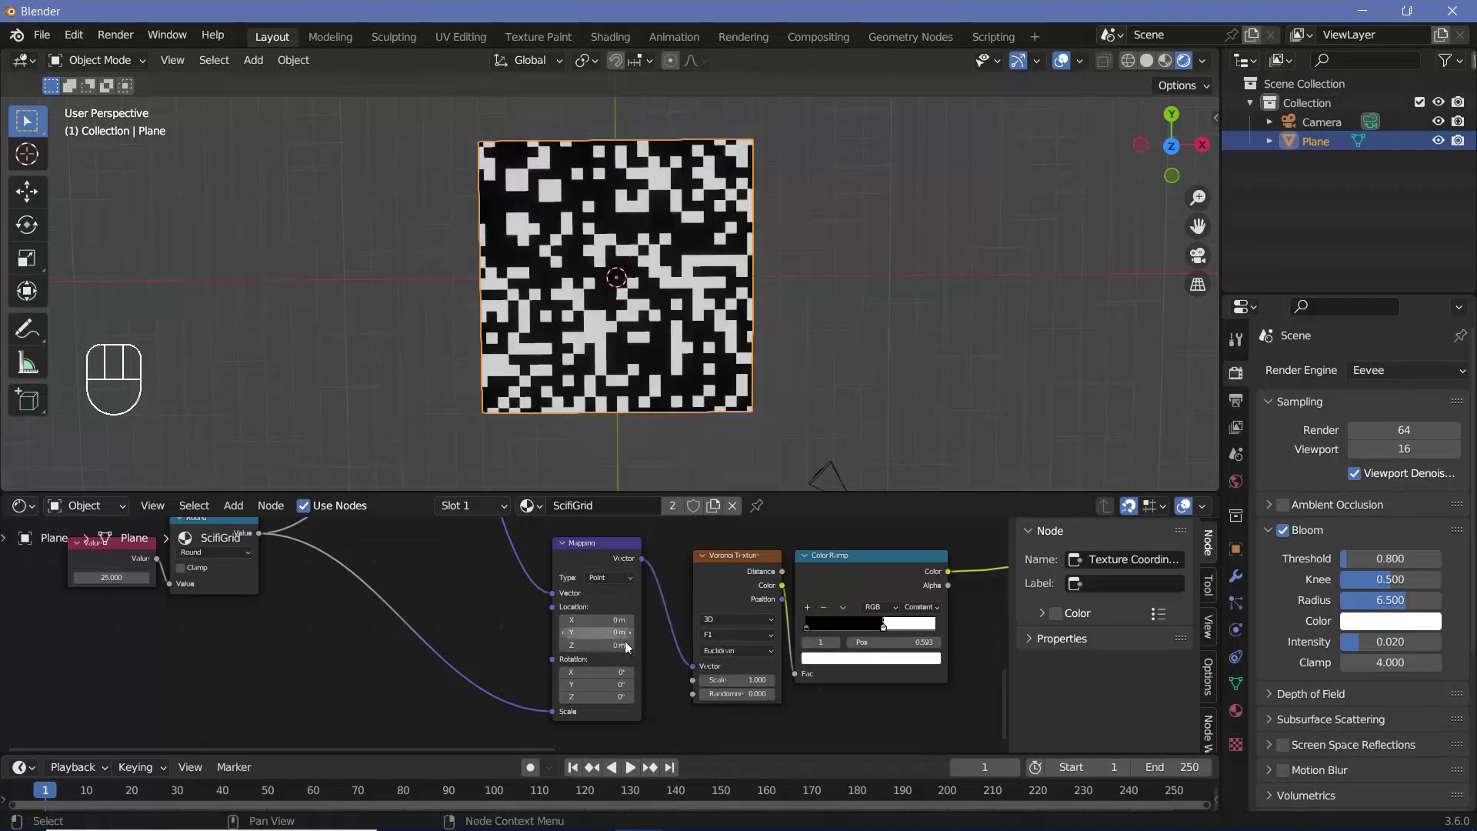
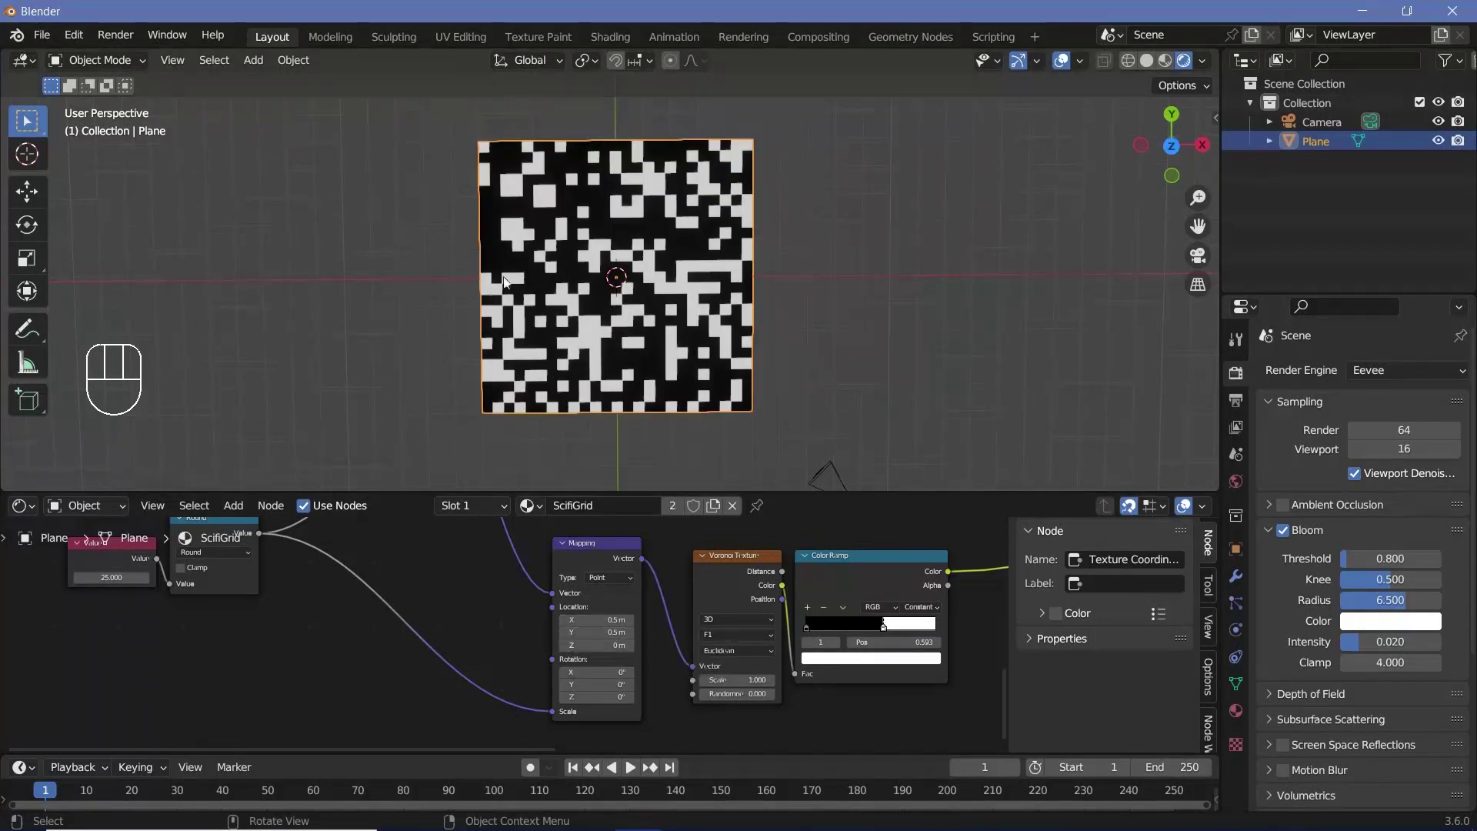
Step: Raise the mapping Scale to 3 and drag the Color Ramp stop for coarser blocks
{"action": "left_click_drag", "start_coordinate": [542, 710], "coordinate": [713, 610]}
{"action": "left_click", "coordinate": [755, 213]}
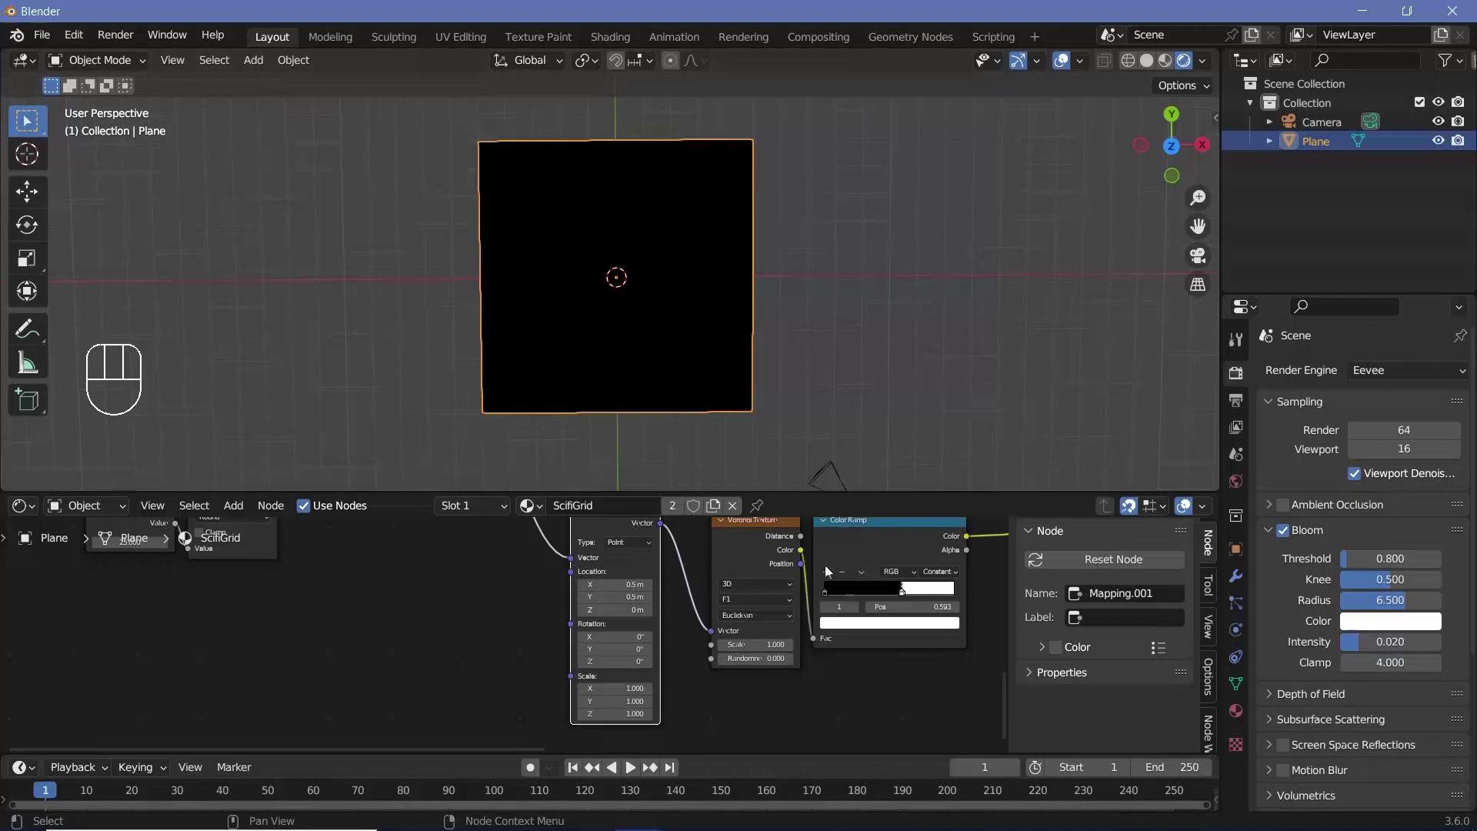
{"action": "left_click", "coordinate": [876, 588]}
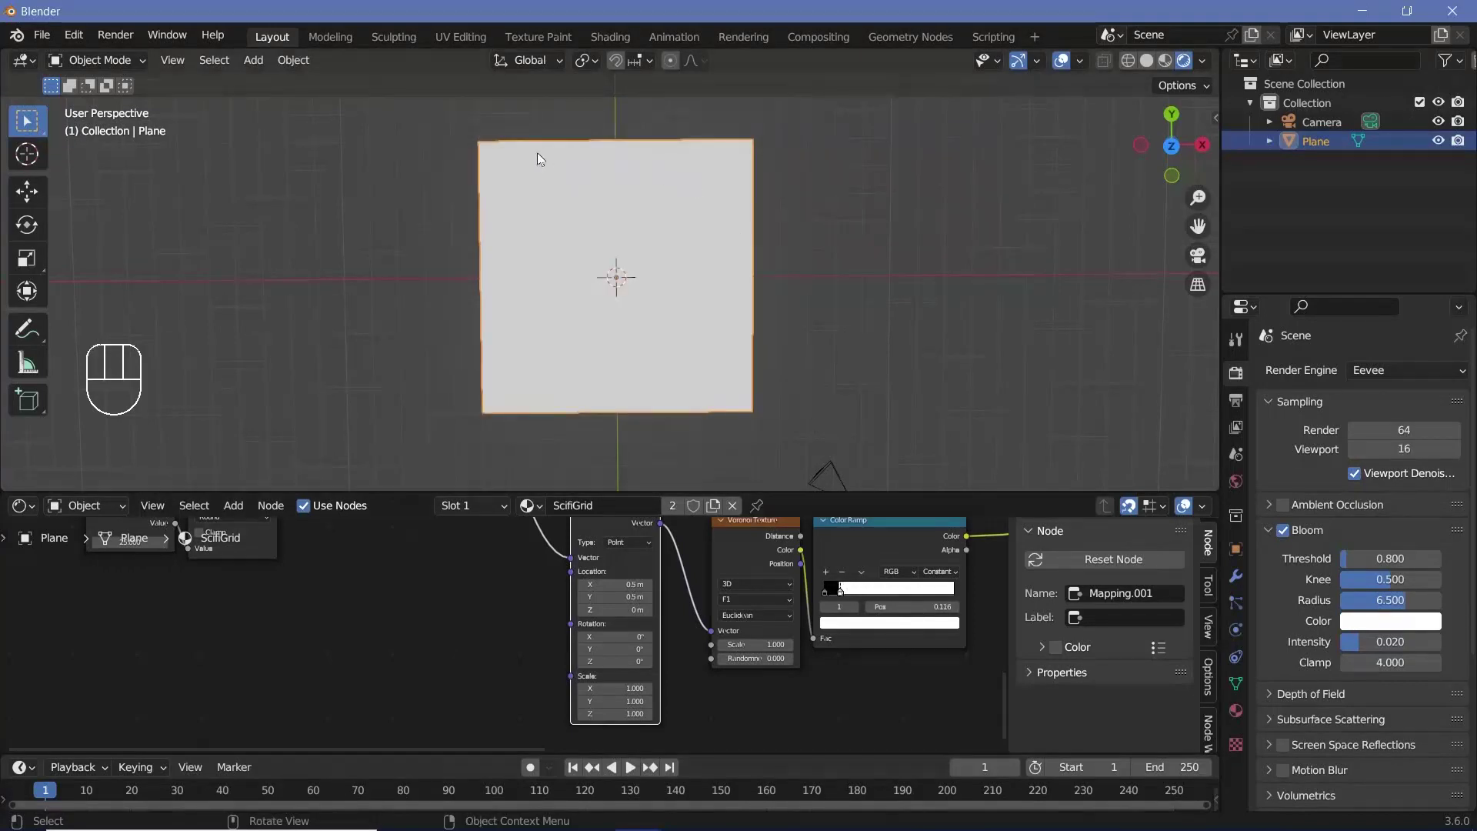
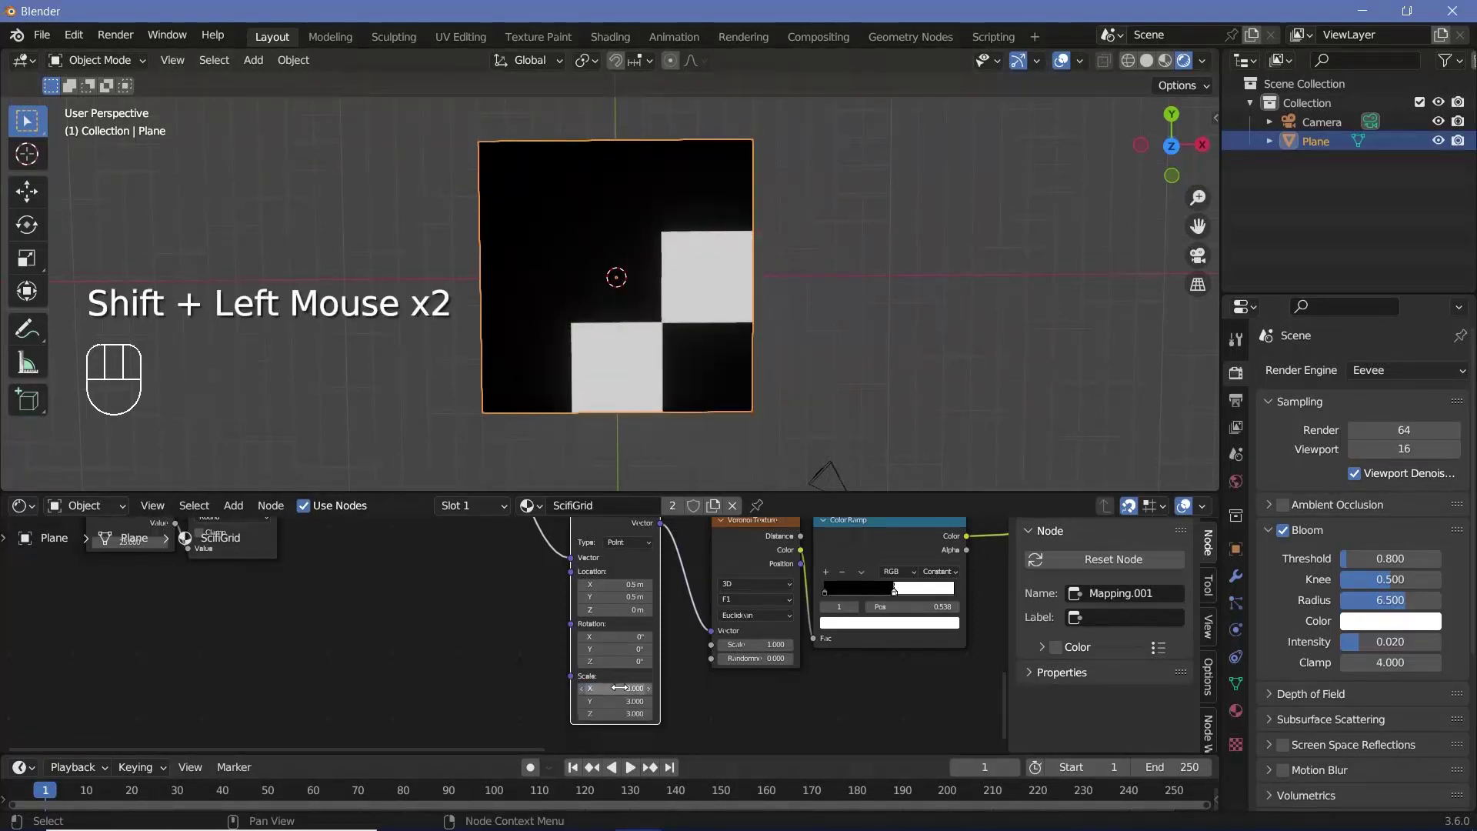
{"action": "left_click_drag", "start_coordinate": [894, 600], "coordinate": [578, 634]}
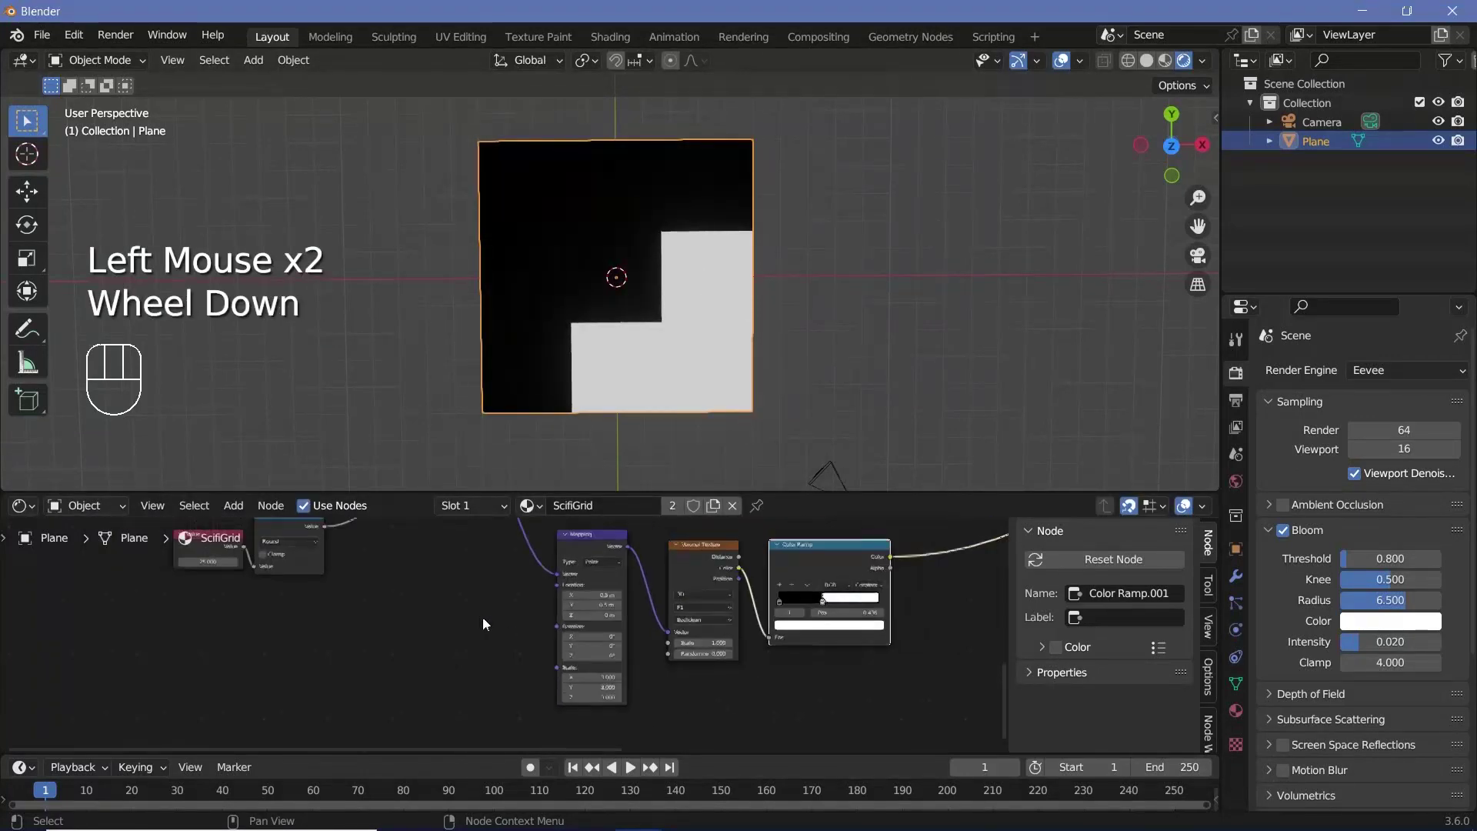
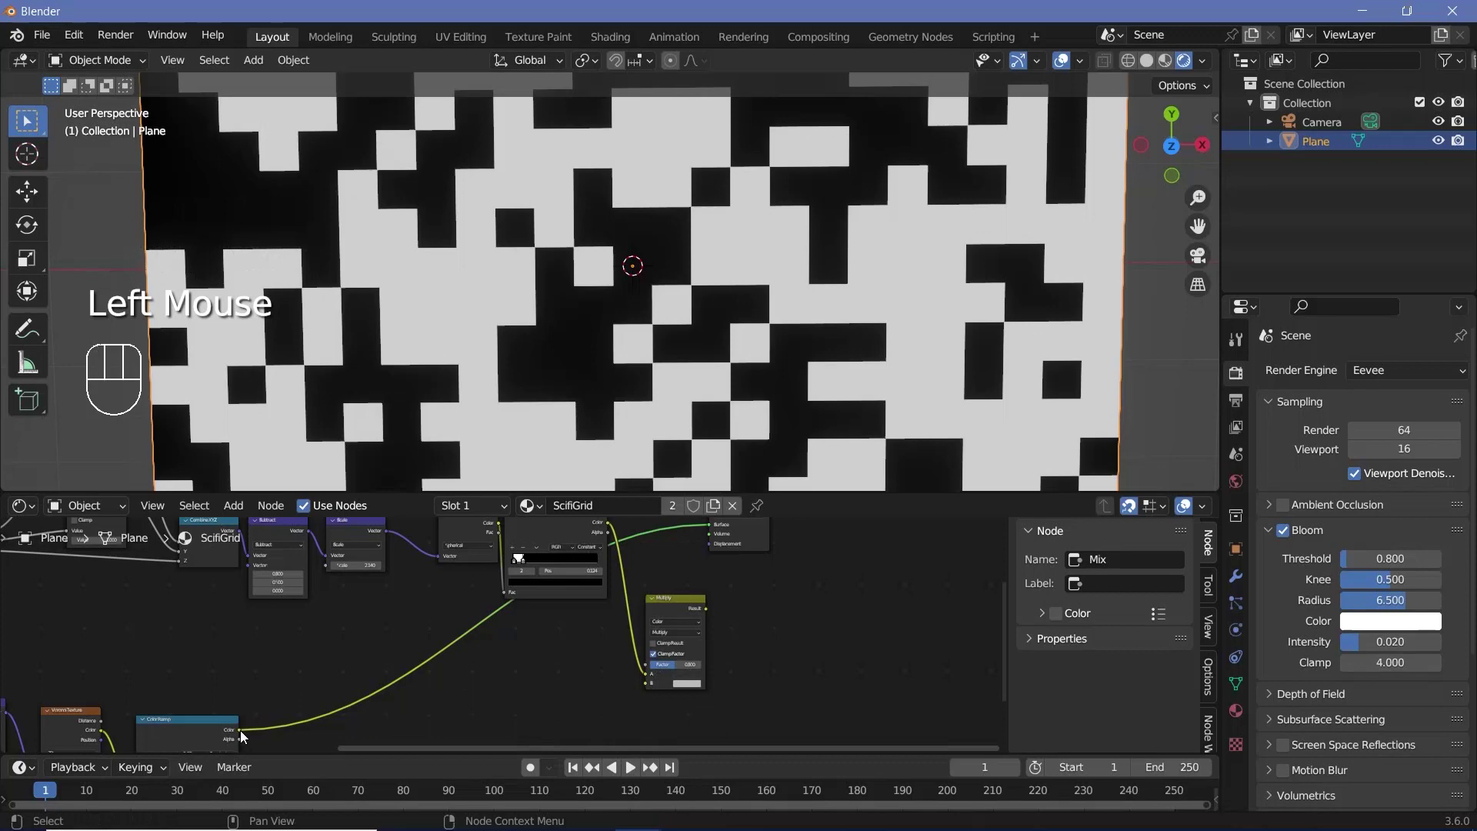
Step: Wire the ring ramp and block ramp into the Multiply Mix node and its Result to Material Output Surface
{"action": "left_click_drag", "start_coordinate": [269, 739], "coordinate": [667, 674]}
{"action": "left_click_drag", "start_coordinate": [668, 672], "coordinate": [683, 630]}
{"action": "left_click", "coordinate": [675, 611]}
{"action": "left_click", "coordinate": [673, 611]}
{"action": "middle_click", "coordinate": [678, 628]}
{"action": "left_click_drag", "start_coordinate": [679, 628], "coordinate": [636, 664]}
{"action": "middle_click", "coordinate": [673, 611]}
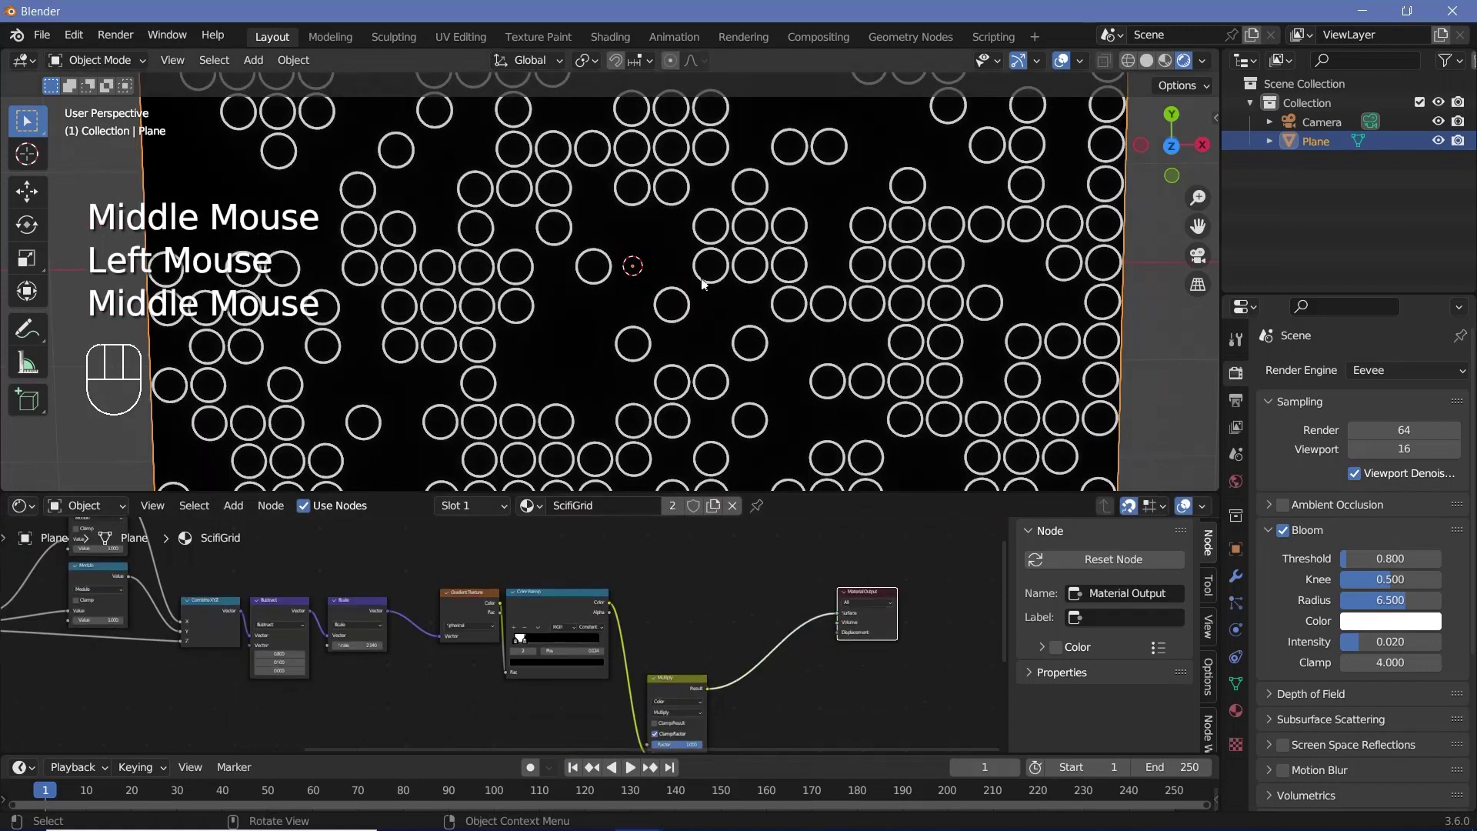
{"action": "left_click_drag", "start_coordinate": [361, 694], "coordinate": [757, 661]}
{"action": "scroll", "scroll_direction": "up", "scroll_amount": 3}
{"action": "middle_click", "coordinate": [596, 693]}
{"action": "left_click_drag", "start_coordinate": [562, 645], "coordinate": [514, 533]}
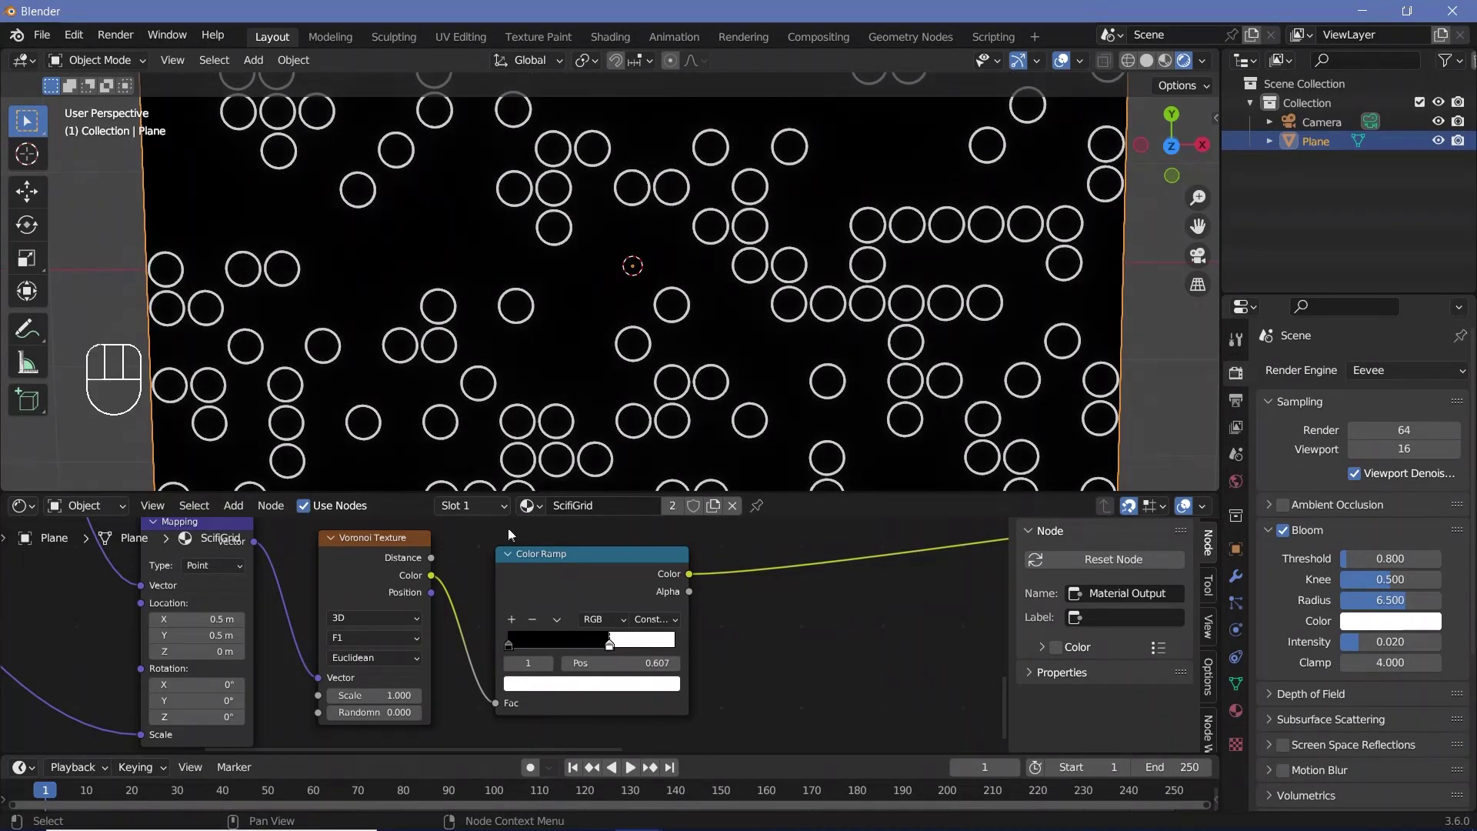
{"action": "scroll", "scroll_direction": "down", "scroll_amount": 3}
{"action": "scroll", "scroll_direction": "up", "scroll_amount": 3}
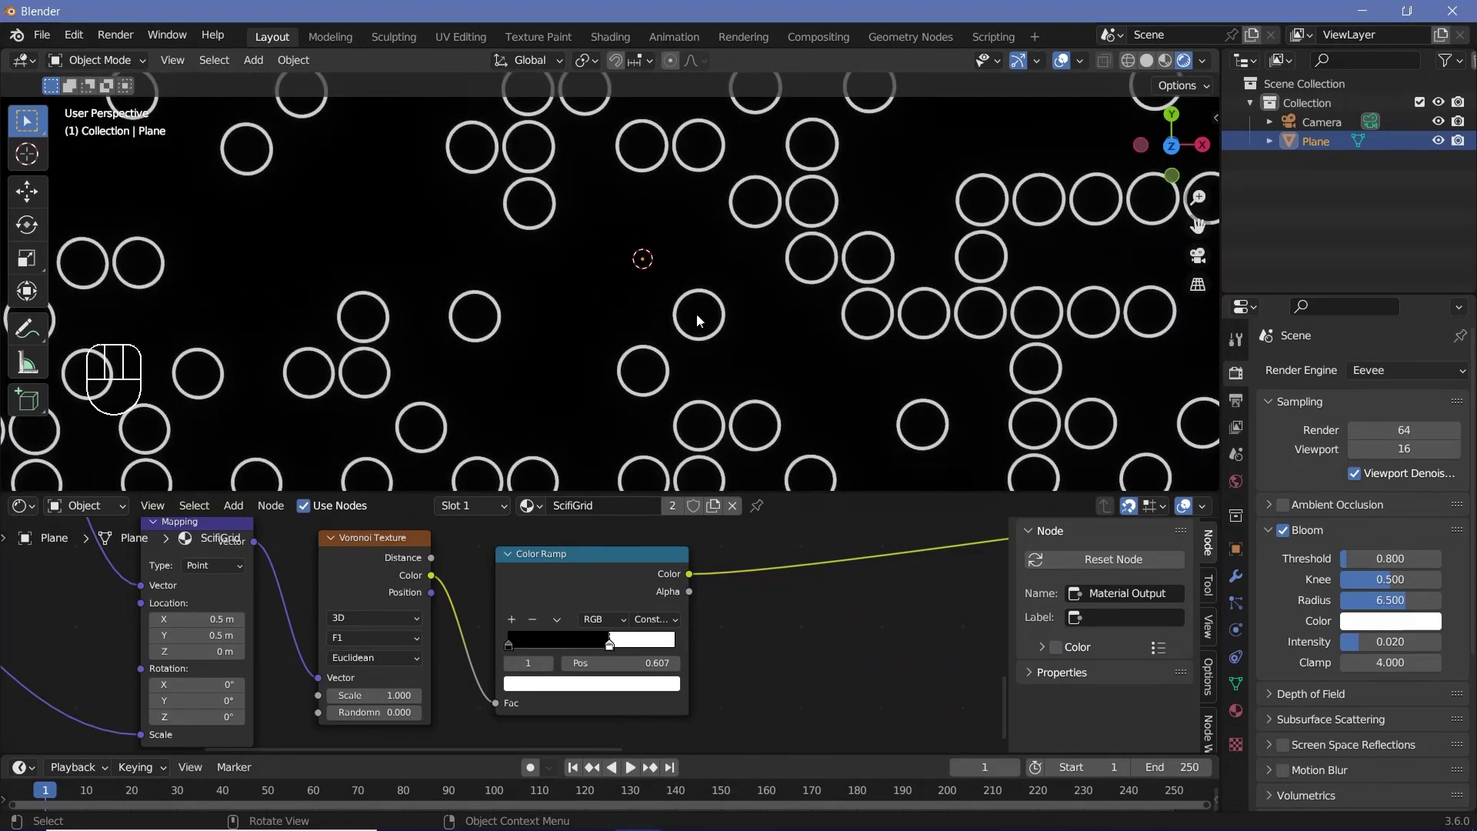
{"action": "scroll", "scroll_direction": "down", "scroll_amount": 3}
{"action": "middle_click", "coordinate": [517, 600]}
{"action": "double_click", "coordinate": [758, 606]}
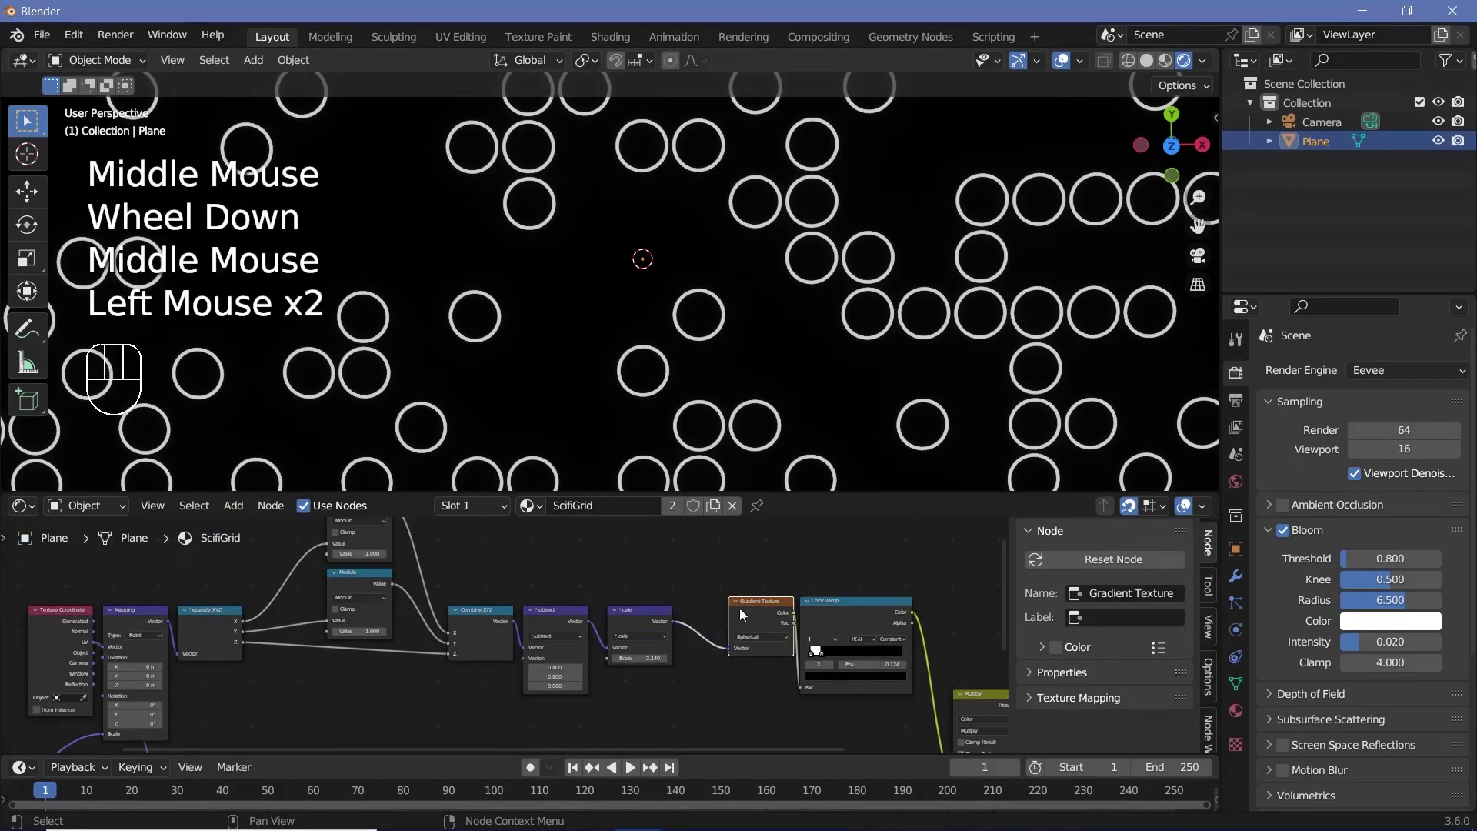
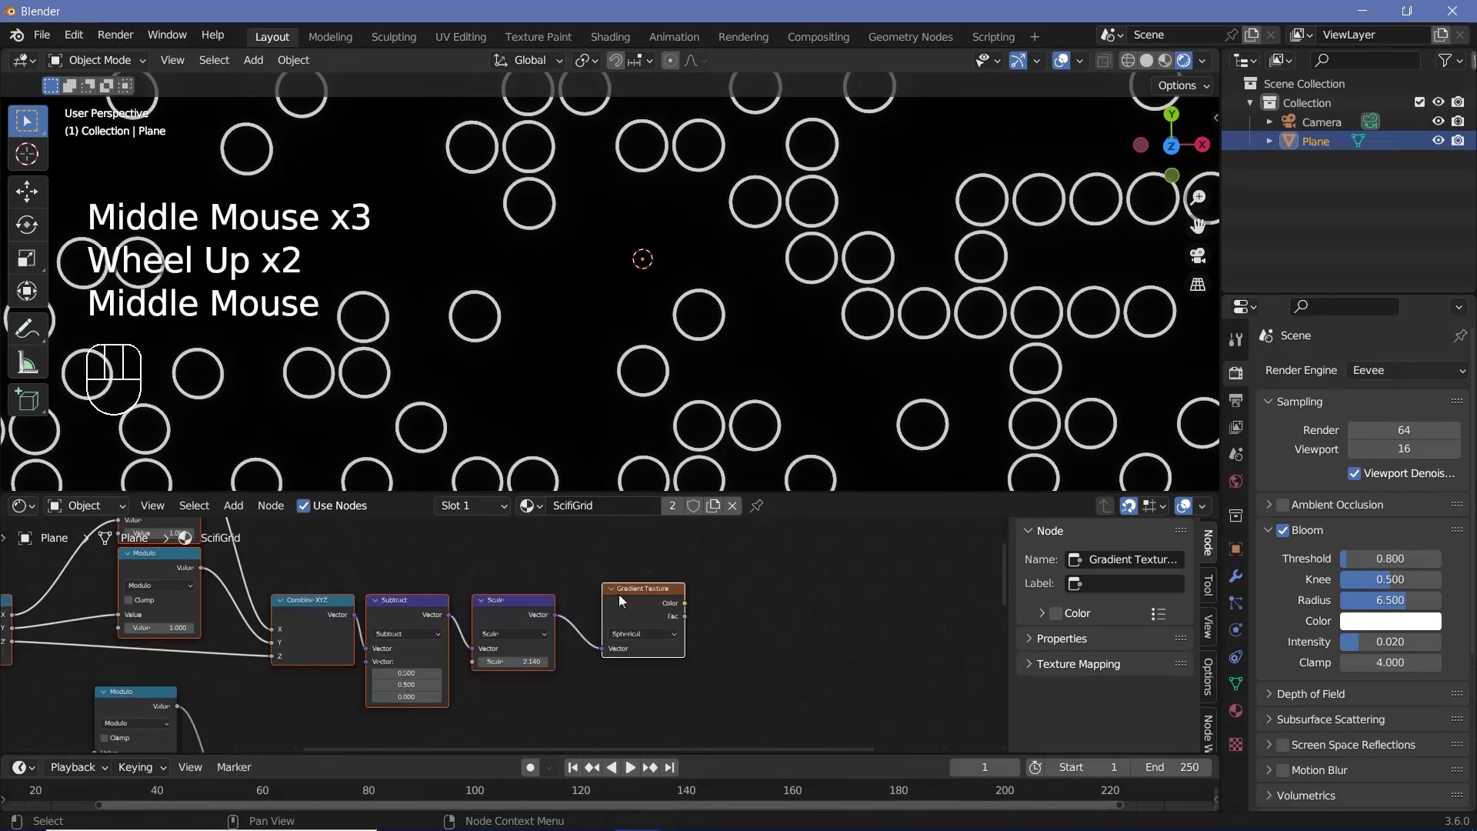
Step: Duplicate the constant Color Ramp and place it right after the Gradient Texture's Color output
{"action": "left_click", "coordinate": [629, 605]}
{"action": "left_click", "coordinate": [629, 606]}
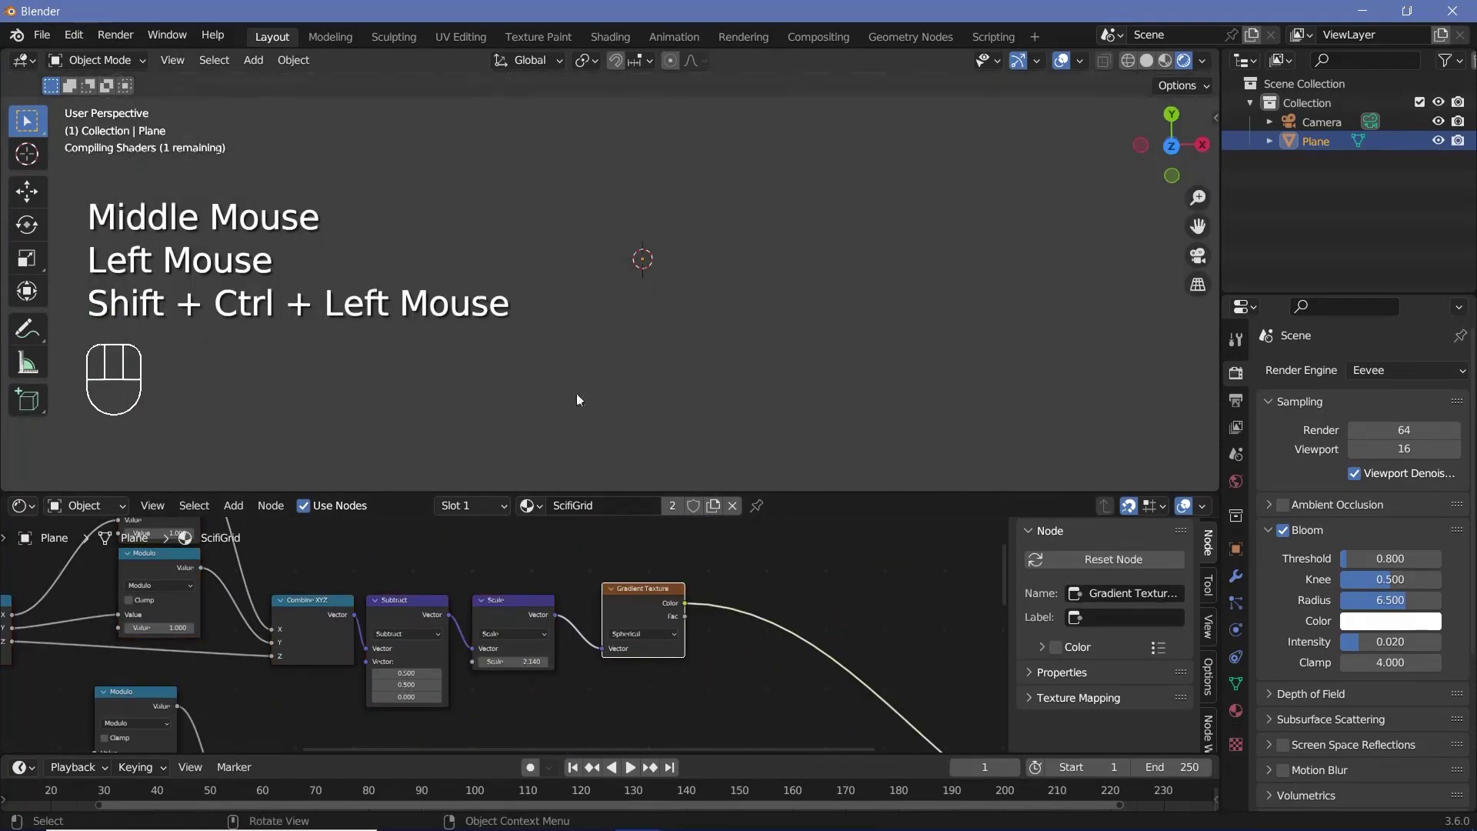
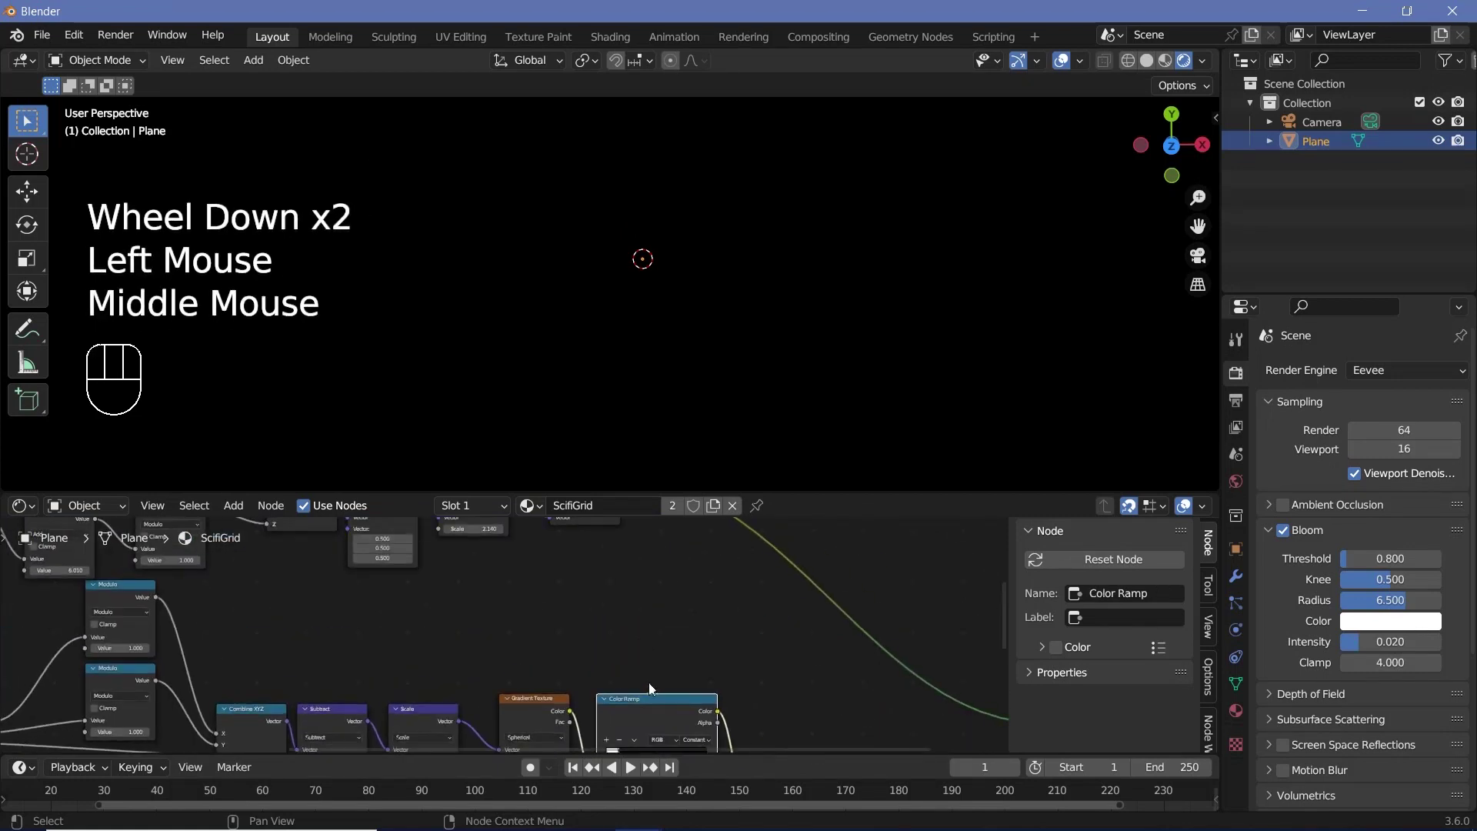
{"action": "key", "text": "shift+d"}
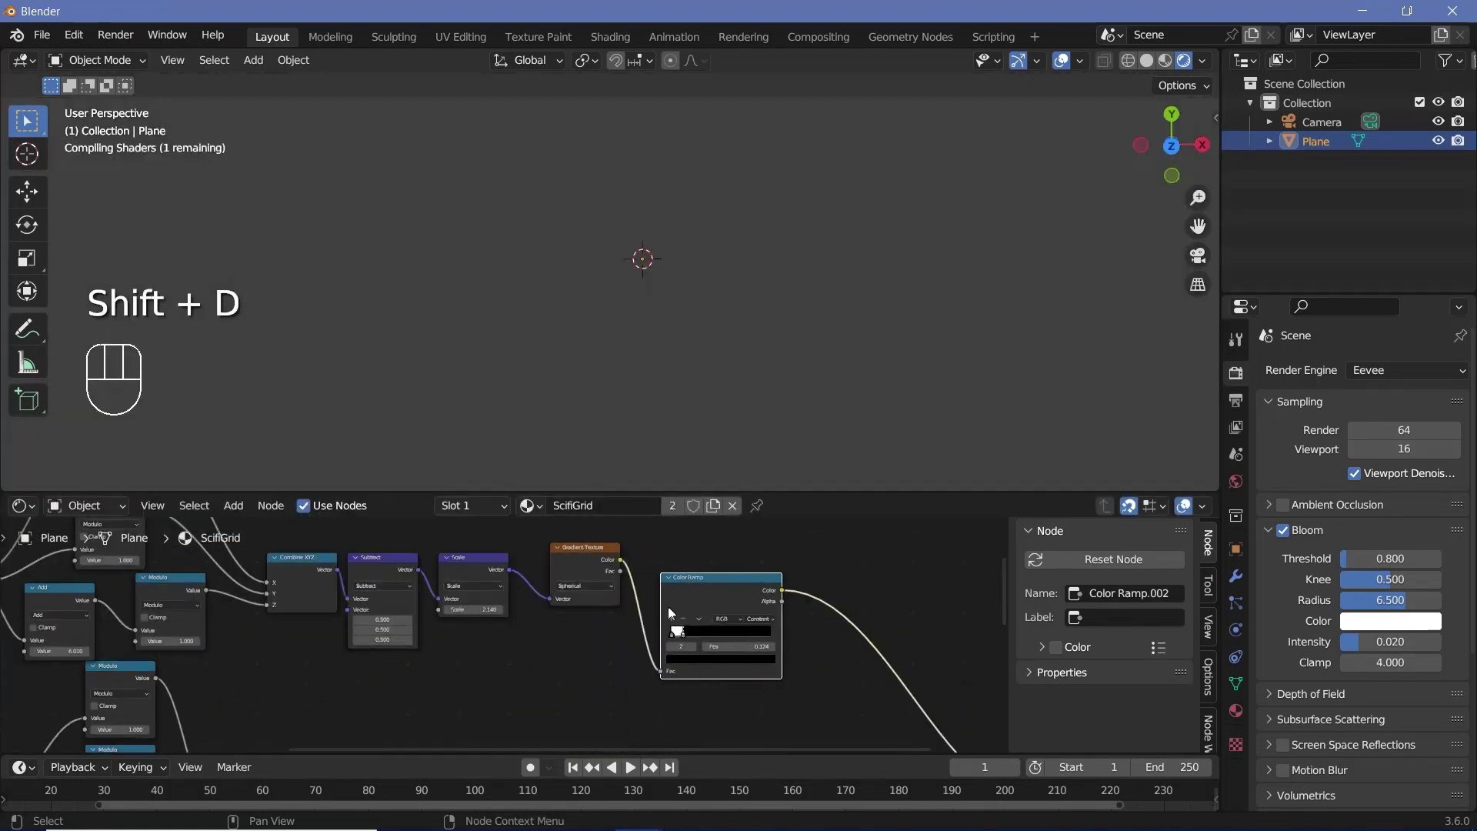
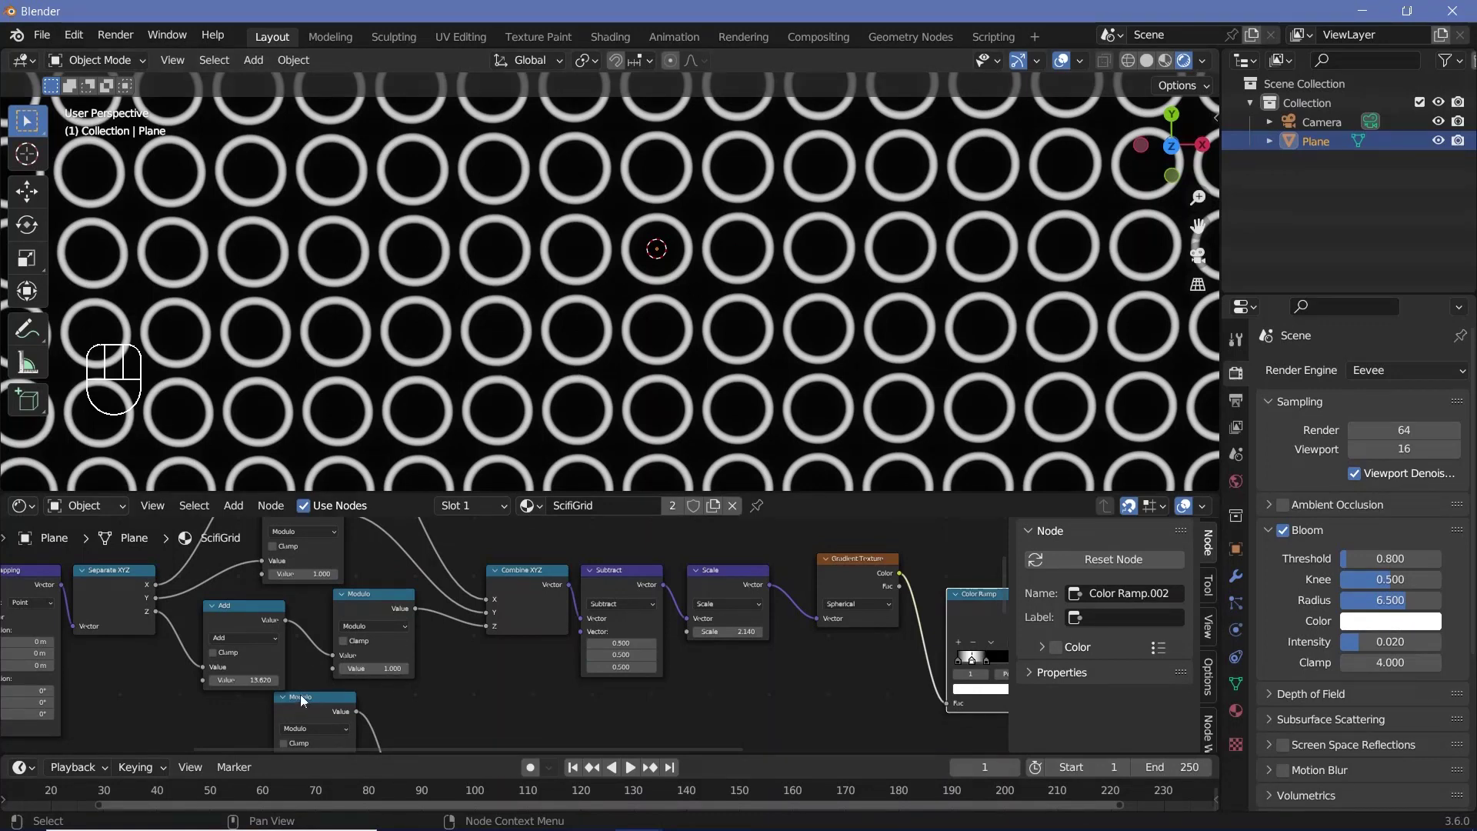
Step: Preview the Voronoi Texture's raw cell colours directly on the plane
{"action": "scroll", "scroll_direction": "down", "scroll_amount": 3}
{"action": "middle_click", "coordinate": [358, 618]}
{"action": "key", "text": "shift+a"}
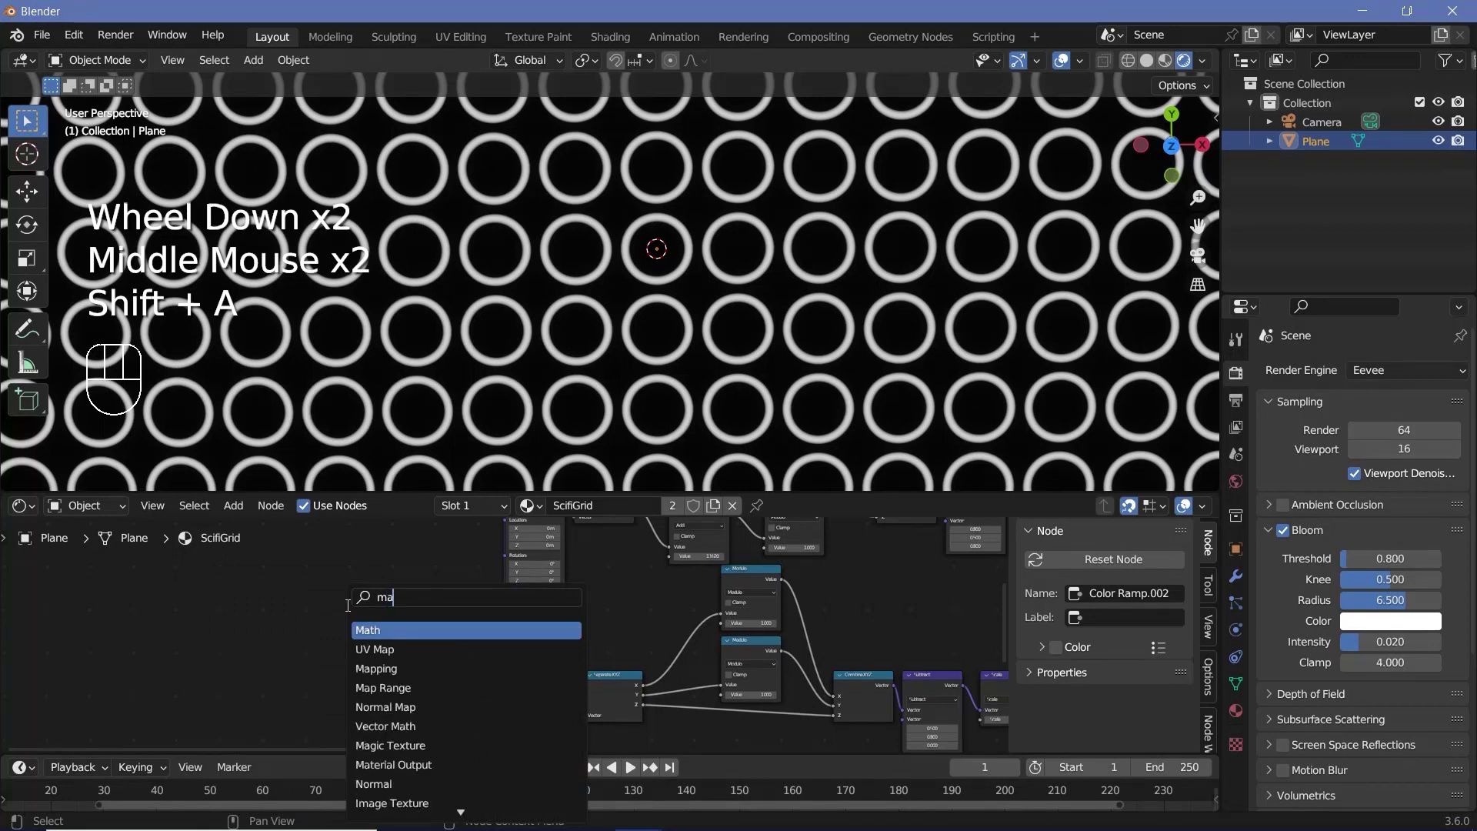
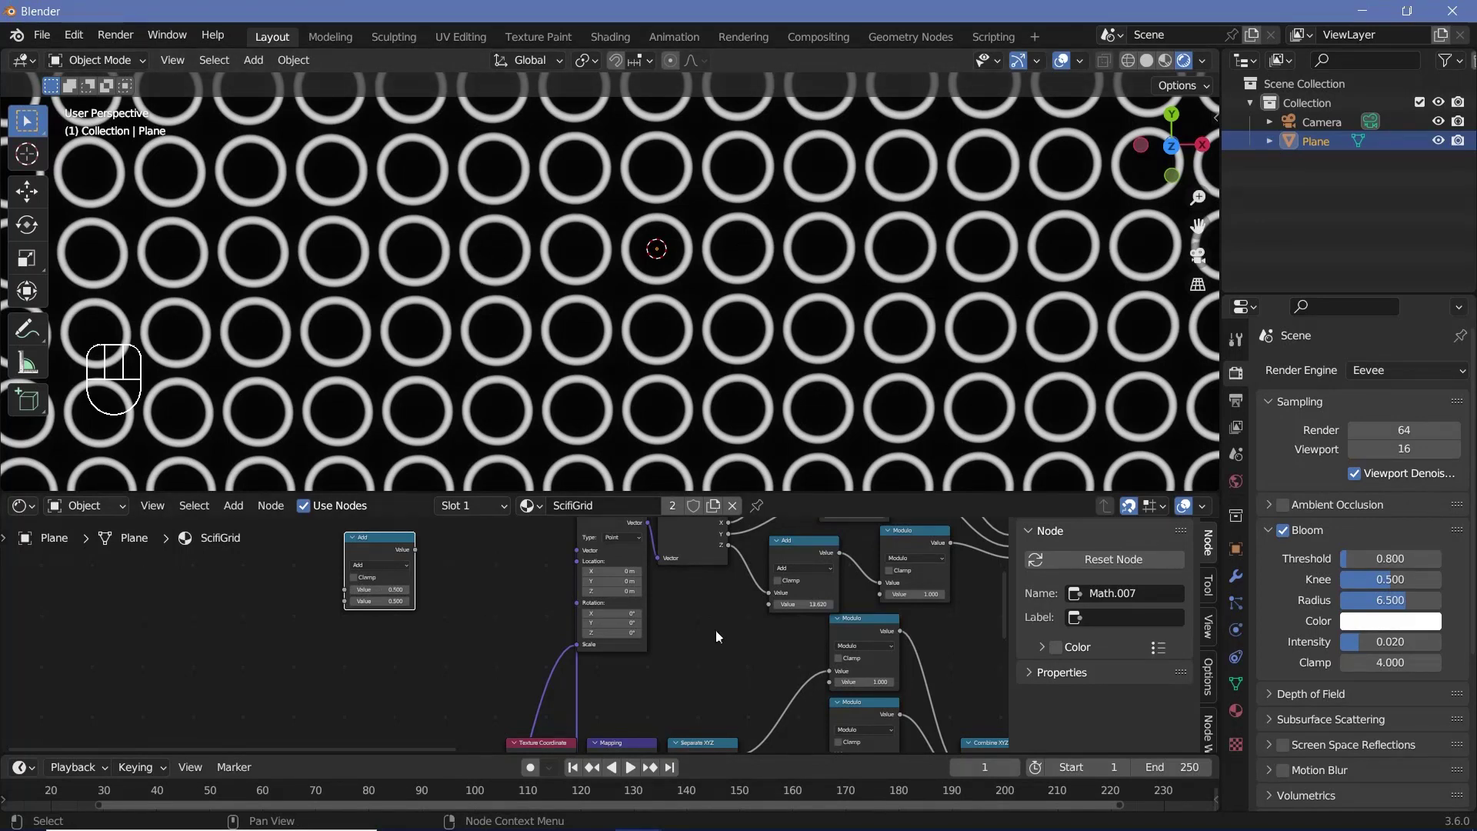
{"action": "scroll", "scroll_direction": "down", "scroll_amount": 3}
{"action": "left_click_drag", "start_coordinate": [758, 694], "coordinate": [661, 576]}
{"action": "scroll", "scroll_direction": "up", "scroll_amount": 3}
{"action": "left_click_drag", "start_coordinate": [654, 571], "coordinate": [651, 570]}
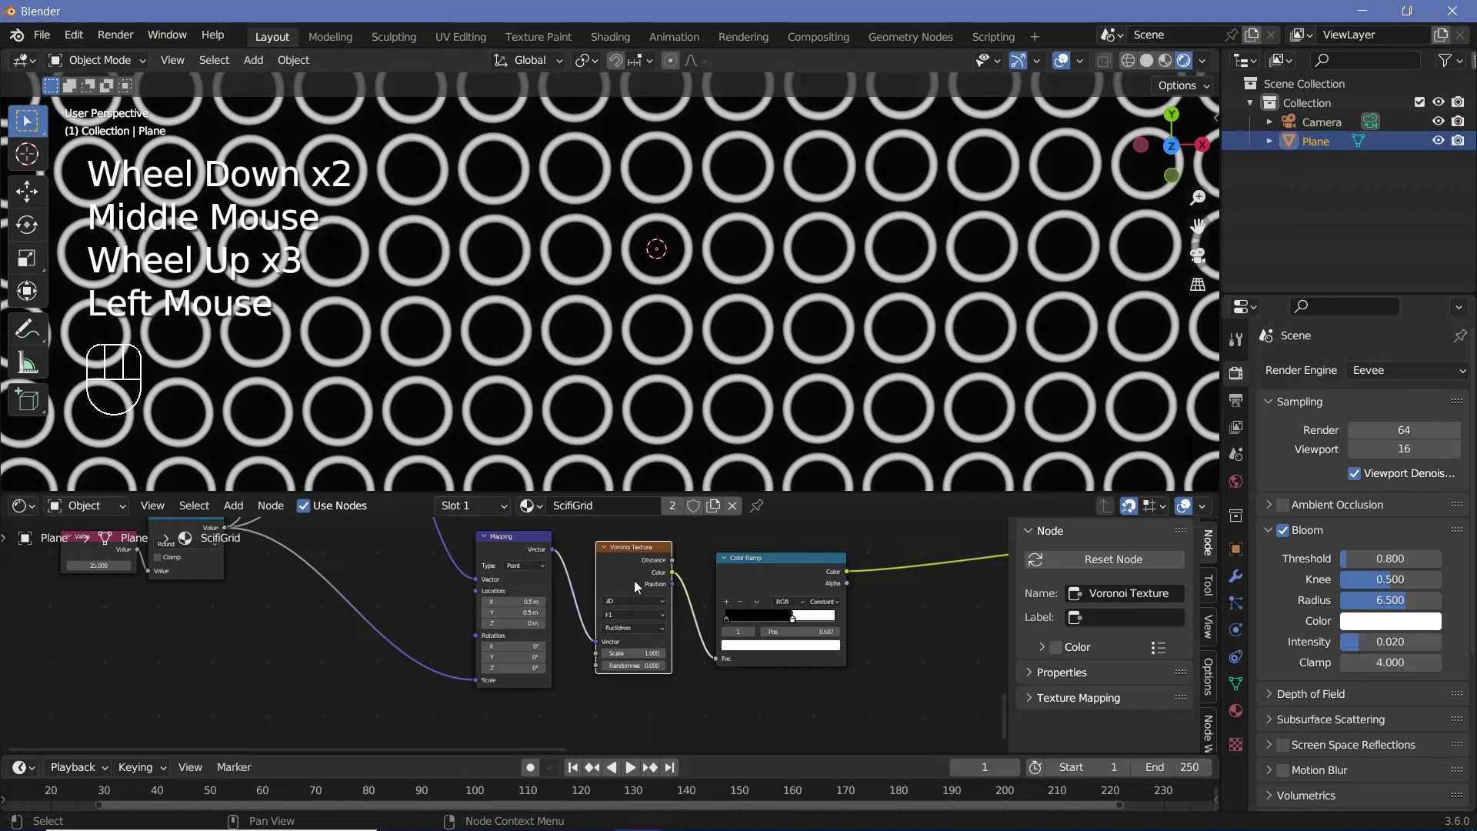
{"action": "left_click", "coordinate": [656, 575]}
{"action": "left_click", "coordinate": [652, 574]}
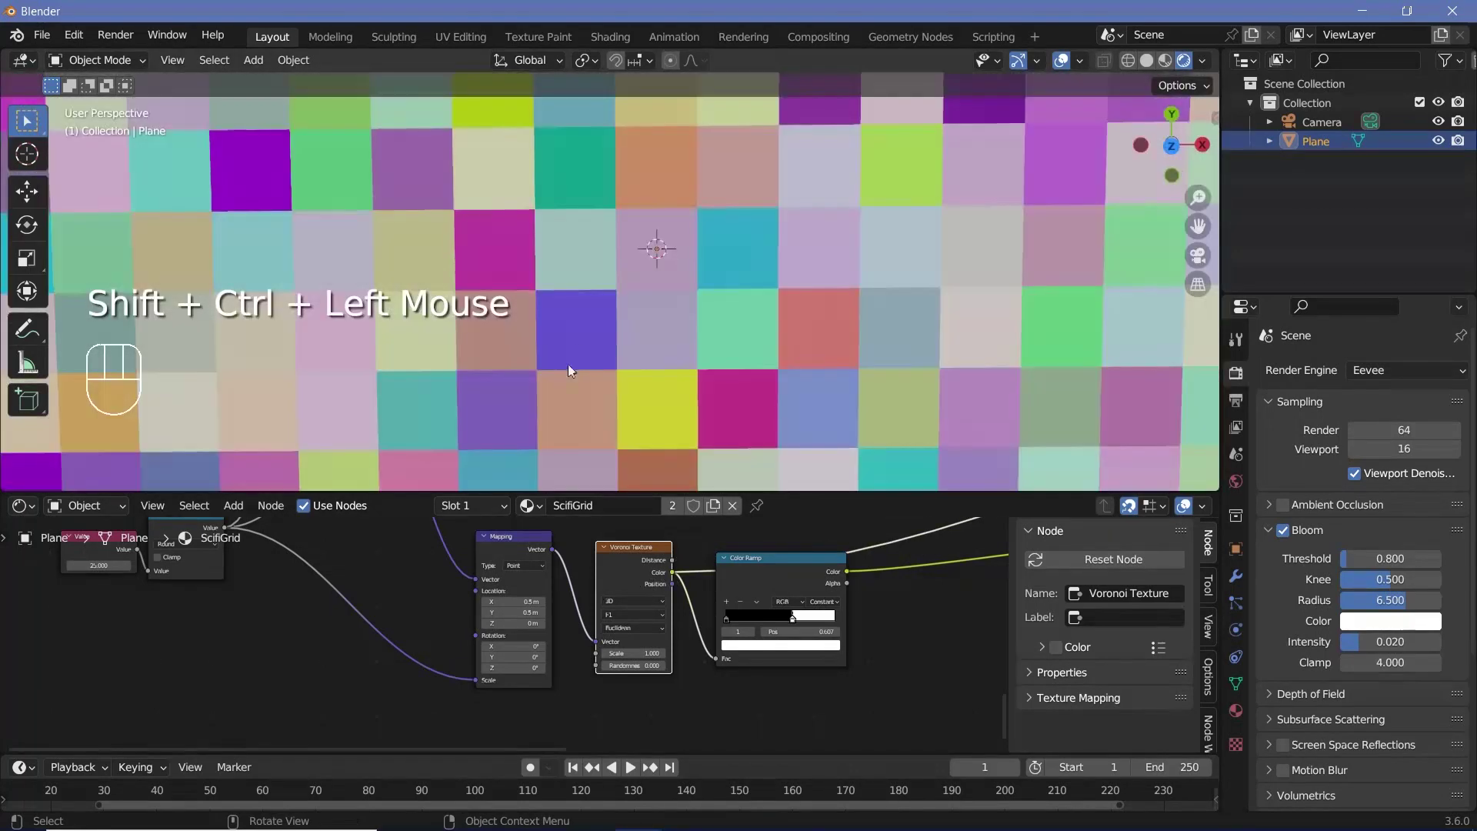
Step: Wire the Voronoi's random cell colour into the Add math node driving ring size
{"action": "middle_click", "coordinate": [782, 682]}
{"action": "scroll", "scroll_direction": "down", "scroll_amount": 3}
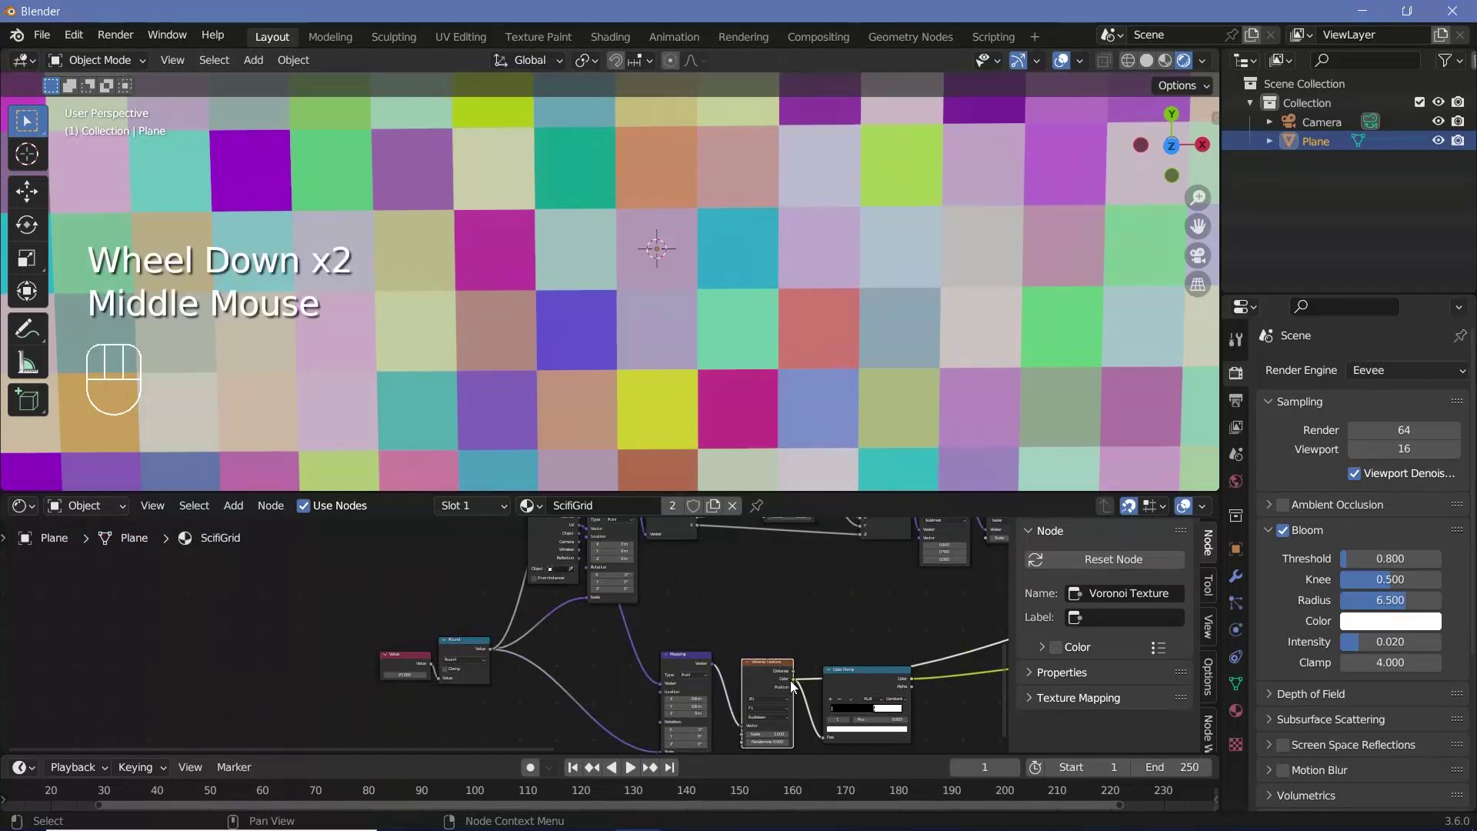
{"action": "left_click_drag", "start_coordinate": [798, 683], "coordinate": [446, 545]}
{"action": "left_click", "coordinate": [447, 537]}
{"action": "left_click_drag", "start_coordinate": [462, 537], "coordinate": [762, 553]}
{"action": "left_click", "coordinate": [757, 535]}
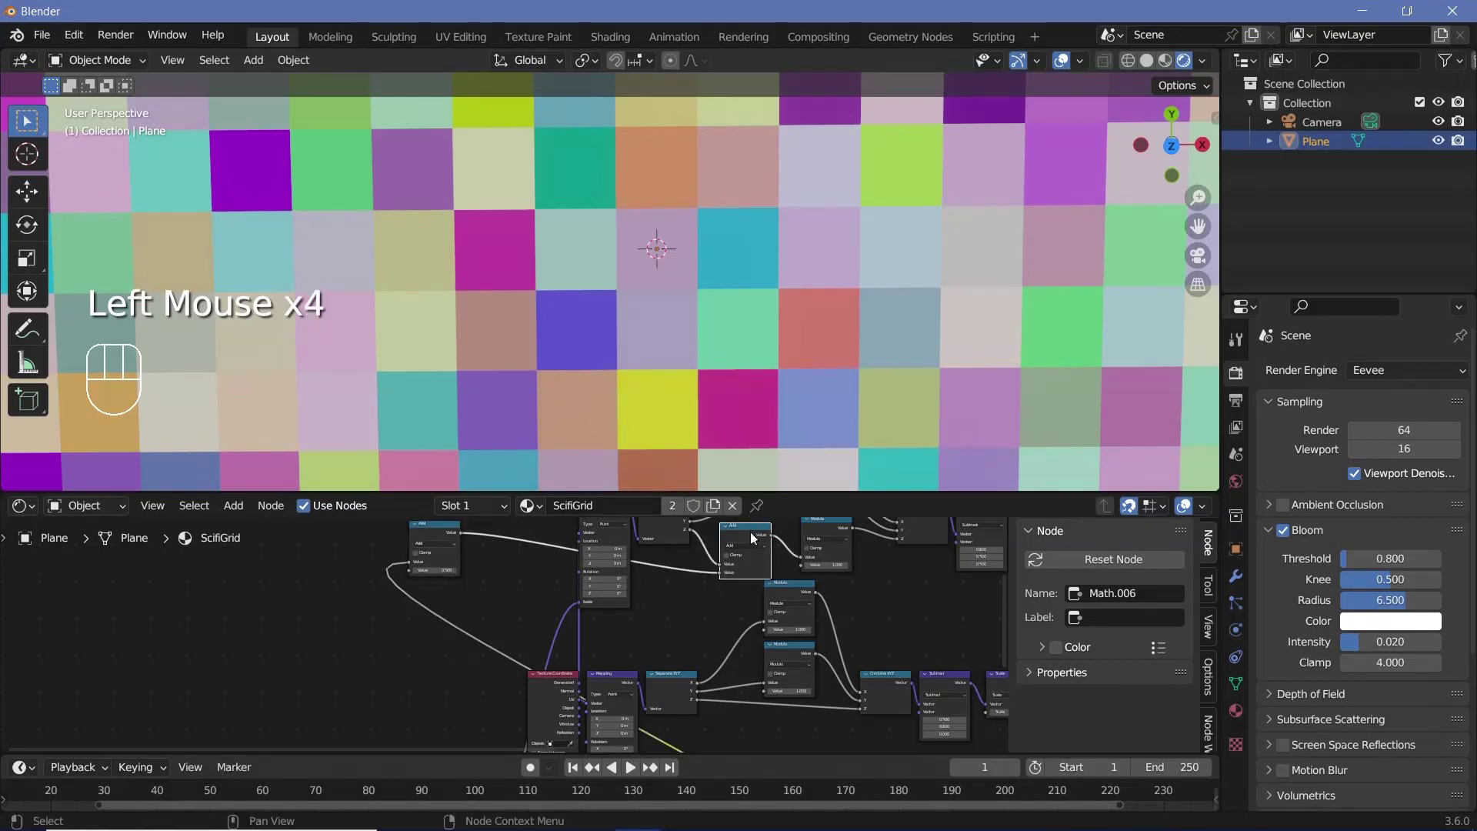
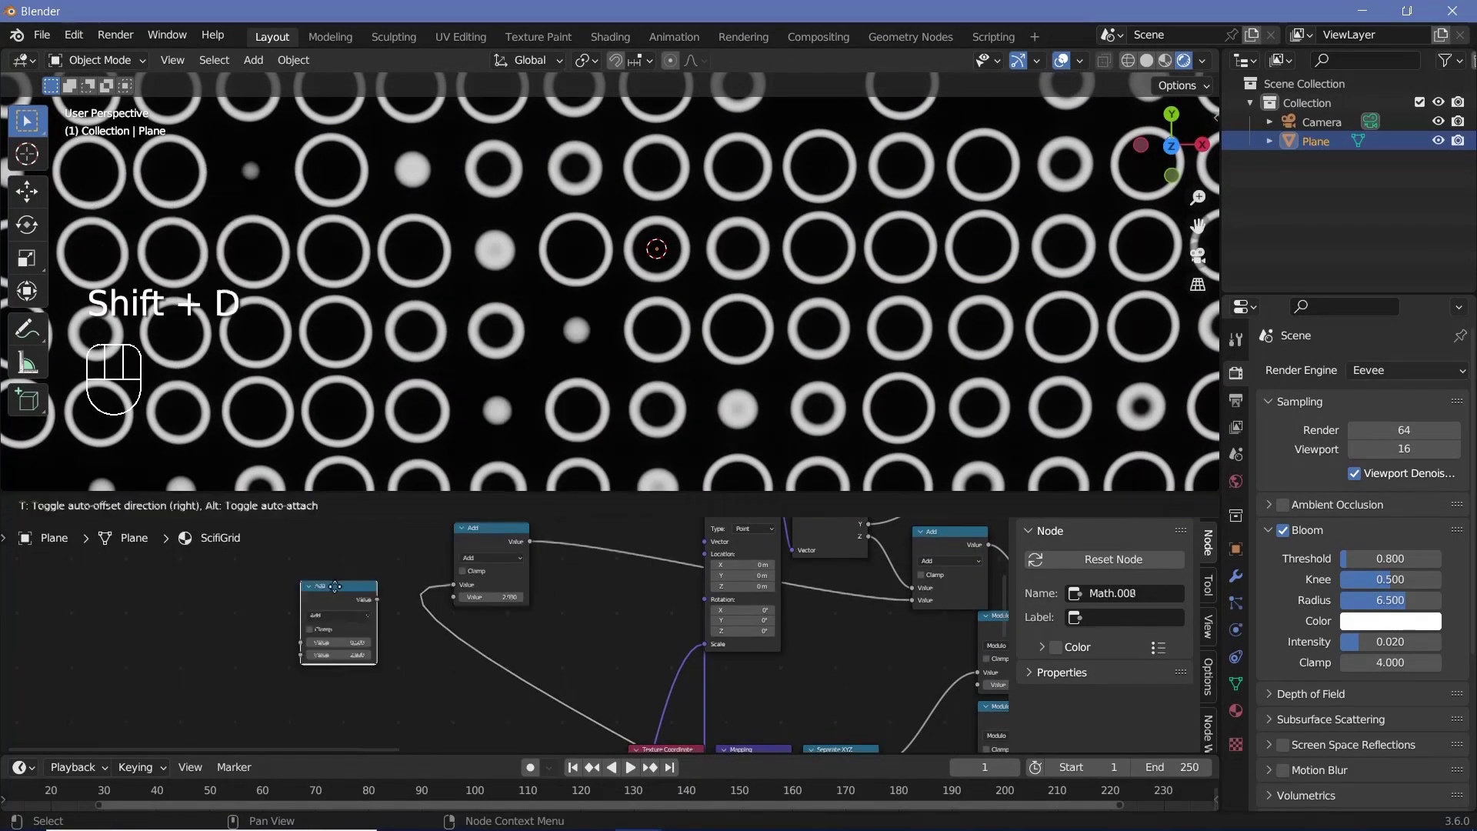
Step: Adjust the math node value so ring sizes vary, leaving some cells empty or dotted
{"action": "key", "text": "shift+d"}
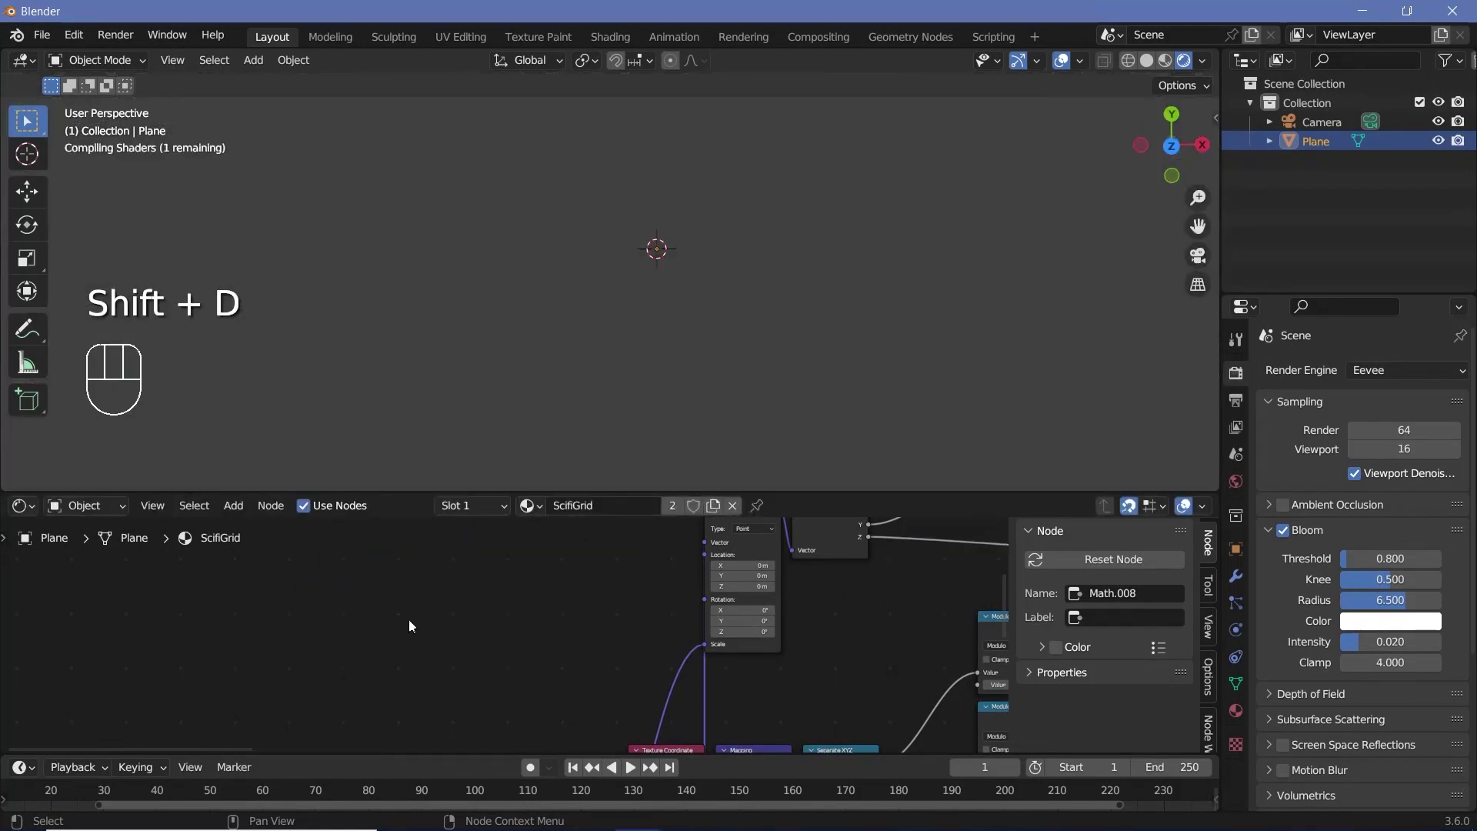
{"action": "key", "text": "ctrl+z"}
{"action": "left_click_drag", "start_coordinate": [434, 618], "coordinate": [380, 563]}
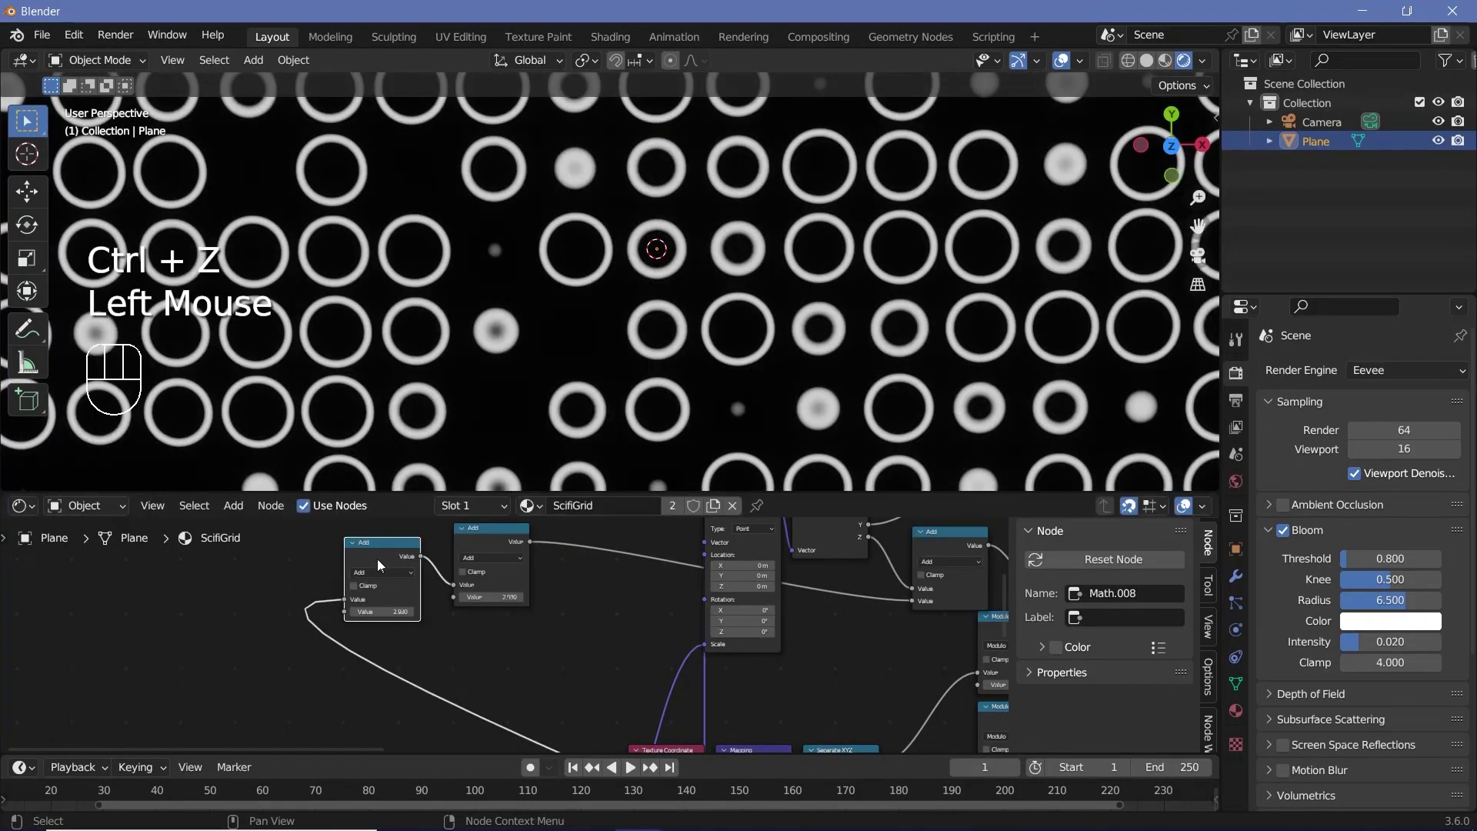
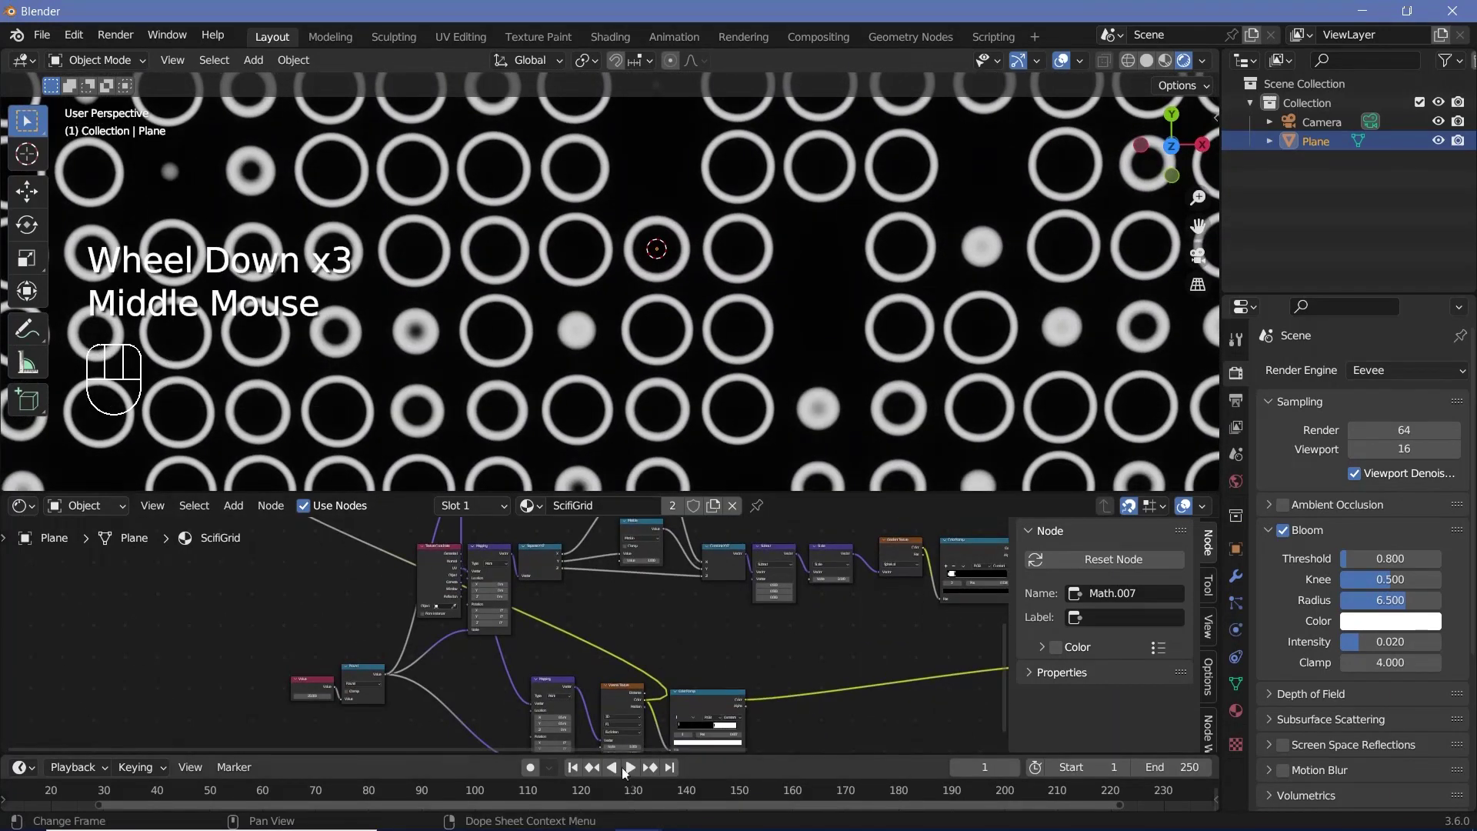
Step: Duplicate the Voronoi Texture and its Color Ramp as a second random cell layer
{"action": "scroll", "scroll_direction": "down", "scroll_amount": 3}
{"action": "middle_click", "coordinate": [591, 720]}
{"action": "scroll", "scroll_direction": "up", "scroll_amount": 3}
{"action": "left_click", "coordinate": [643, 598]}
{"action": "scroll", "scroll_direction": "up", "scroll_amount": 3}
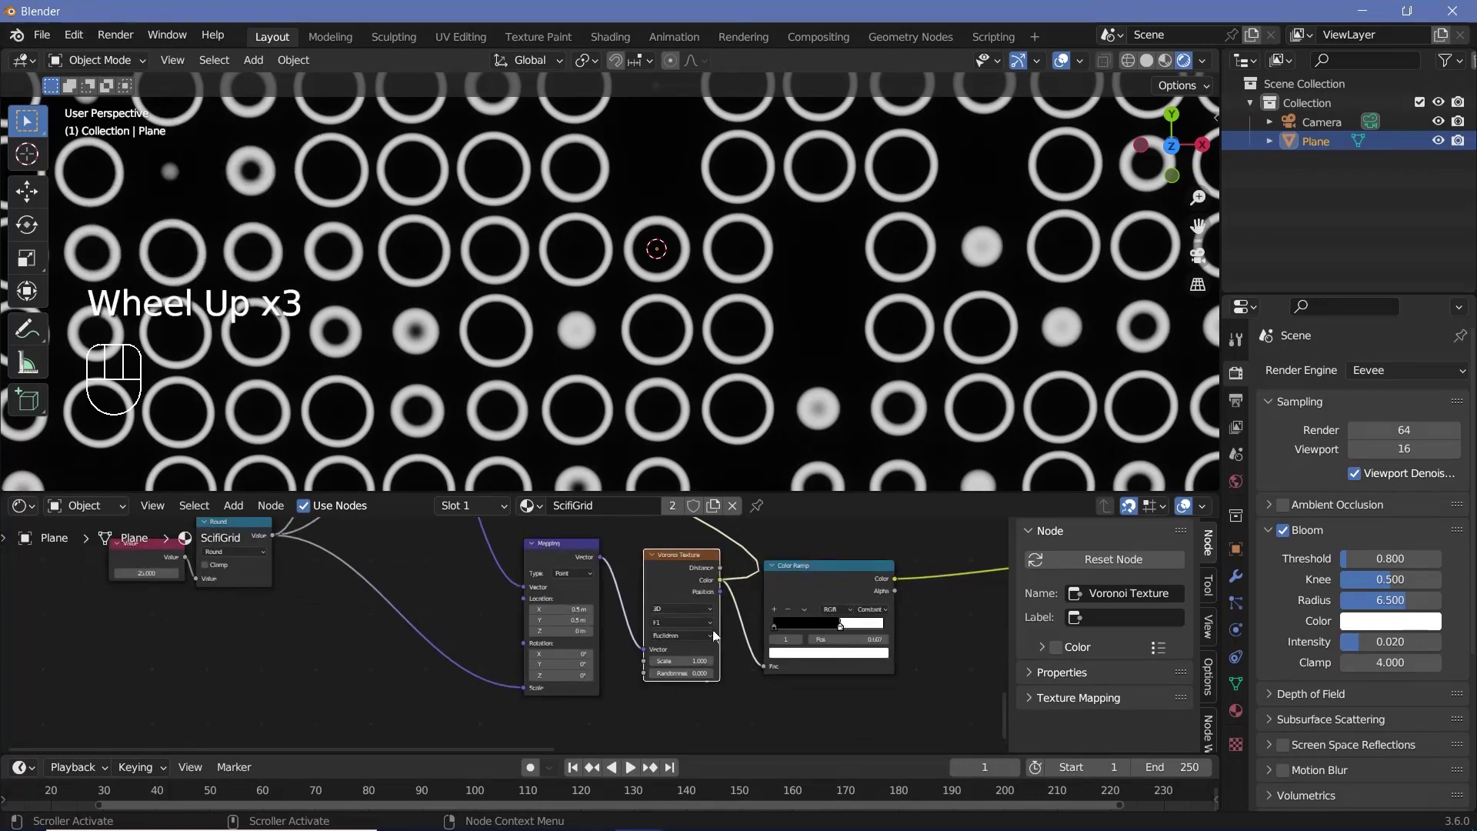
{"action": "scroll", "scroll_direction": "down", "scroll_amount": 3}
{"action": "middle_click", "coordinate": [664, 615]}
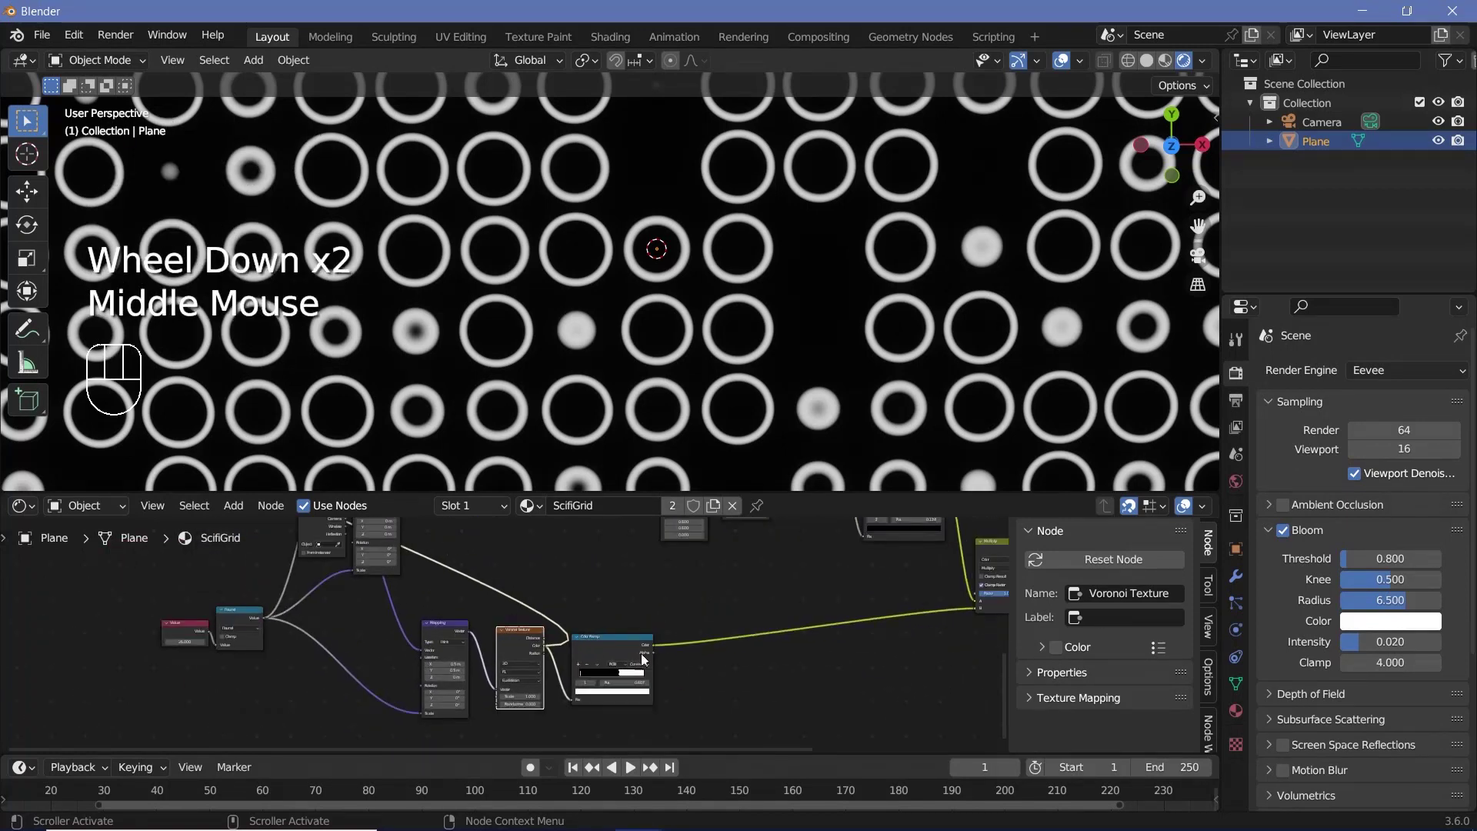
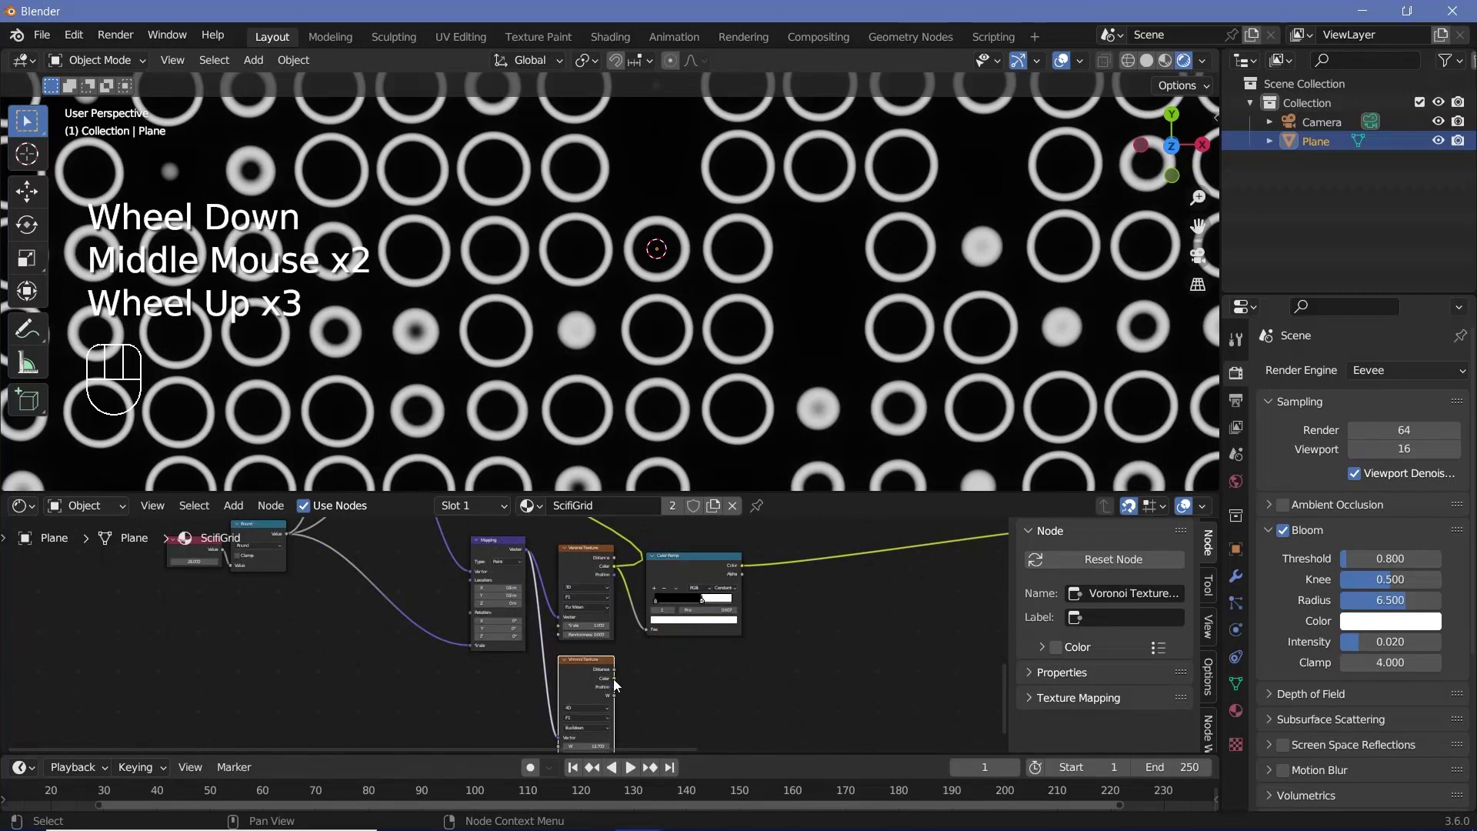
{"action": "left_click", "coordinate": [679, 579]}
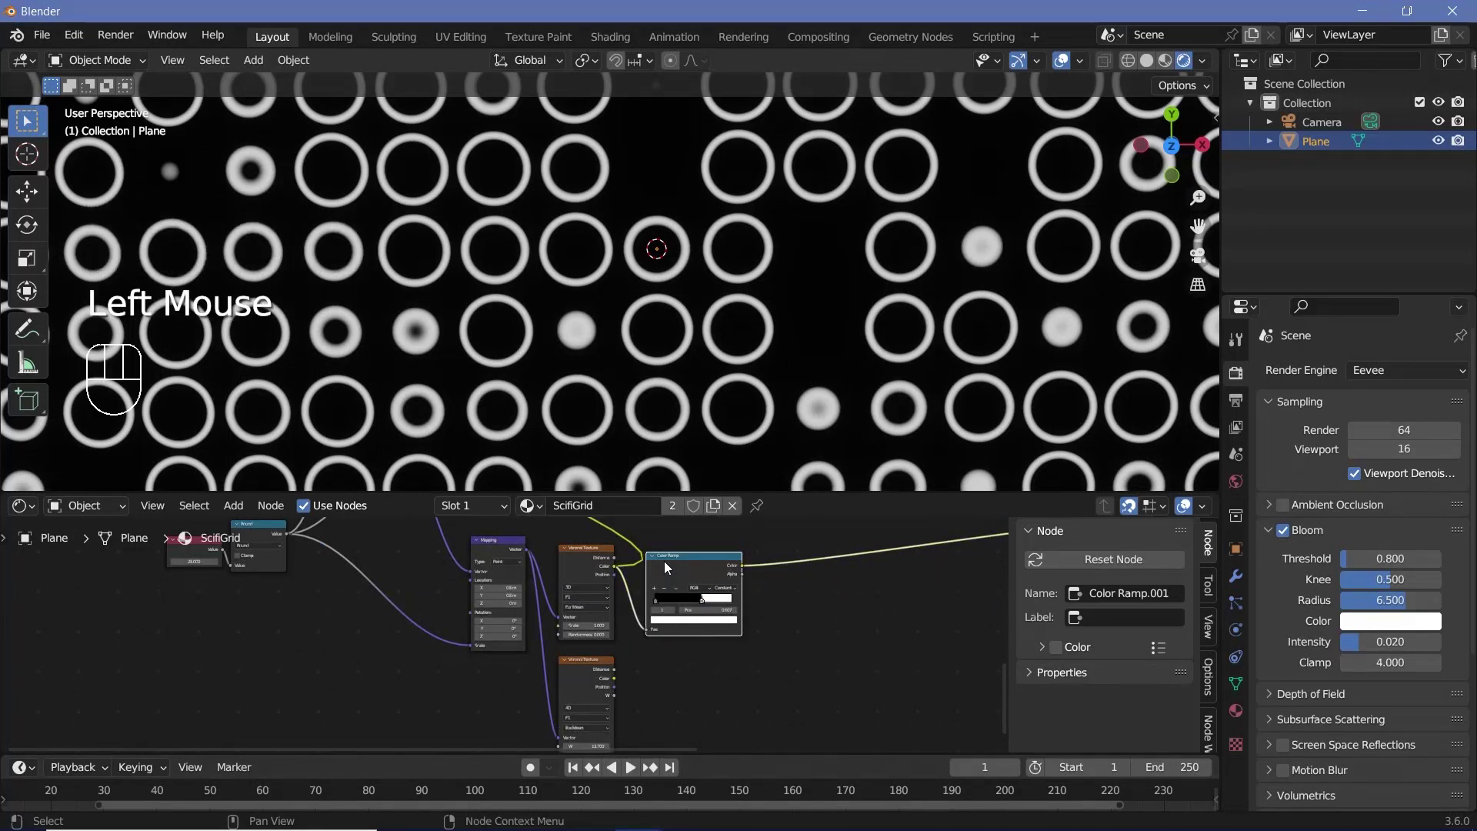
{"action": "key", "text": "shift+d"}
{"action": "left_click_drag", "start_coordinate": [634, 705], "coordinate": [653, 594]}
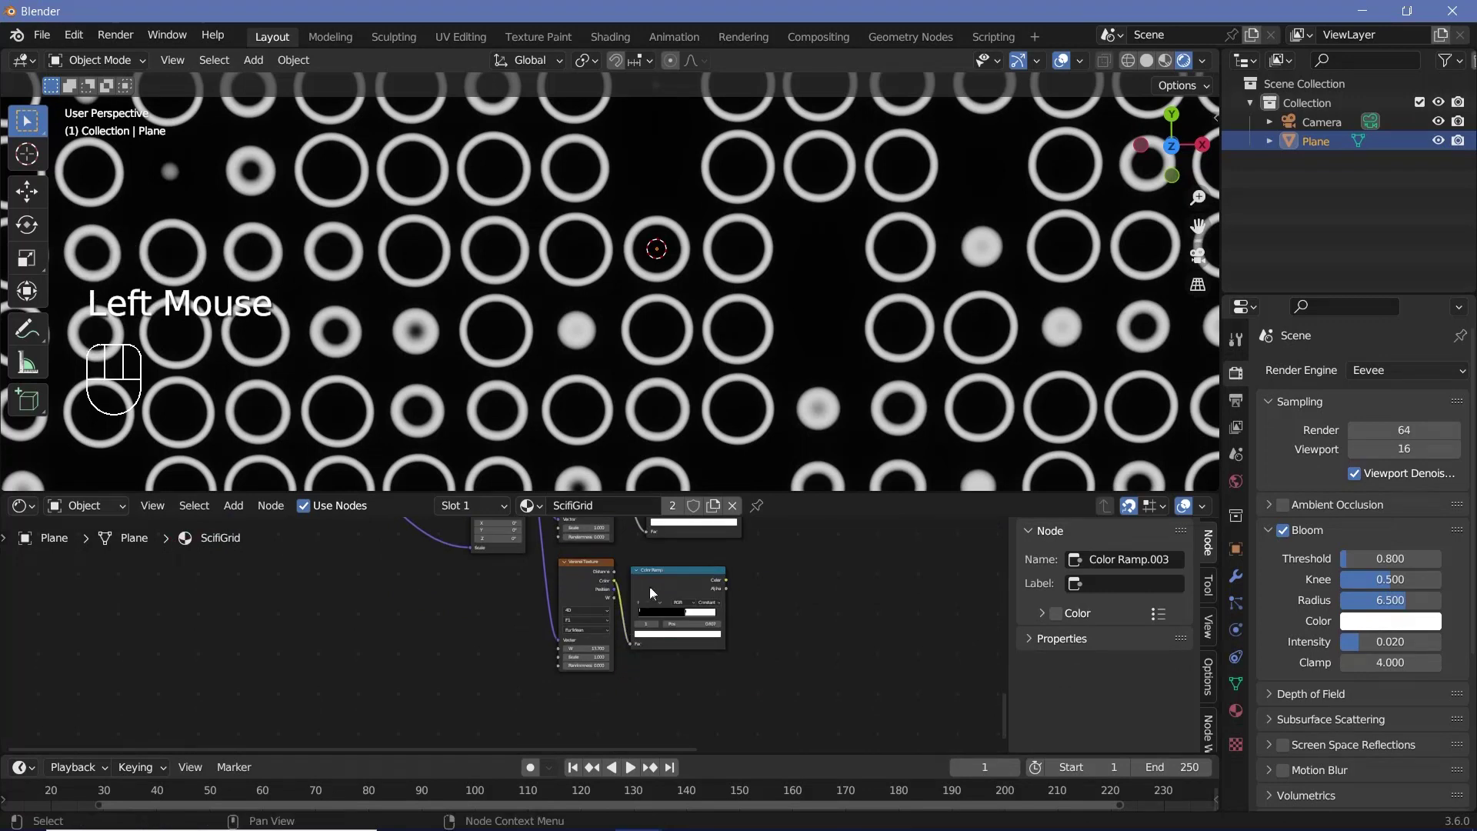
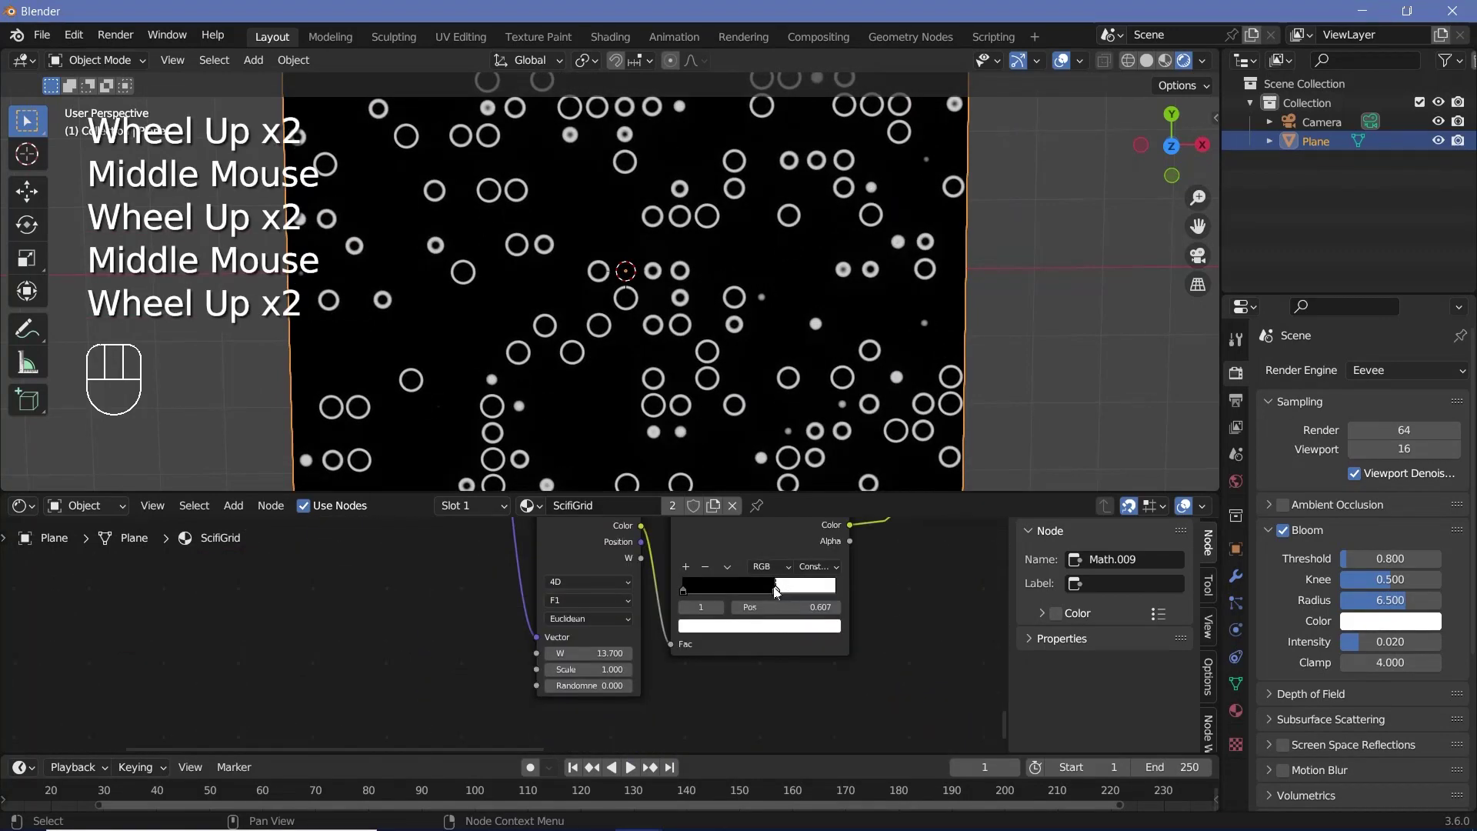
Step: Lower the new ramp's black stop to about 0.269 so many more small rings appear
{"action": "left_click_drag", "start_coordinate": [772, 590], "coordinate": [472, 414]}
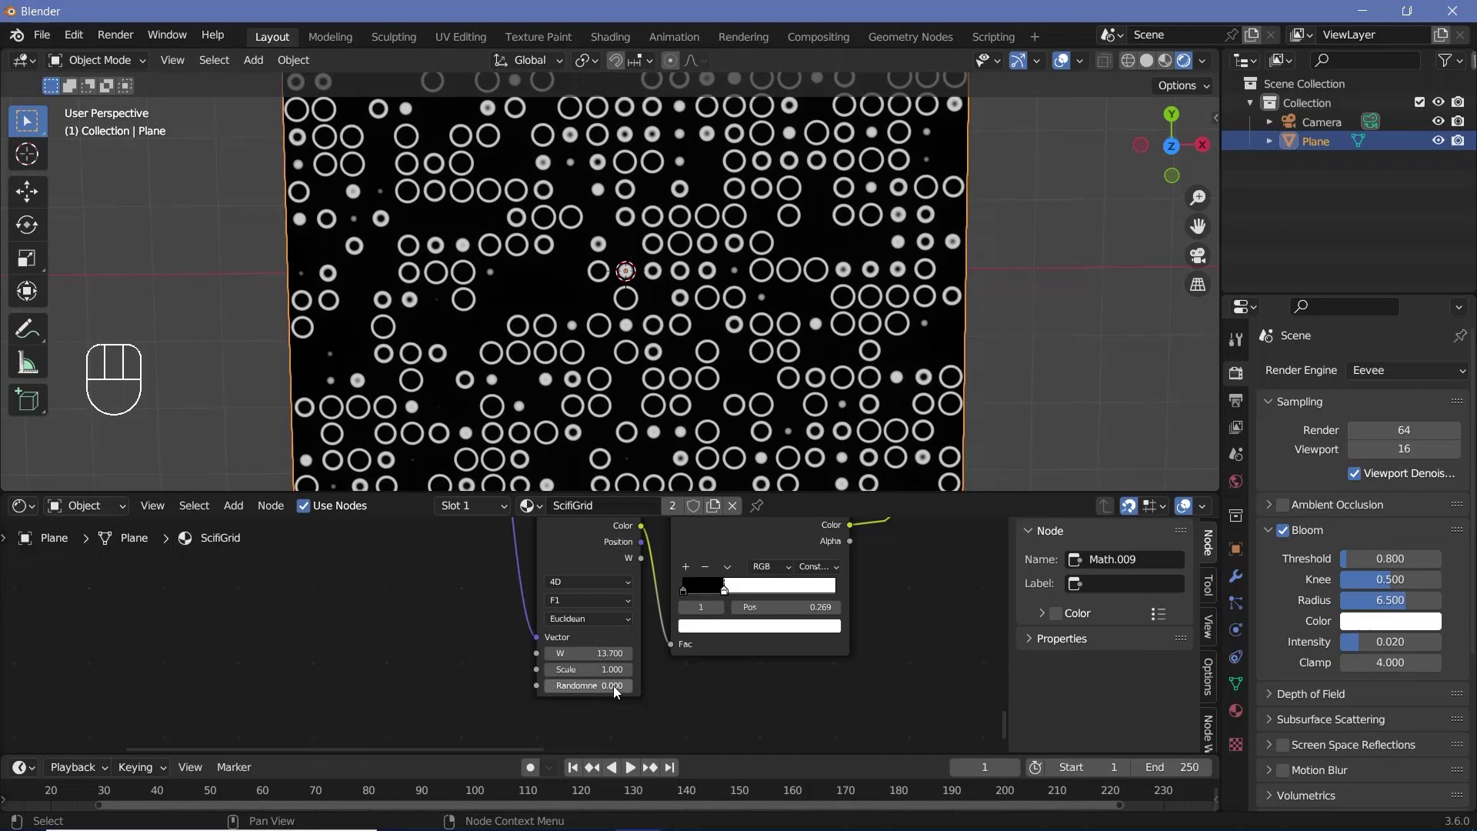
{"action": "middle_click", "coordinate": [616, 692]}
{"action": "scroll", "scroll_direction": "down", "scroll_amount": 3}
{"action": "middle_click", "coordinate": [691, 659]}
{"action": "scroll", "scroll_direction": "up", "scroll_amount": 3}
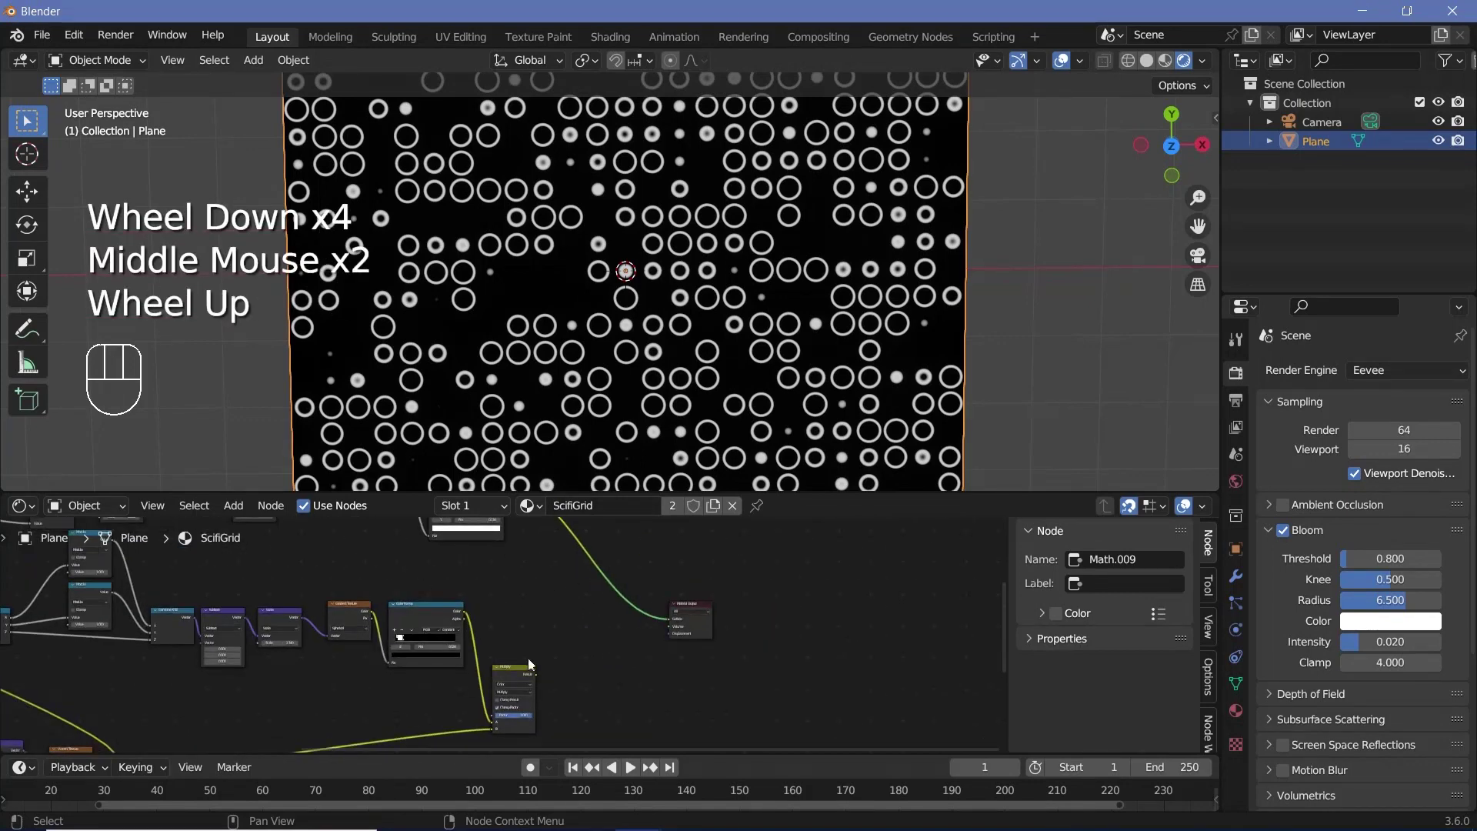
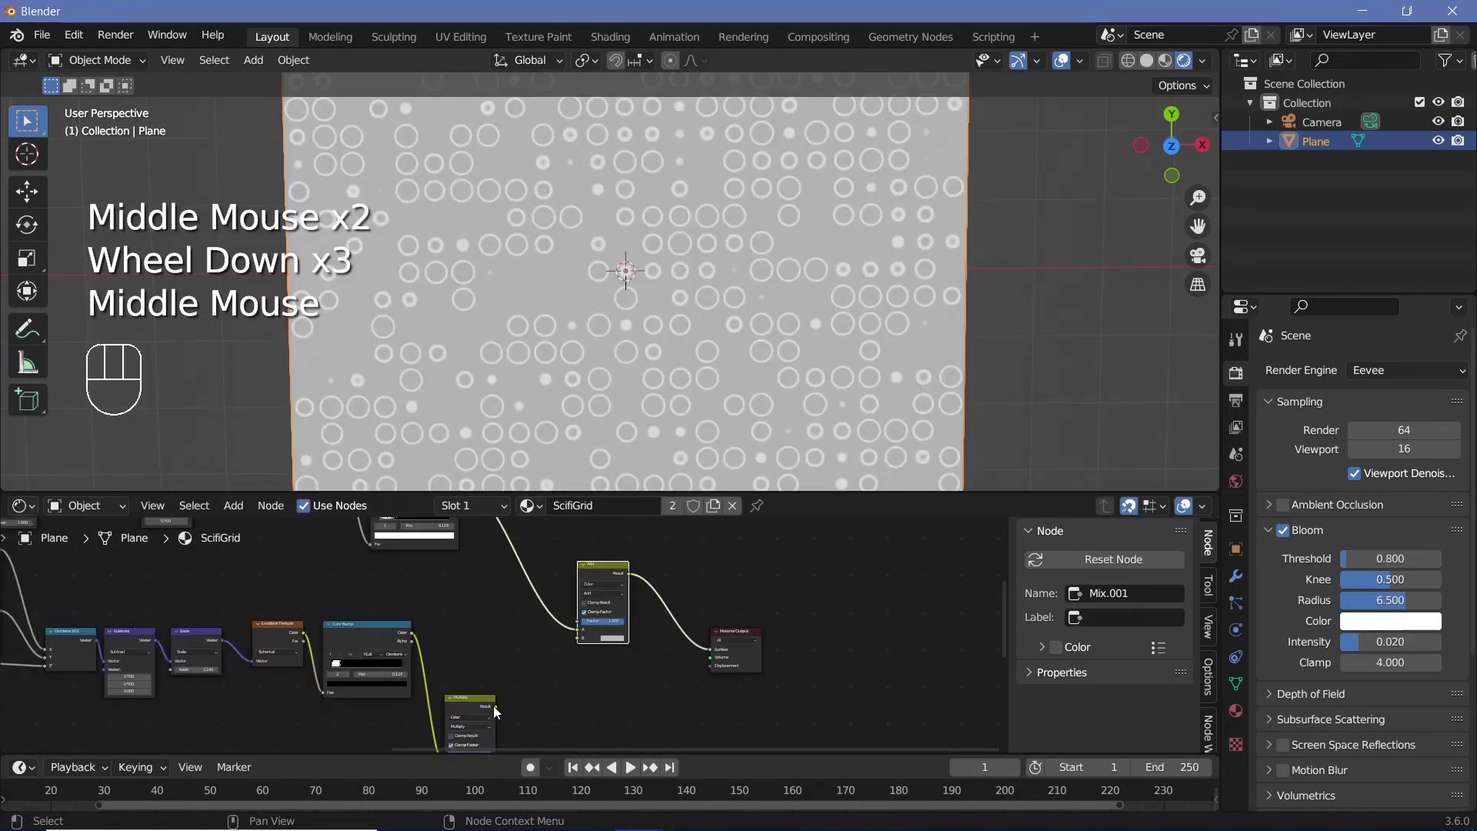
Step: Connect the Mix node combining both ring layers to the Material Output Surface
{"action": "left_click_drag", "start_coordinate": [503, 711], "coordinate": [544, 743]}
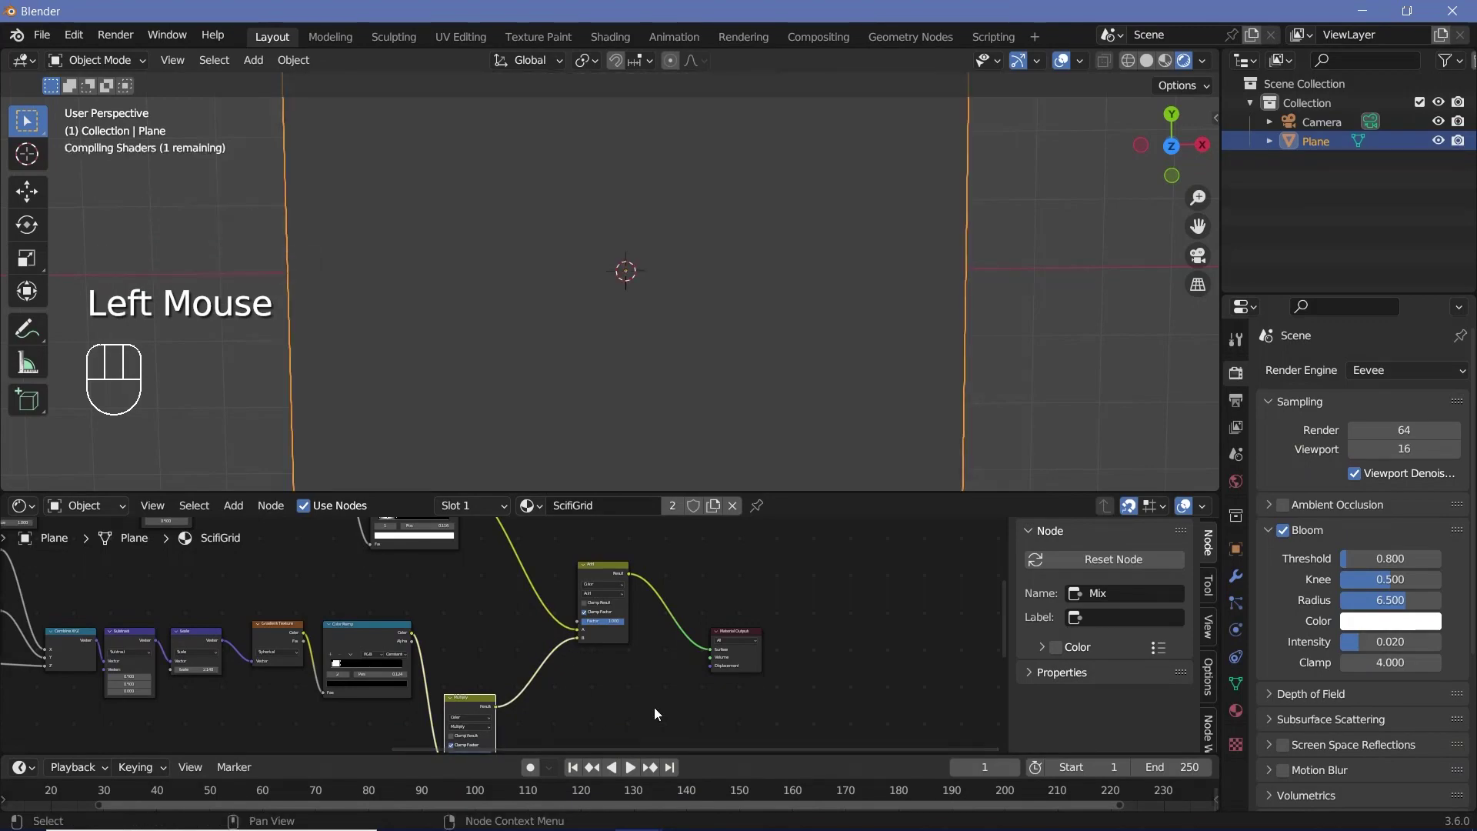
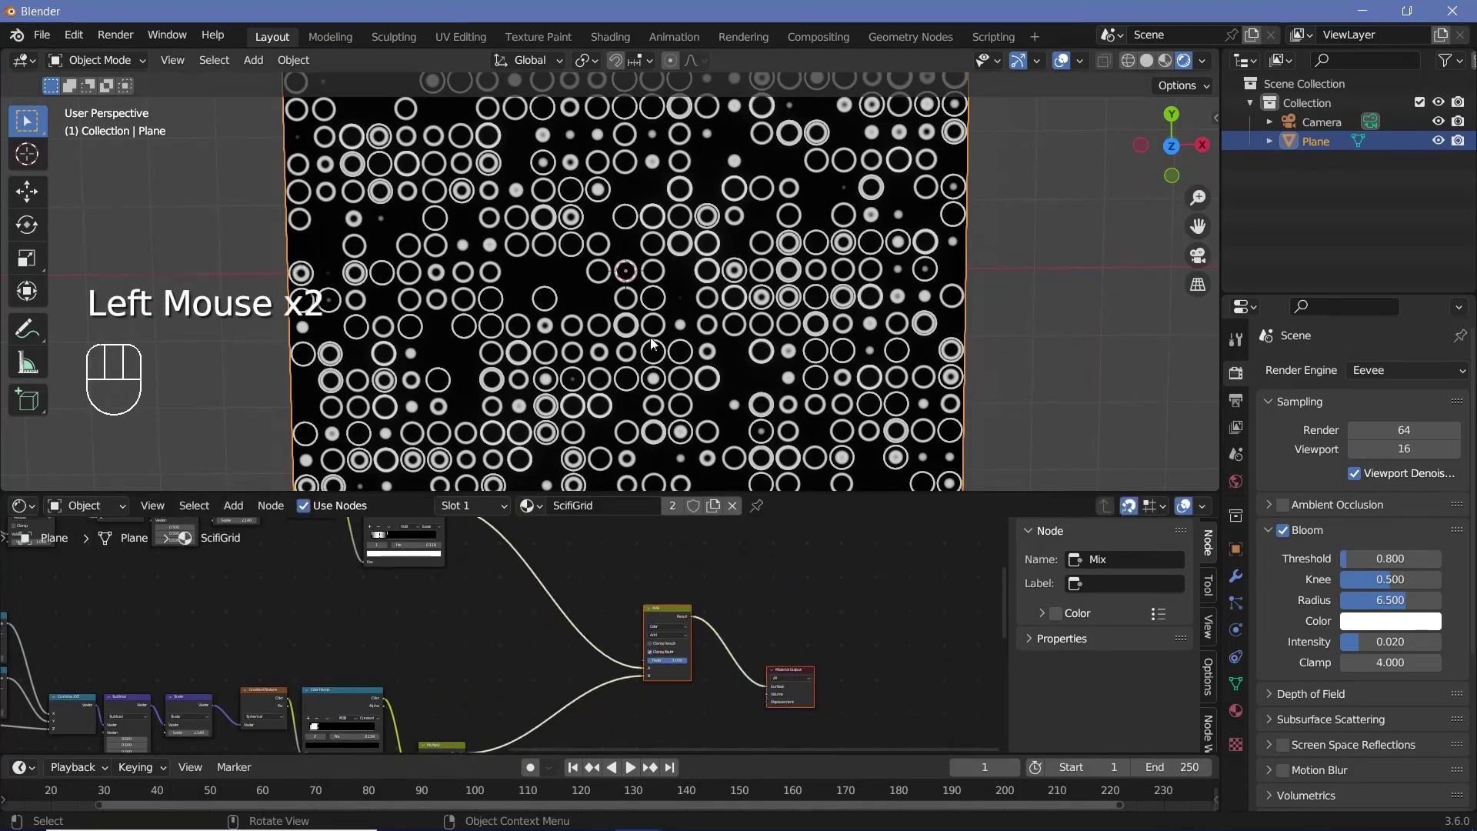
{"action": "scroll", "scroll_direction": "up", "scroll_amount": 3}
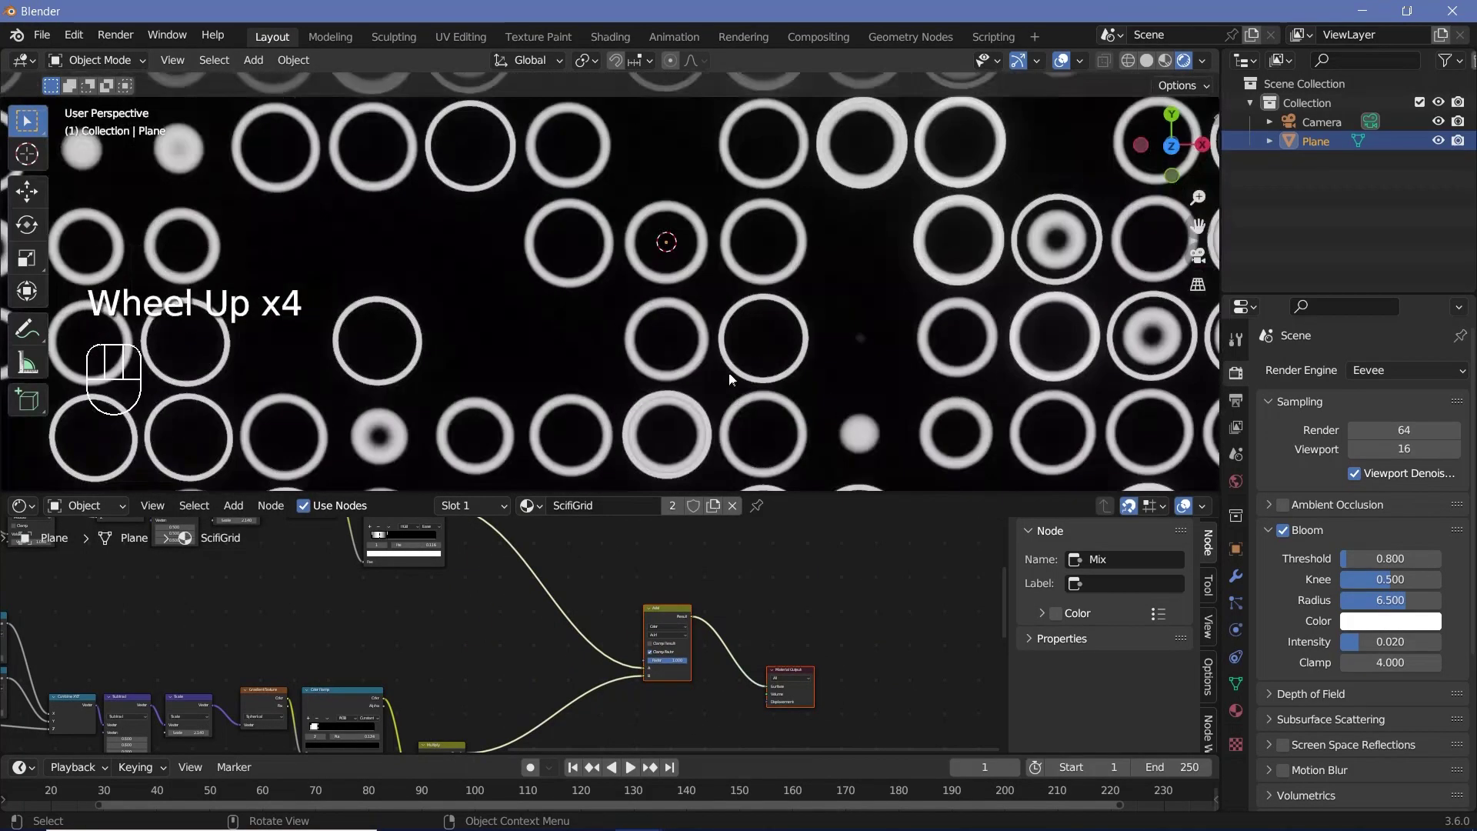
{"action": "scroll", "scroll_direction": "down", "scroll_amount": 3}
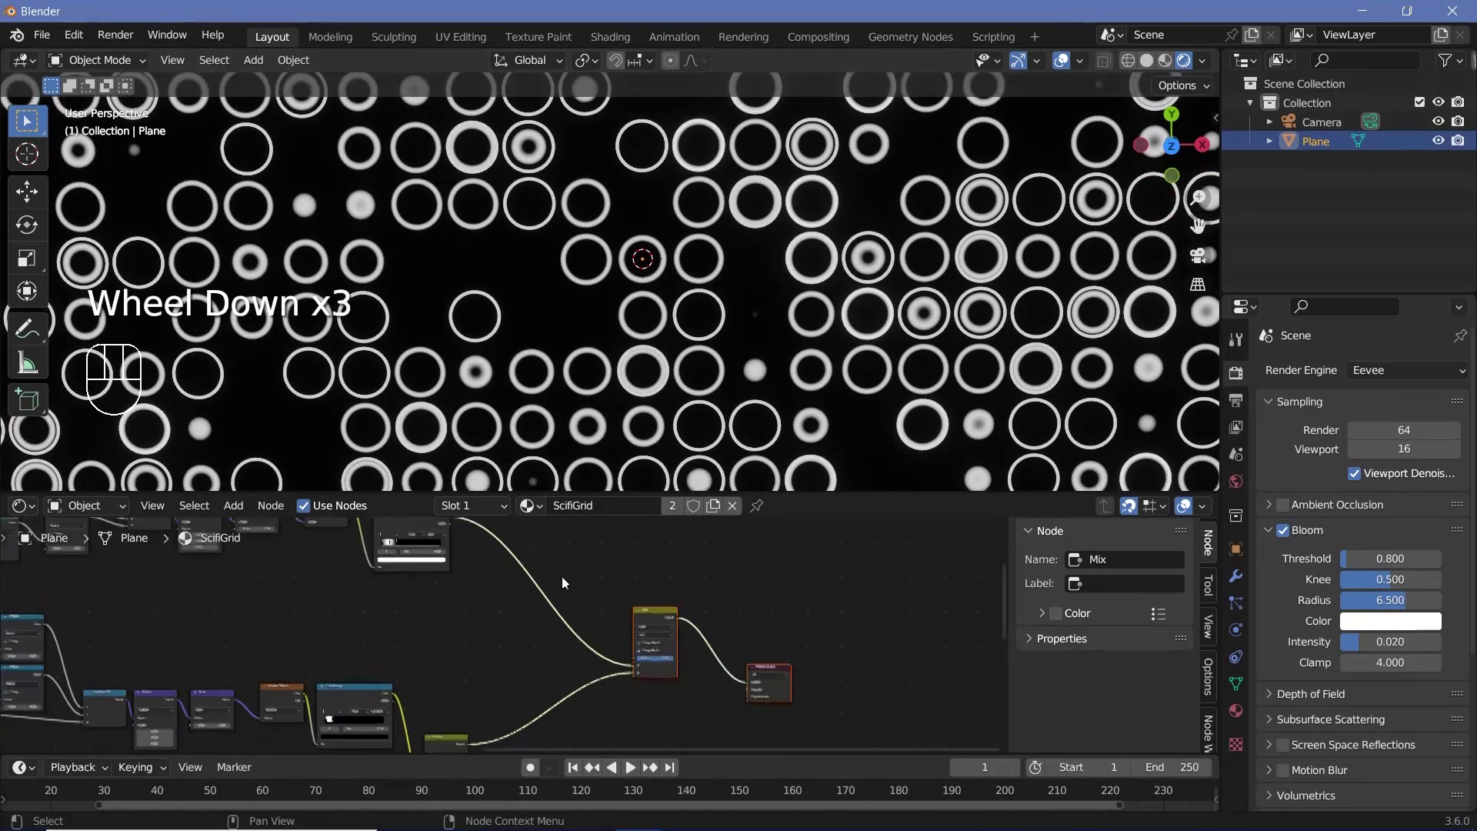
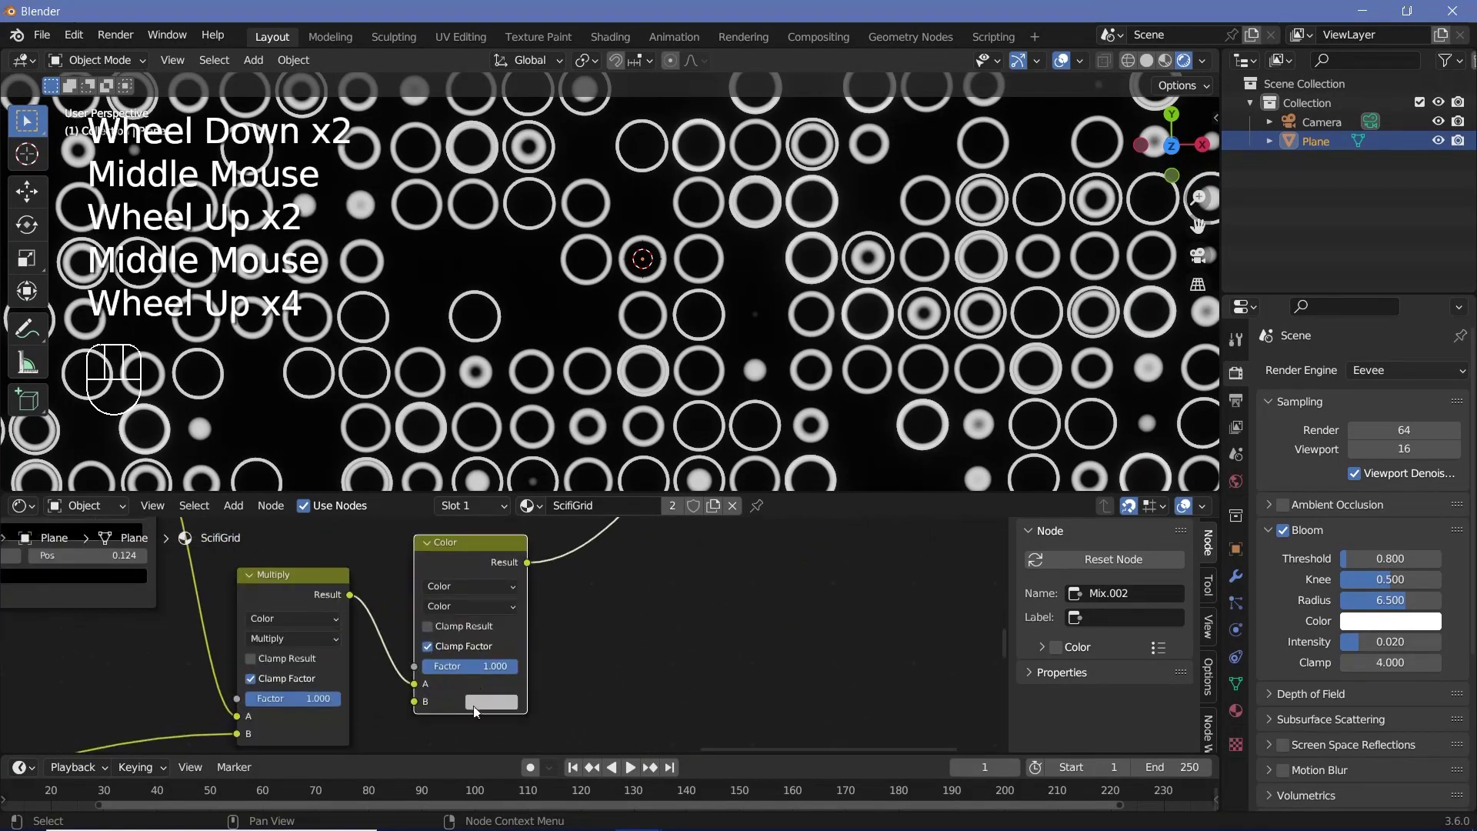
Step: Lower the blue Mix colour's value so the blue rings become deeper blue
{"action": "left_click_drag", "start_coordinate": [478, 715], "coordinate": [498, 672]}
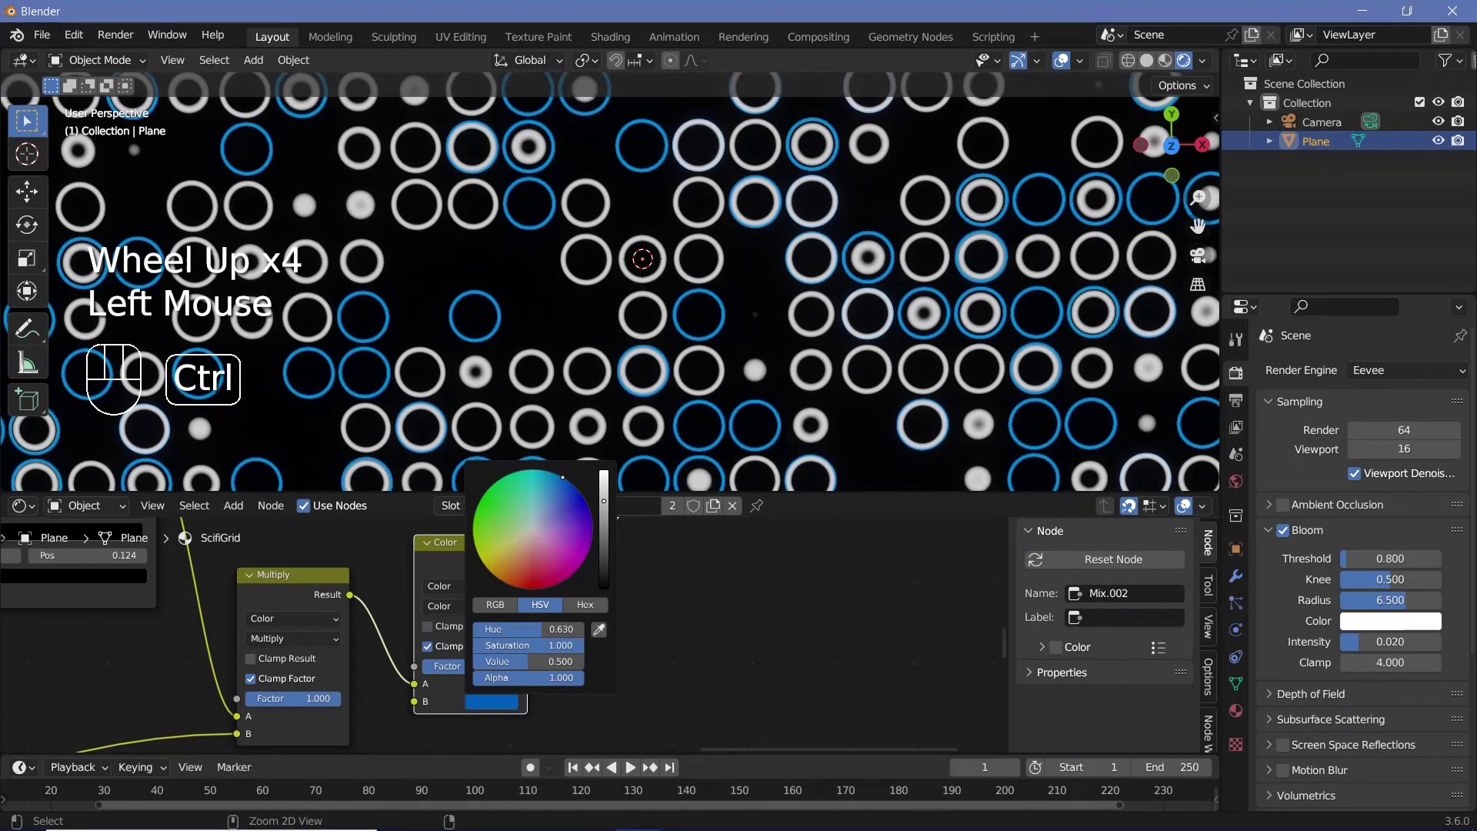
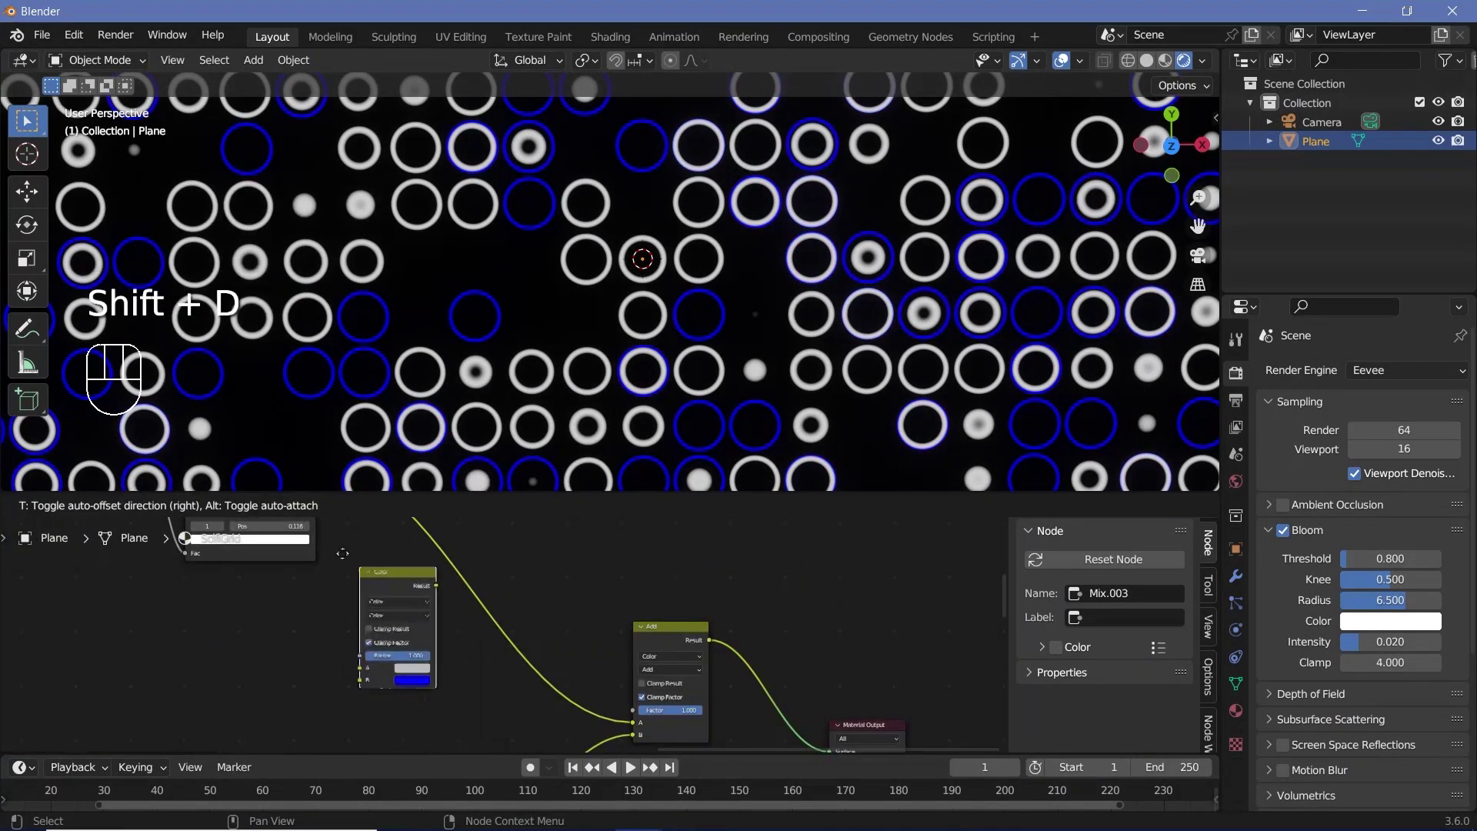
{"action": "middle_click", "coordinate": [390, 630]}
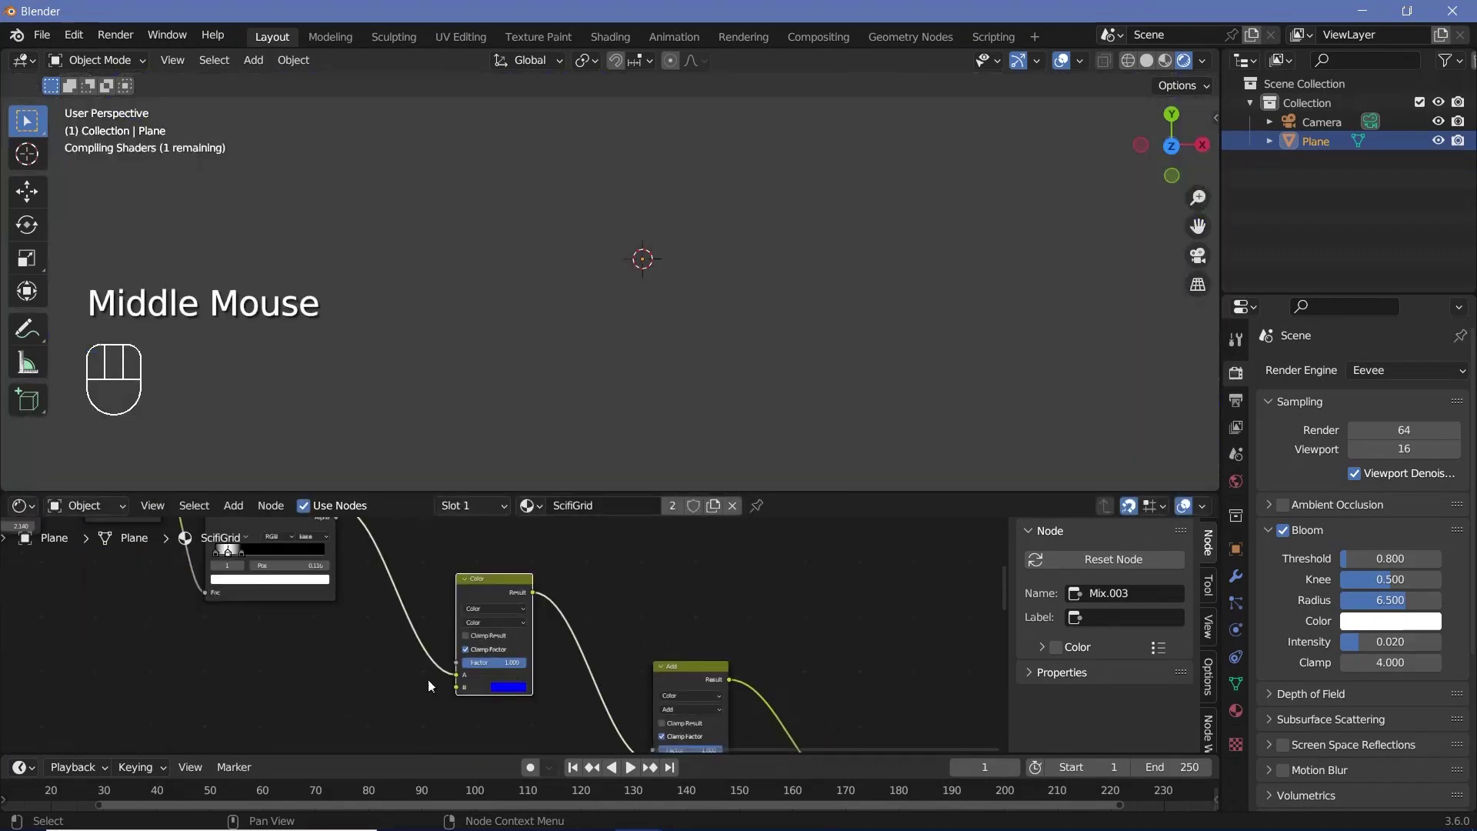
{"action": "scroll", "scroll_direction": "up", "scroll_amount": 3}
{"action": "middle_click", "coordinate": [540, 666]}
{"action": "scroll", "scroll_direction": "up", "scroll_amount": 3}
Step: Set the Add node's colour input to cyan so the white rings turn cyan
{"action": "left_click", "coordinate": [515, 679]}
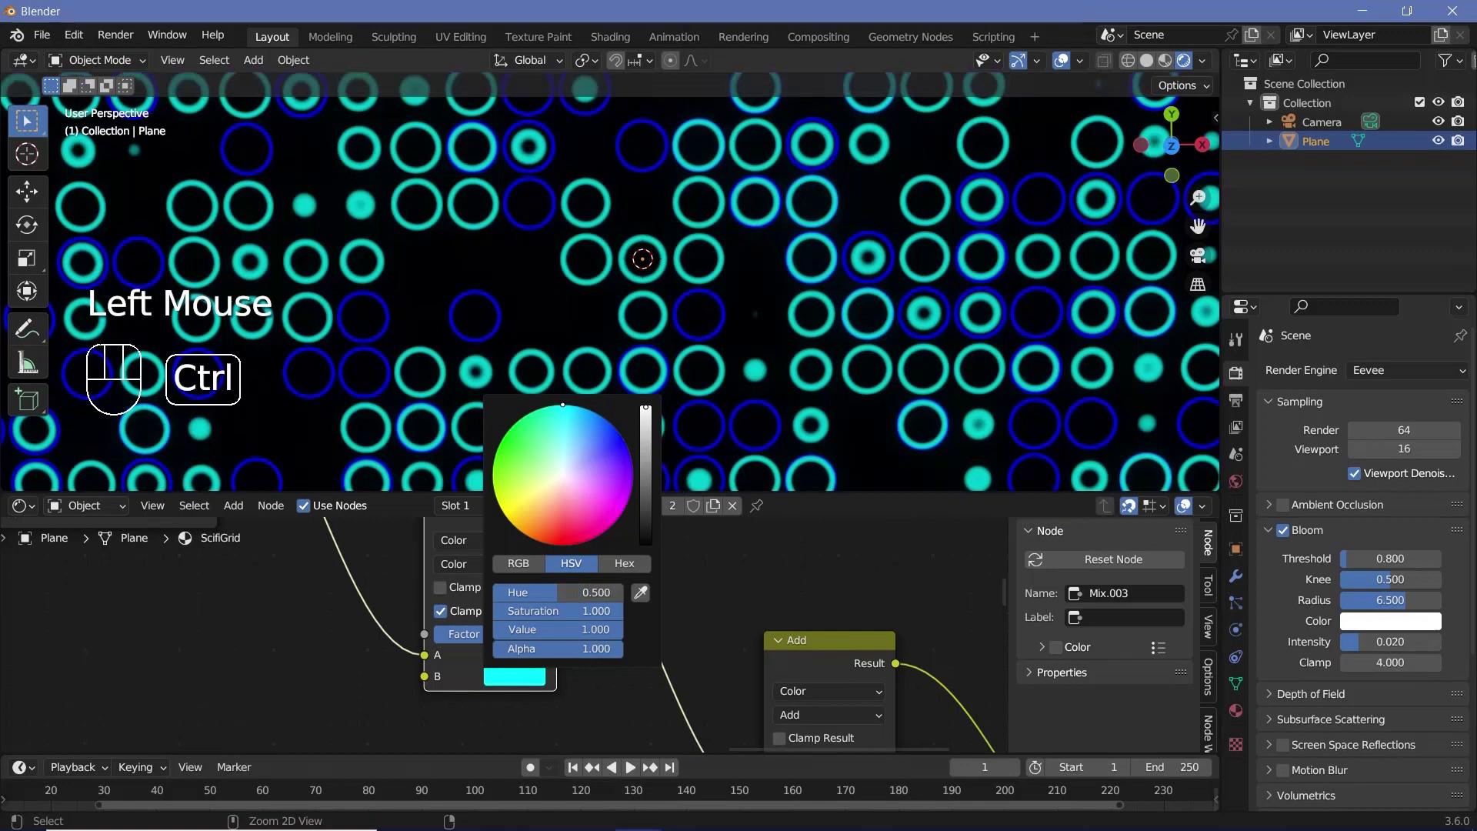
{"action": "middle_click", "coordinate": [611, 692]}
{"action": "scroll", "scroll_direction": "down", "scroll_amount": 3}
{"action": "left_click", "coordinate": [639, 688]}
{"action": "key", "text": "shift+a"}
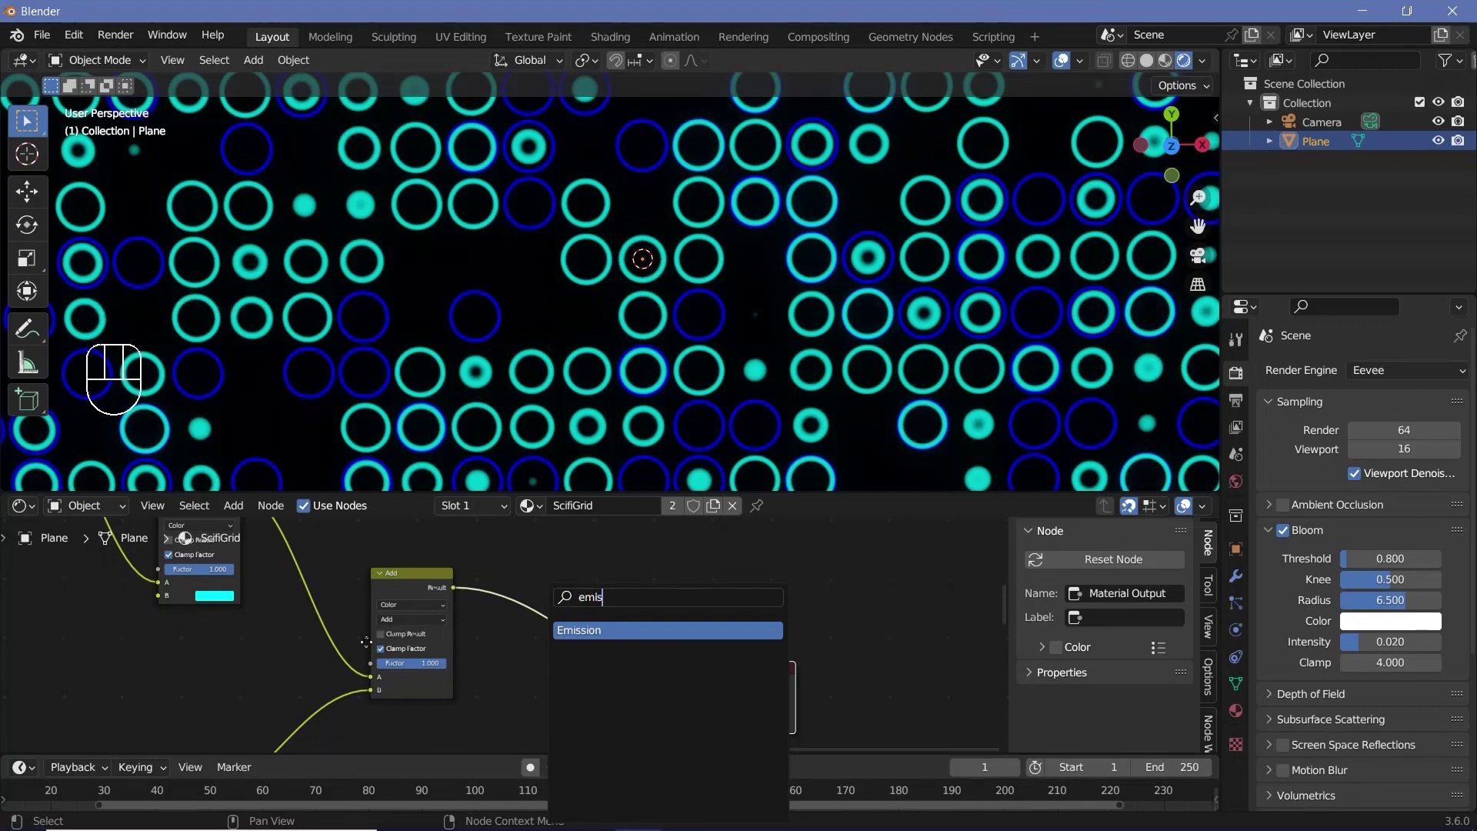
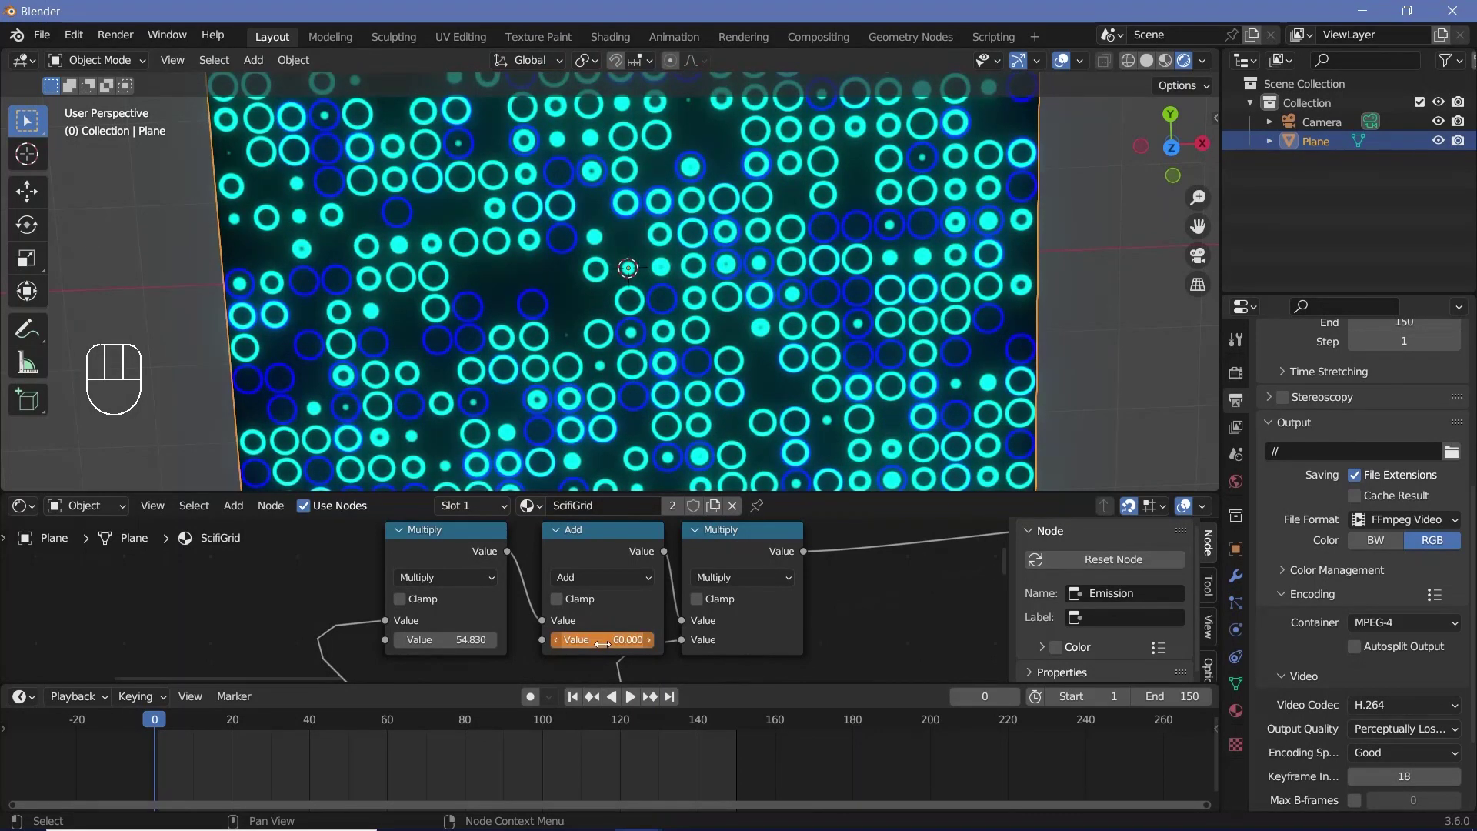
Step: Keyframe the multiply value 60, then 62 at frame 150, set interpolation and play the animation
{"action": "key", "text": "i"}
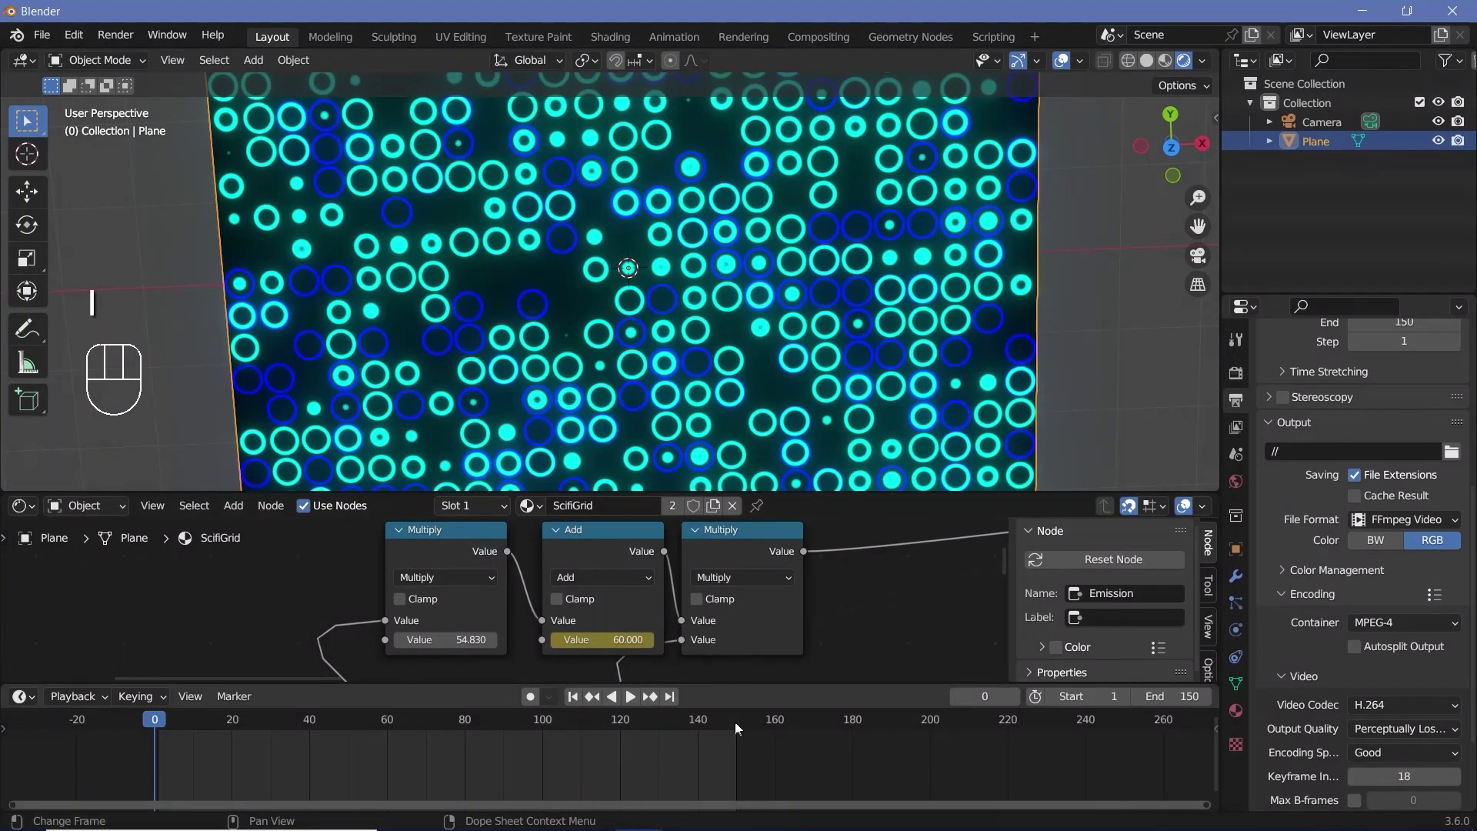
{"action": "left_click", "coordinate": [740, 765]}
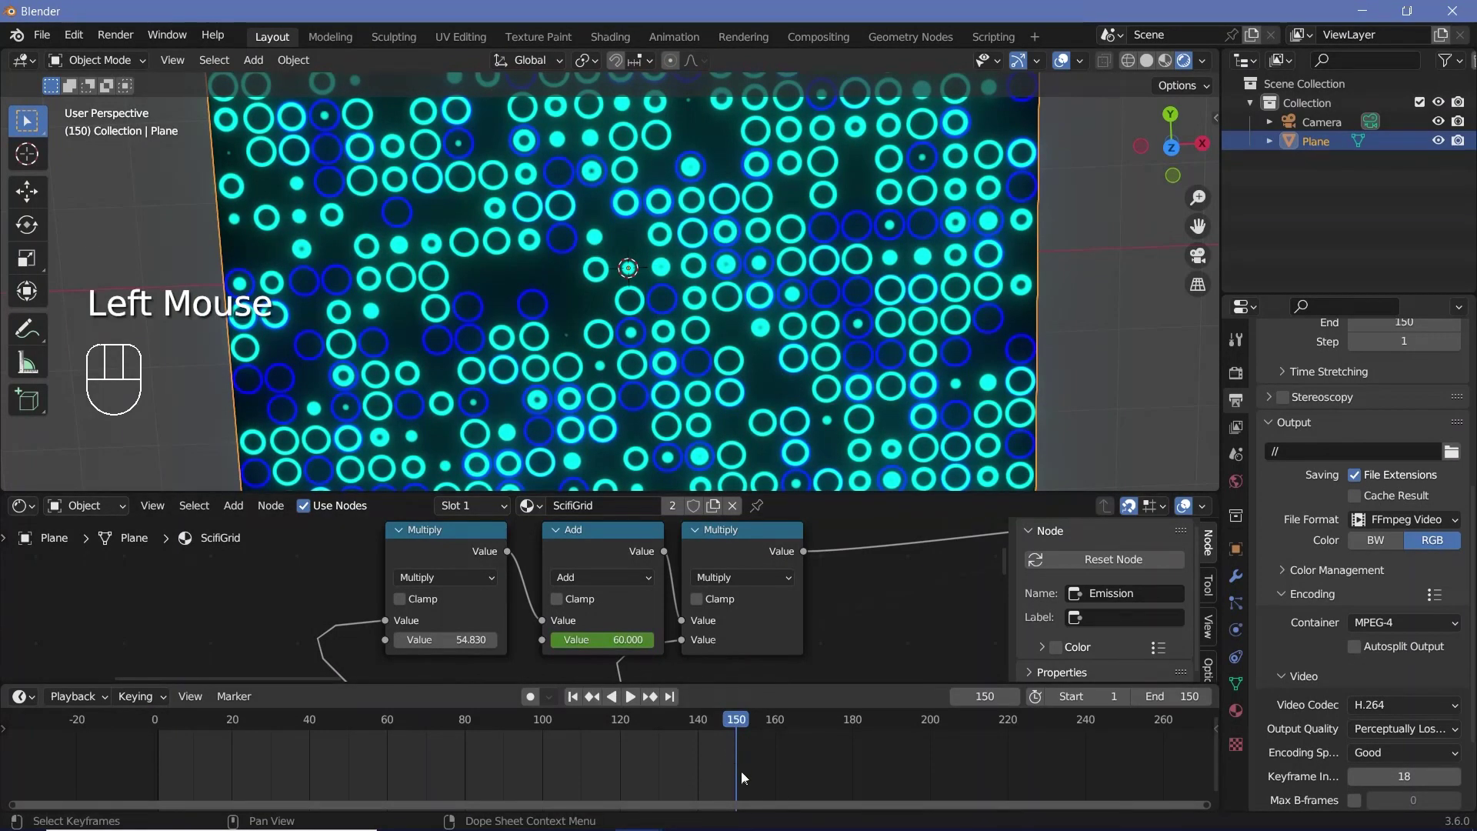
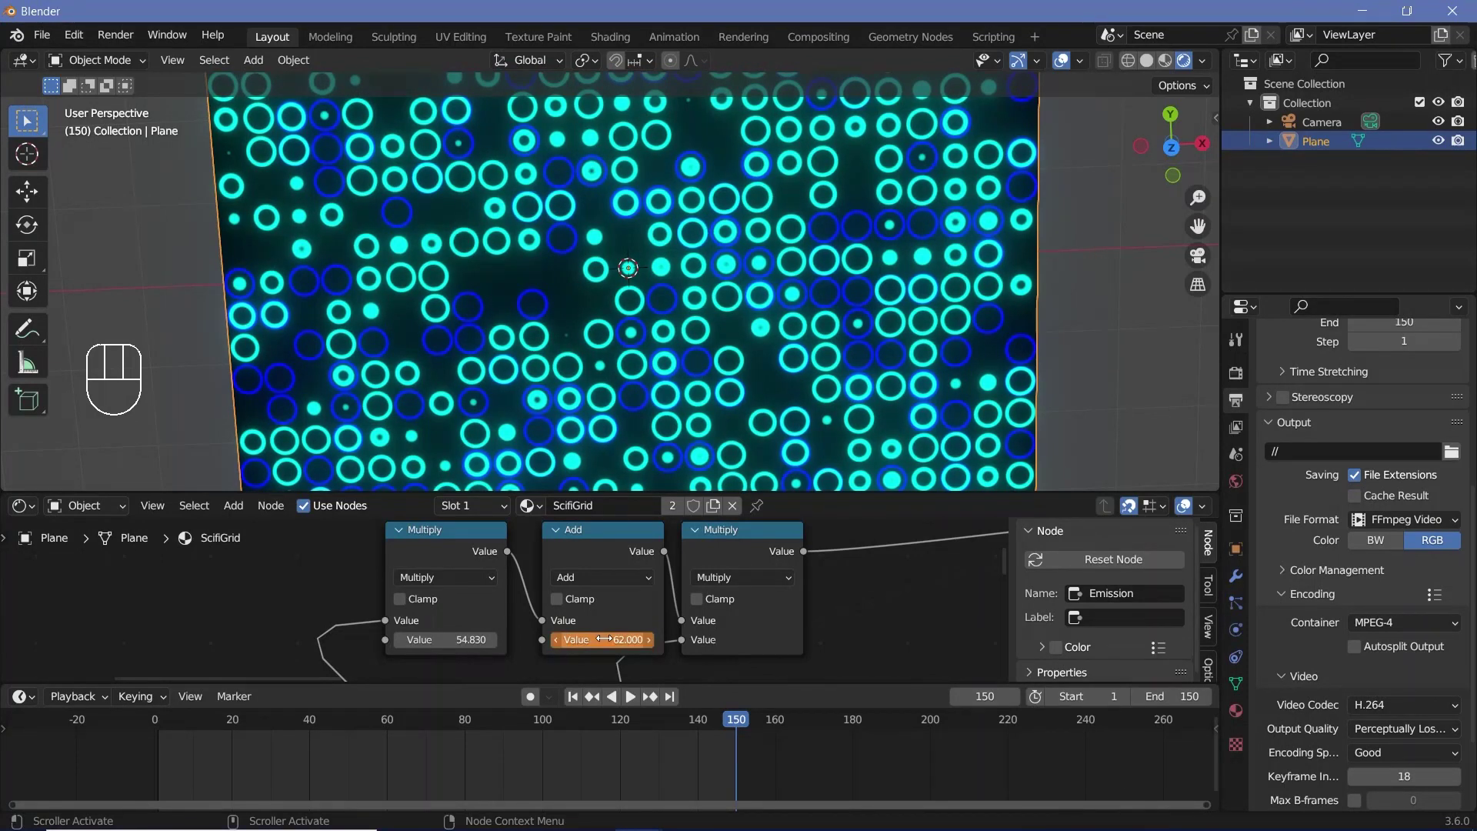
{"action": "key", "text": "i"}
{"action": "left_click", "coordinate": [607, 559]}
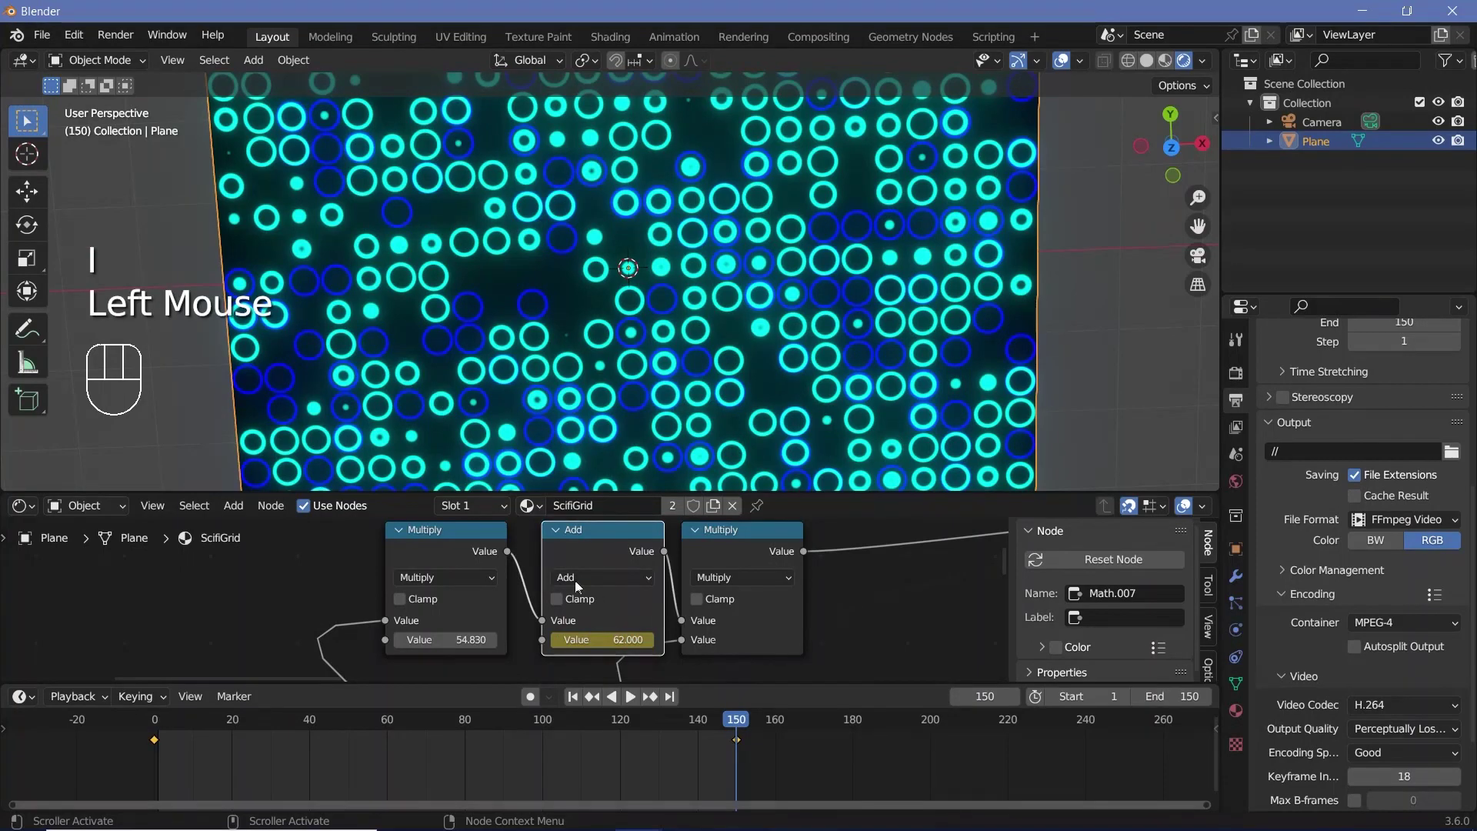
{"action": "key", "text": "t"}
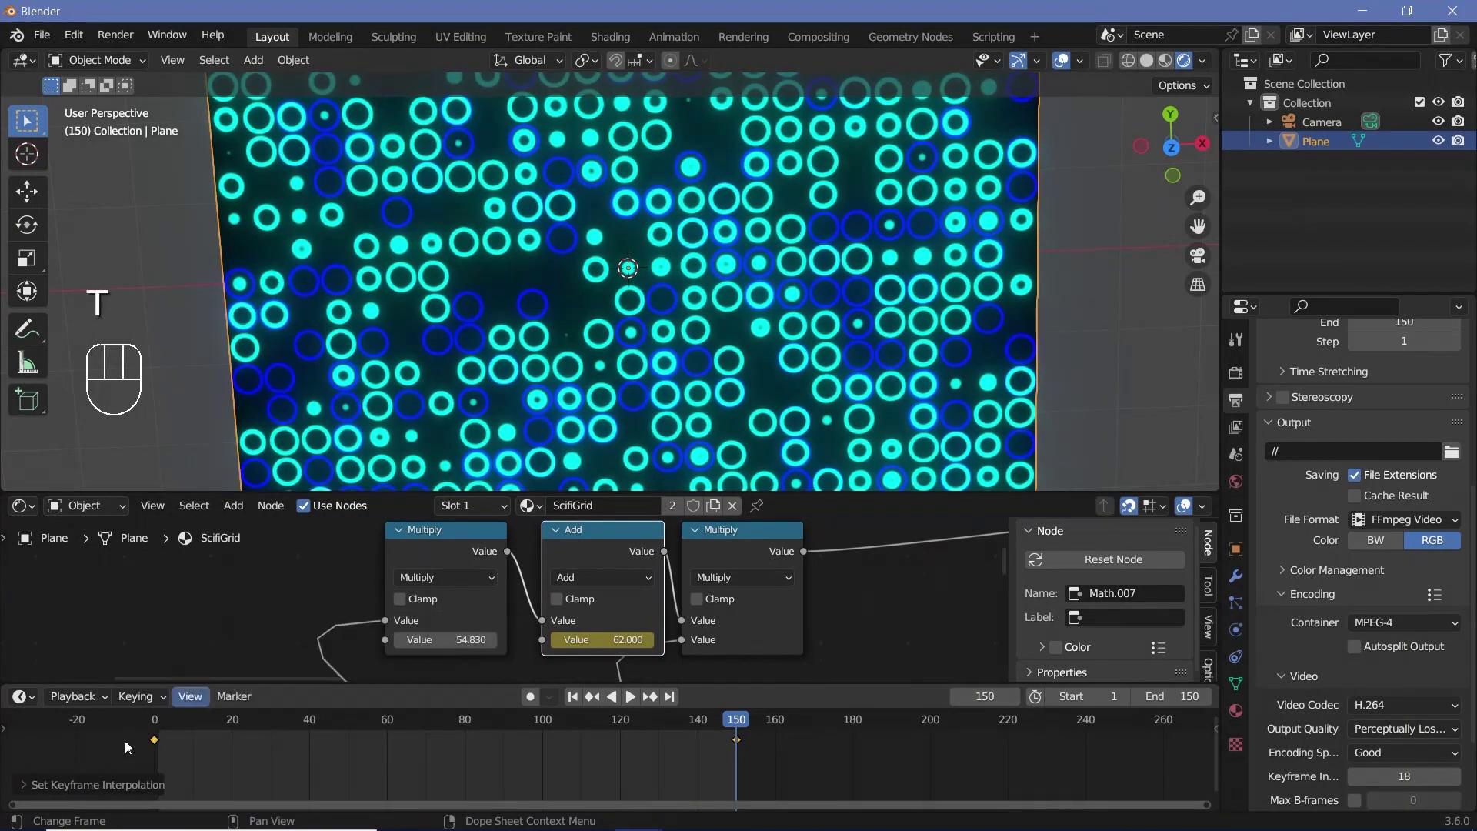
{"action": "left_click", "coordinate": [186, 736]}
{"action": "key", "text": "space"}
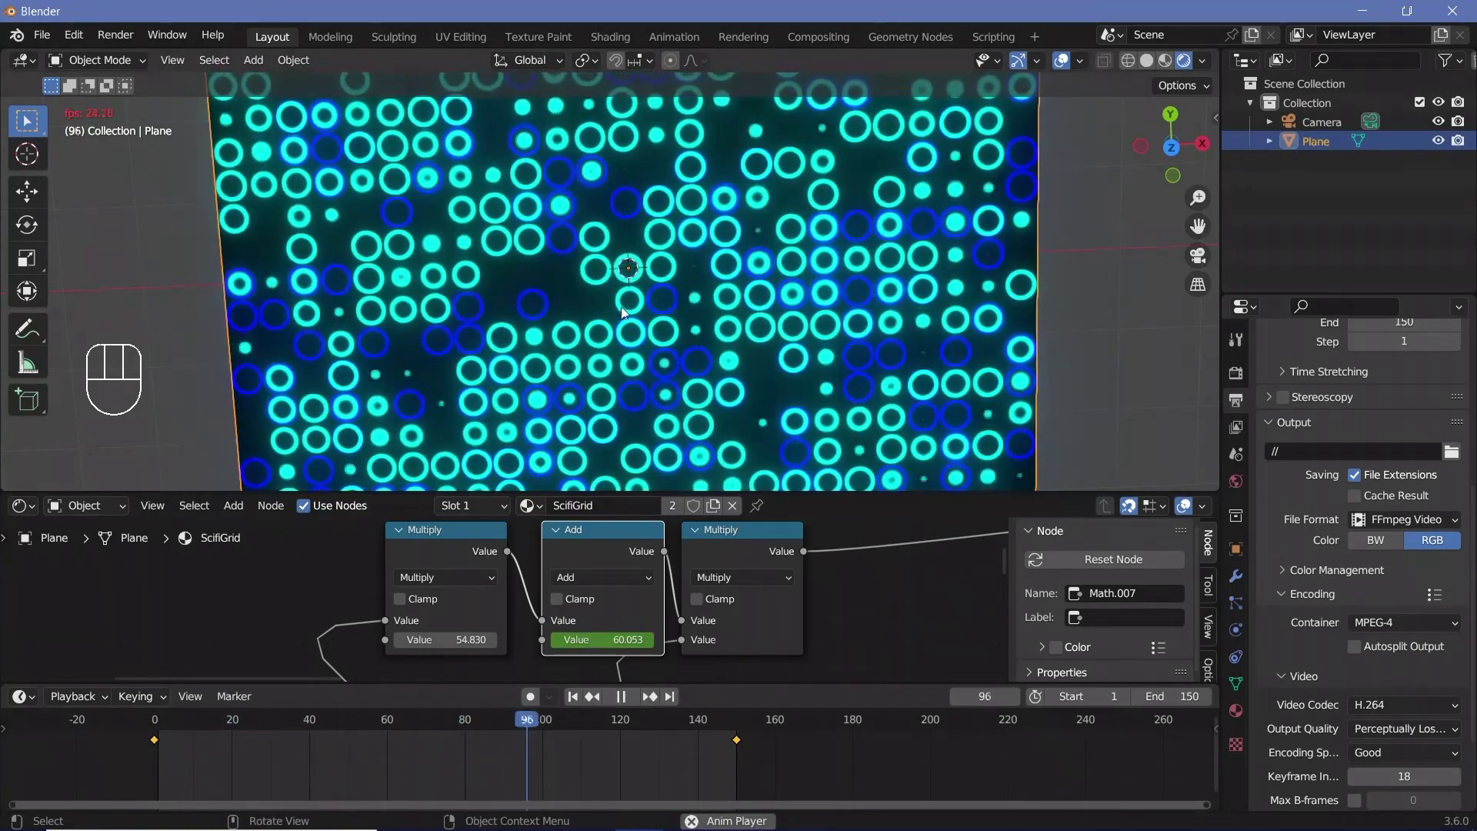
{"action": "left_click", "coordinate": [89, 702]}
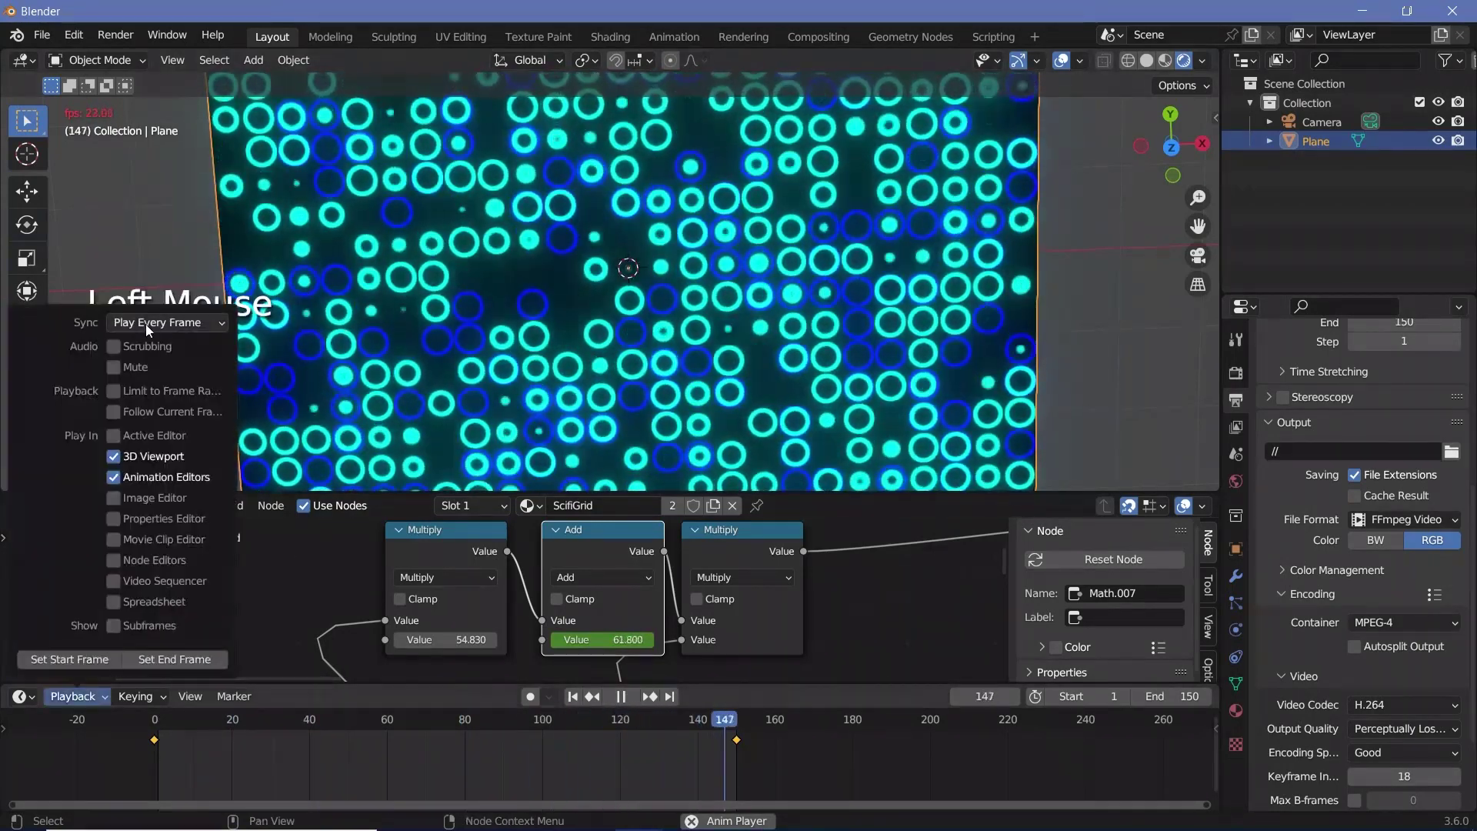
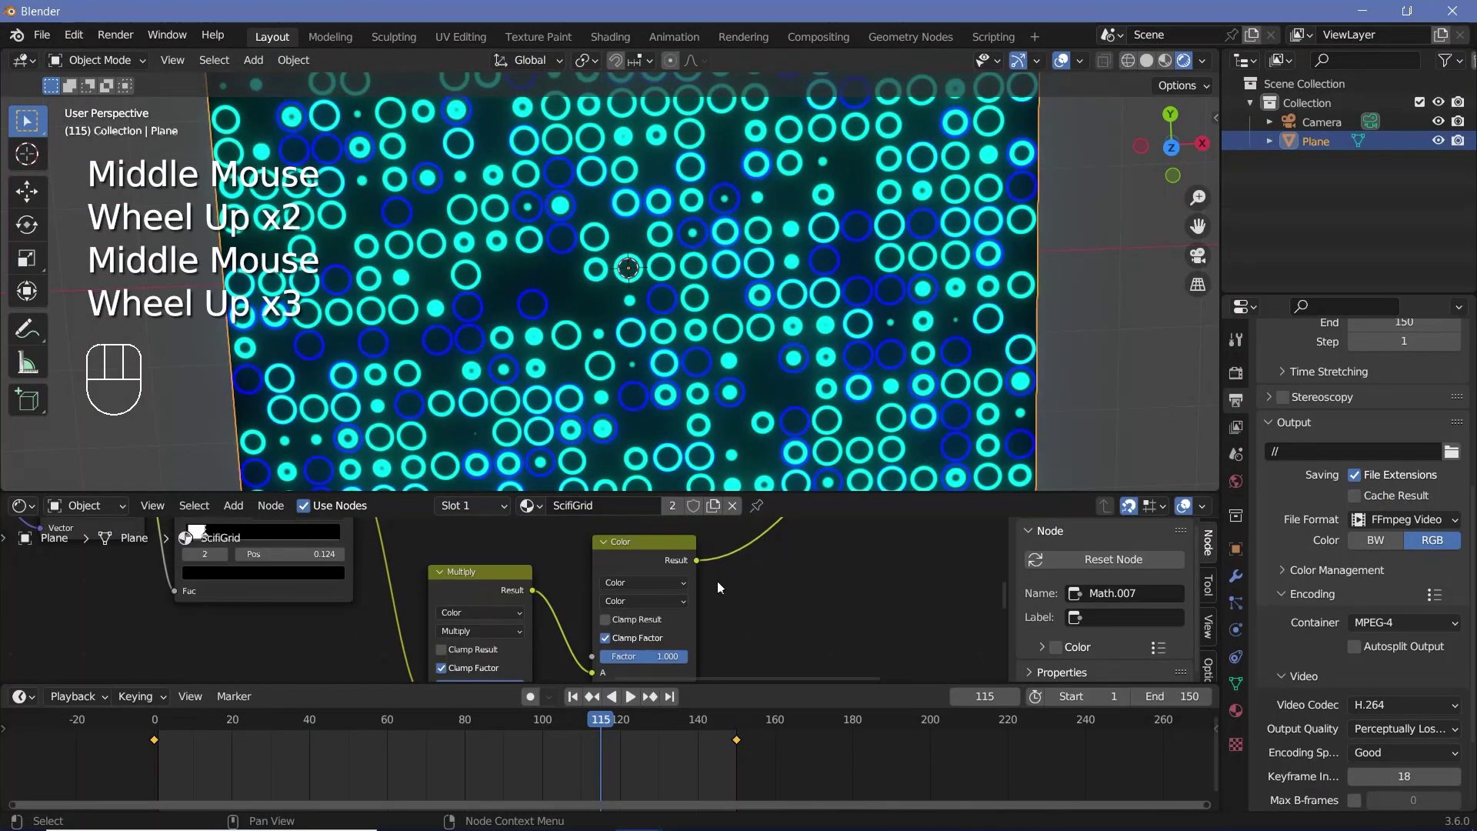
Step: Lighten the Mix B colour so the blue rings read brighter during playback
{"action": "left_click", "coordinate": [698, 623]}
{"action": "scroll", "scroll_direction": "up", "scroll_amount": 3}
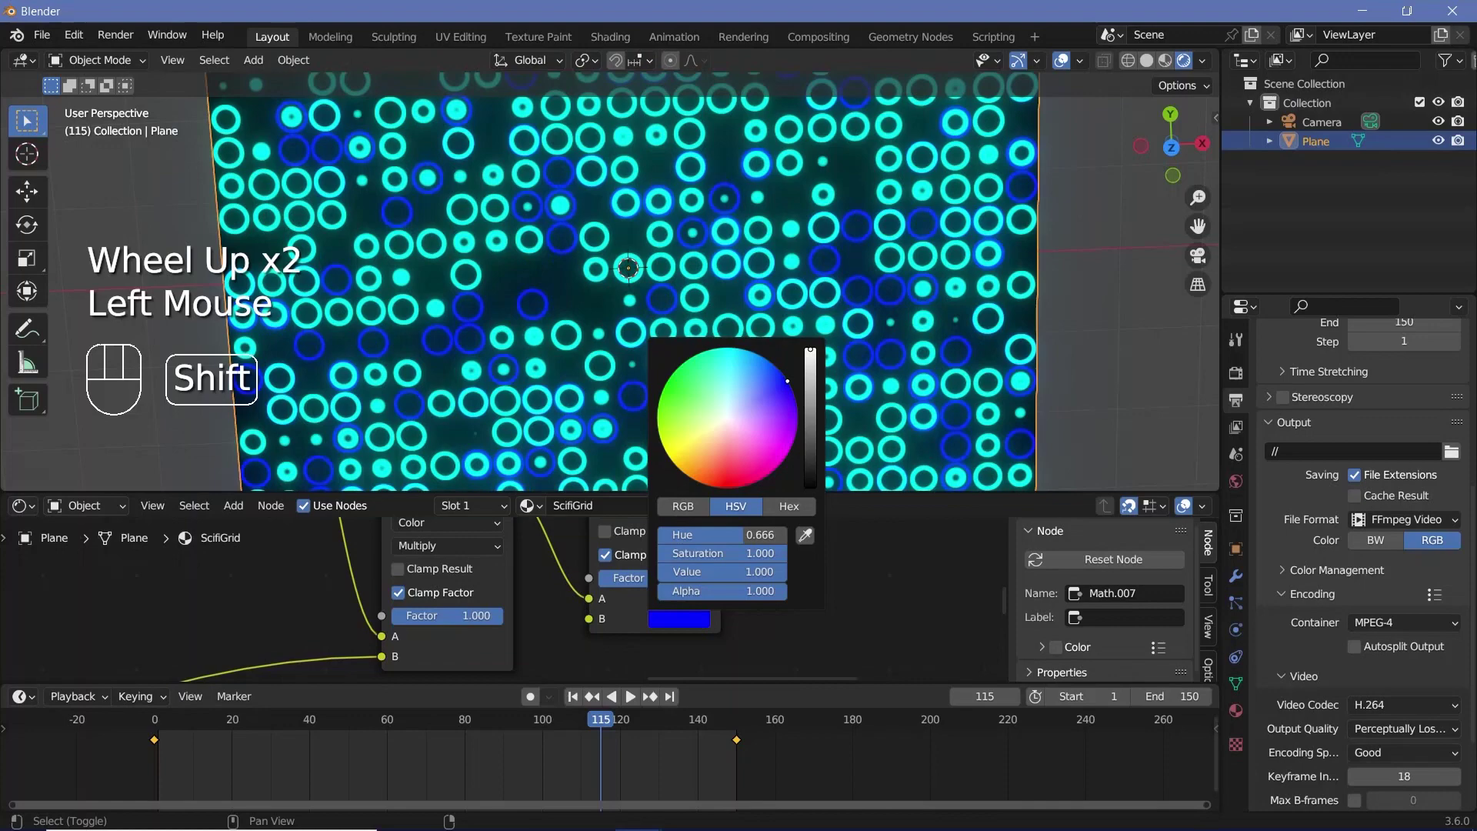
{"action": "key", "text": "space"}
{"action": "scroll", "scroll_direction": "down", "scroll_amount": 3}
{"action": "left_click_drag", "start_coordinate": [668, 303], "coordinate": [731, 301]}
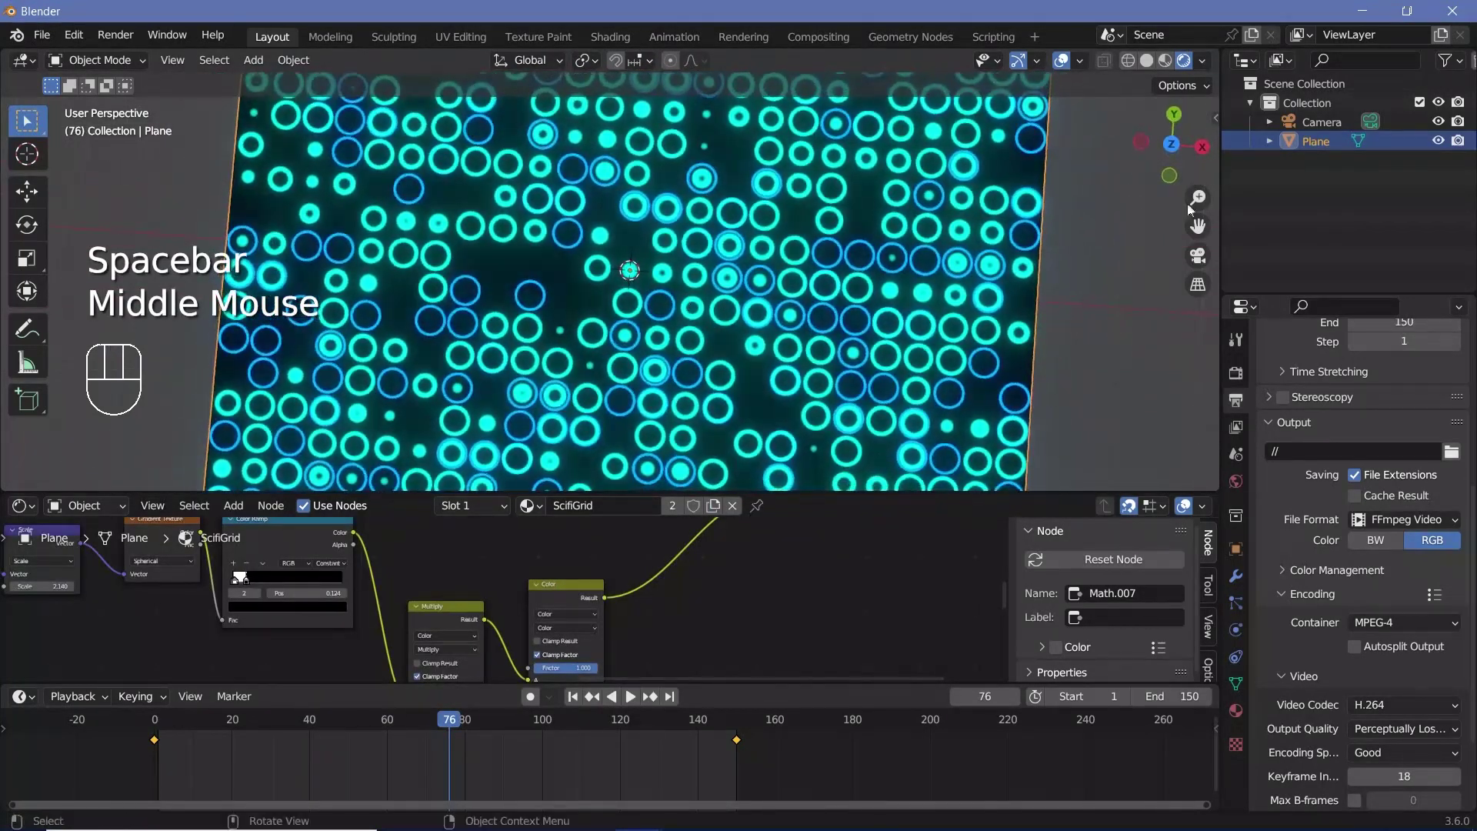
Step: Move the camera close above the plane and frame a tight view of the rings through it
{"action": "left_click", "coordinate": [1320, 127]}
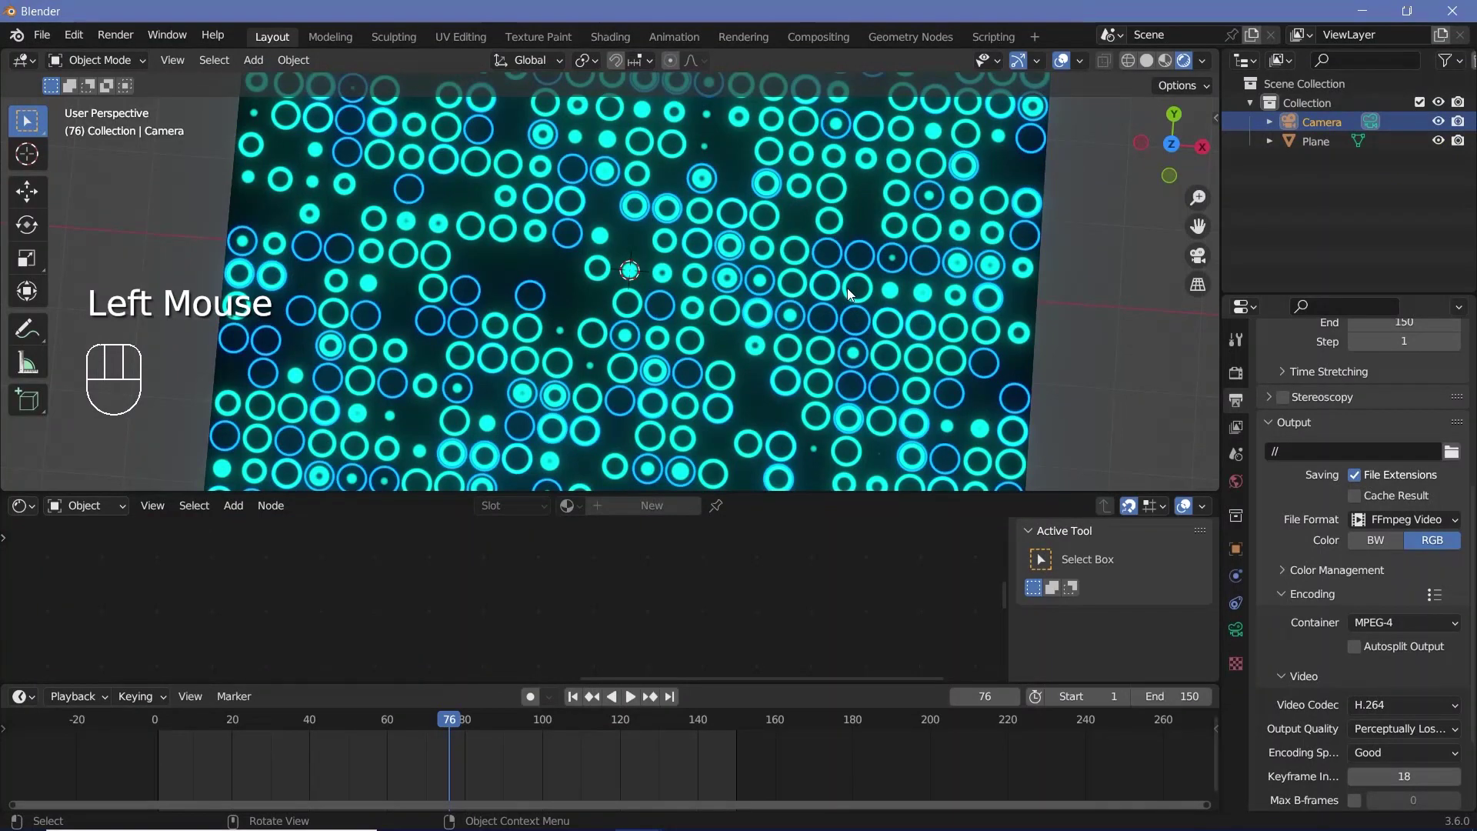
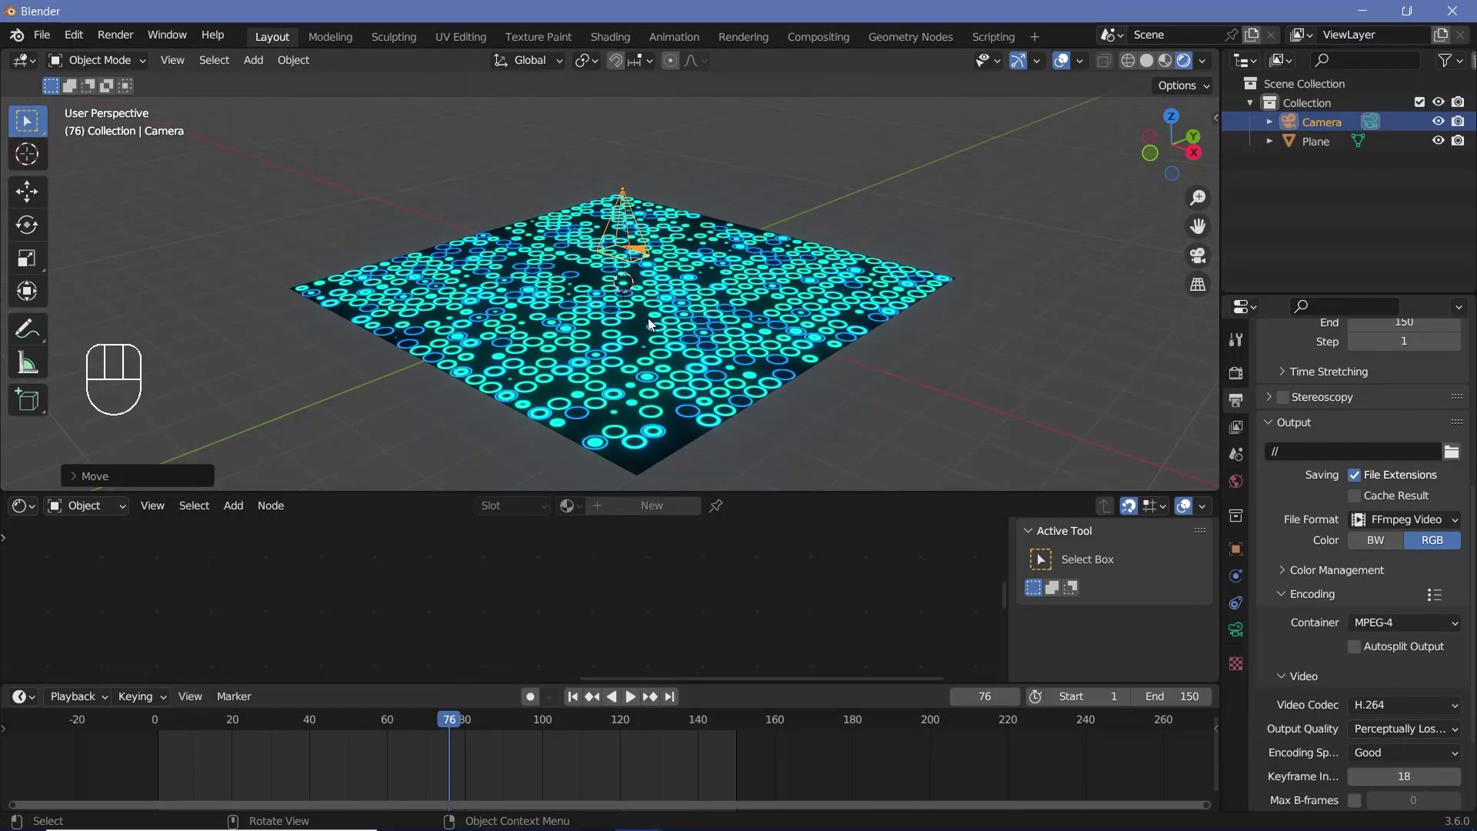
{"action": "key", "text": "r"}
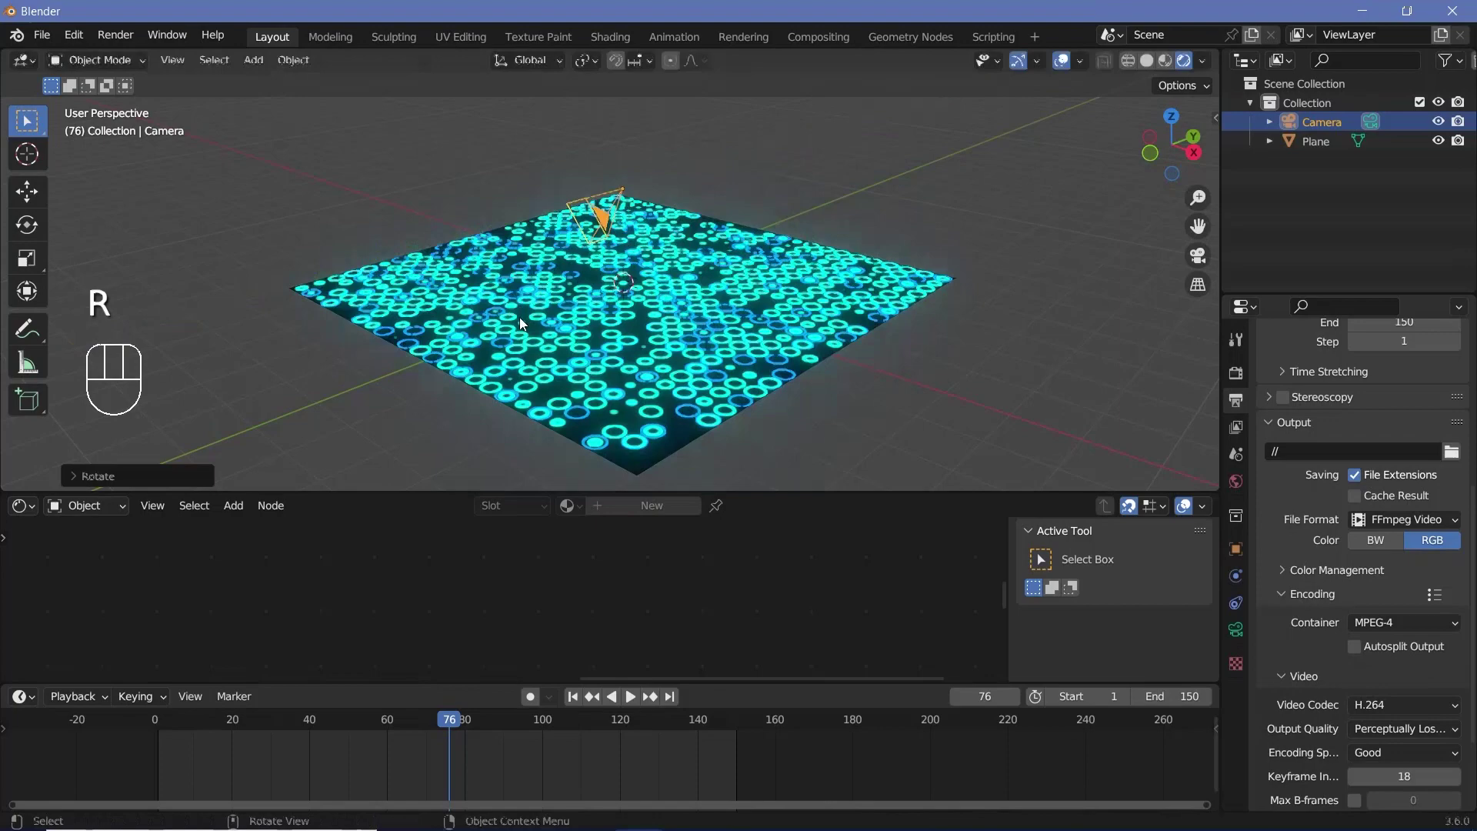
{"action": "key", "text": "g"}
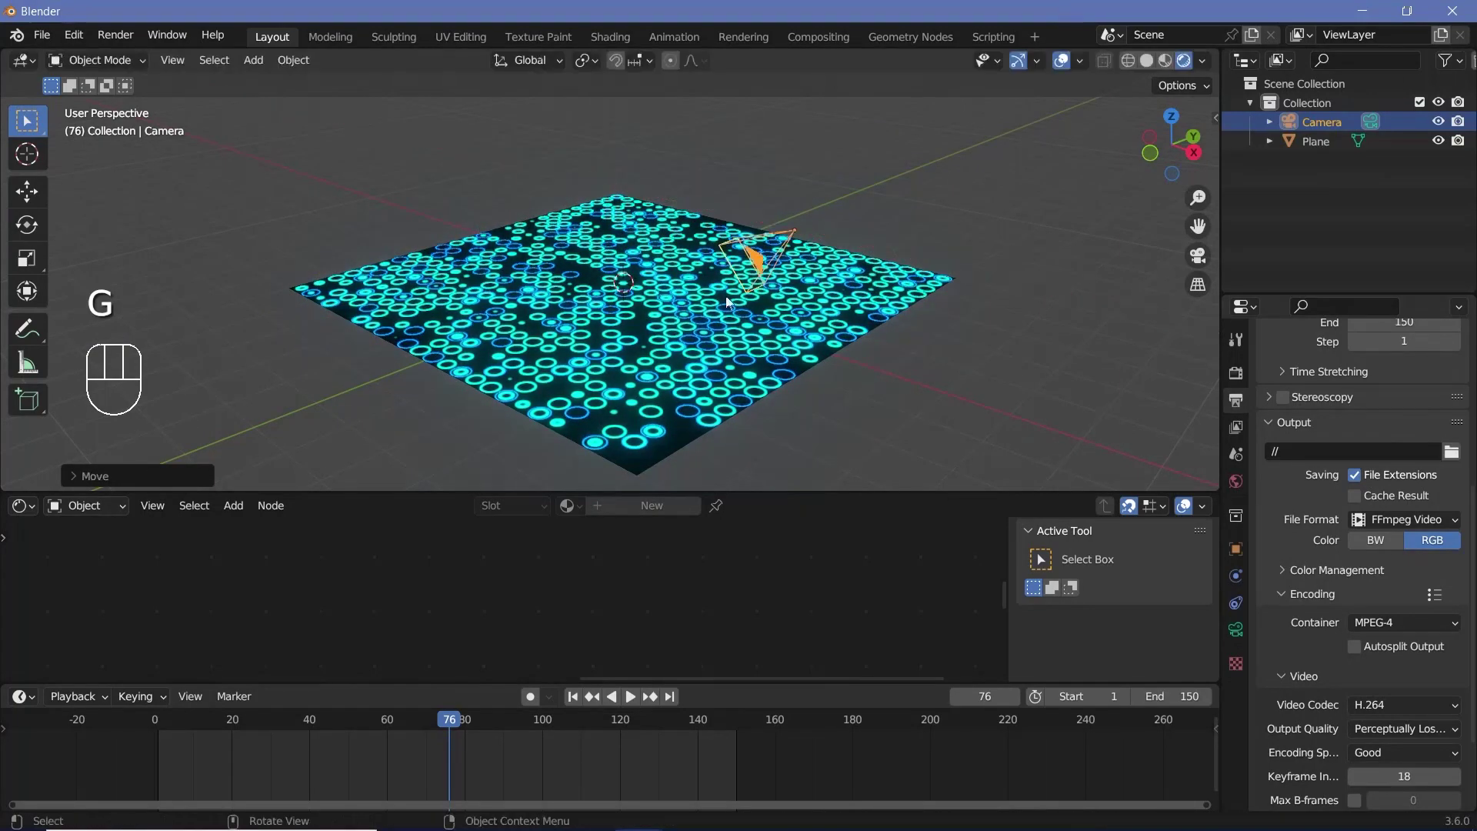
{"action": "key", "text": "KP_0"}
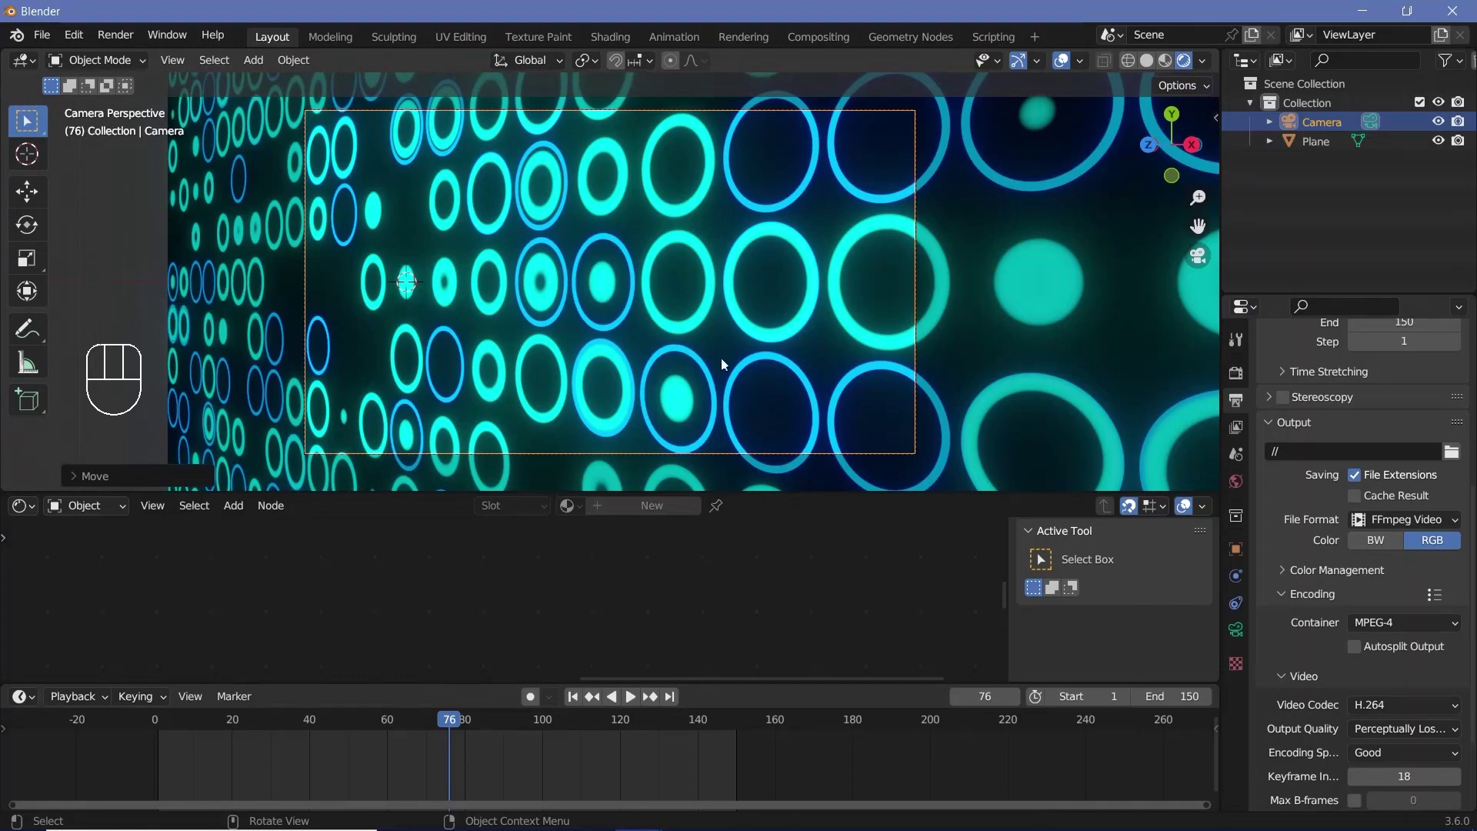
{"action": "key", "text": "g"}
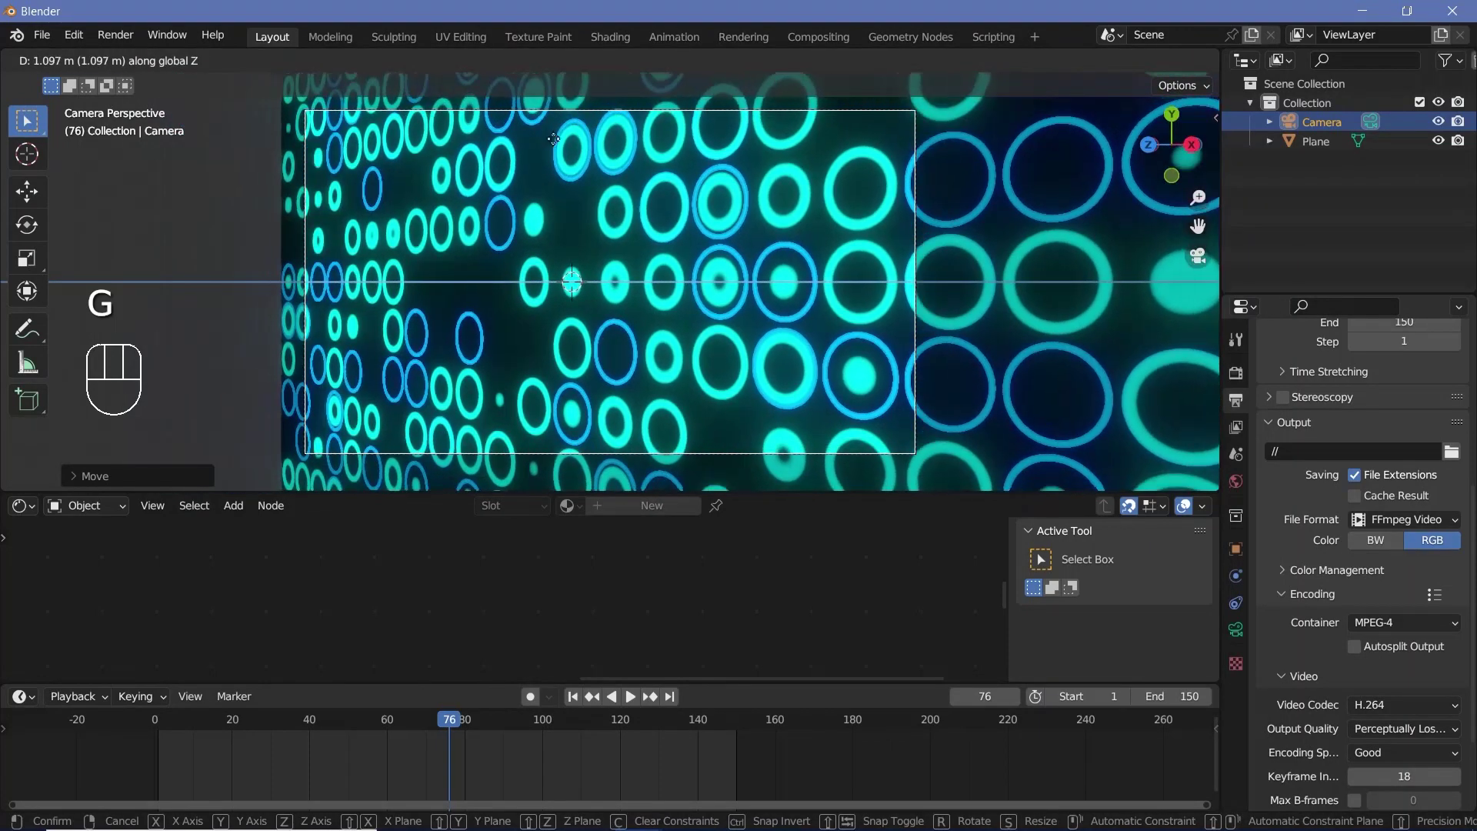
{"action": "key", "text": "g"}
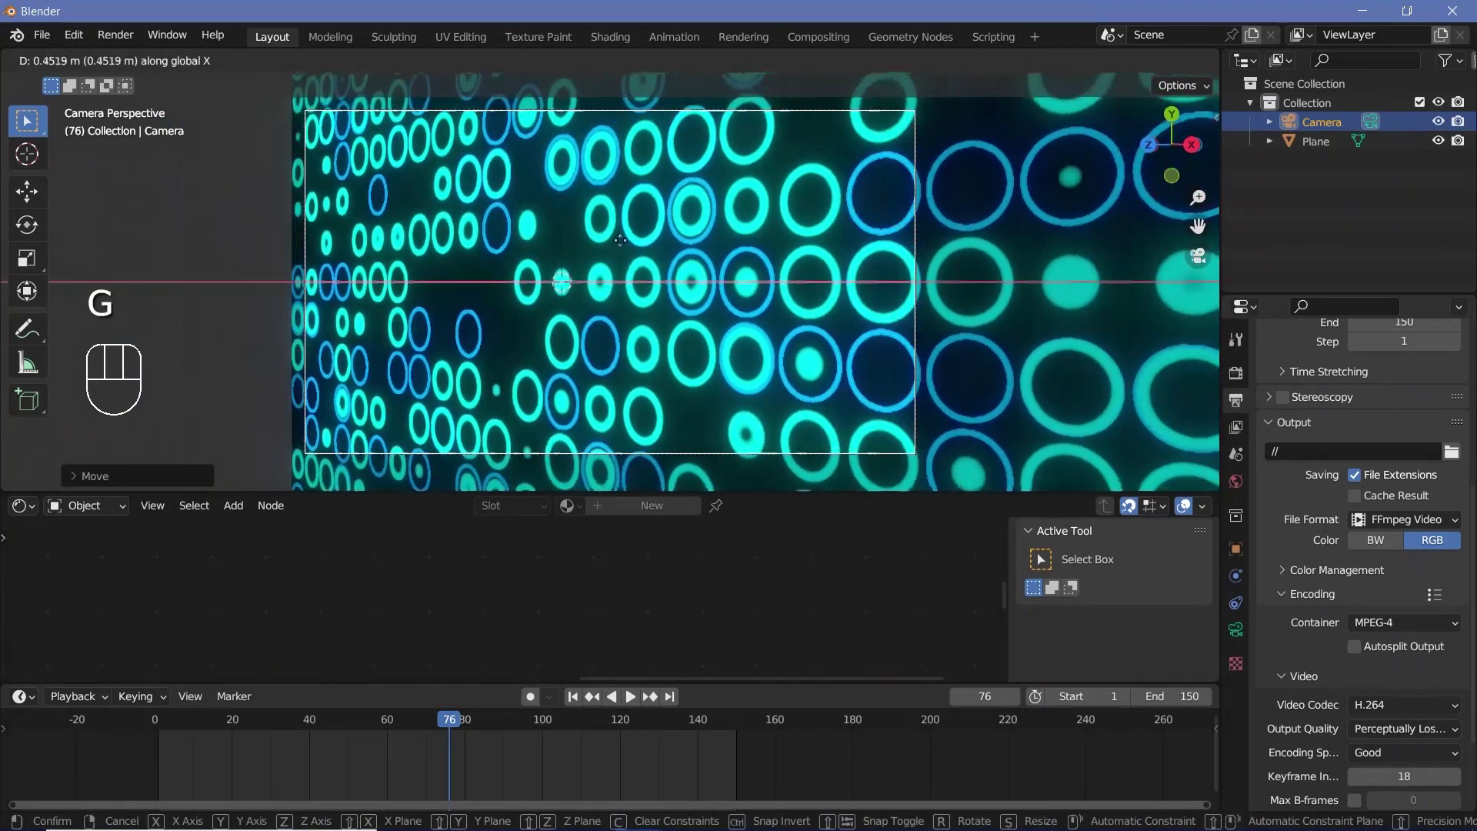
{"action": "key", "text": "g"}
{"action": "key", "text": "g"}
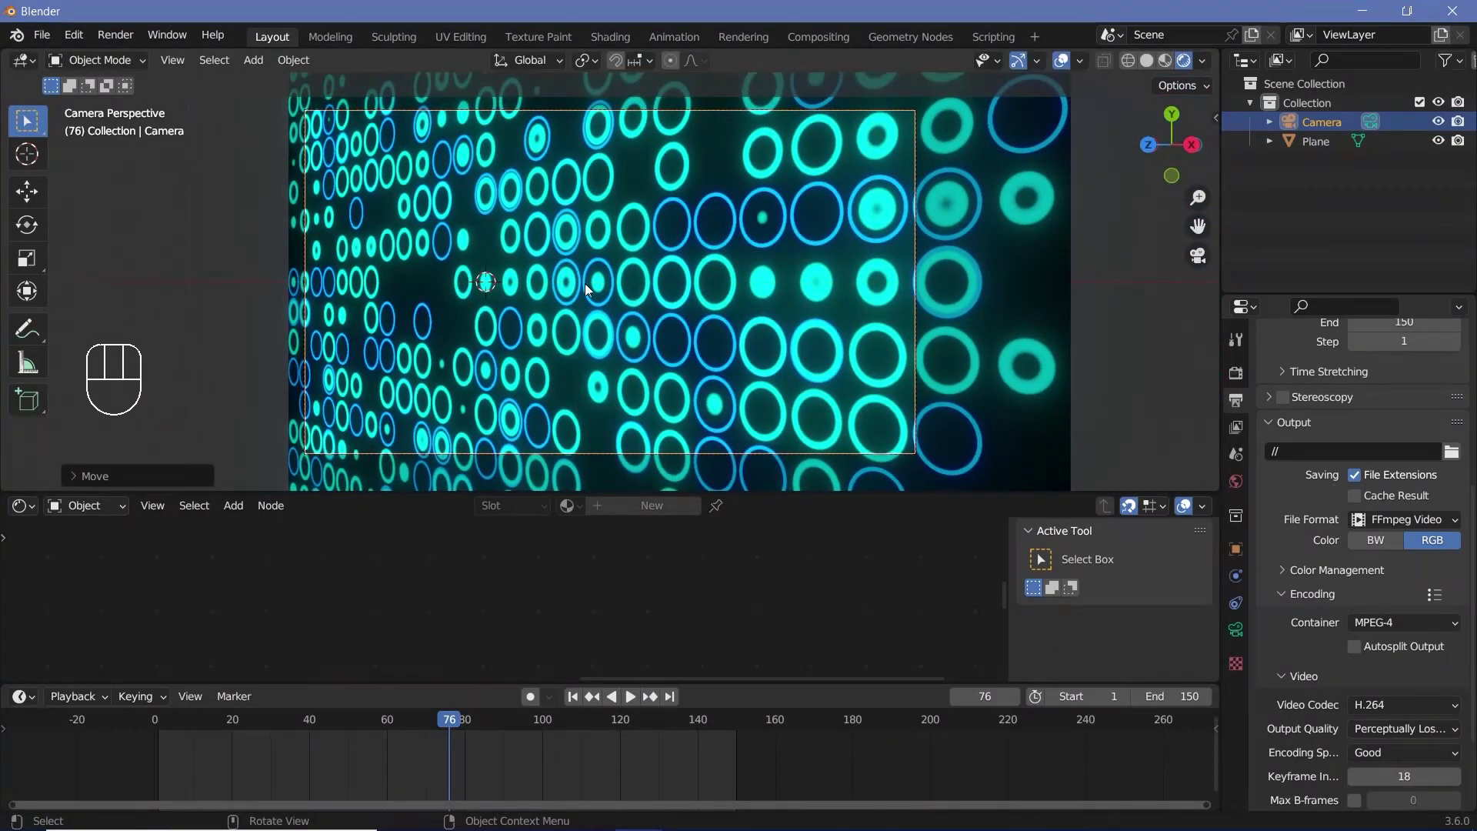
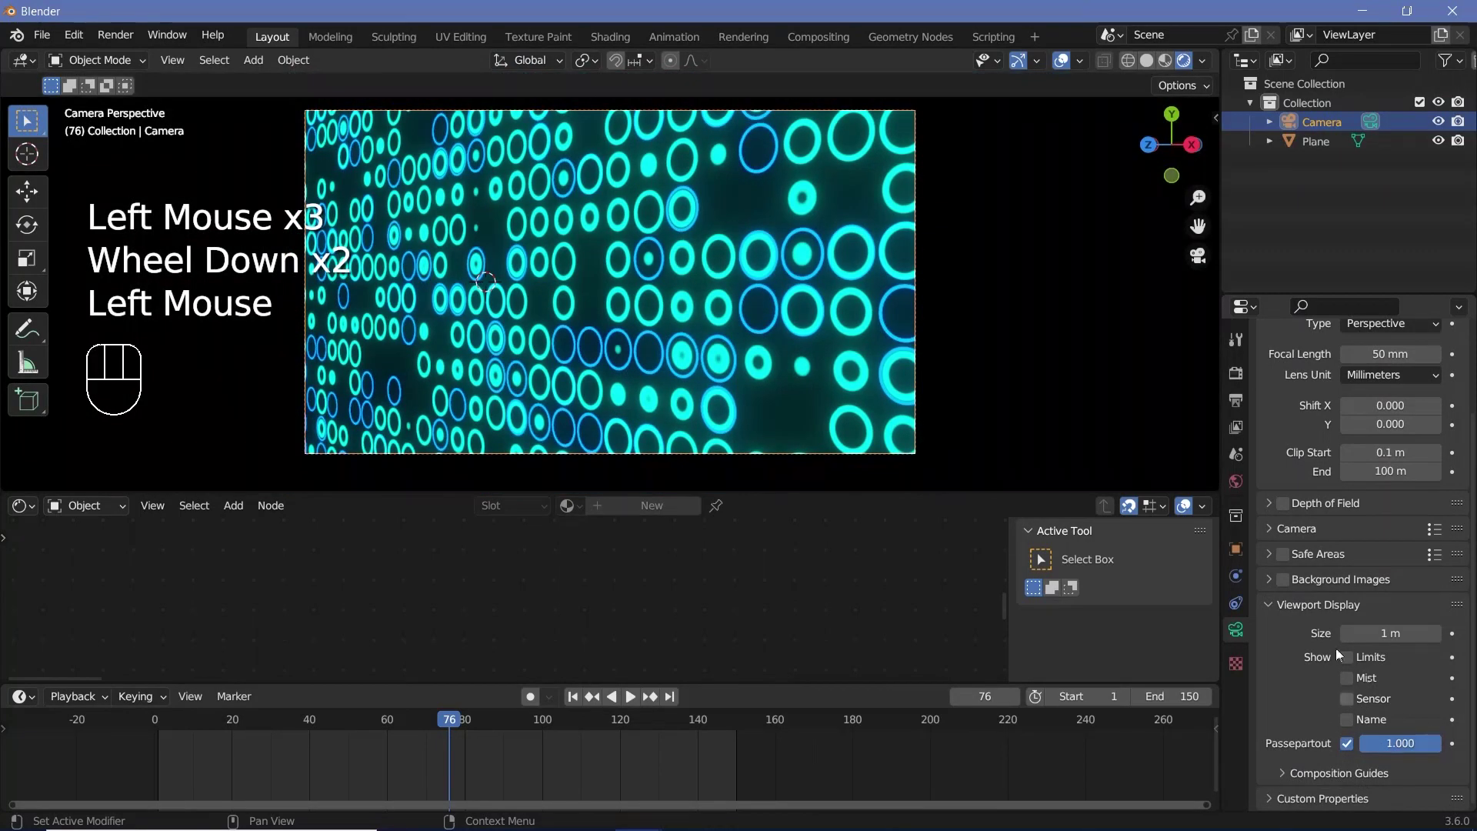
Step: Enable camera Depth of Field with Focus Distance 6.9 m and F-Stop 0.3
{"action": "left_click", "coordinate": [1291, 508]}
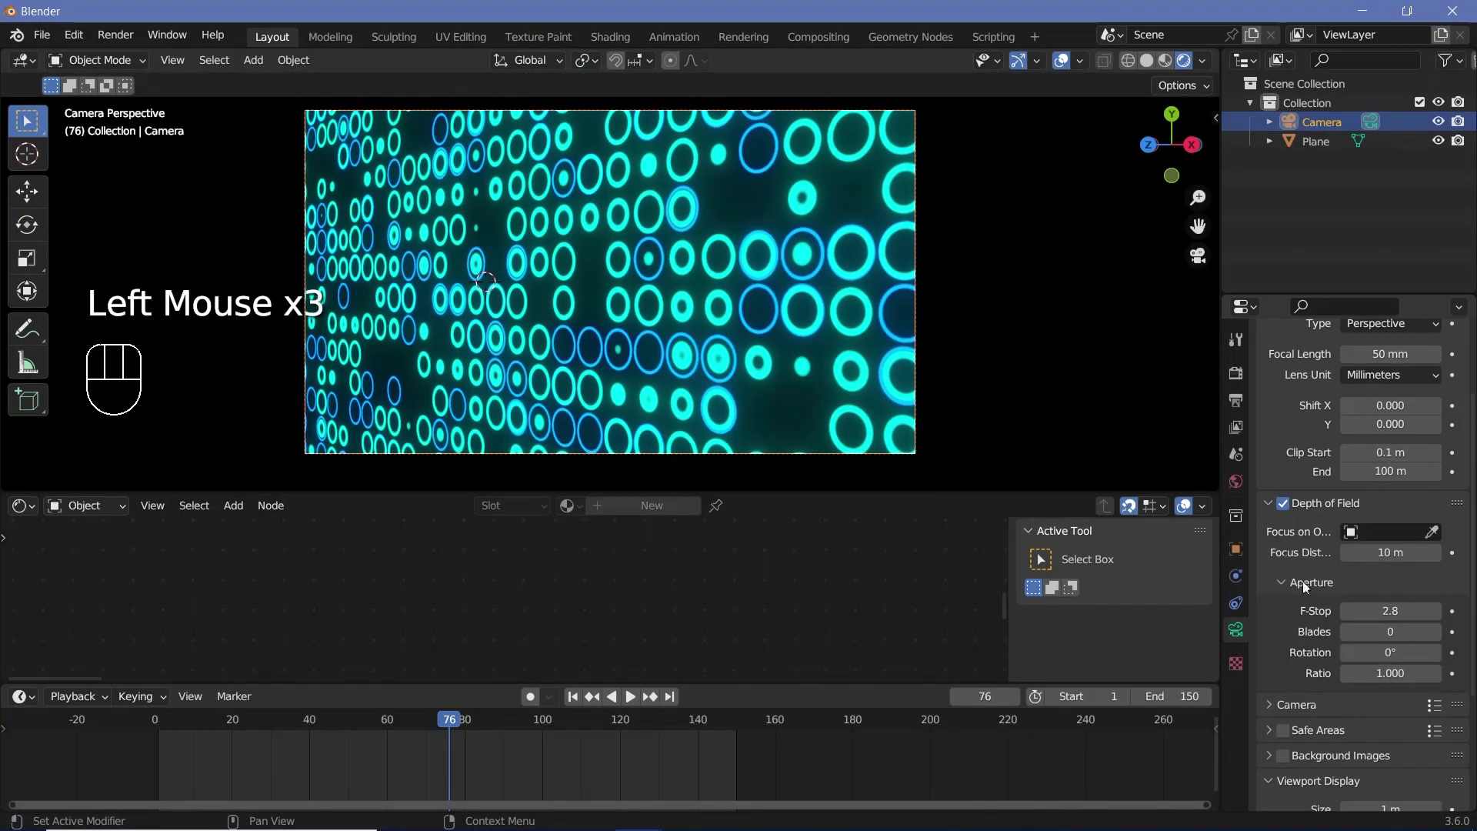
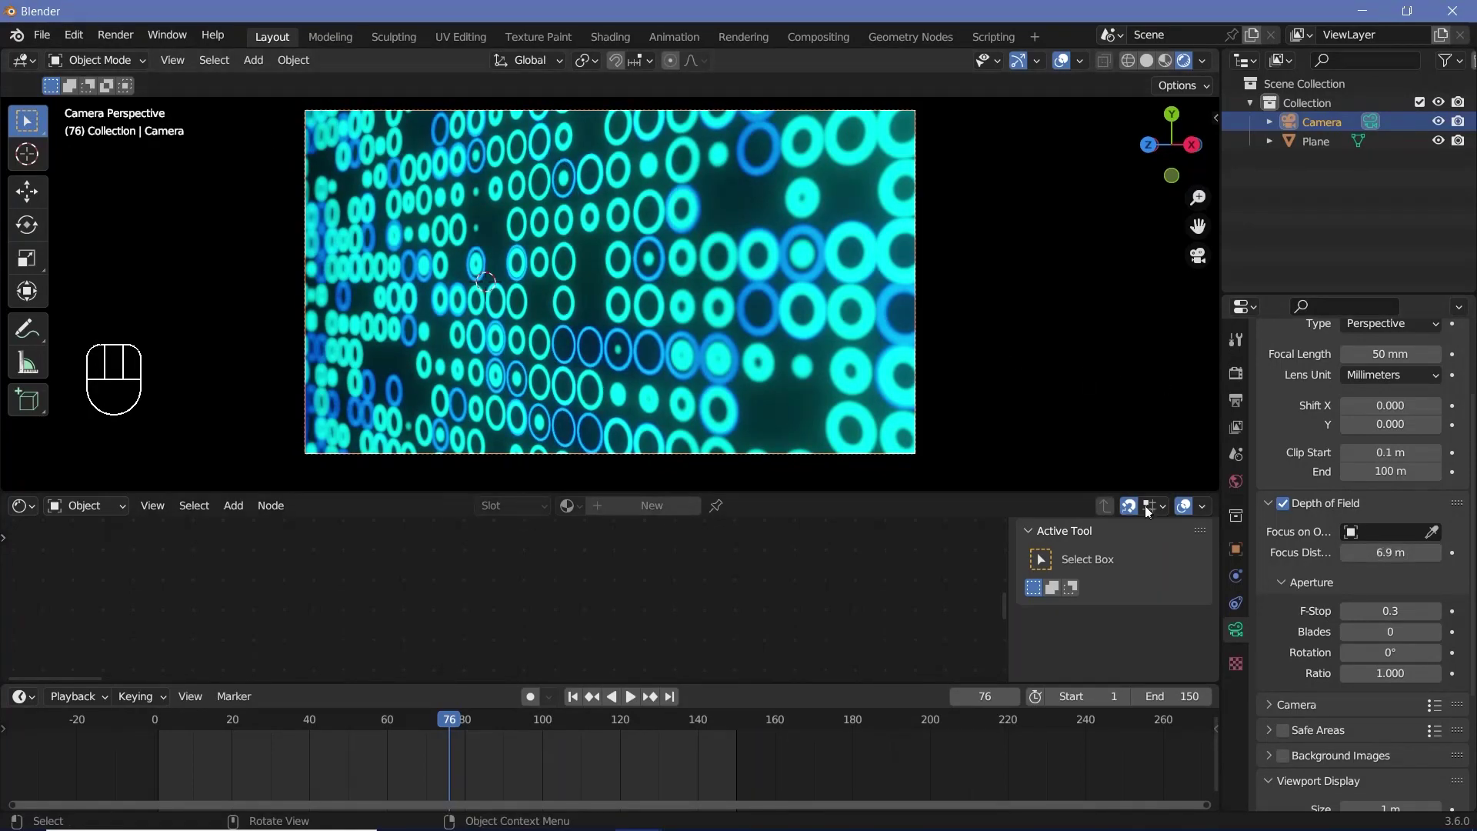
{"action": "left_click", "coordinate": [111, 30]}
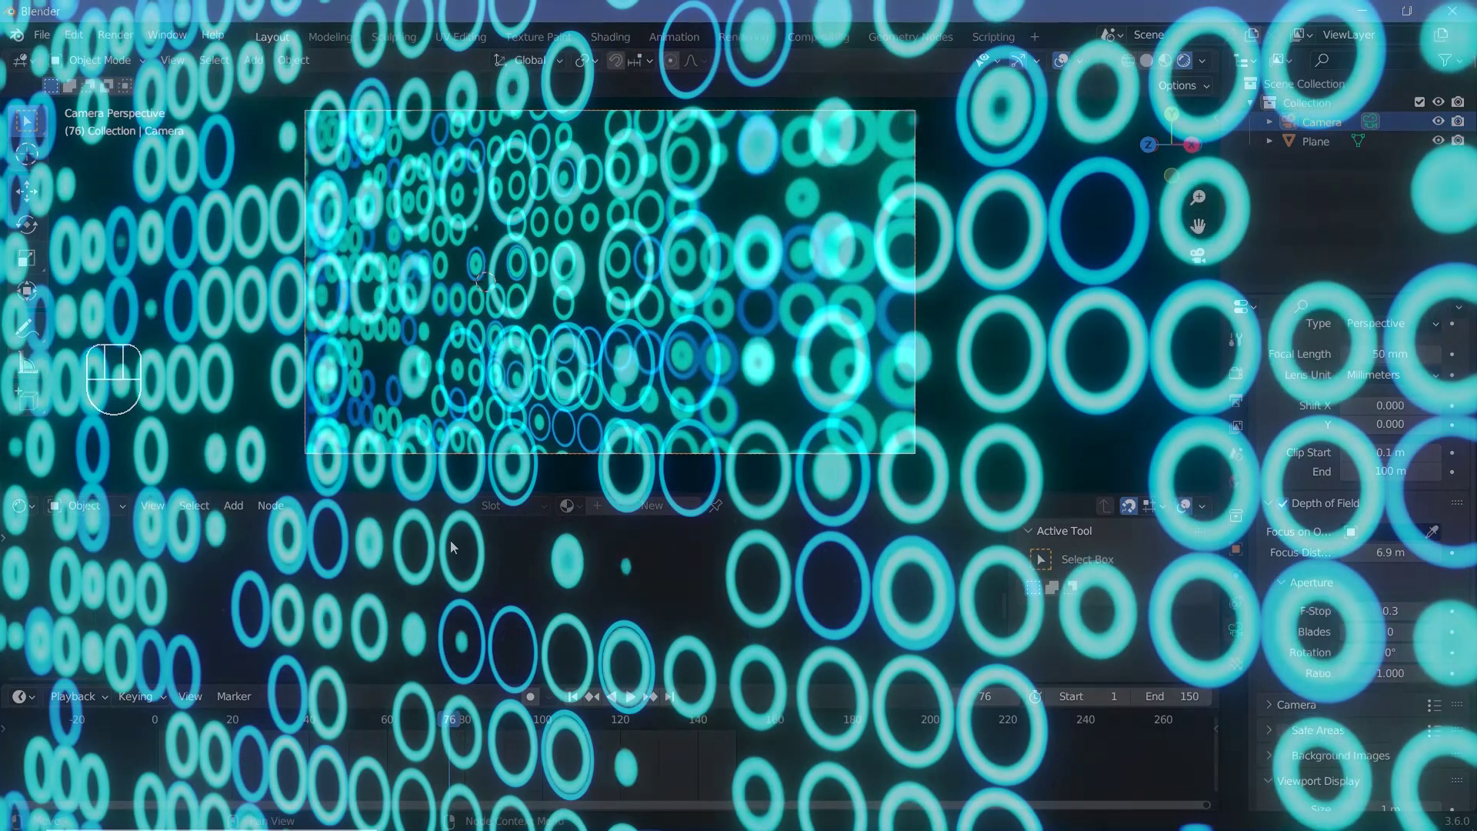